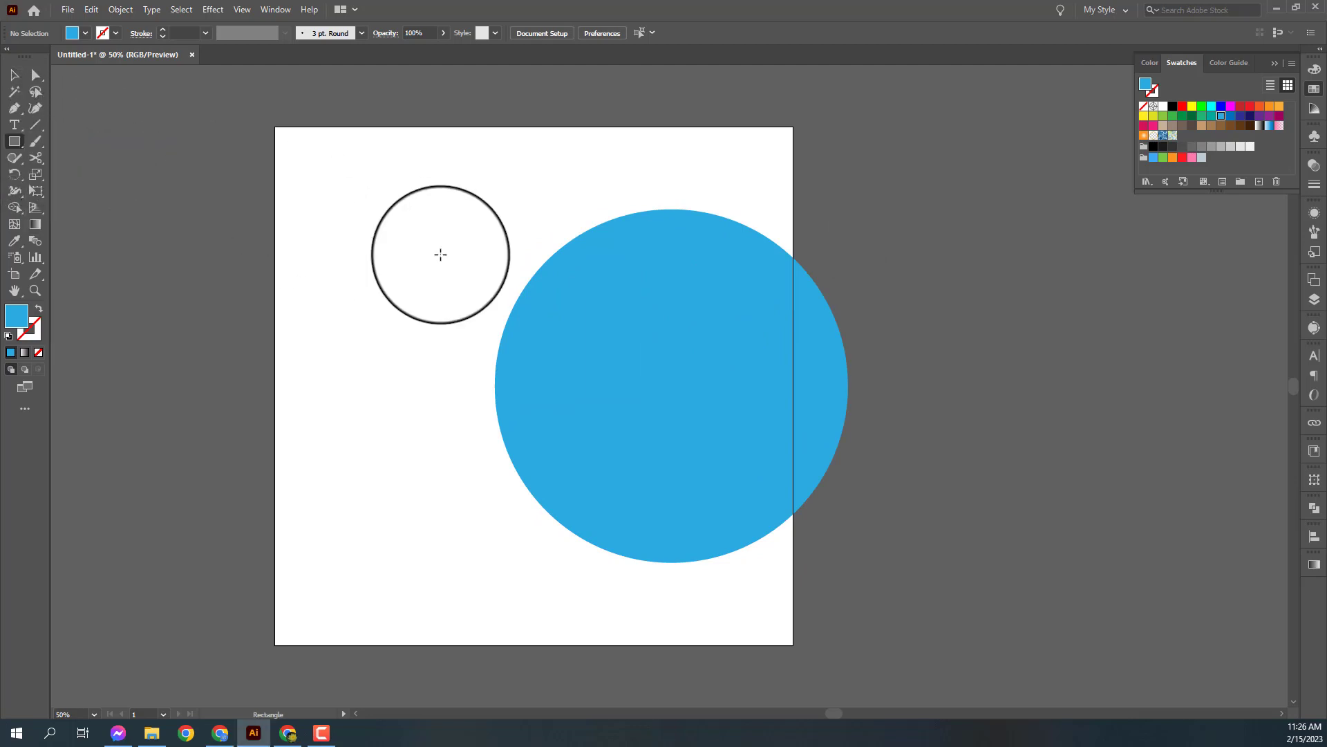
Draw a 1080×1080 px light grey rectangle filling the artboard and send it to the back.
type("1080v 1080|")
key("Caps_Lock")
type("1080v 10801|0")
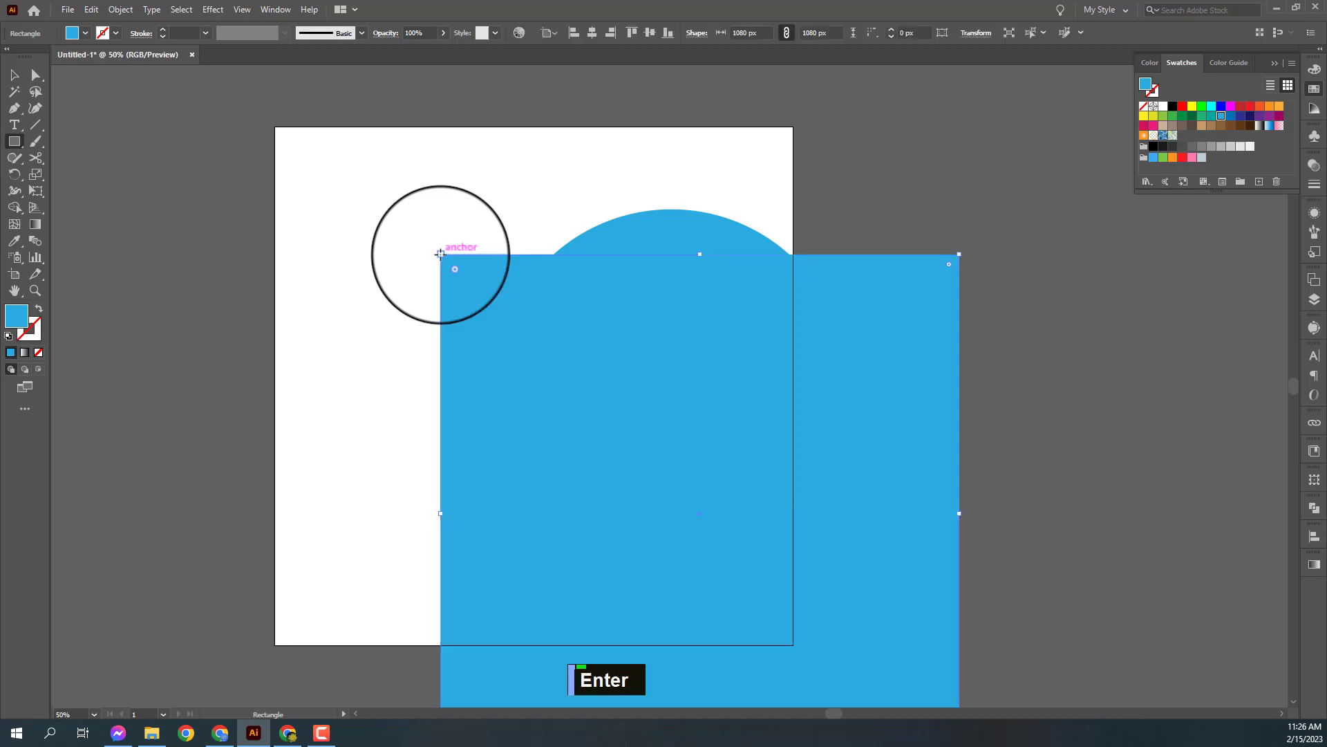
type("v")
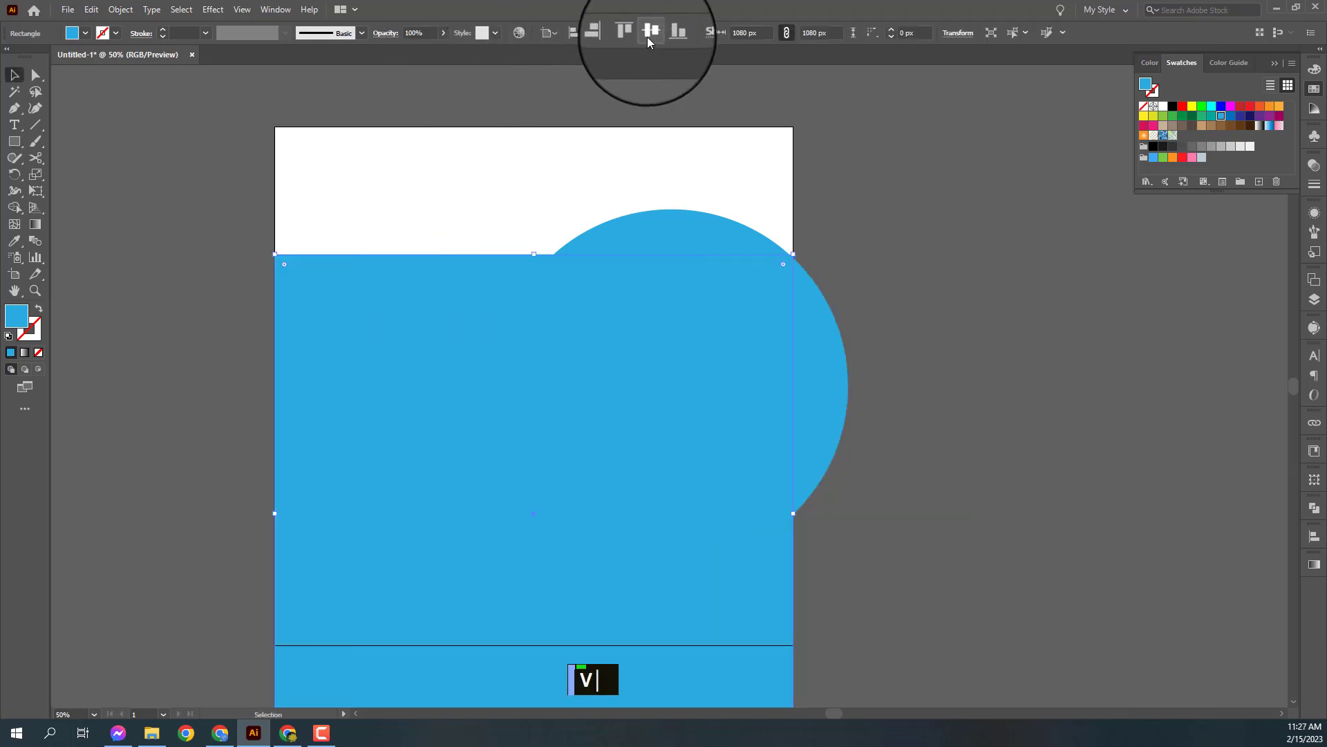
type("||")
key("ctrl+shift+[")
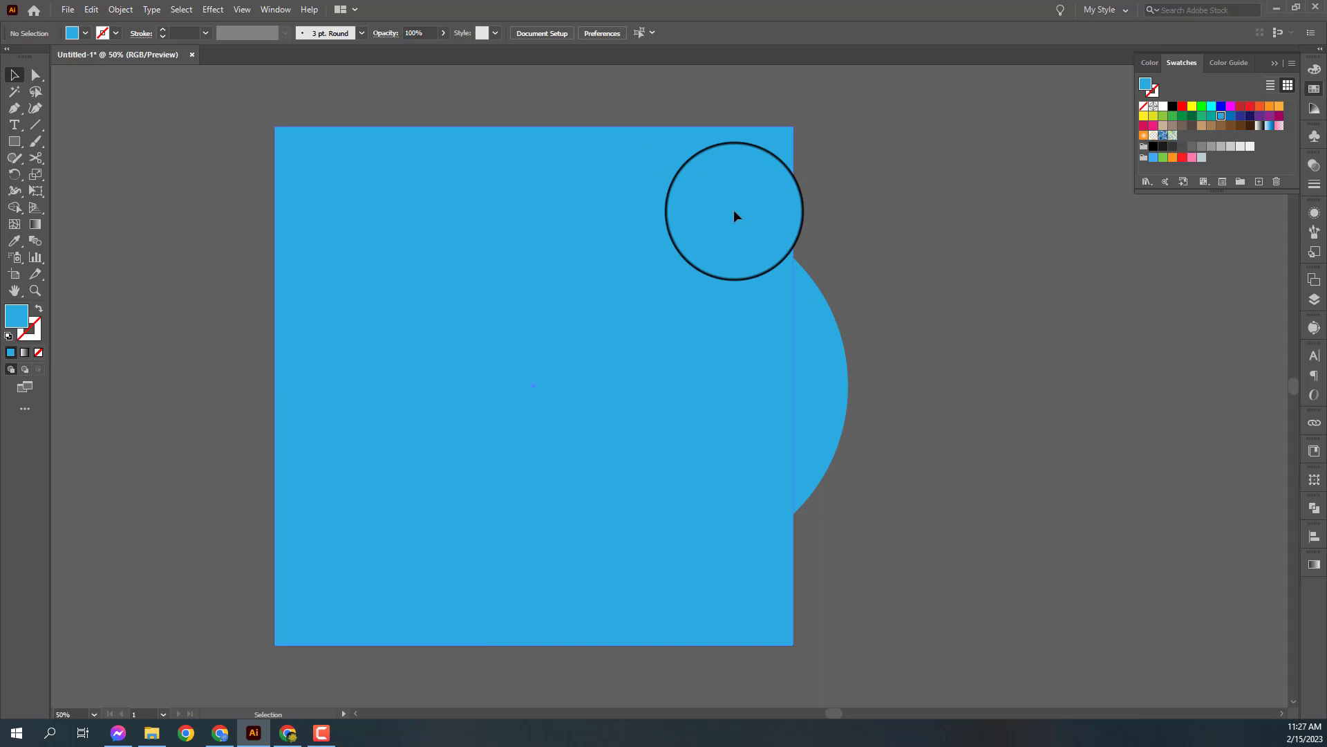
Lock the background and create an inset margin guide with Offset Path -125 px.
right_click(741, 174)
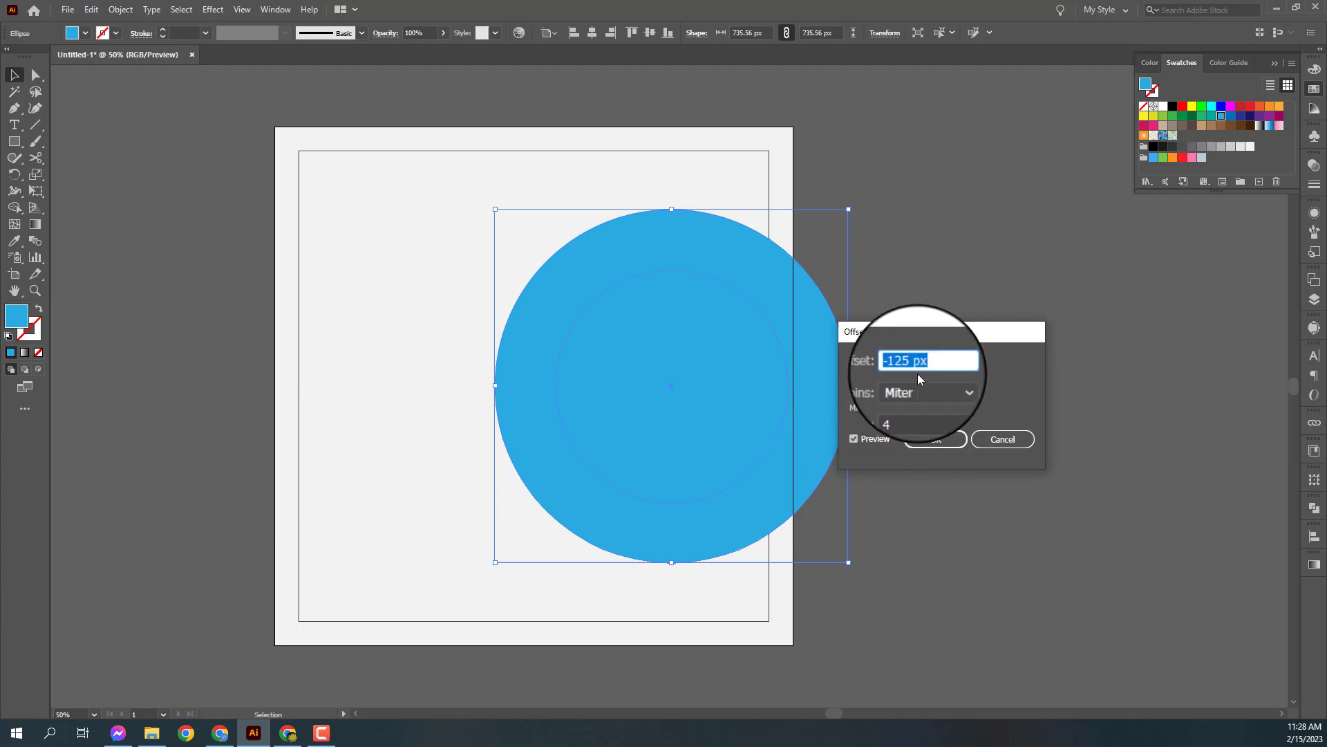
scroll("up", 3)
type("0")
scroll("up", 3)
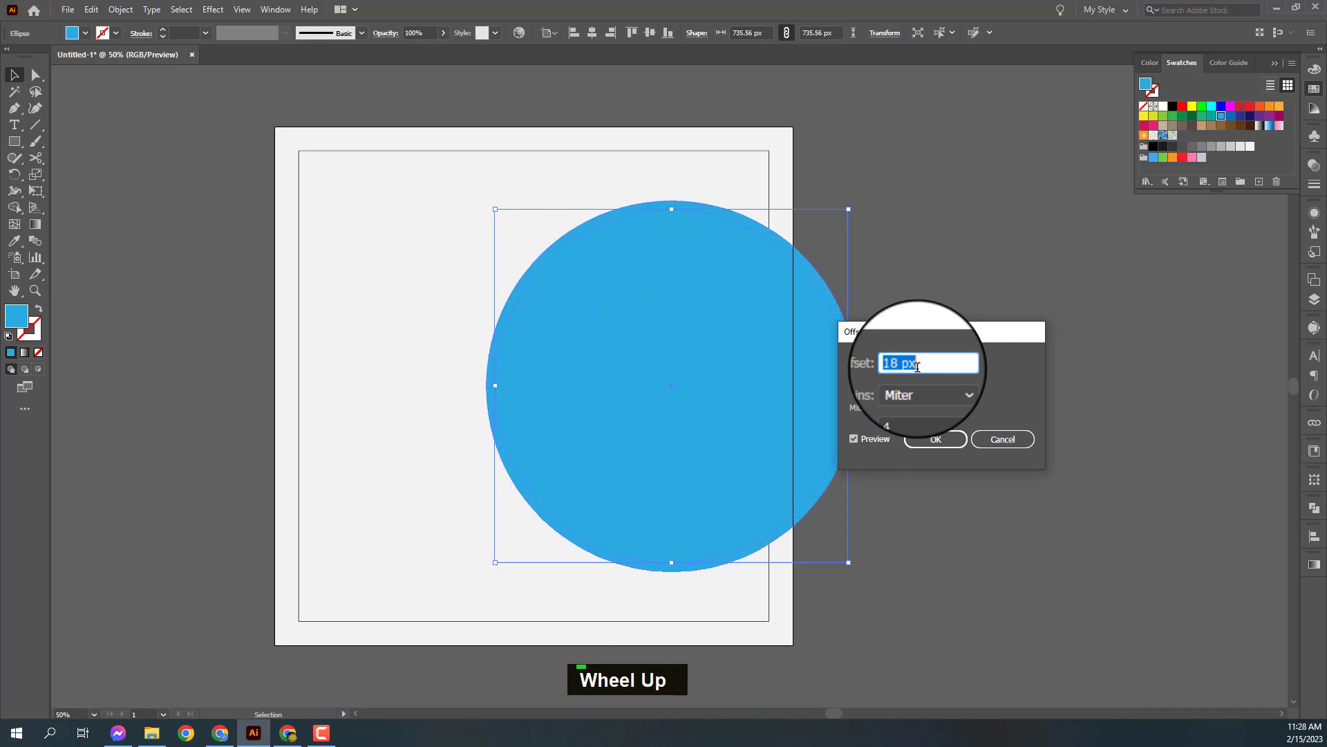
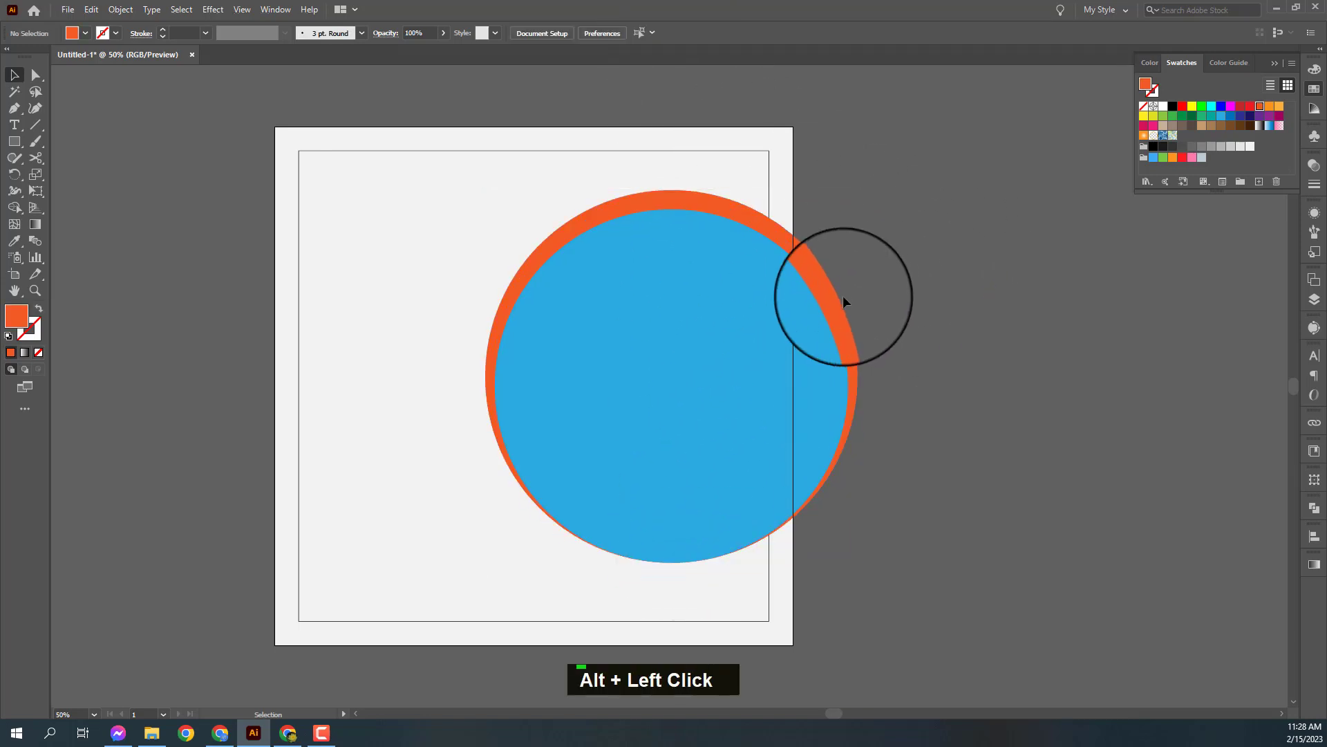
Offset the circle 18 px into an orange copy placed behind and nudged right.
left_click(803, 417)
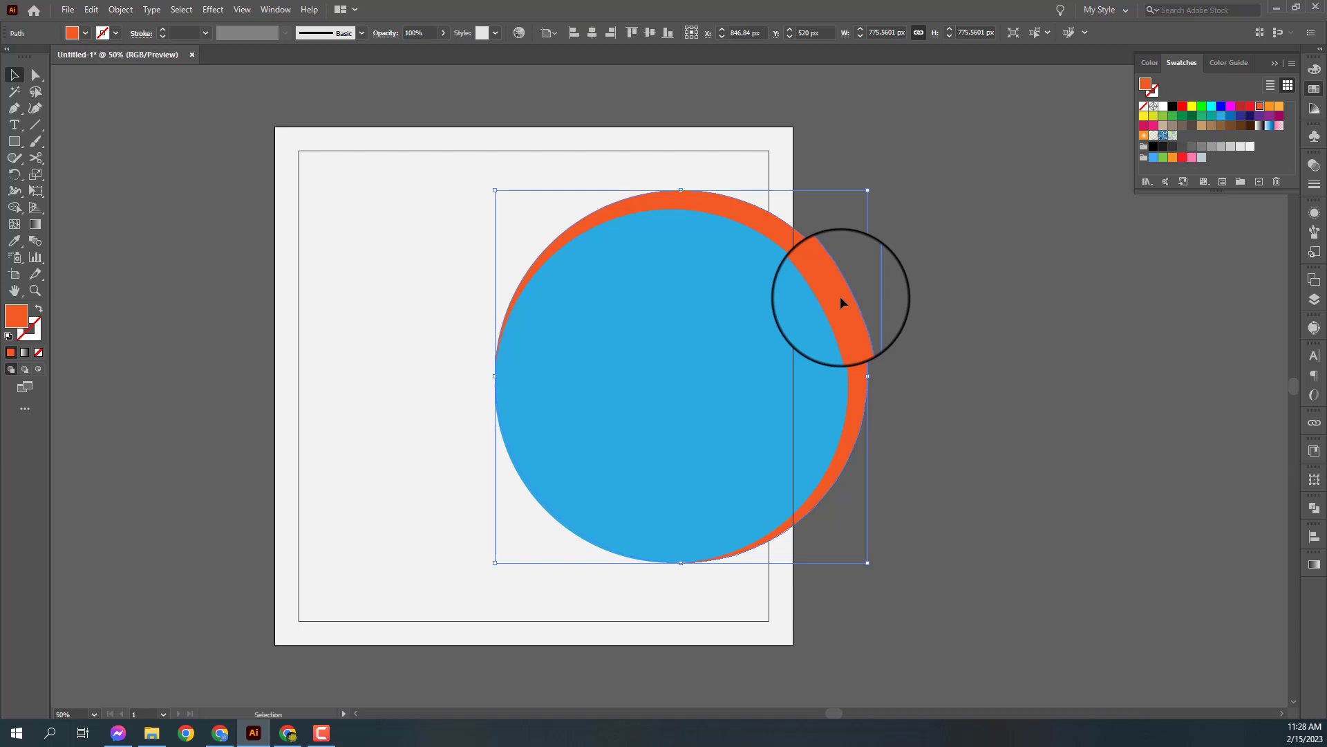
key("ctrl+c")
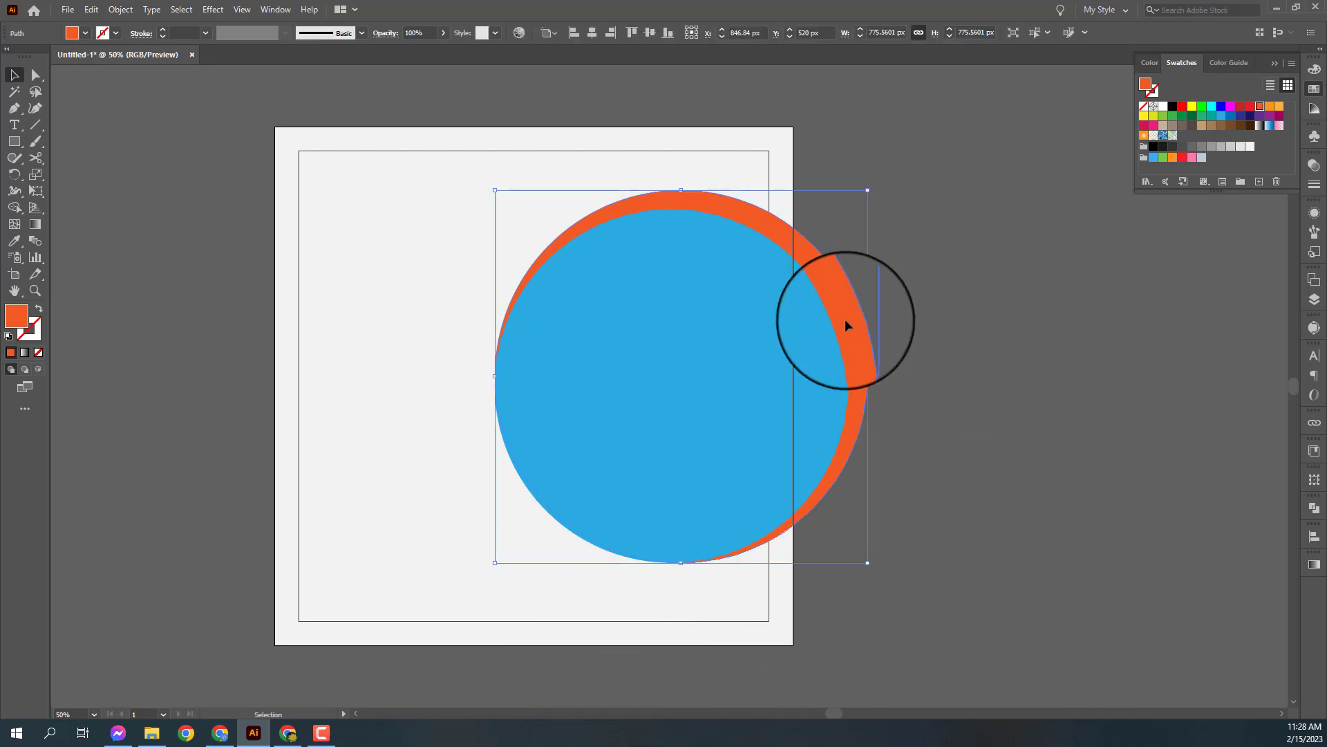
key("ctrl+f")
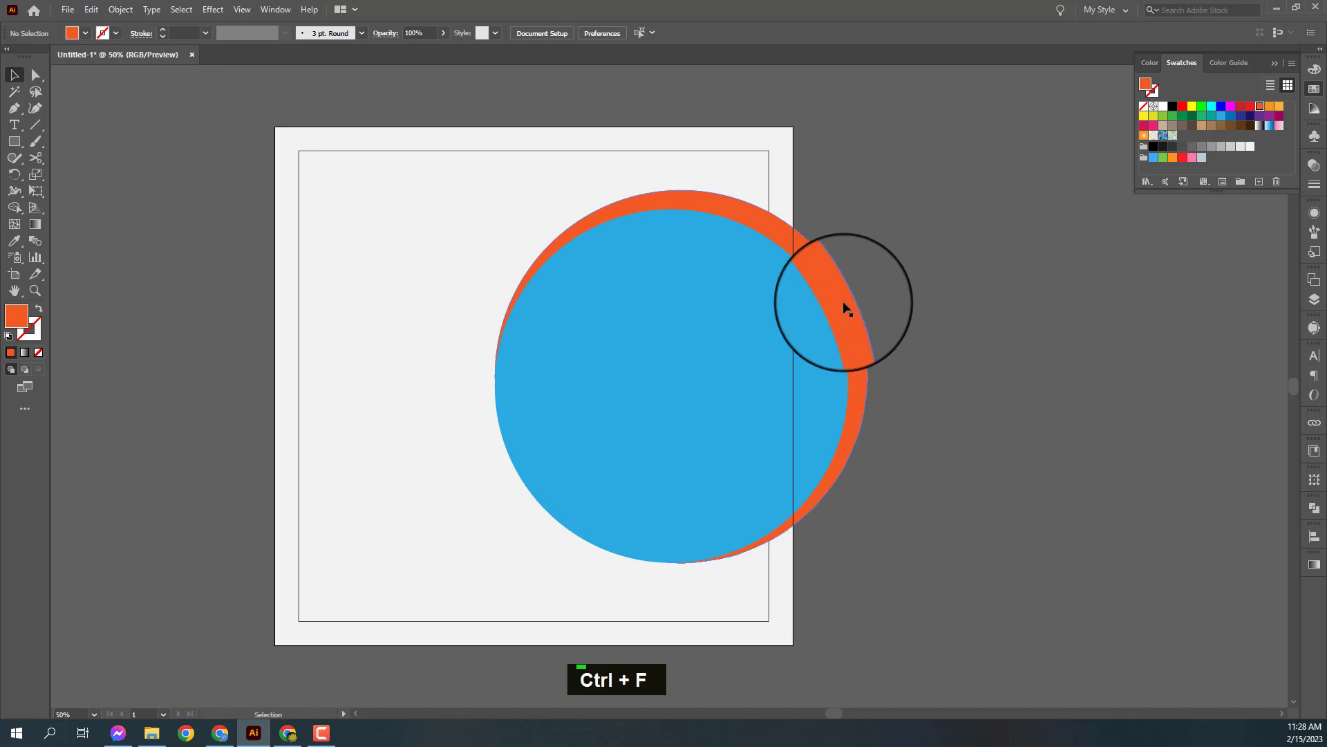
Paste a copy of the blue circle in front and Minus Front it from the orange circle to form a ring.
left_click(767, 371)
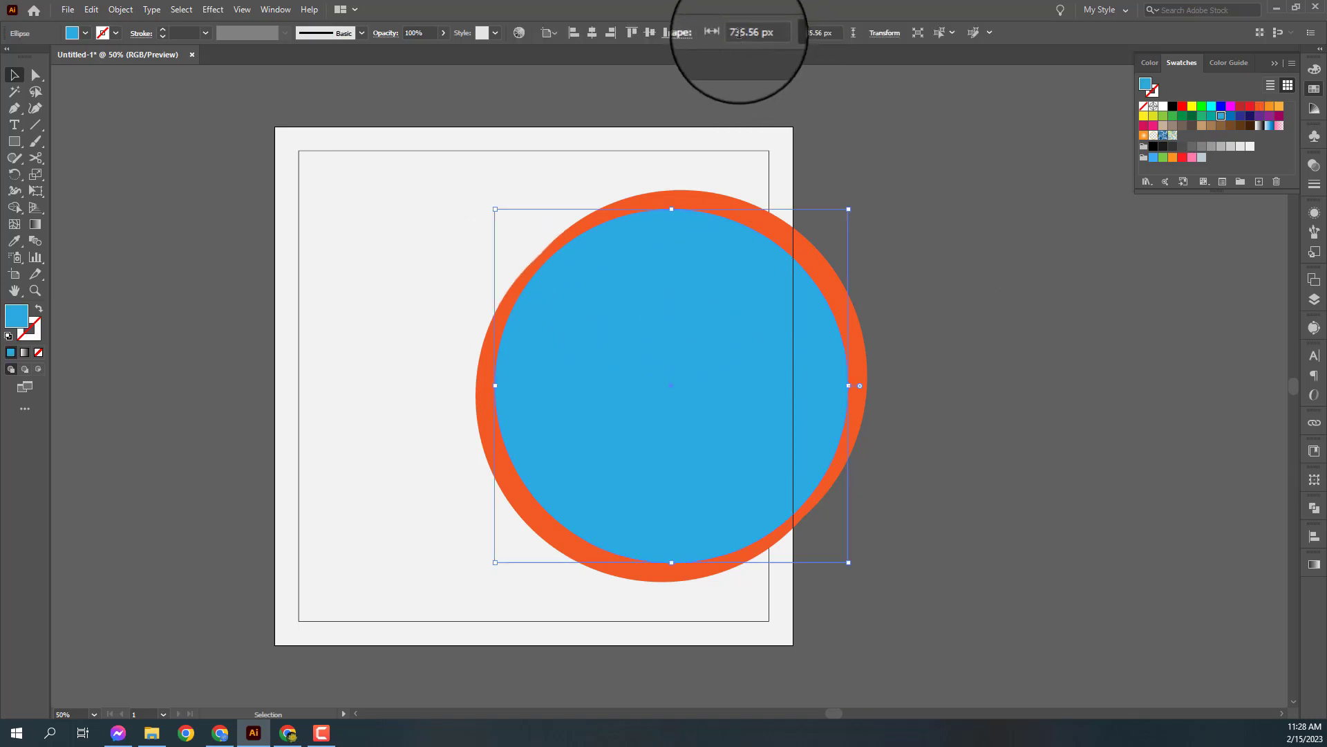
scroll("up", 3)
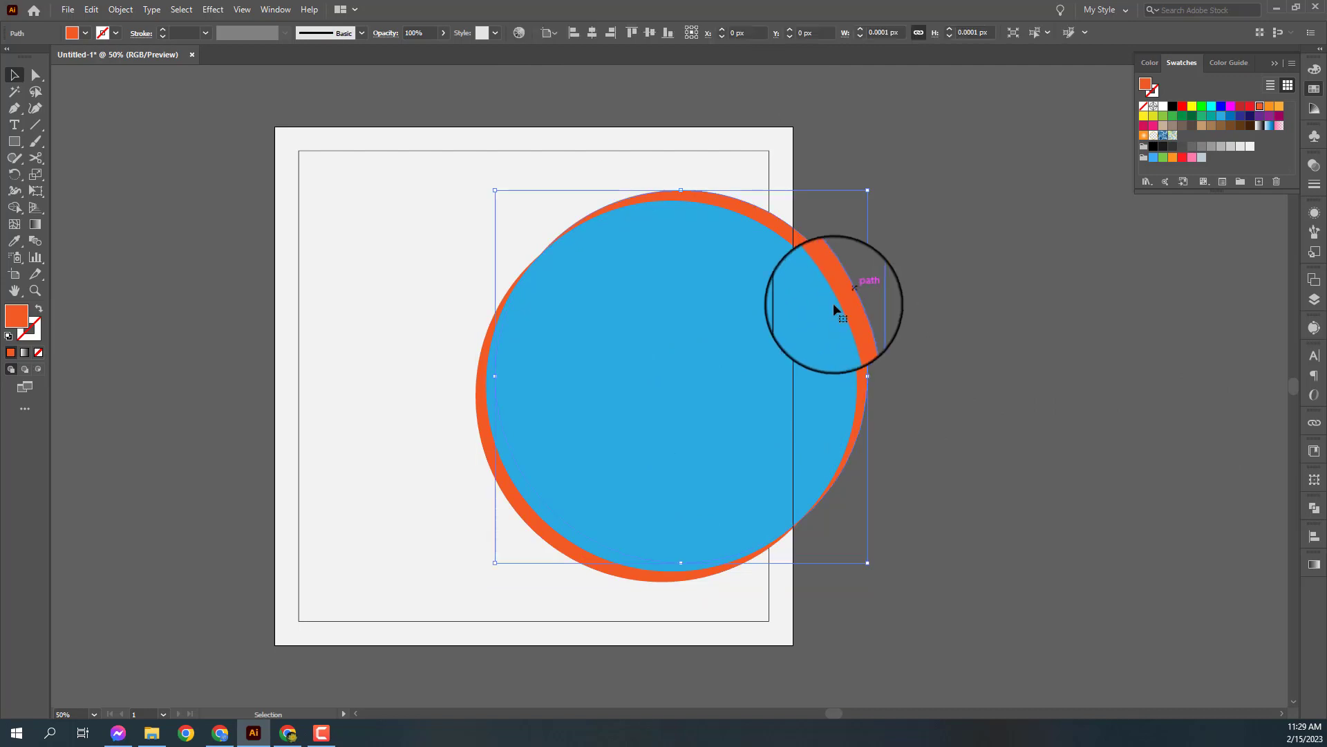
left_click(556, 543)
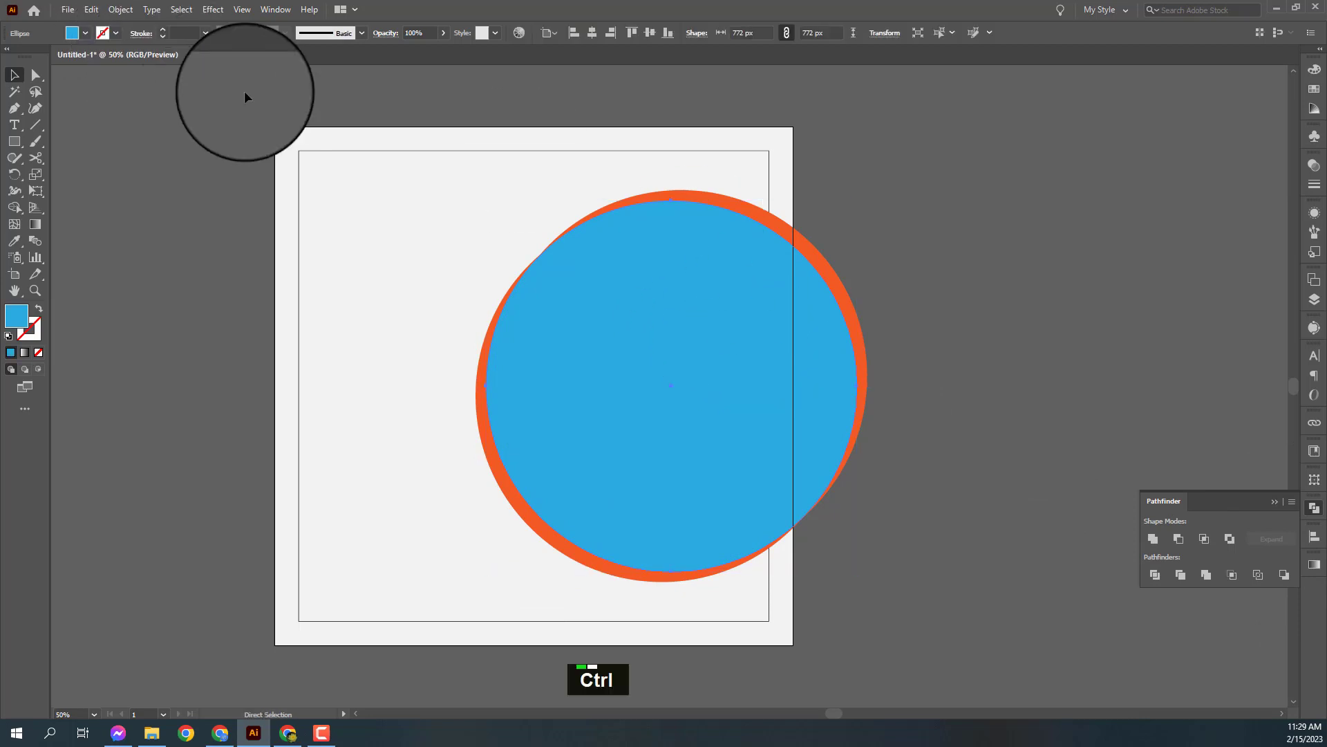
key("ctrl+c")
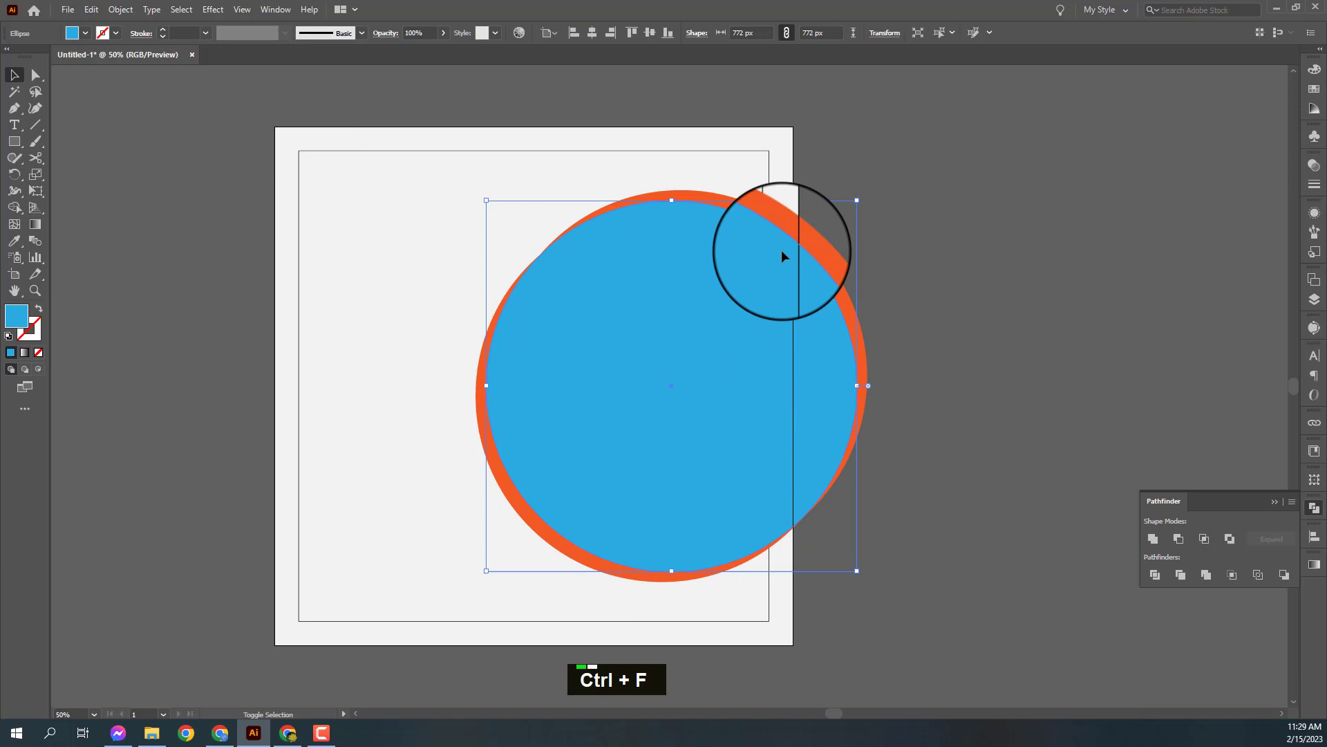
left_click(800, 233)
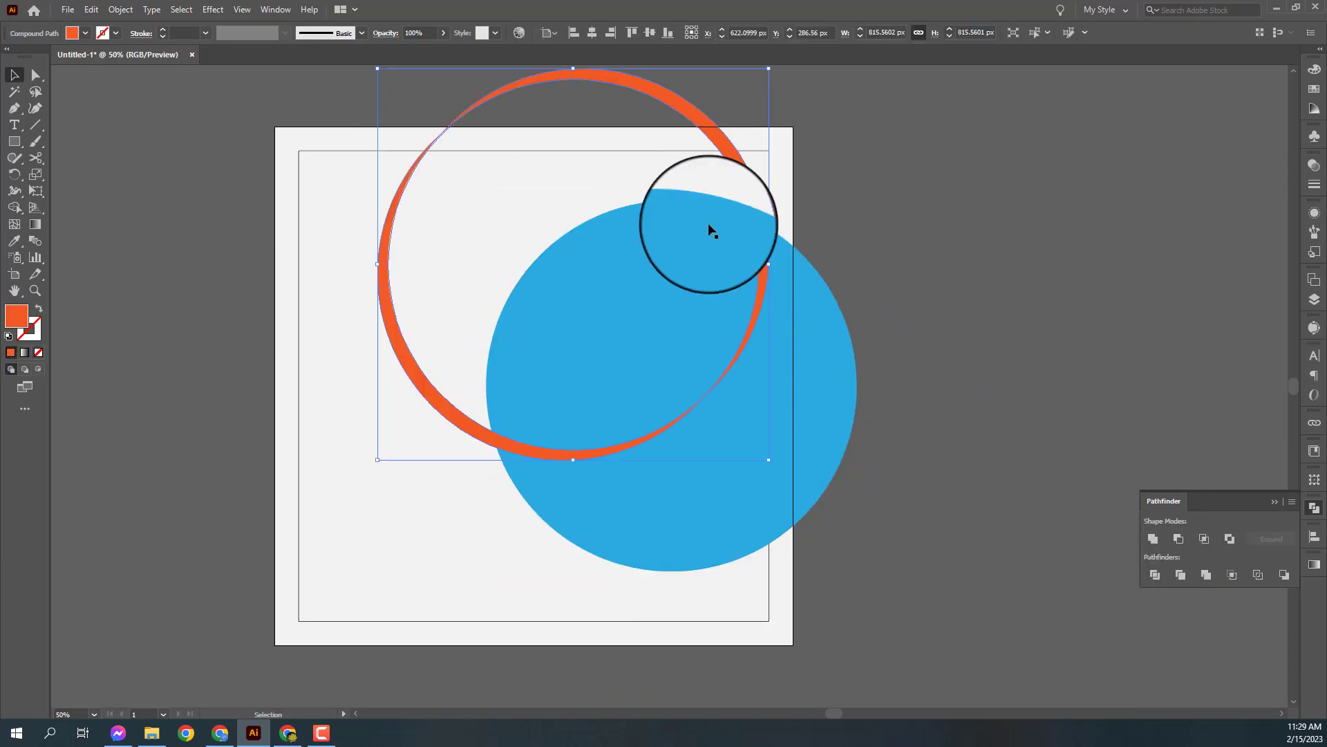
Offset the circle into a stroked blue outline and delete segments to leave two arcs.
key("ctrl+z")
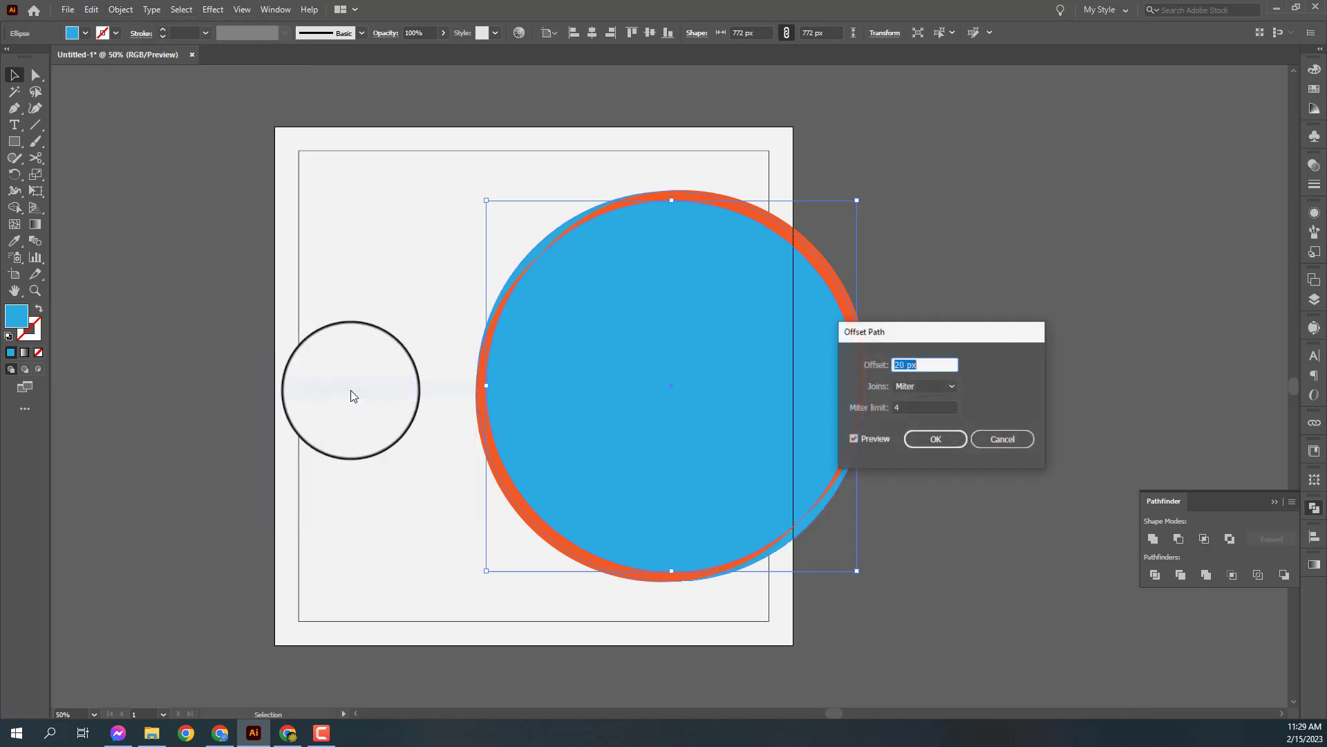
scroll("up", 3)
scroll("down", 3)
scroll("up", 3)
double_click(1003, 376)
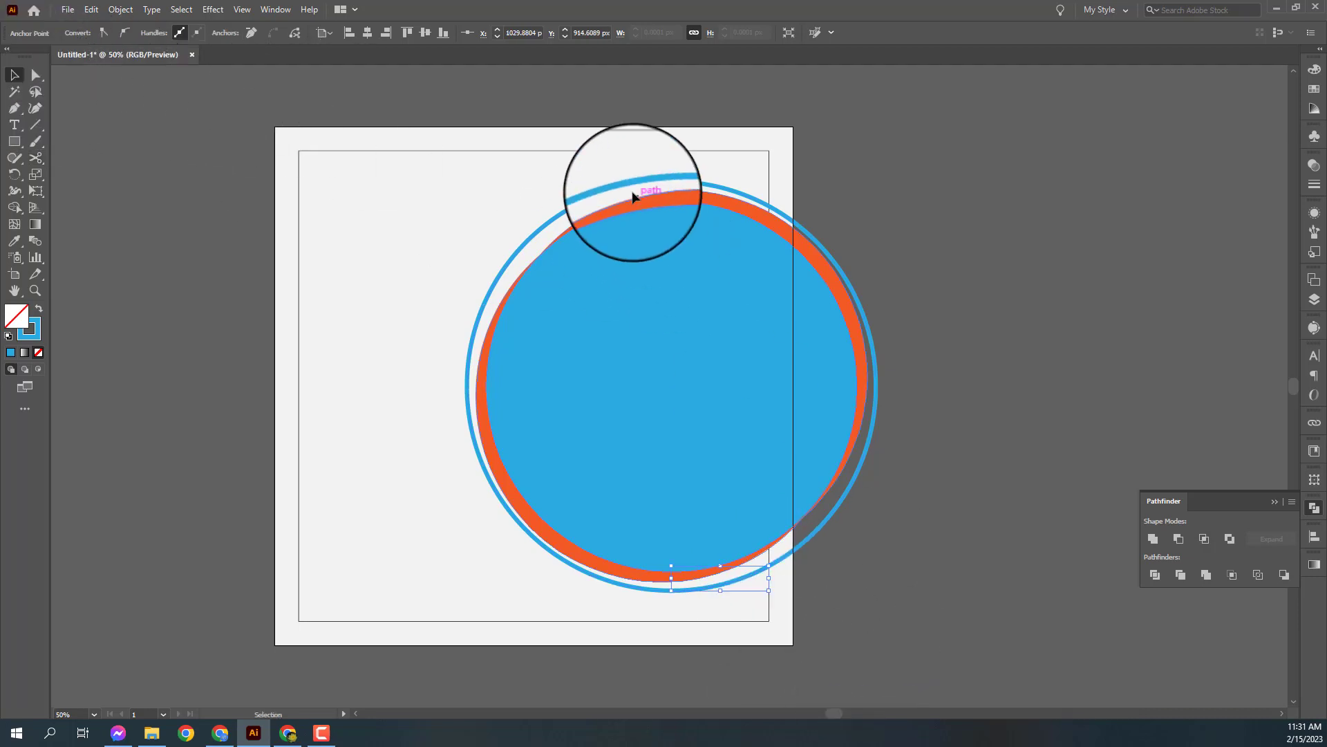
key("Delete")
Pen a closed polygon over the artboard's left side with its point at the circle's centre.
key("Delete")
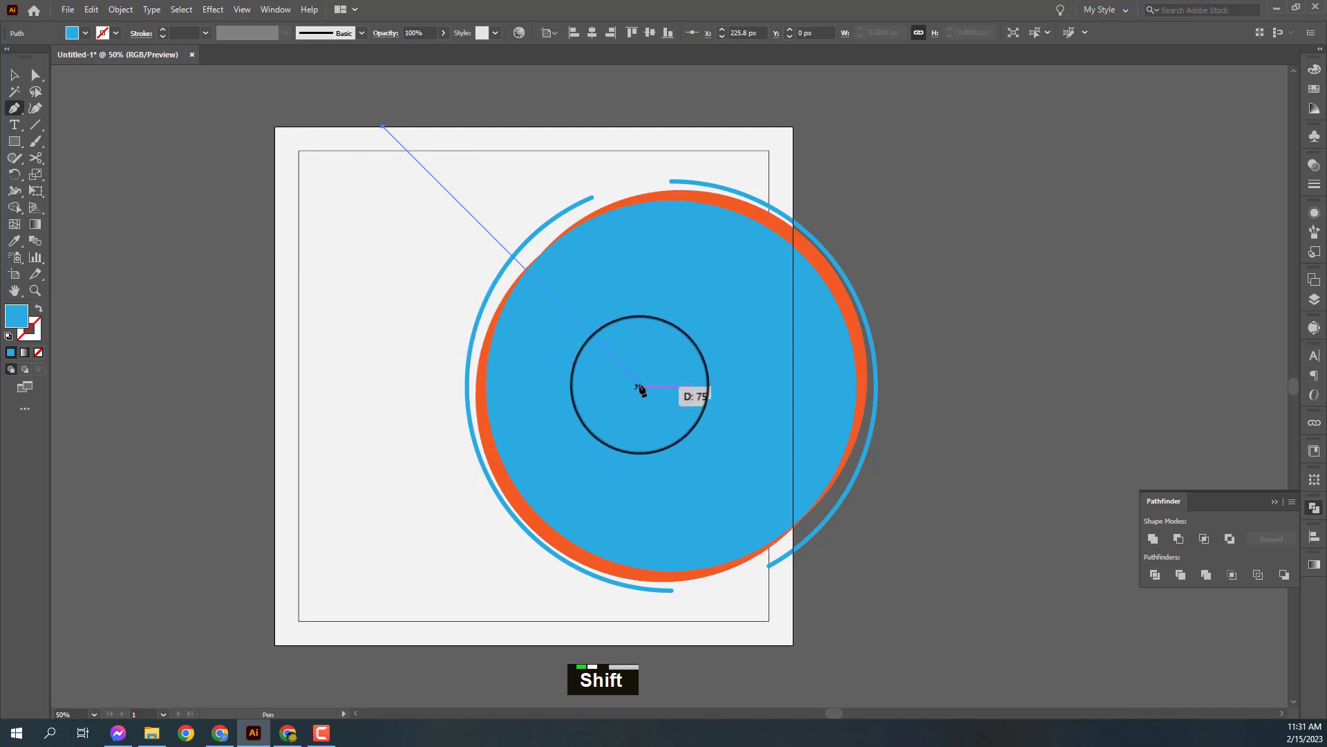
left_click(645, 388)
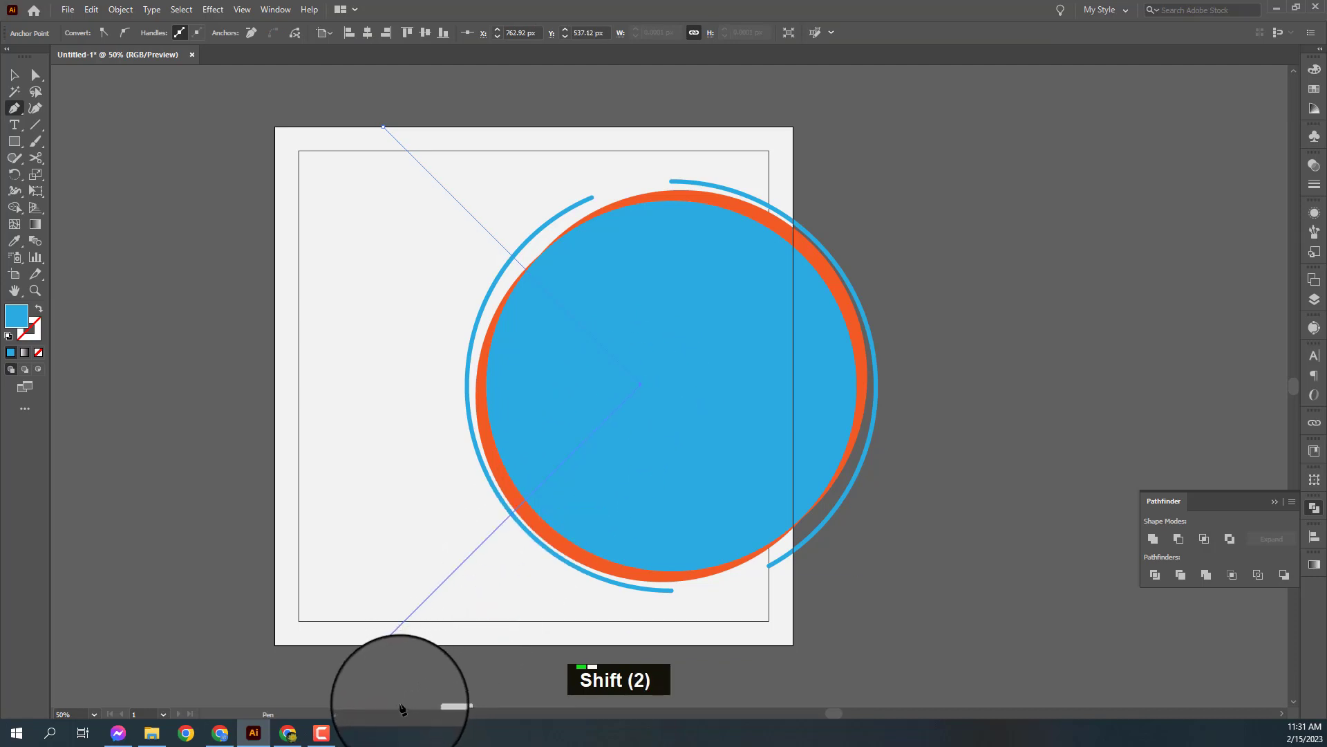
left_click(407, 703)
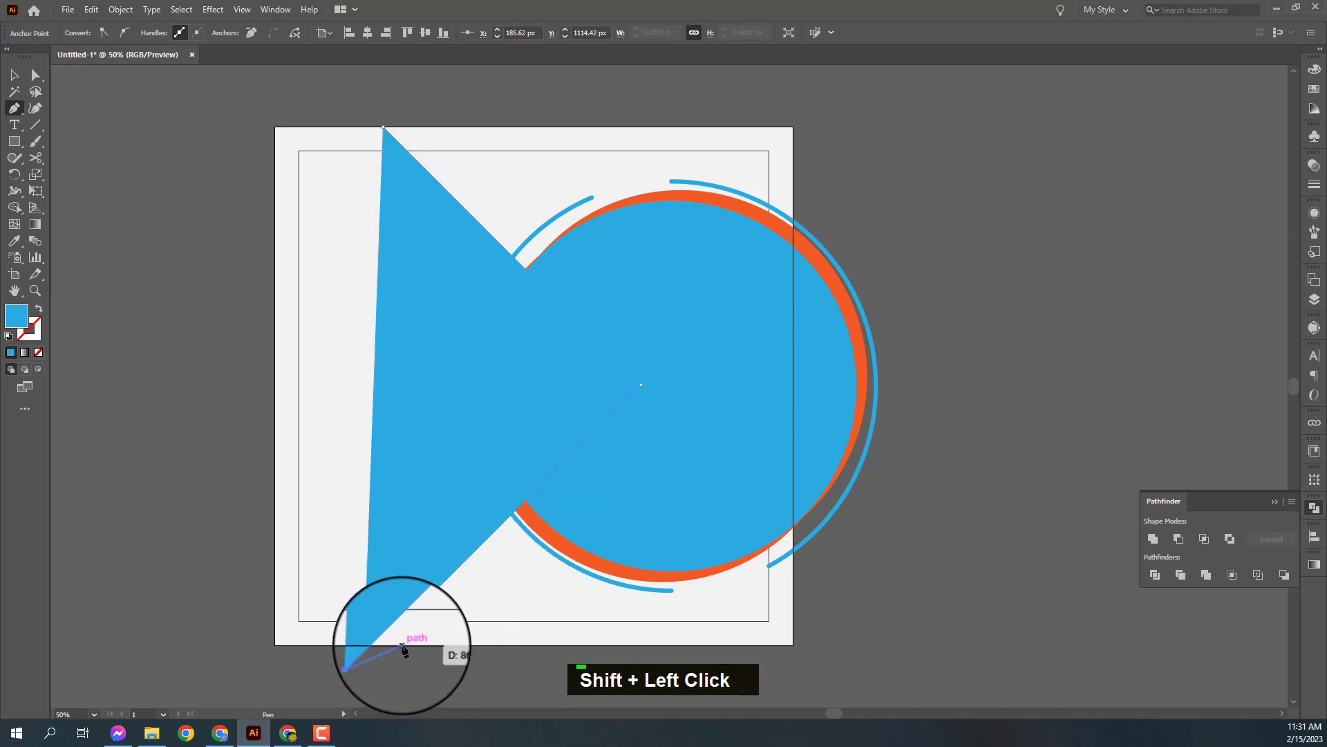
key("ctrl+z")
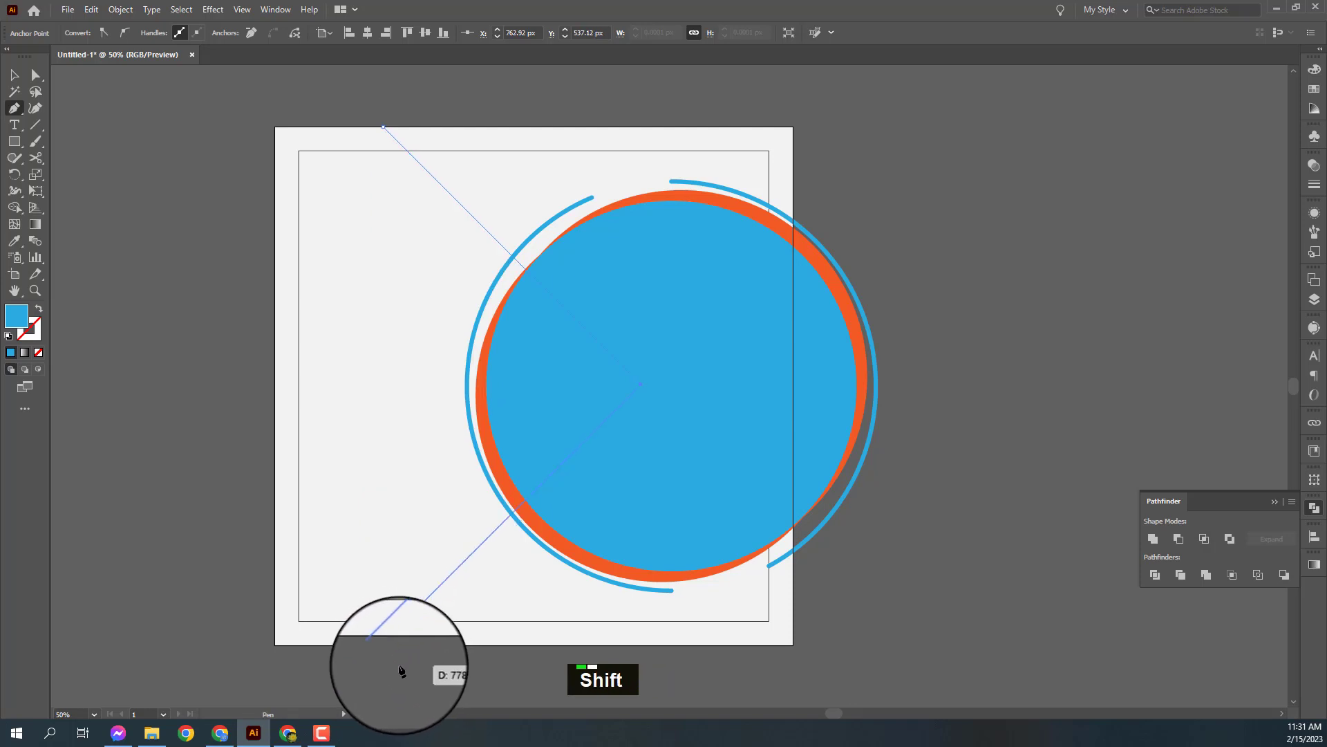
left_click(404, 670)
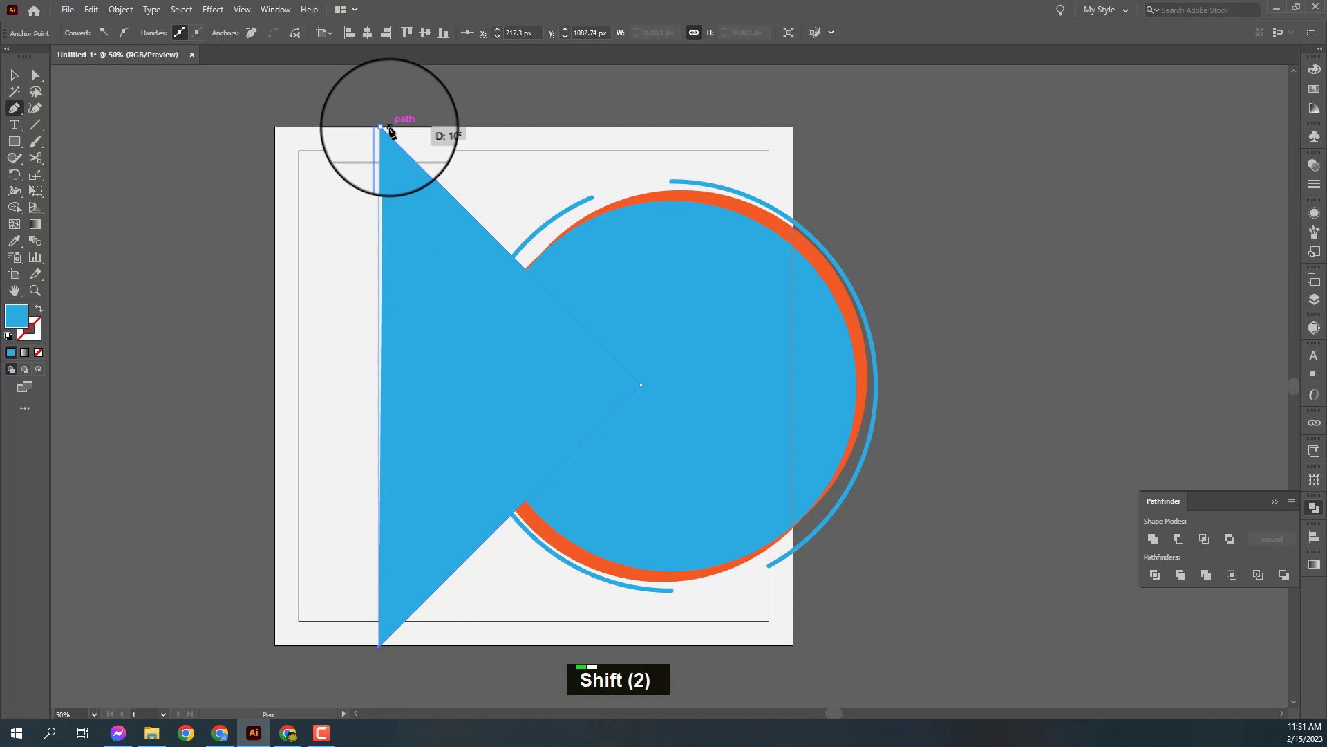
key("ctrl+z")
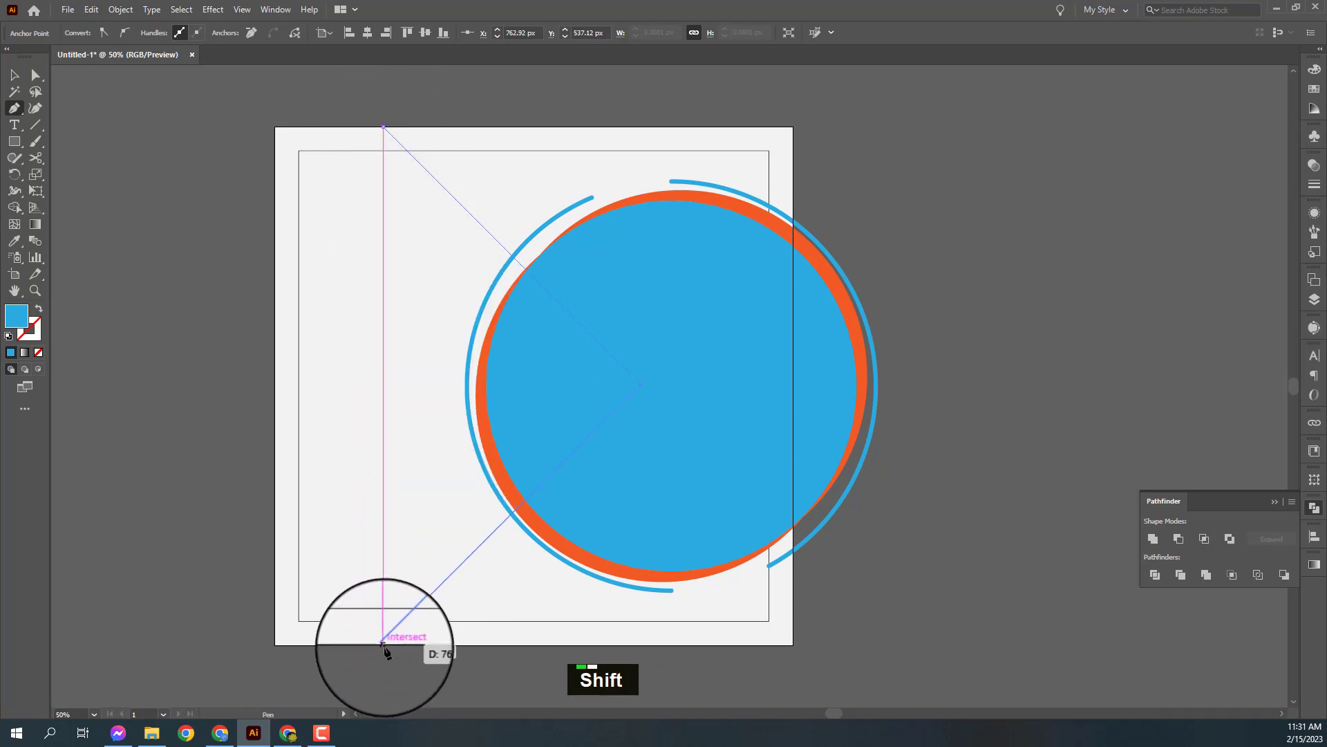
left_click(390, 651)
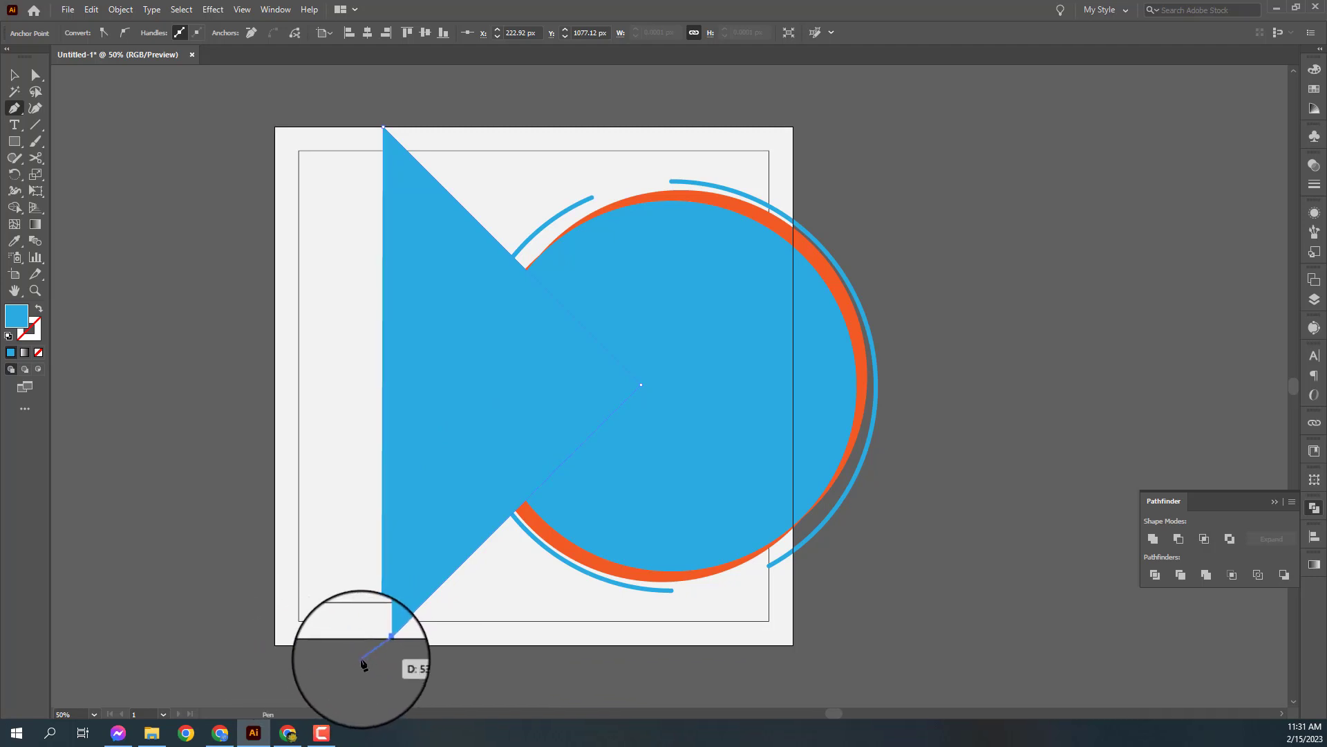
left_click(366, 662)
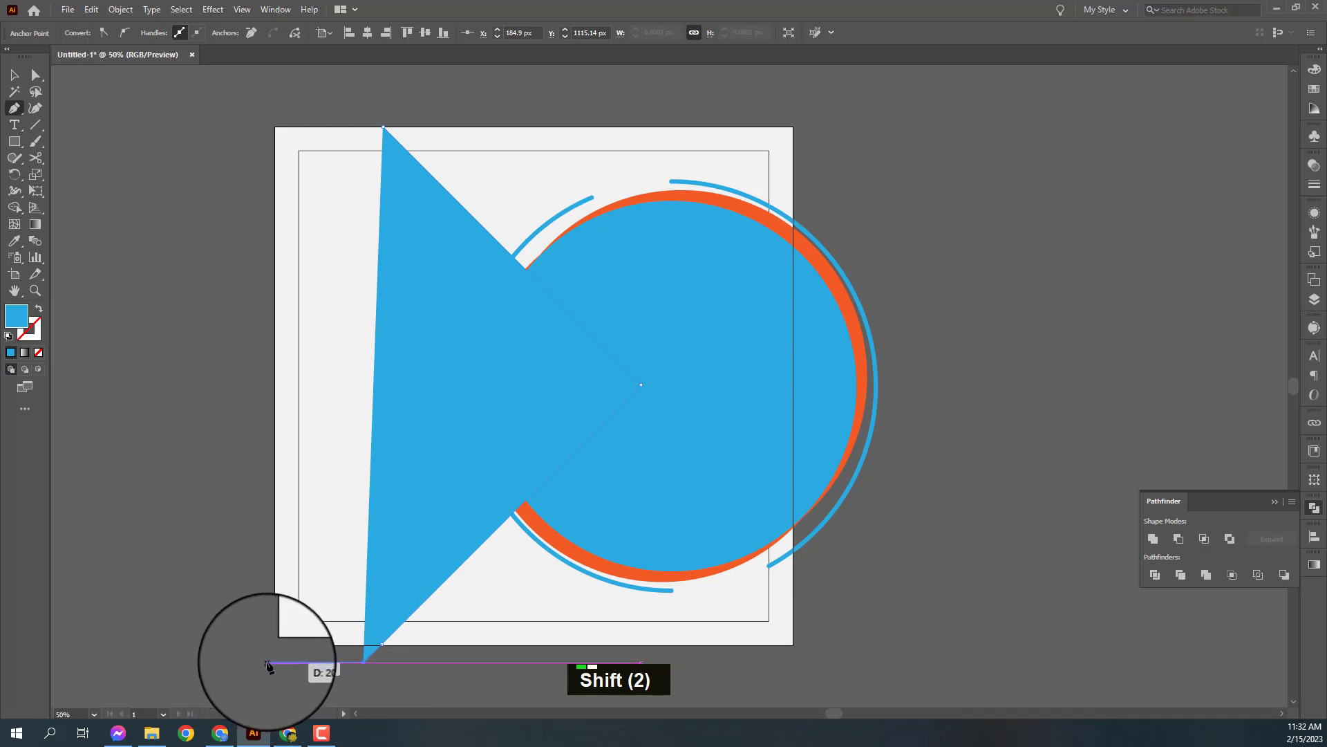
left_click(277, 665)
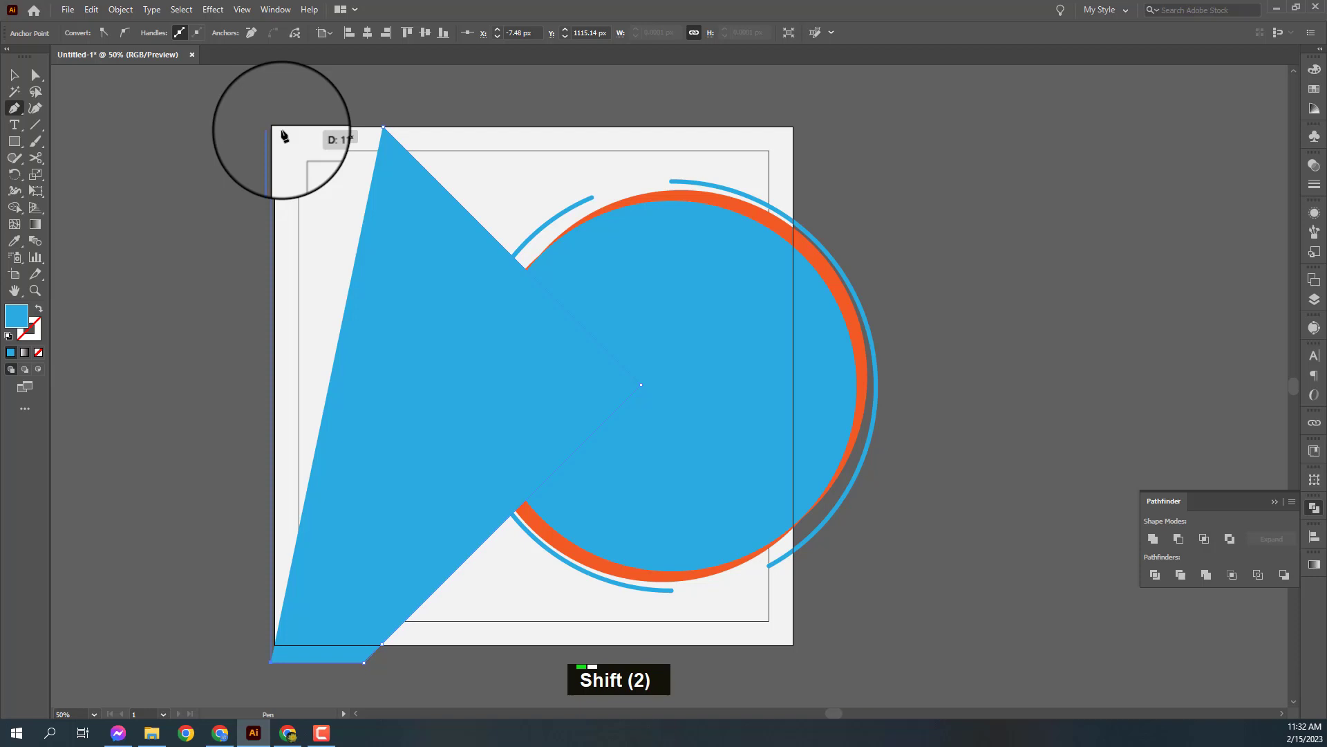
left_click(286, 132)
left_click(388, 131)
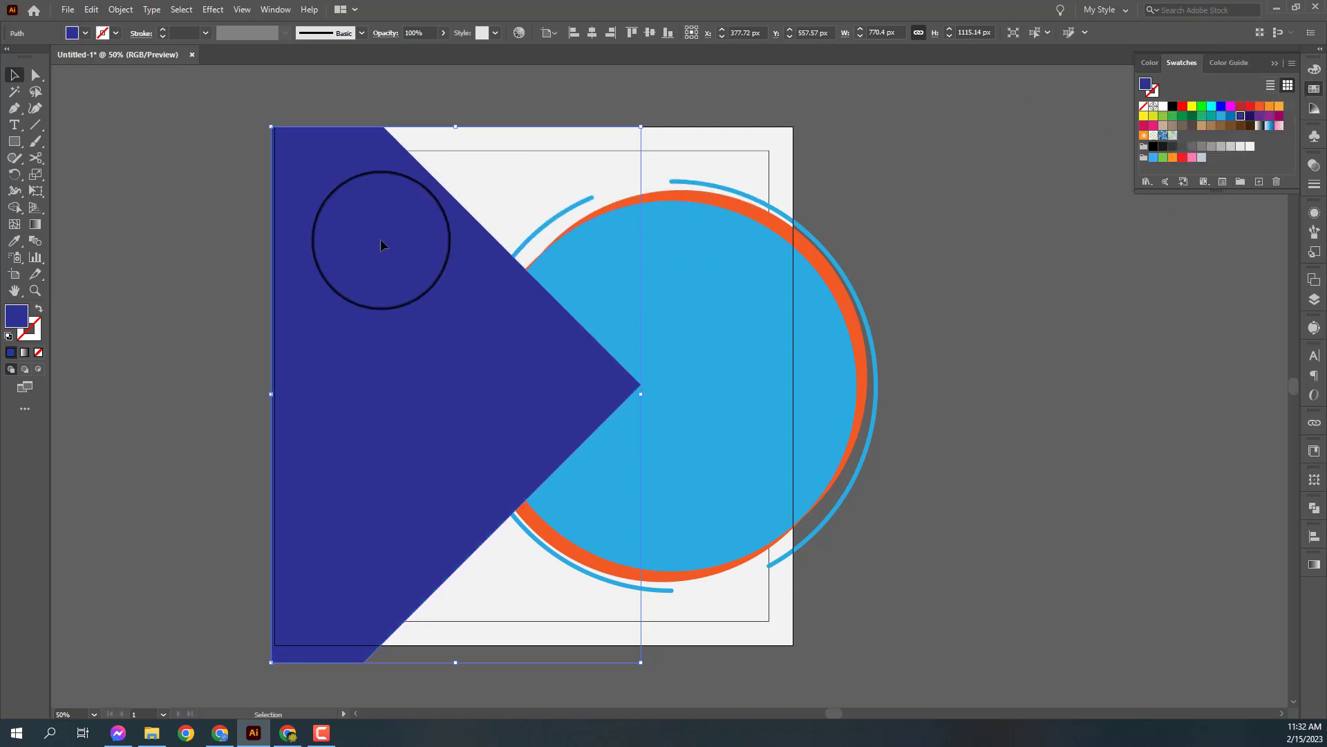
Send the dark navy shape behind the circle and arcs.
key("ctrl+shift+[")
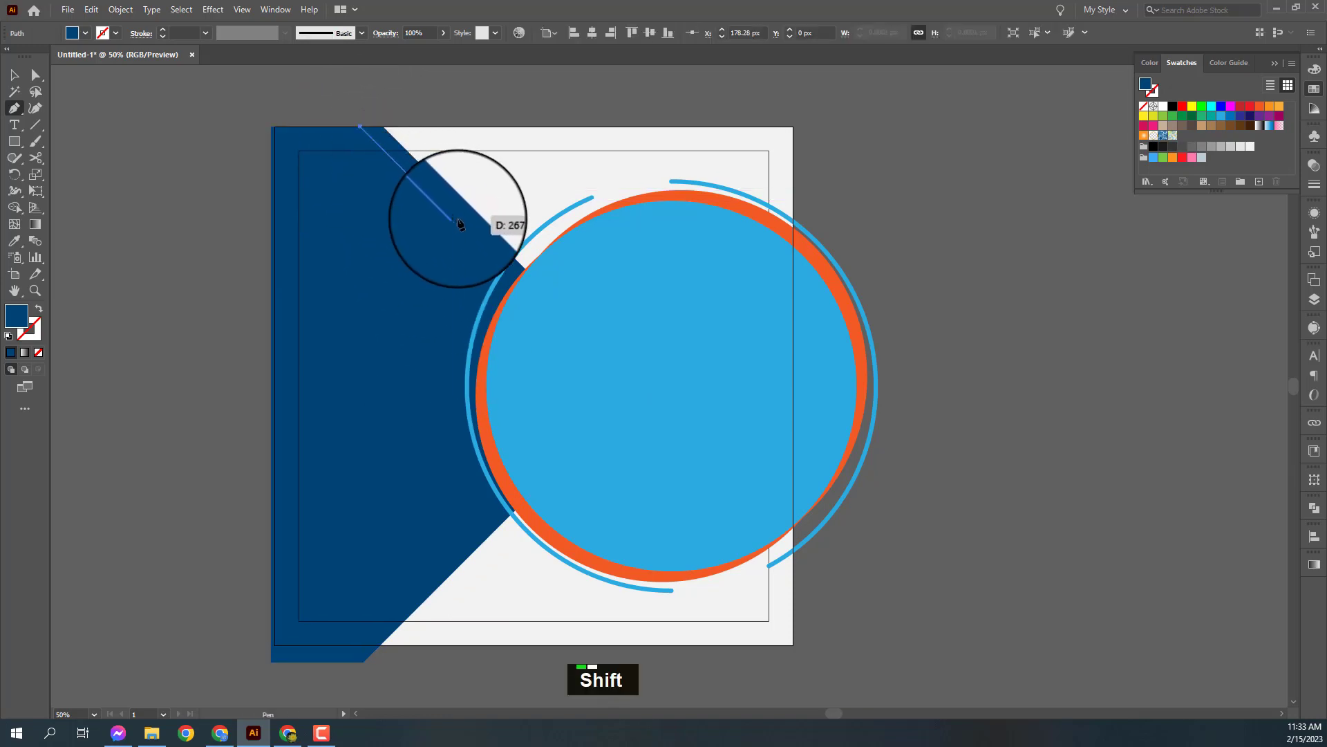
Draw an orange diagonal stripe along the navy shape's upper edge from the artboard's top.
left_click(466, 220)
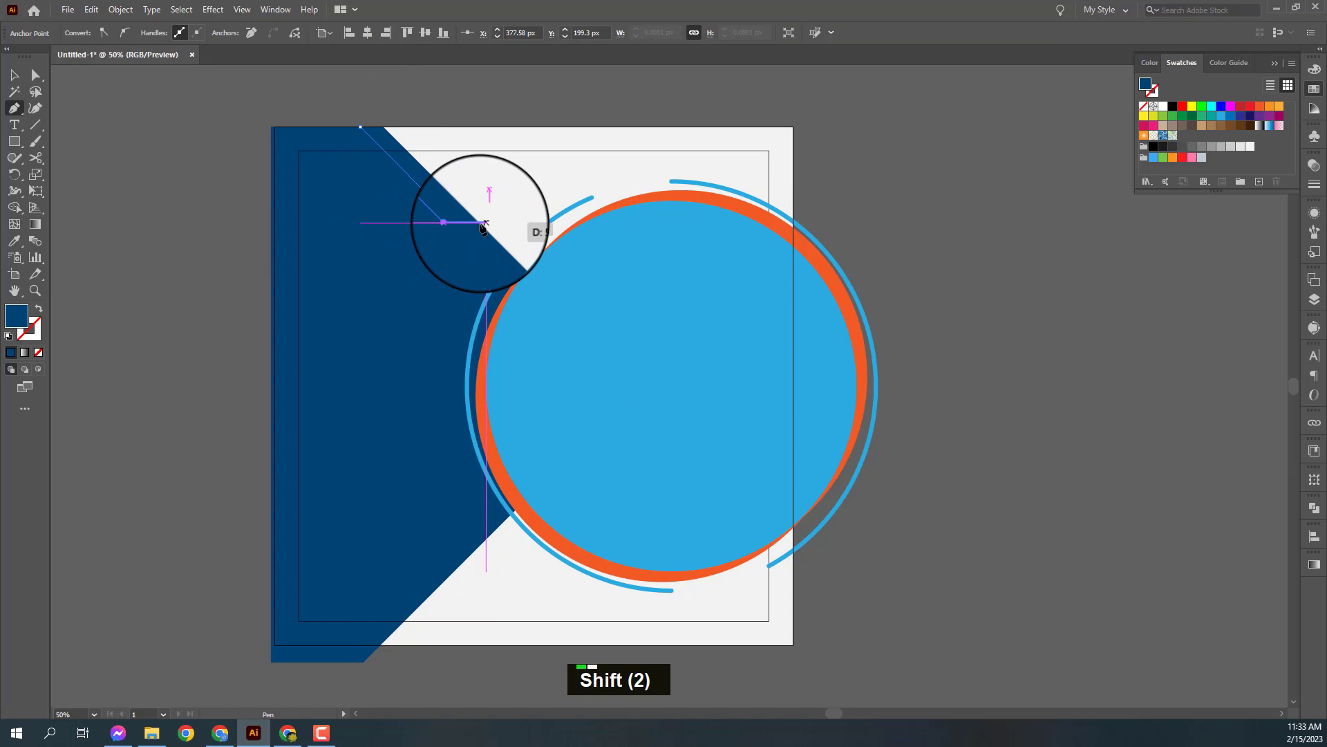
left_click(484, 226)
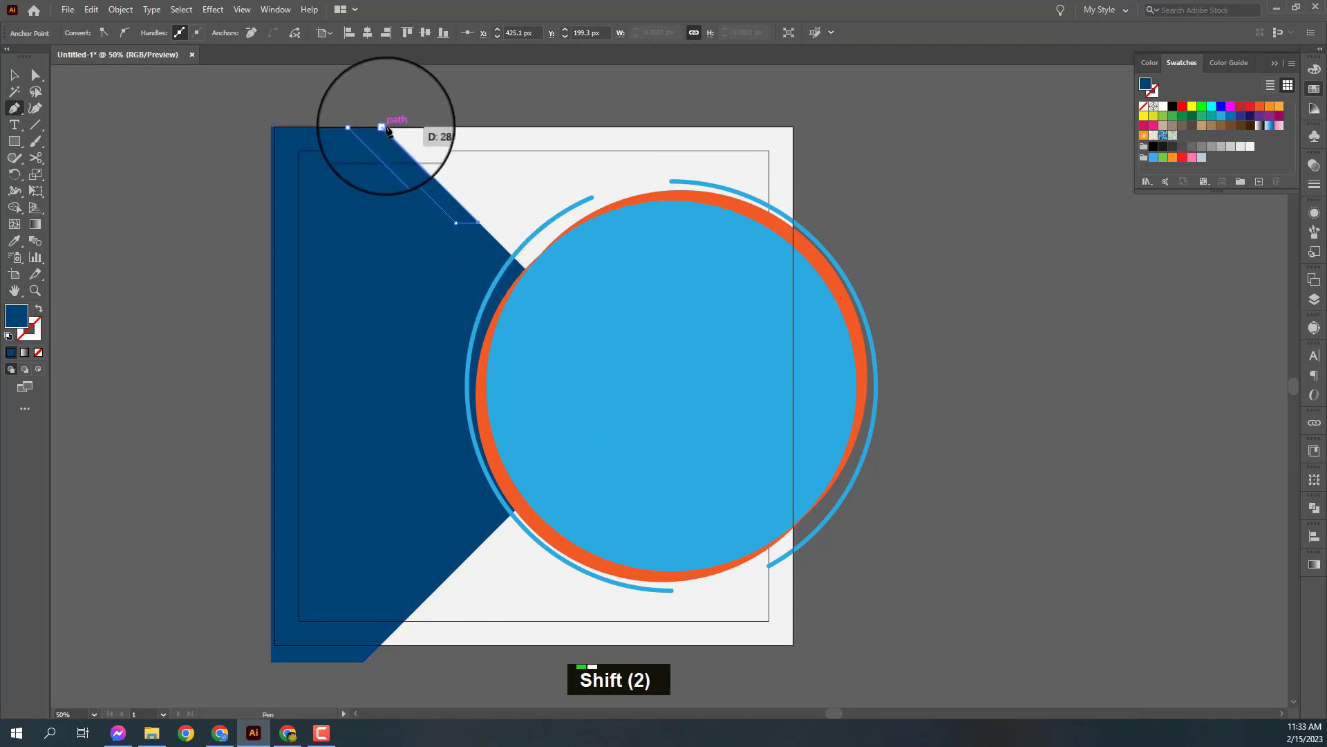
left_click(375, 130)
left_click(369, 128)
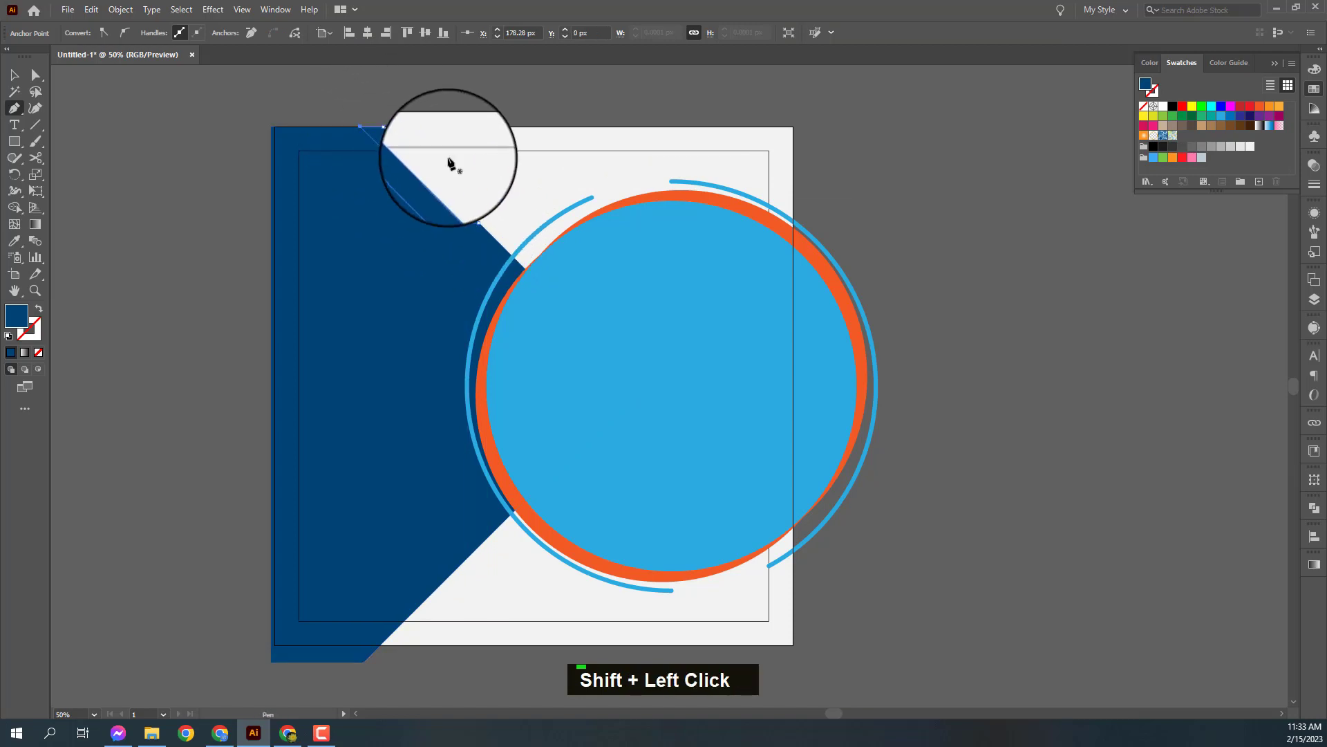
key("i")
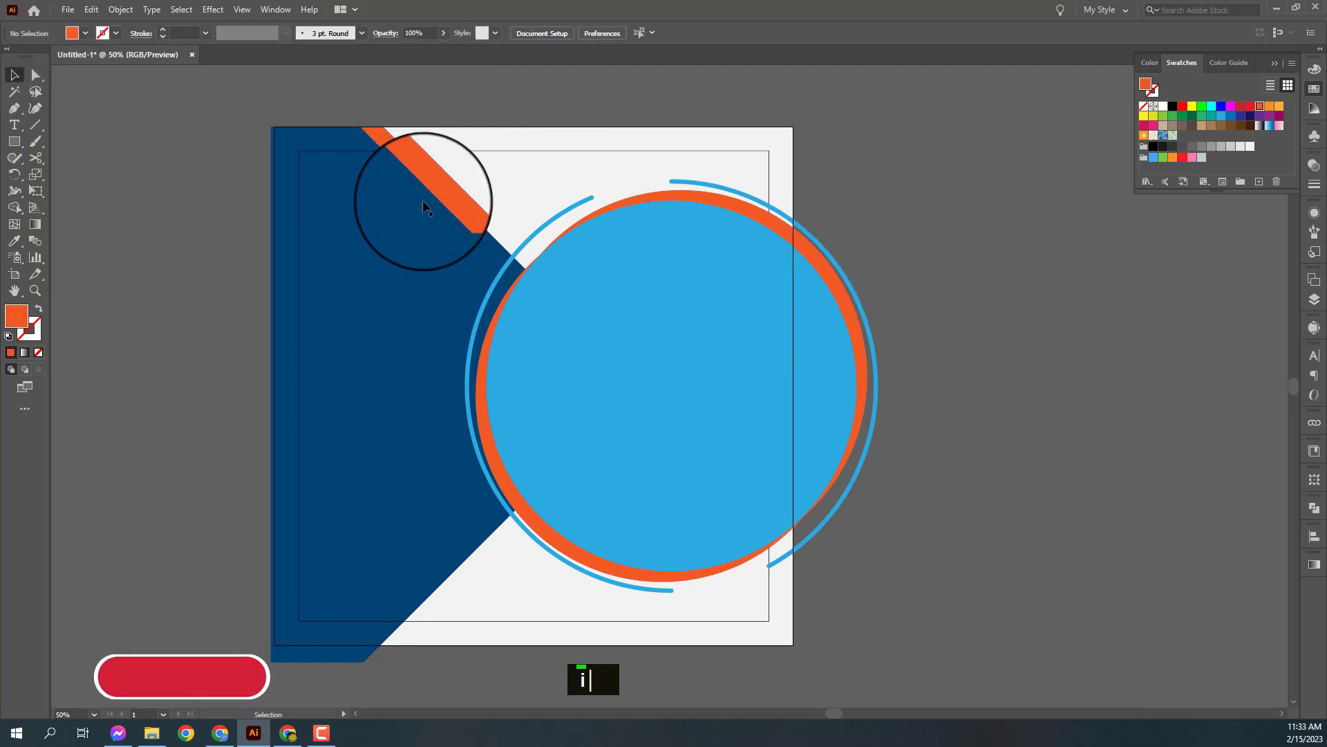
right_click(437, 190)
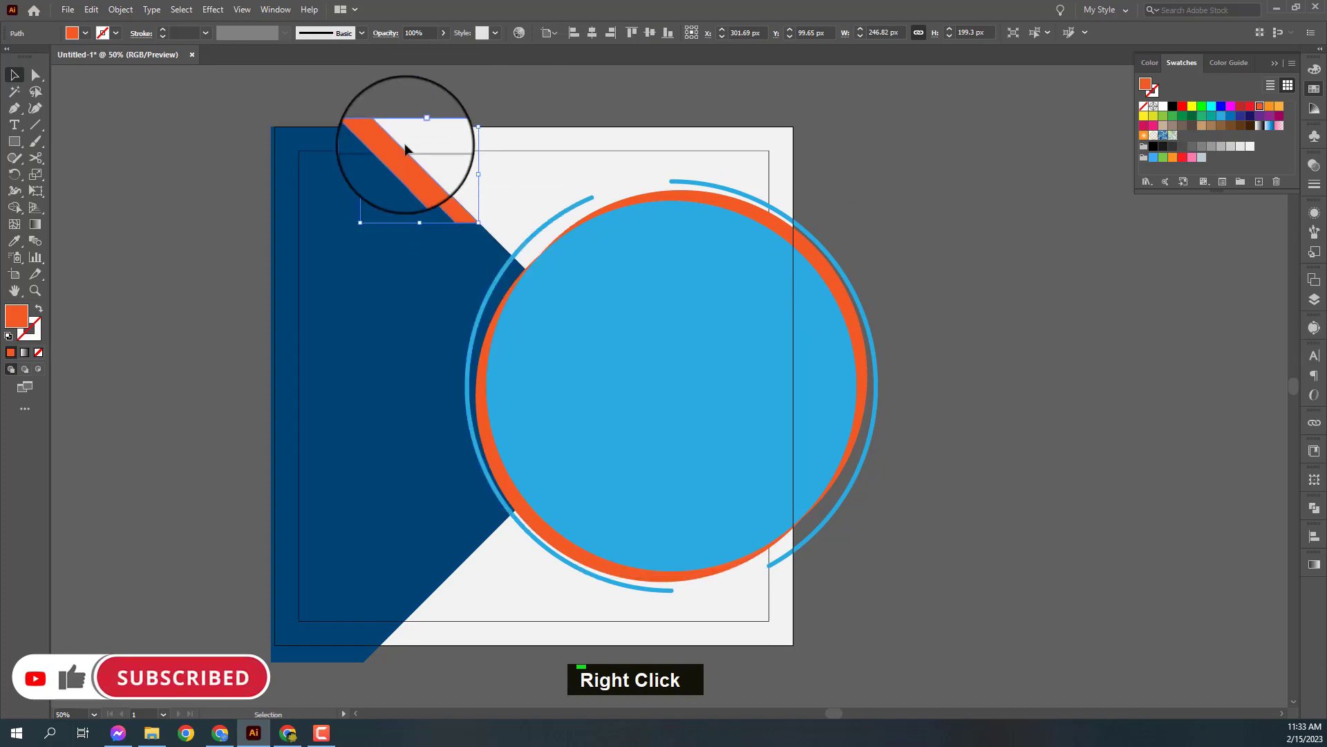
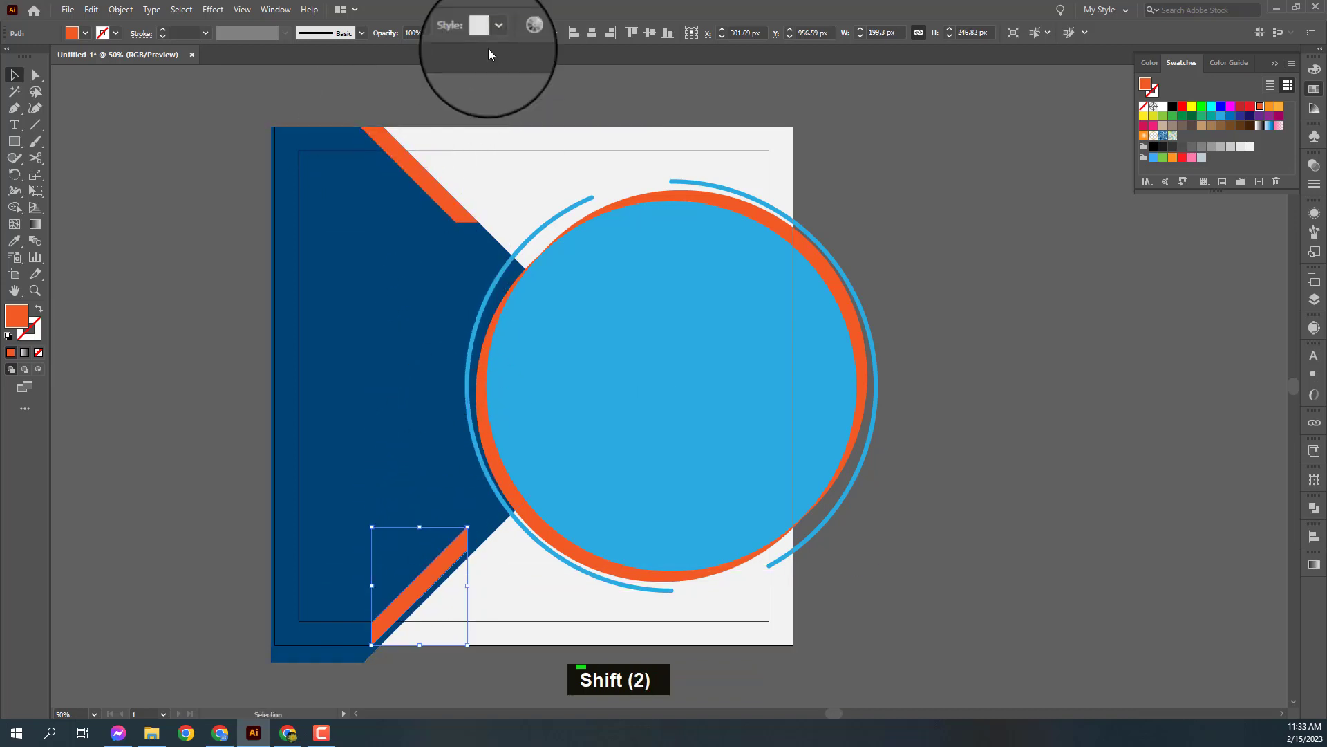
Send the lower stripe behind the navy shape and nudge it into line with the bottom diagonal edge.
key("space")
right_click(546, 415)
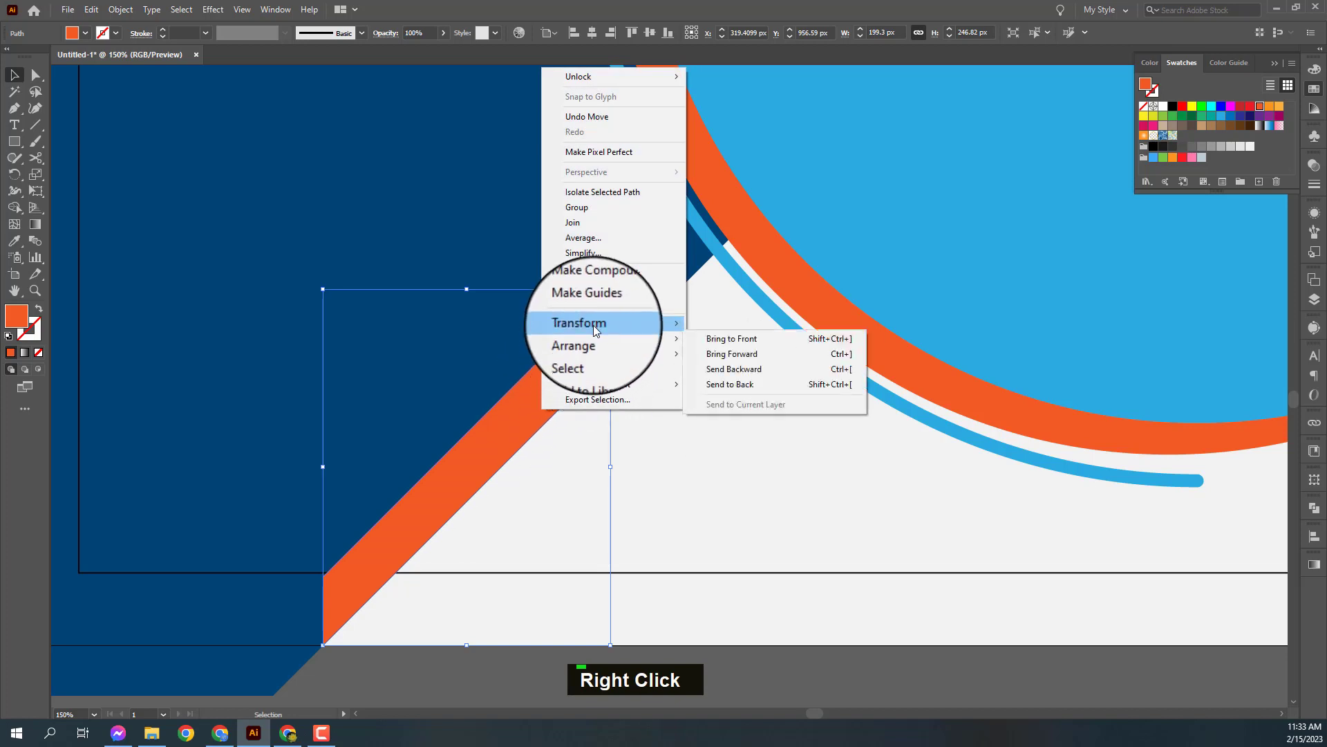
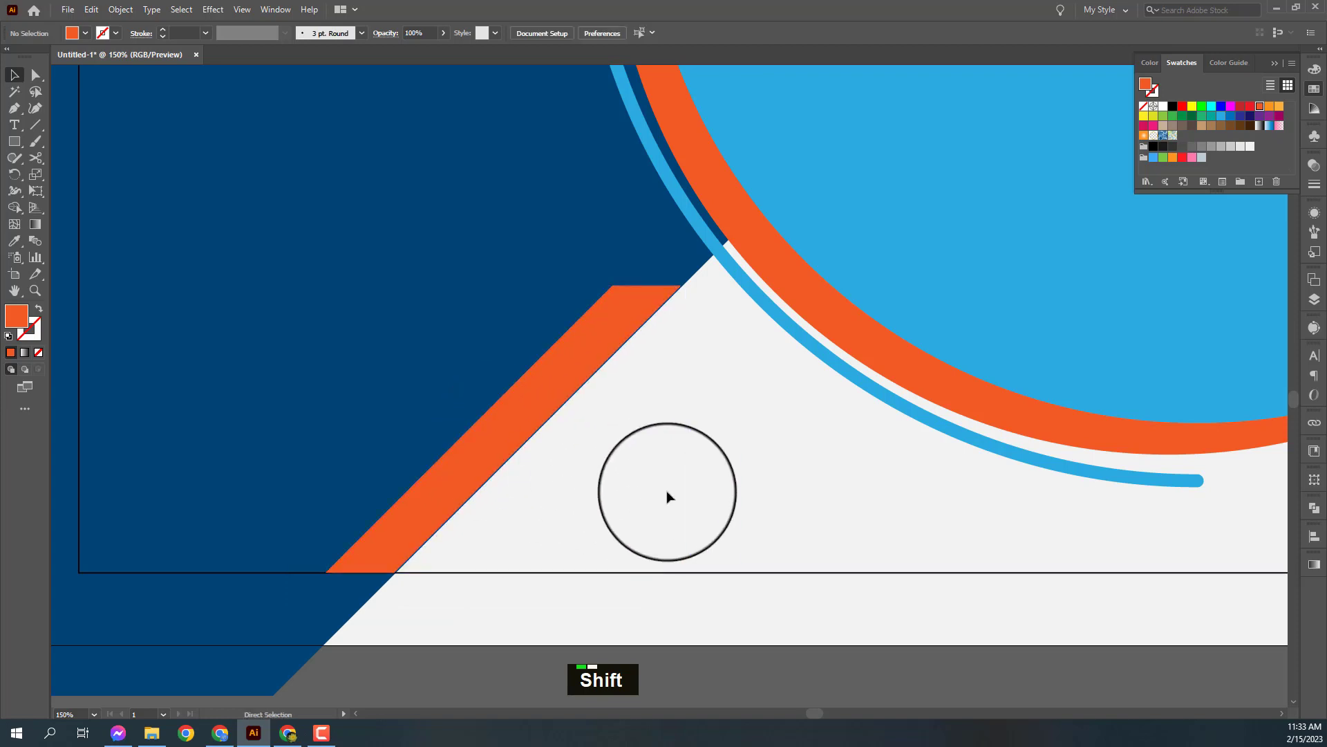
key("ctrl+space")
key("space")
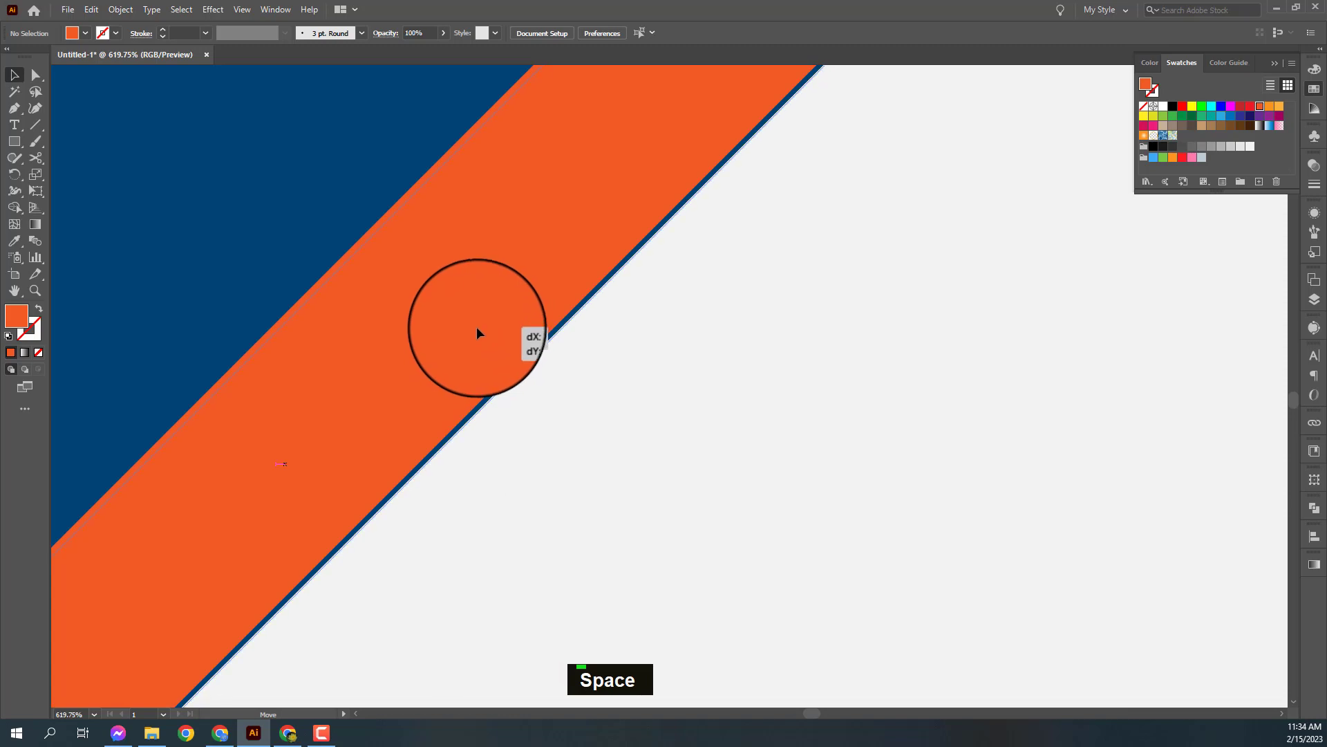
key("ctrl+-")
key("ctrl+-")
key("ctrl+-")
key("ctrl+-")
key("ctrl+-")
key("ctrl+-")
key("ctrl+-")
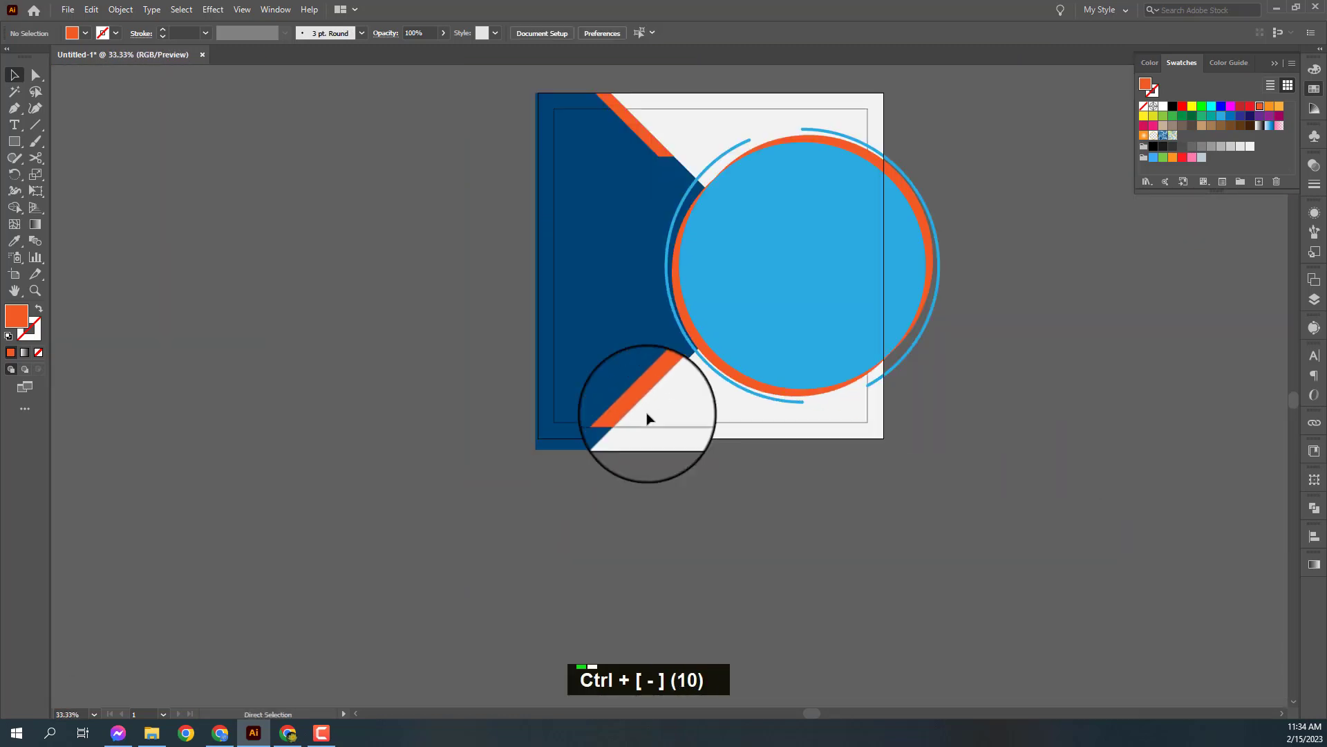
Draw a wide light blue rectangle across the artboard's bottom and send it to the back.
key("space")
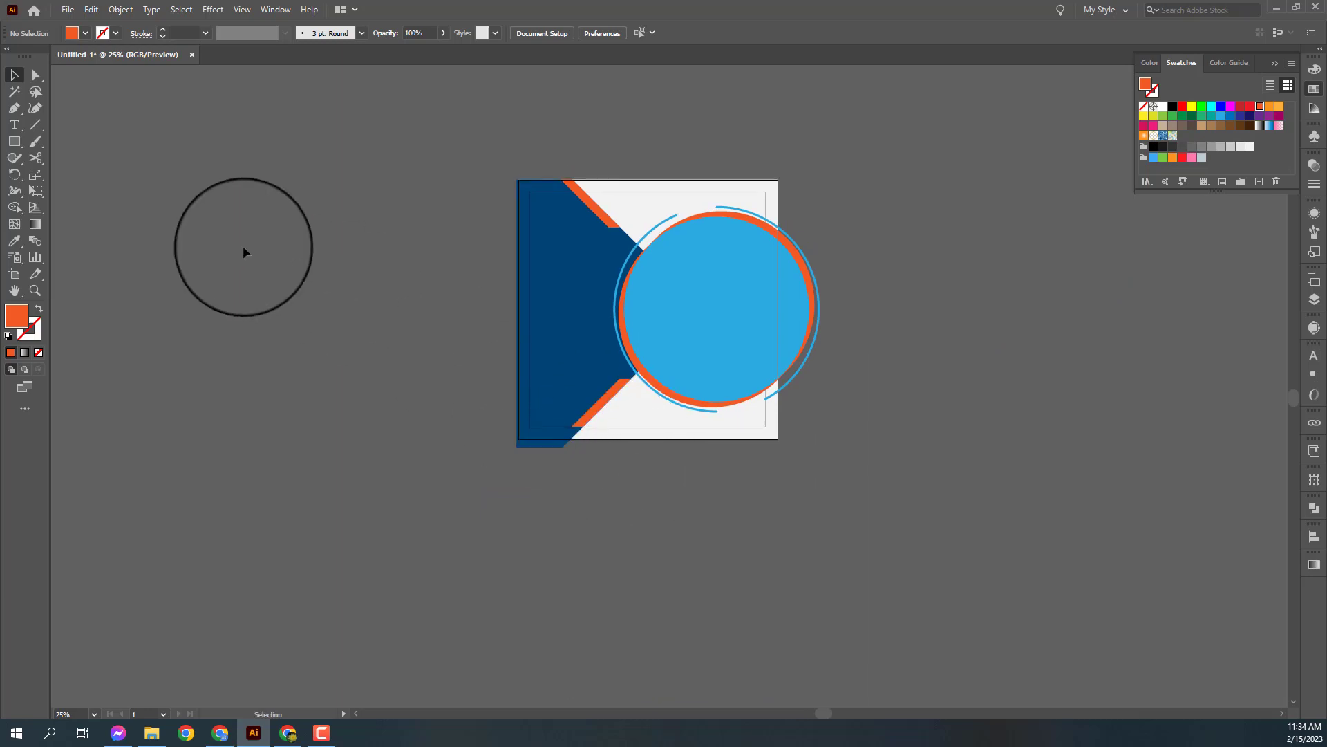
key("space")
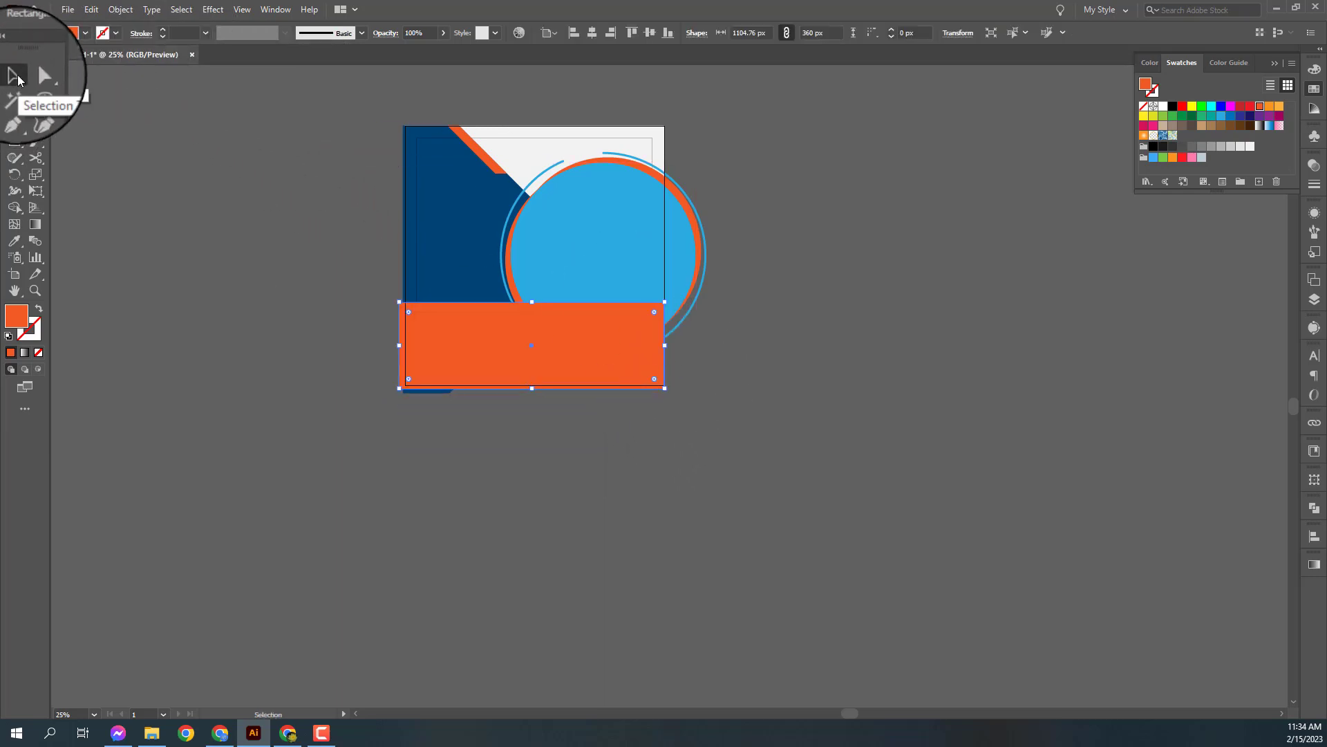
key("ctrl+shift+[")
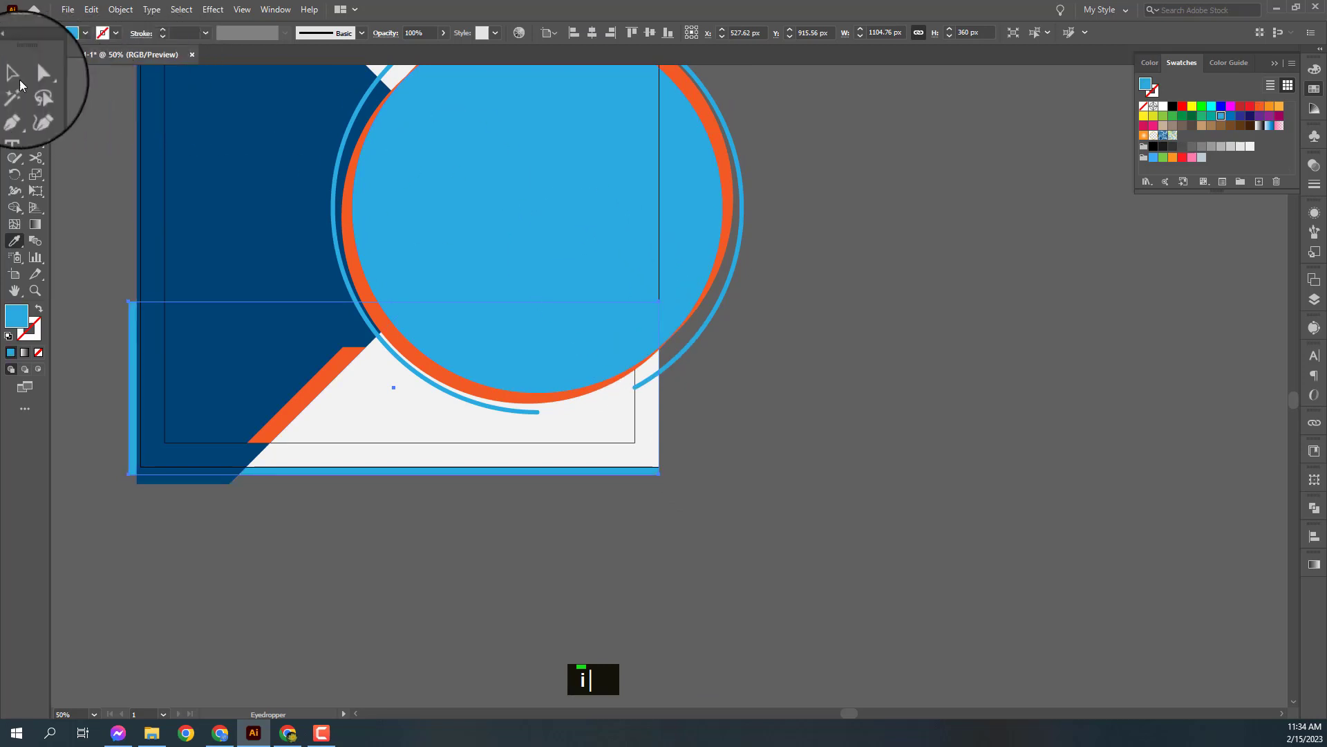
right_click(511, 445)
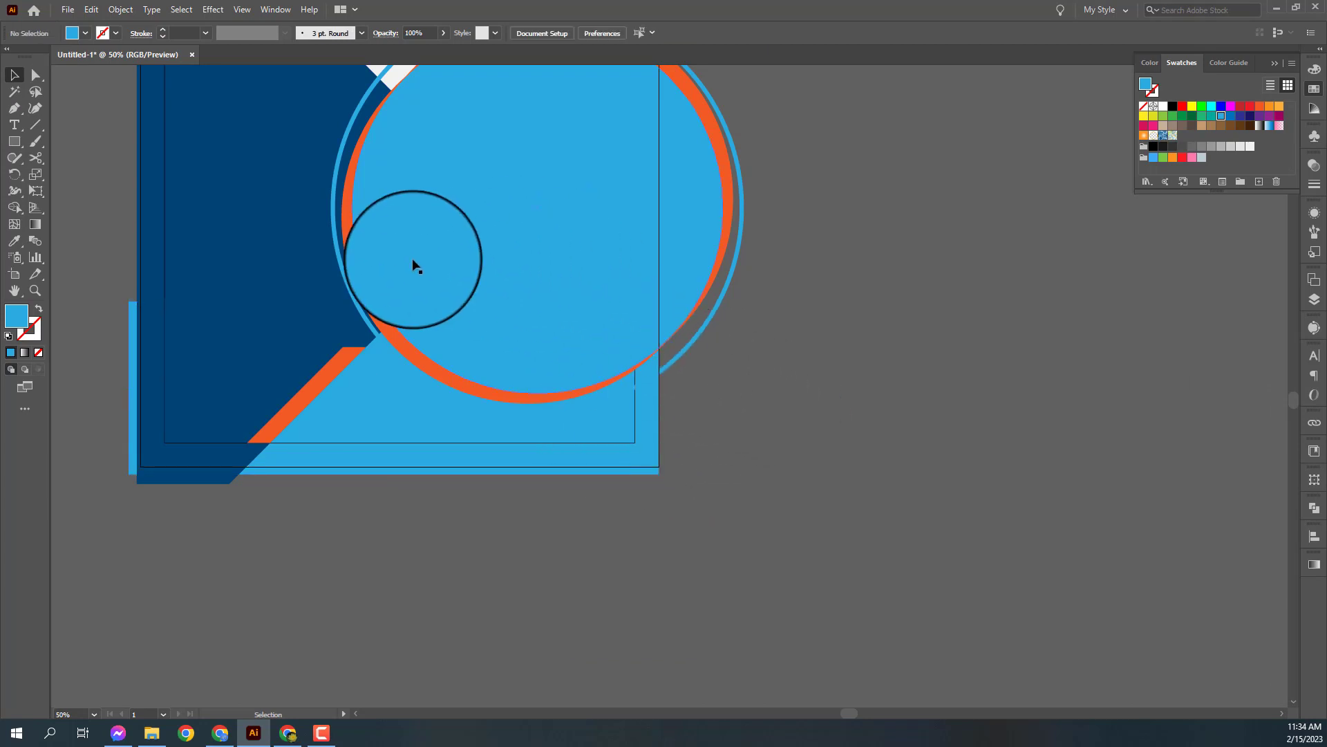
Fill the circle green and add a 40 px offset white circle behind the orange ring.
scroll("up", 3)
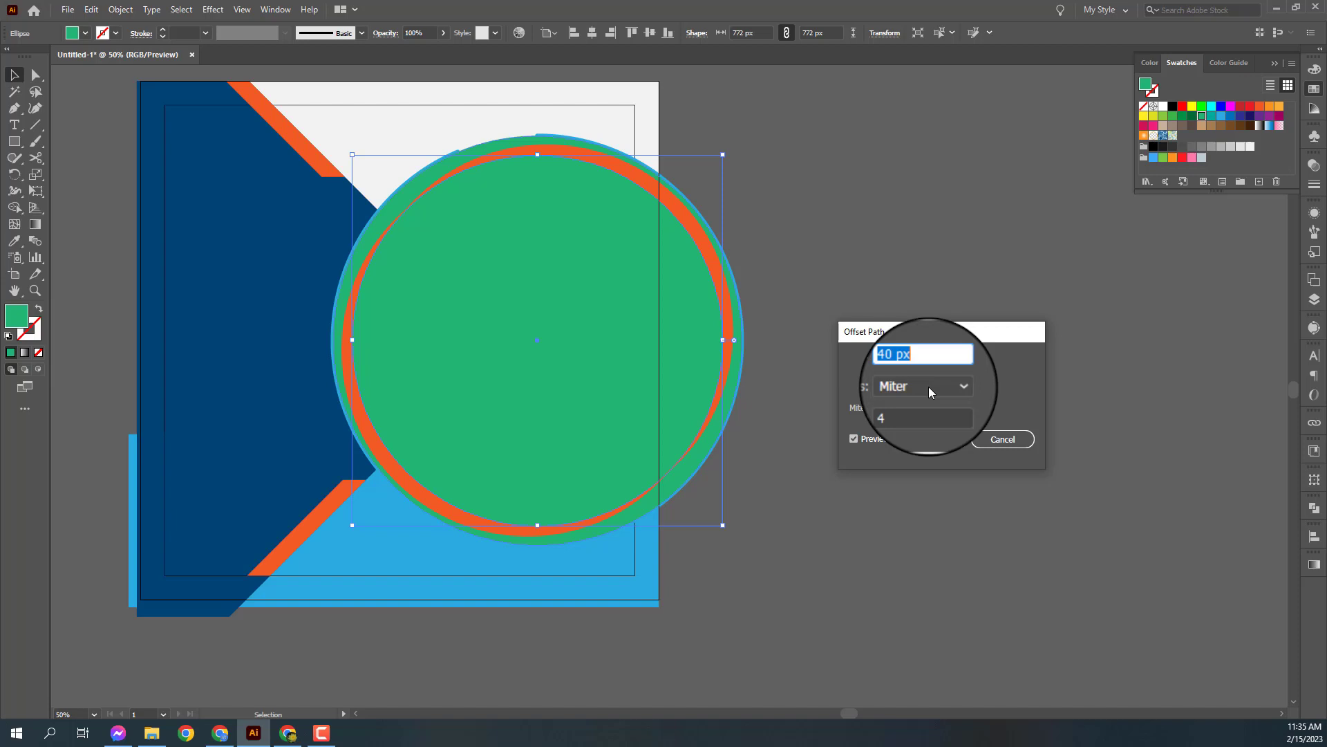
scroll("up", 3)
scroll("down", 3)
scroll("down", 3)
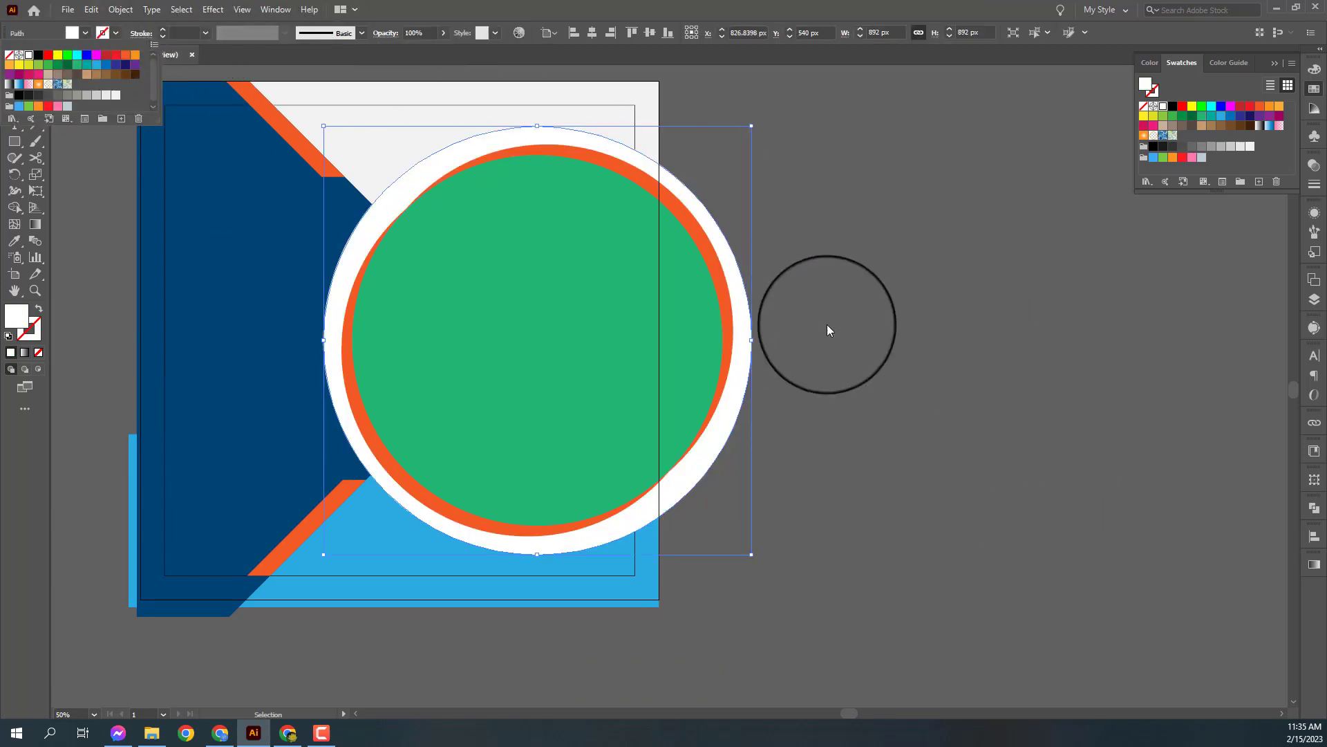
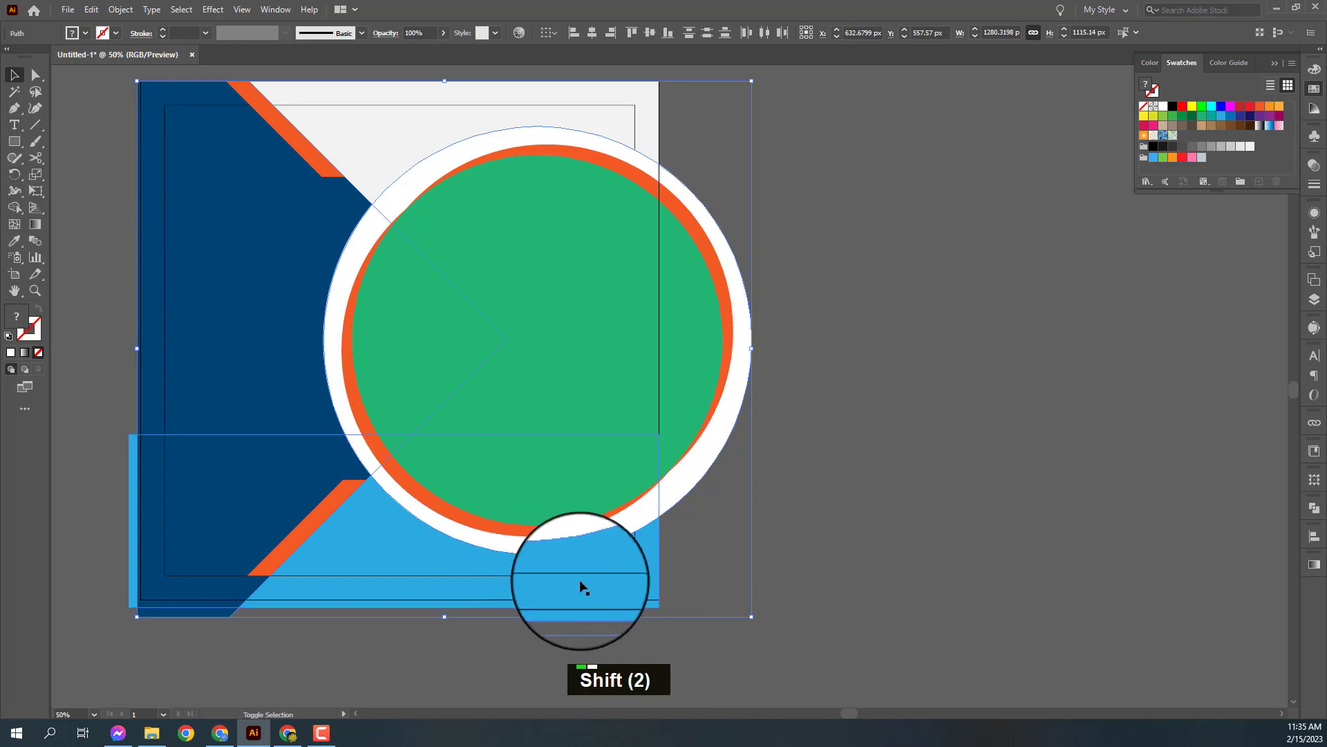
Delete the unwanted upper and overlapping parts of the white circle with Shape Builder.
left_click(648, 559)
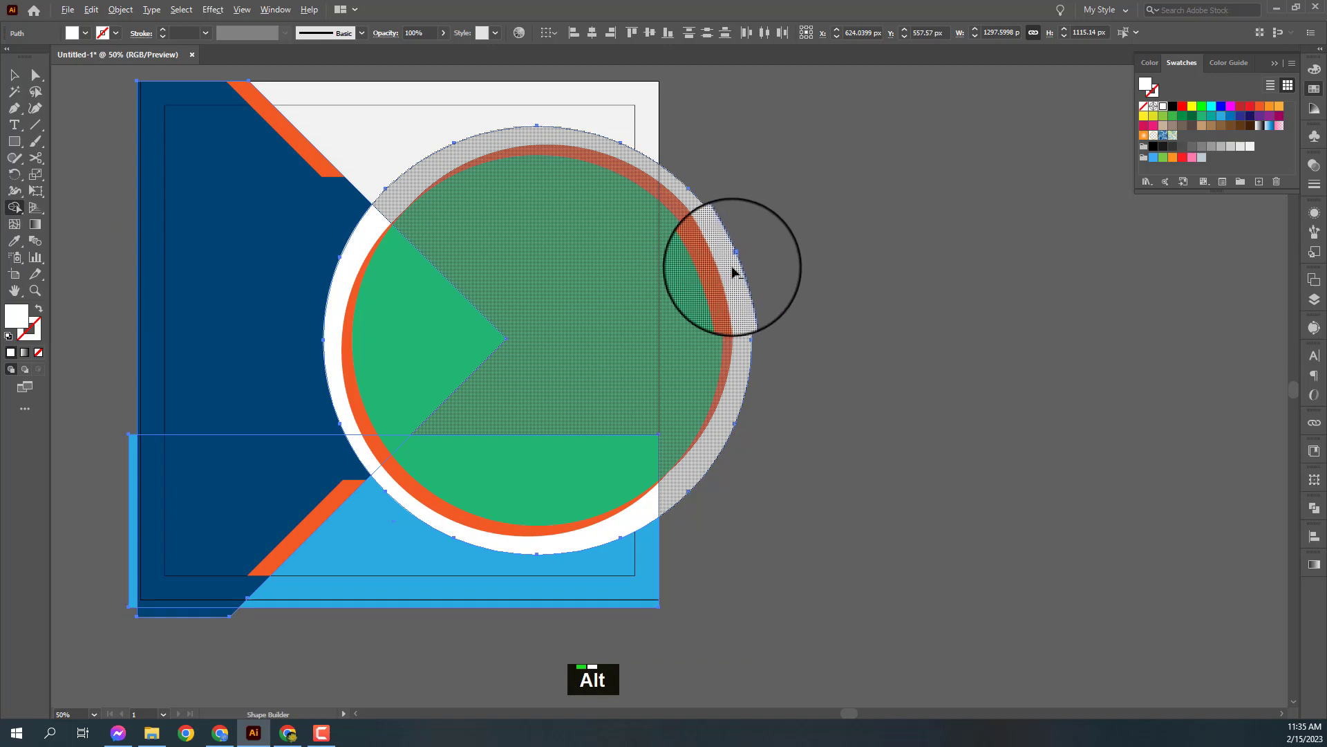
left_click(738, 266)
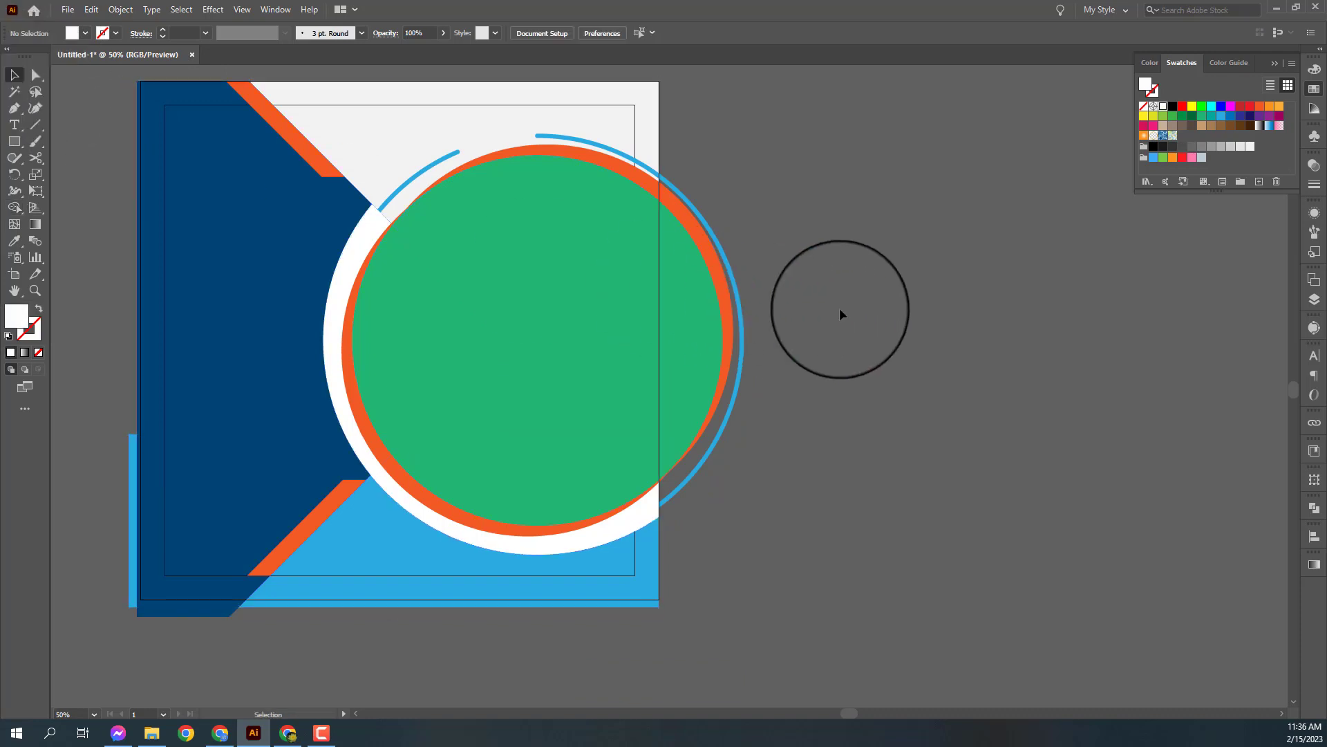
left_click(768, 516)
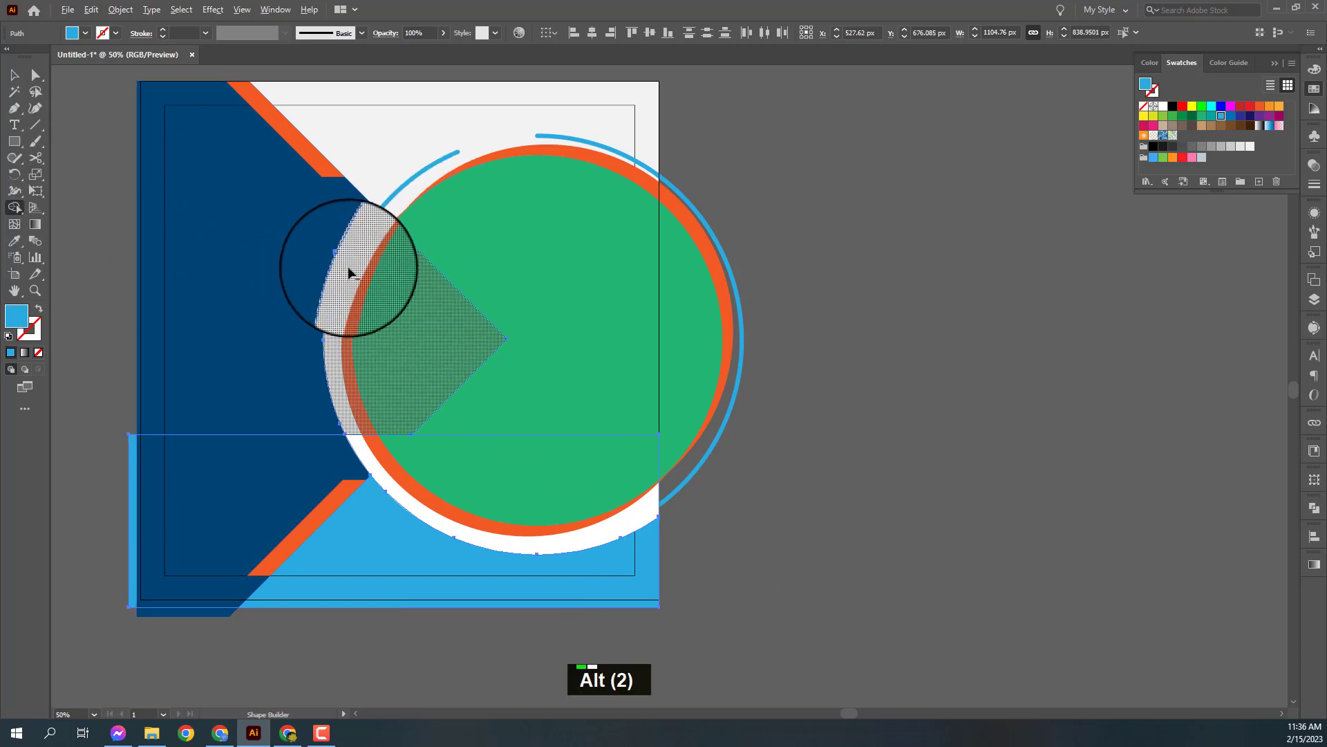
left_click(354, 266)
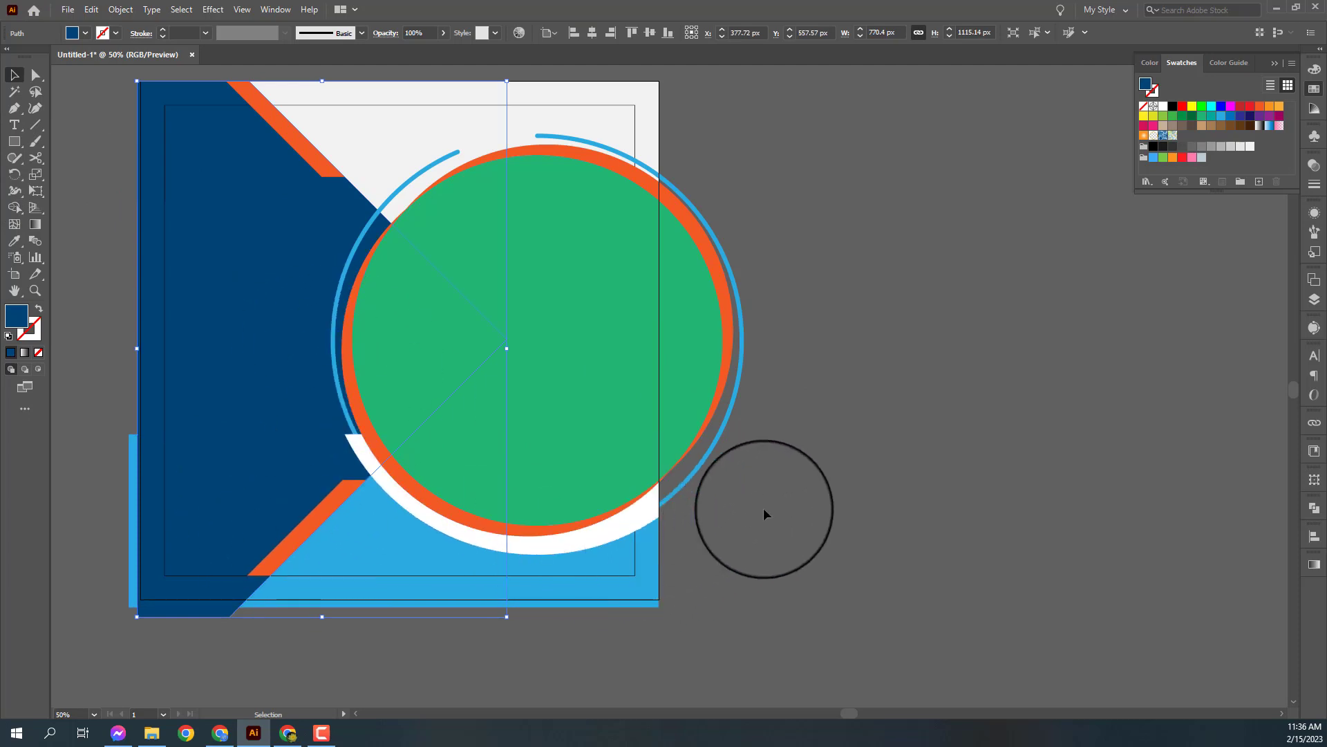
Paste the white arc in front and scale it to 125% along the green circle's lower edge.
key("ctrl+c")
key("ctrl+f")
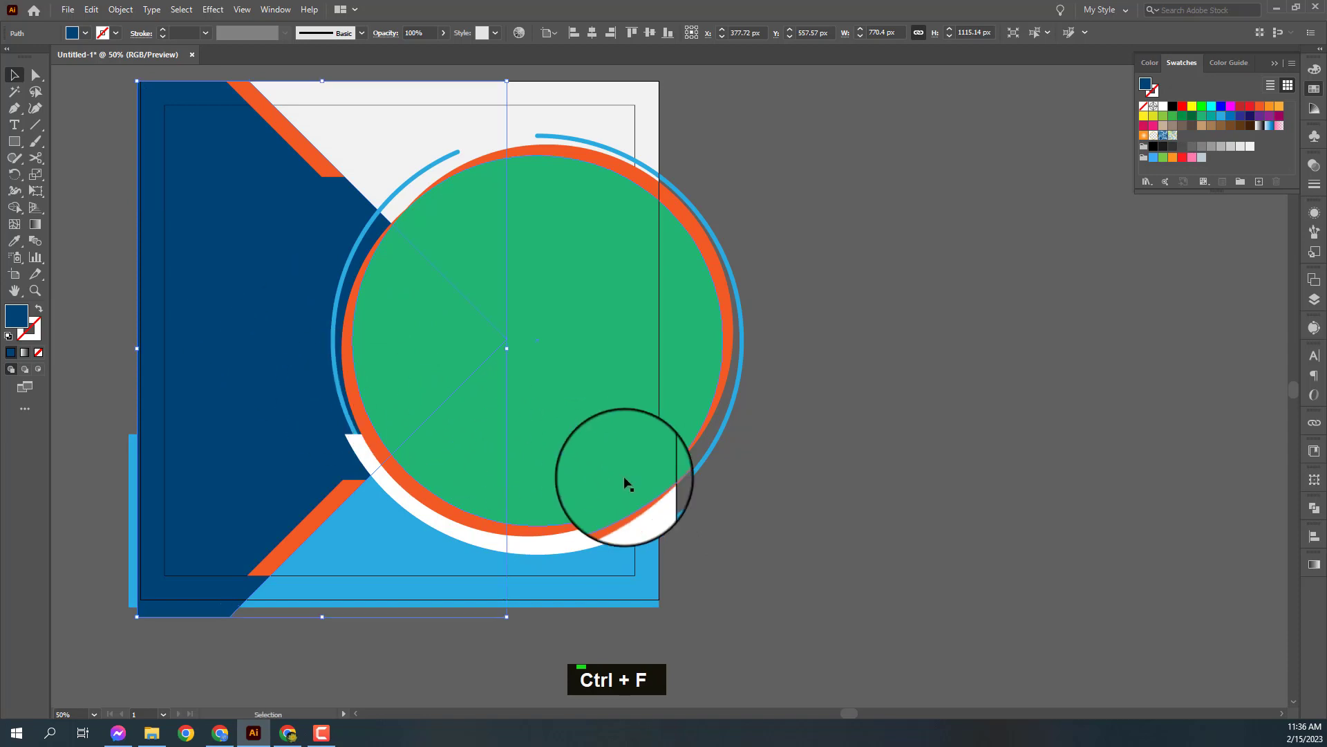
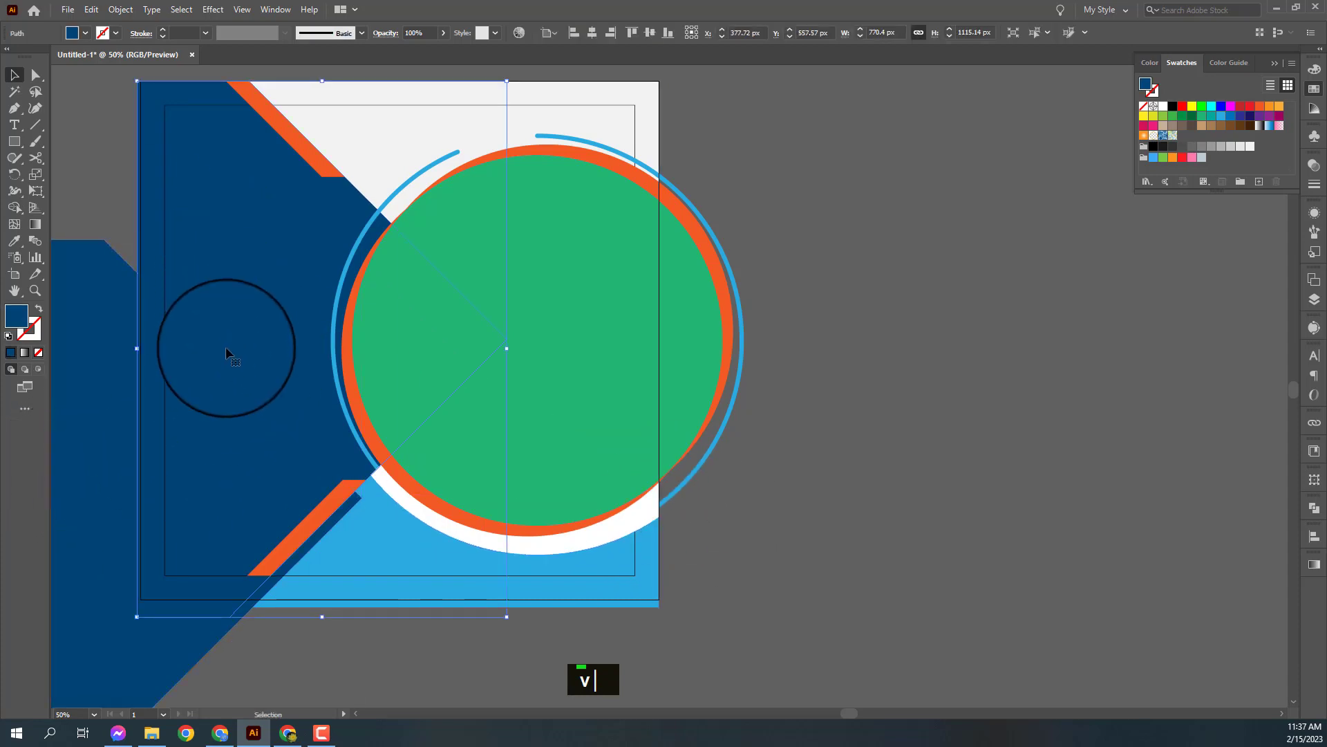
type("125")
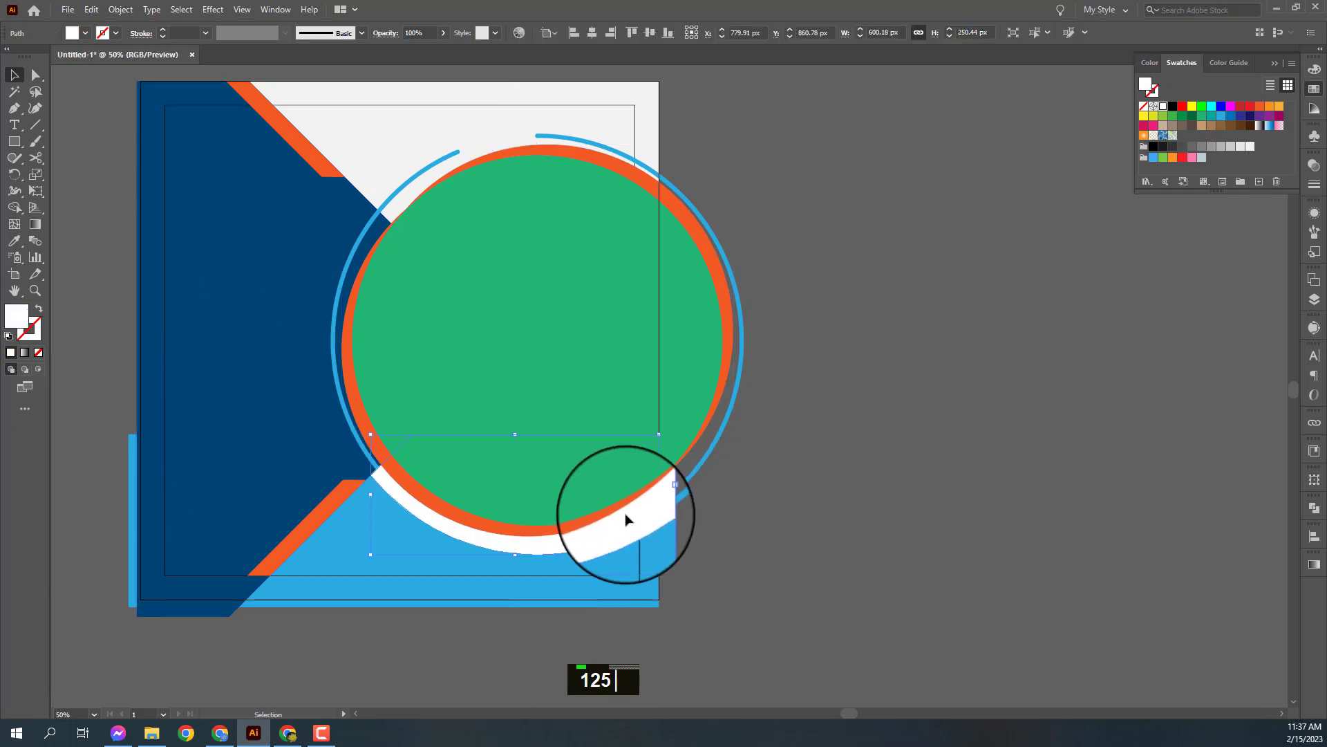
key("ctrl+[")
key("ctrl+[")
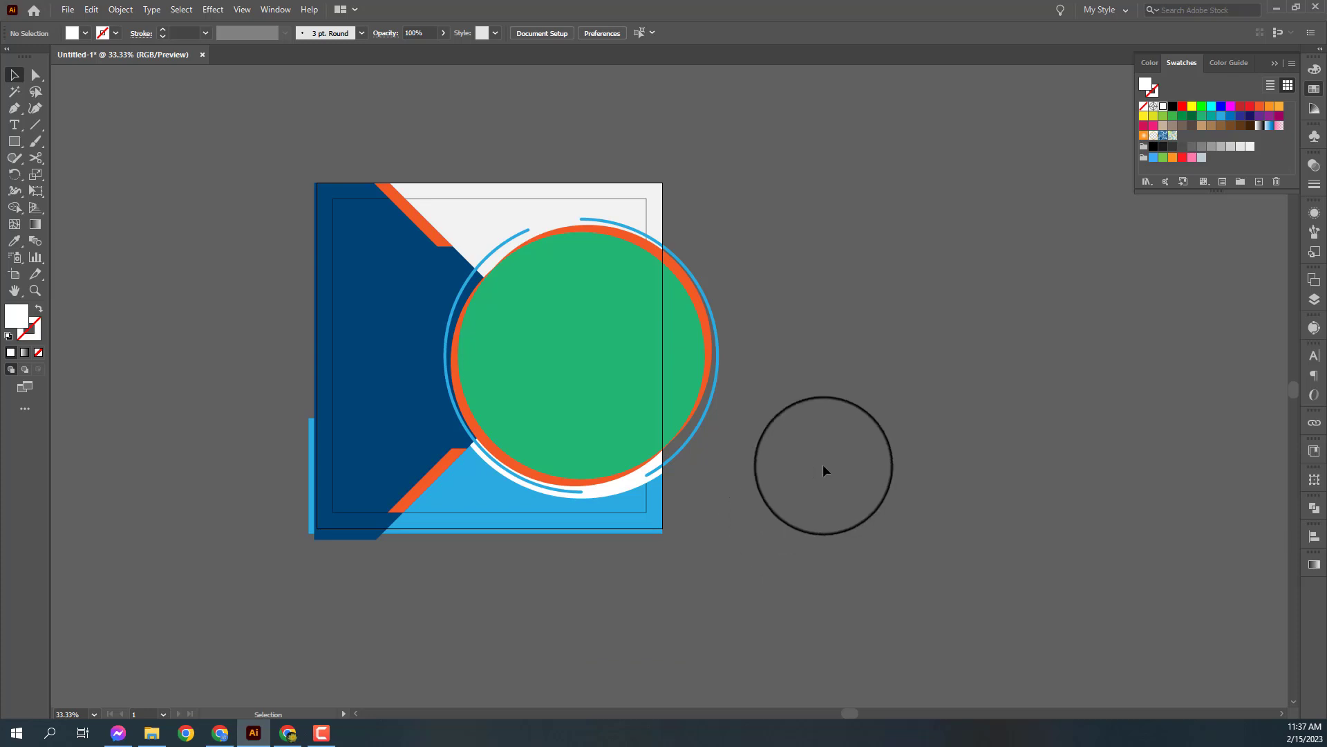
Copy the light blue bottom rectangle up to the top of the artboard and scale it.
key("space")
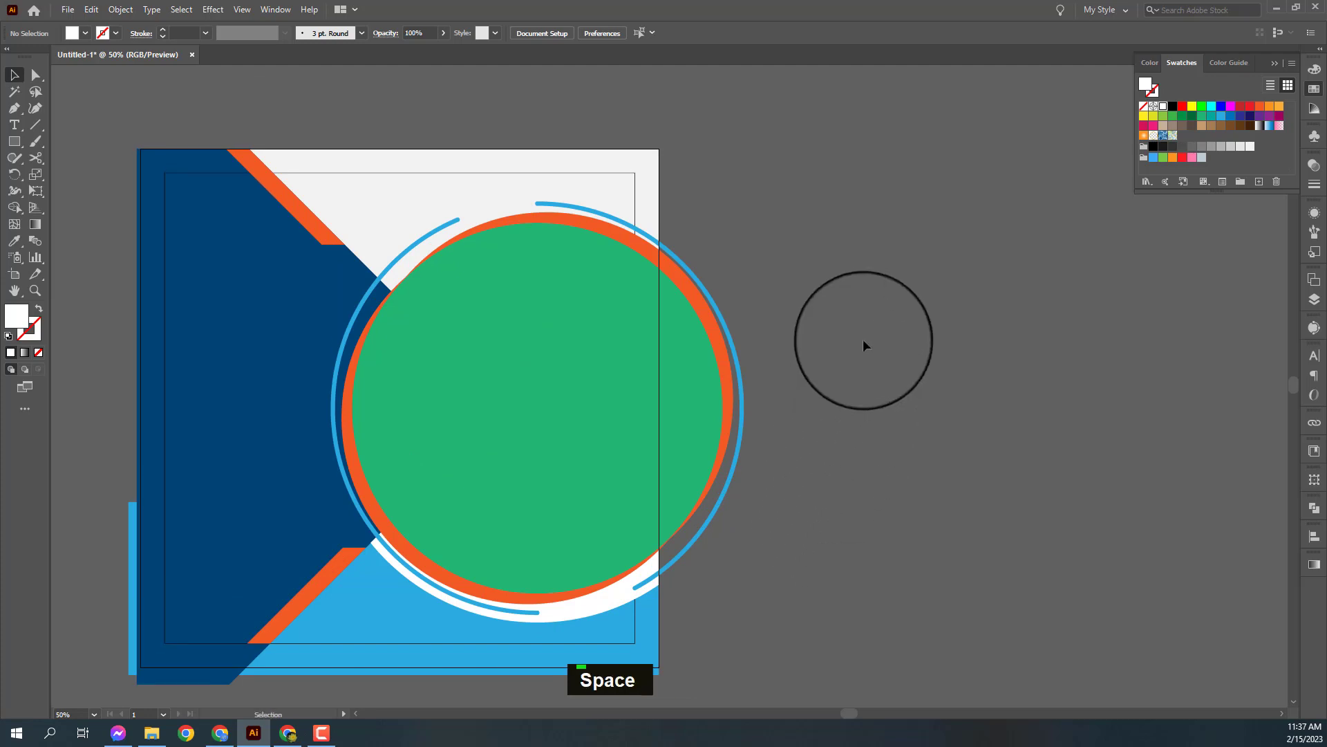
scroll("down", 3)
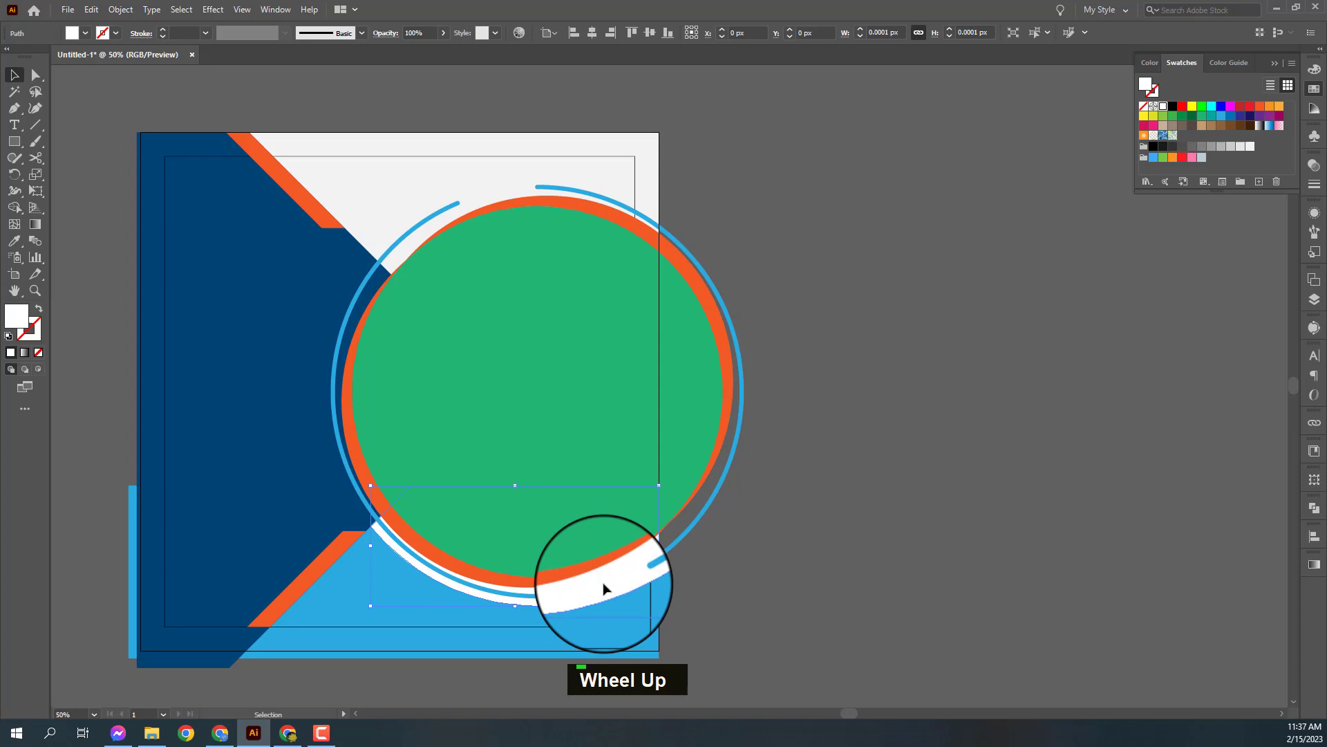
key("ctrl+z")
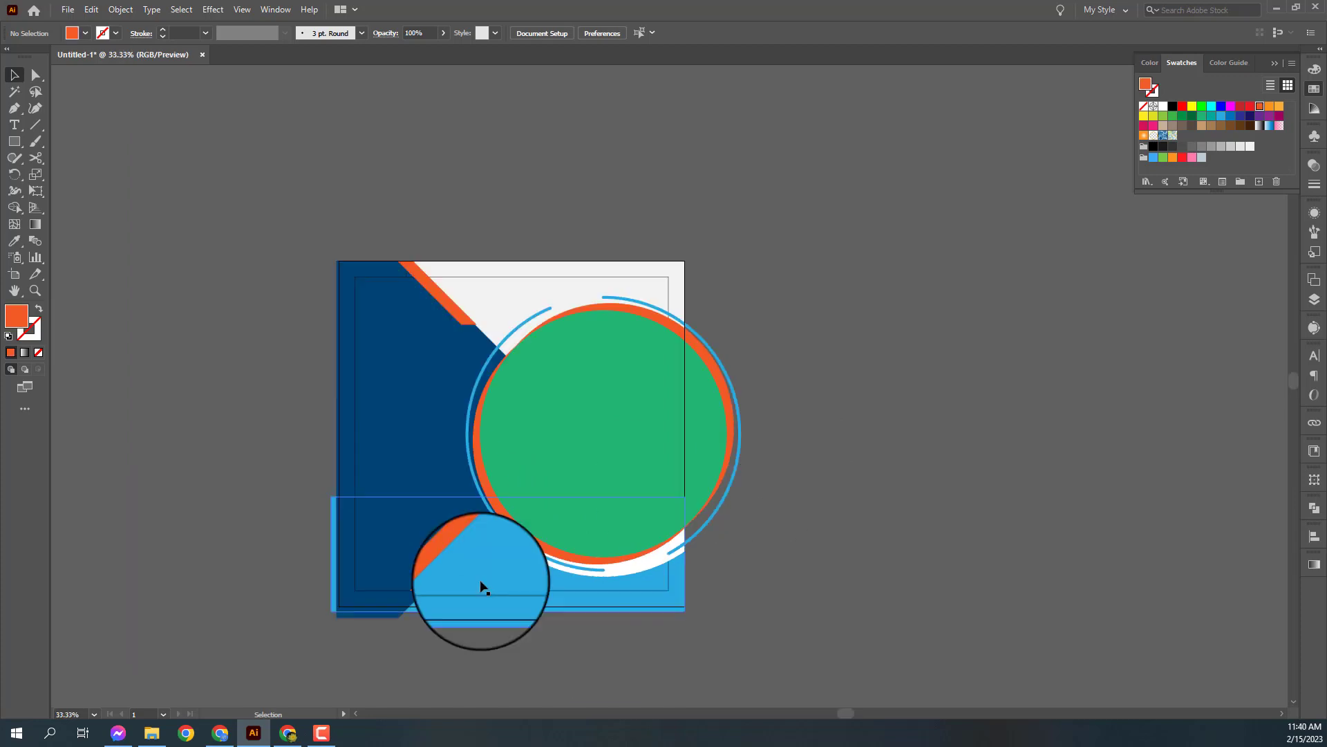
left_click(509, 585)
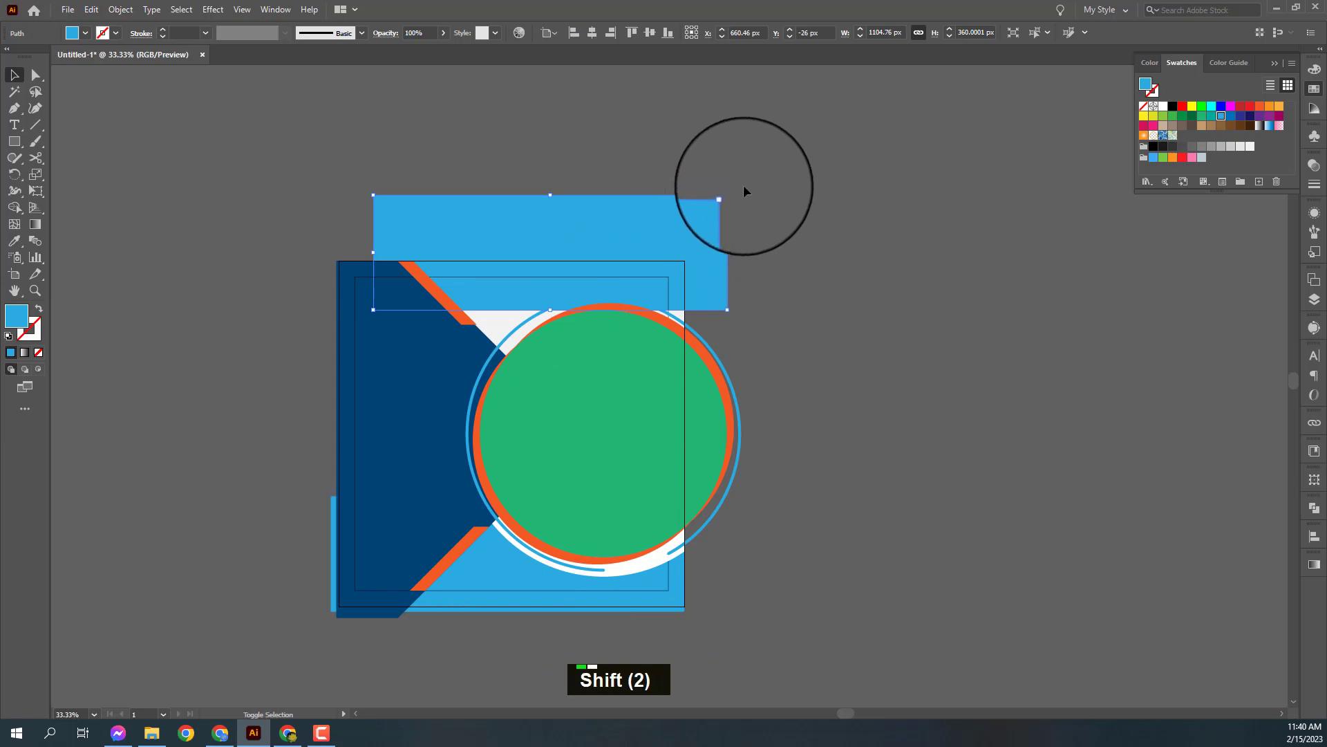
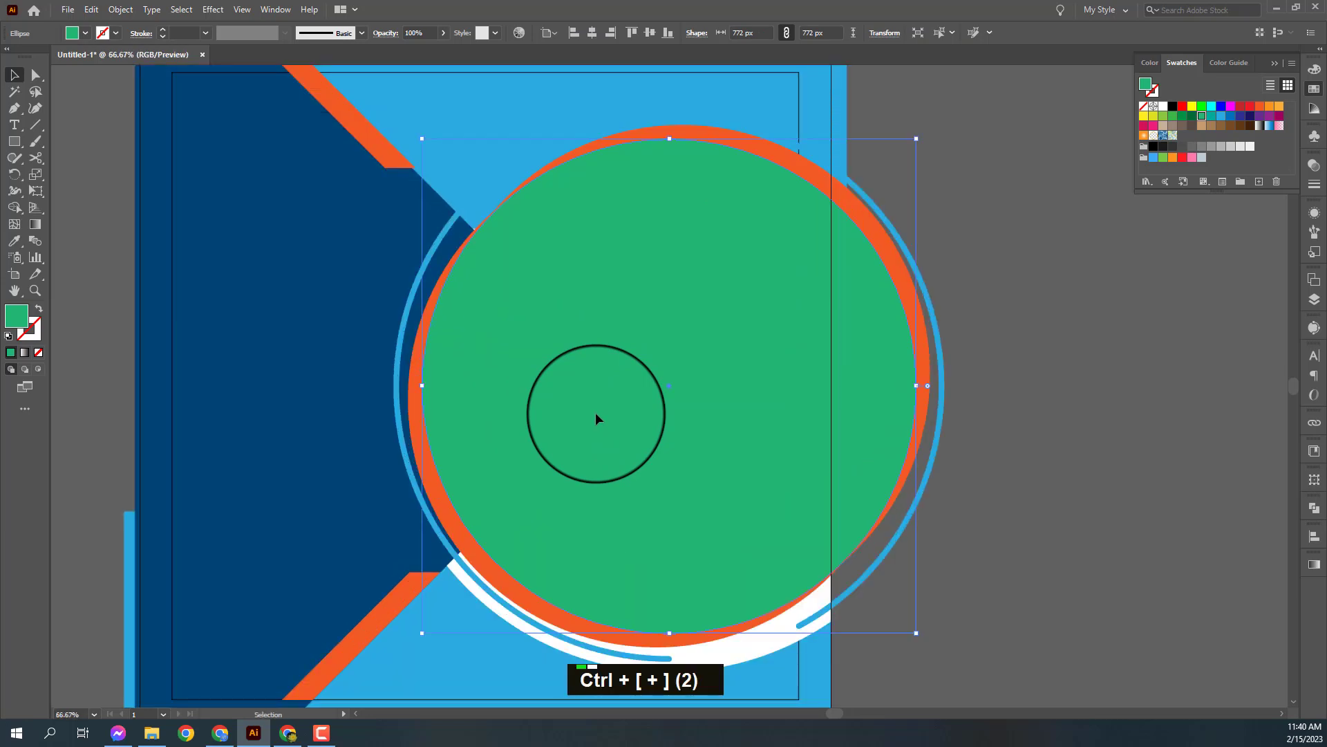
key("space")
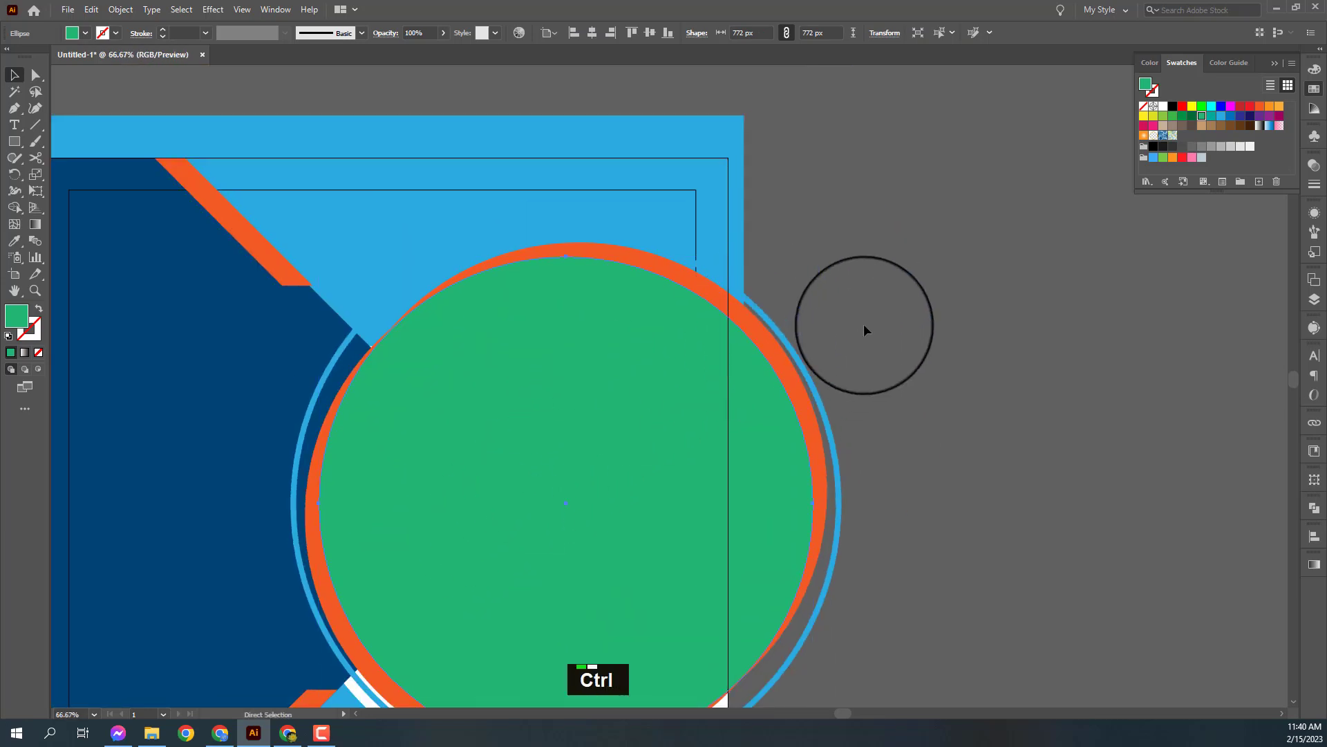
Rebuild the white offset ring behind the orange band so it fully encircles the green circle.
key("ctrl+-")
key("ctrl+-")
key("ctrl+-")
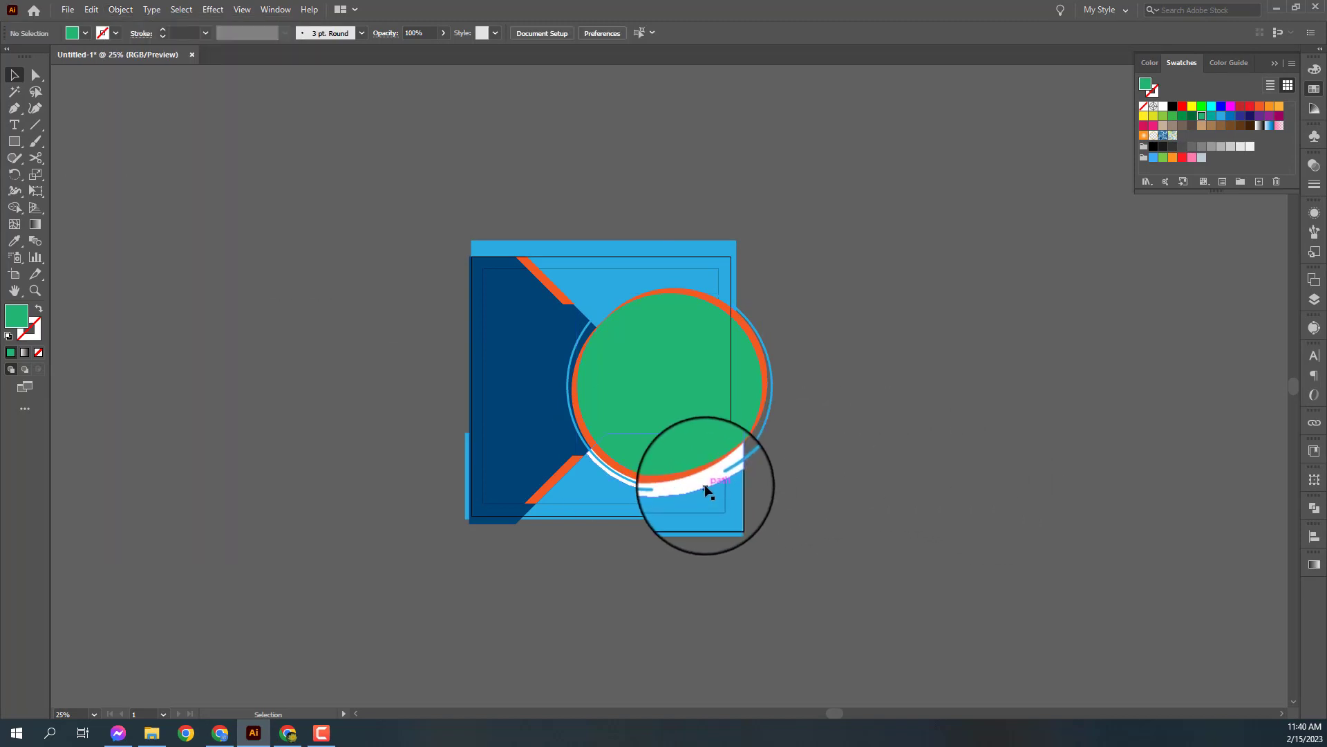
key("Delete")
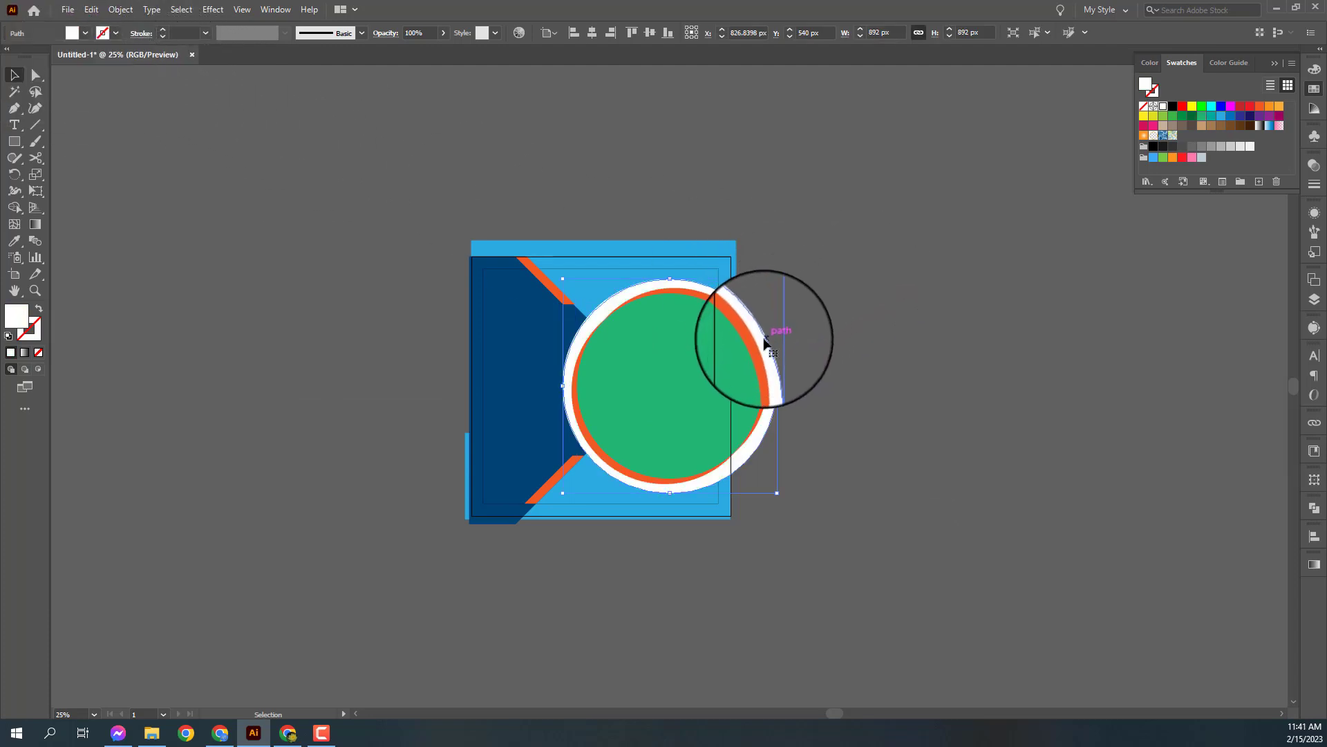
key("ctrl+[")
key("ctrl+[")
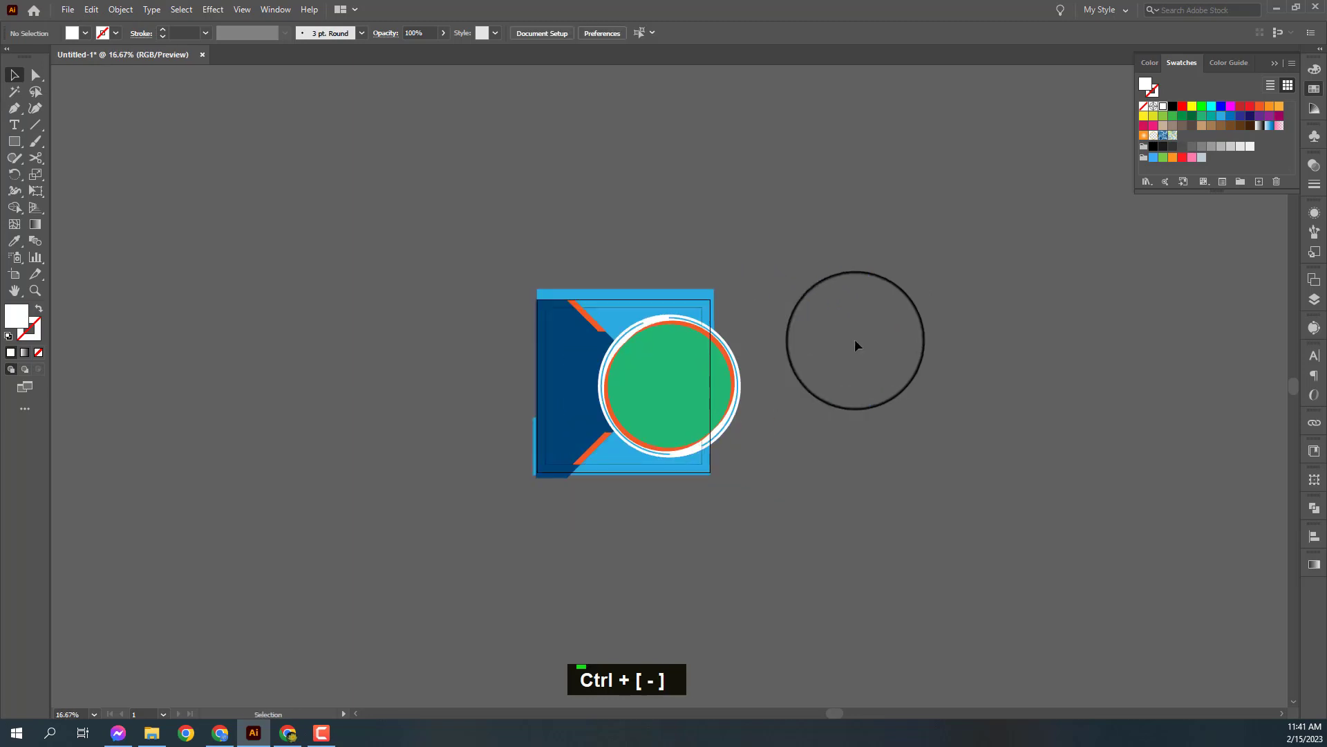
left_click(640, 502)
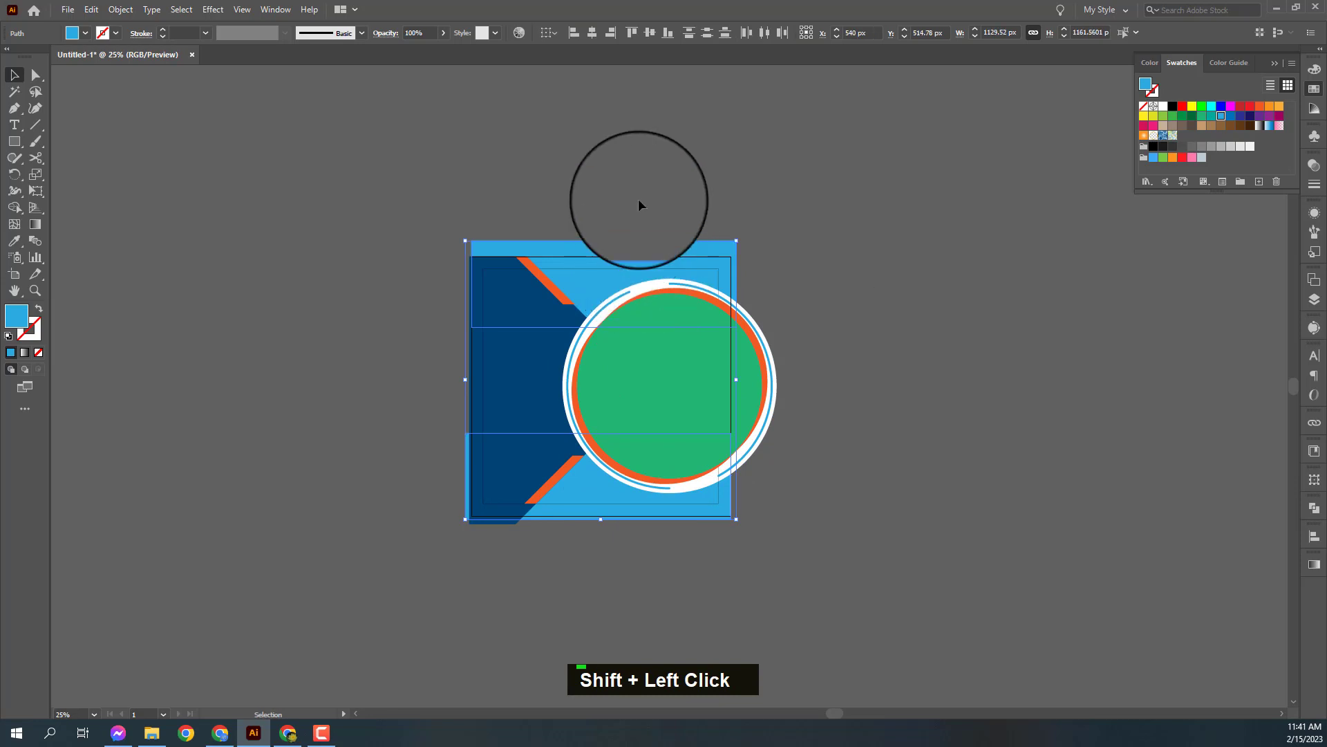
scroll("up", 3)
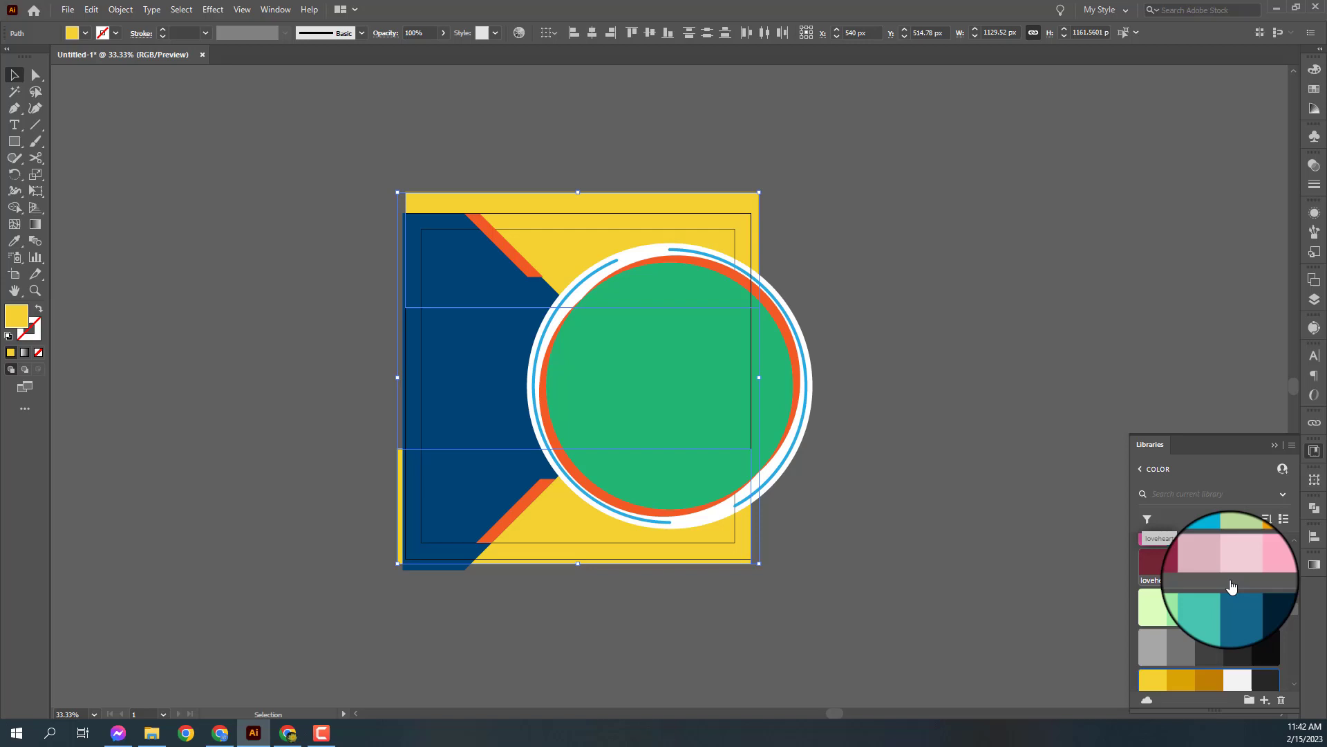
scroll("down", 3)
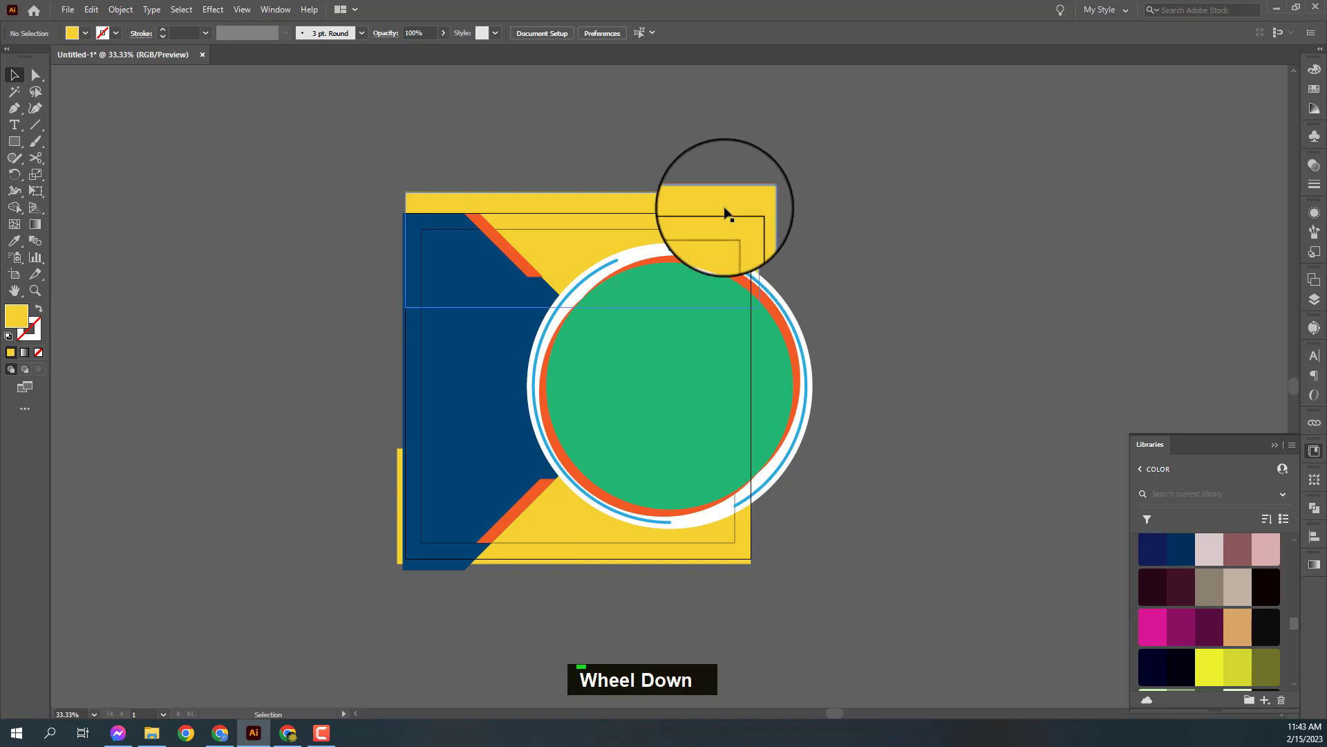
left_click(598, 529)
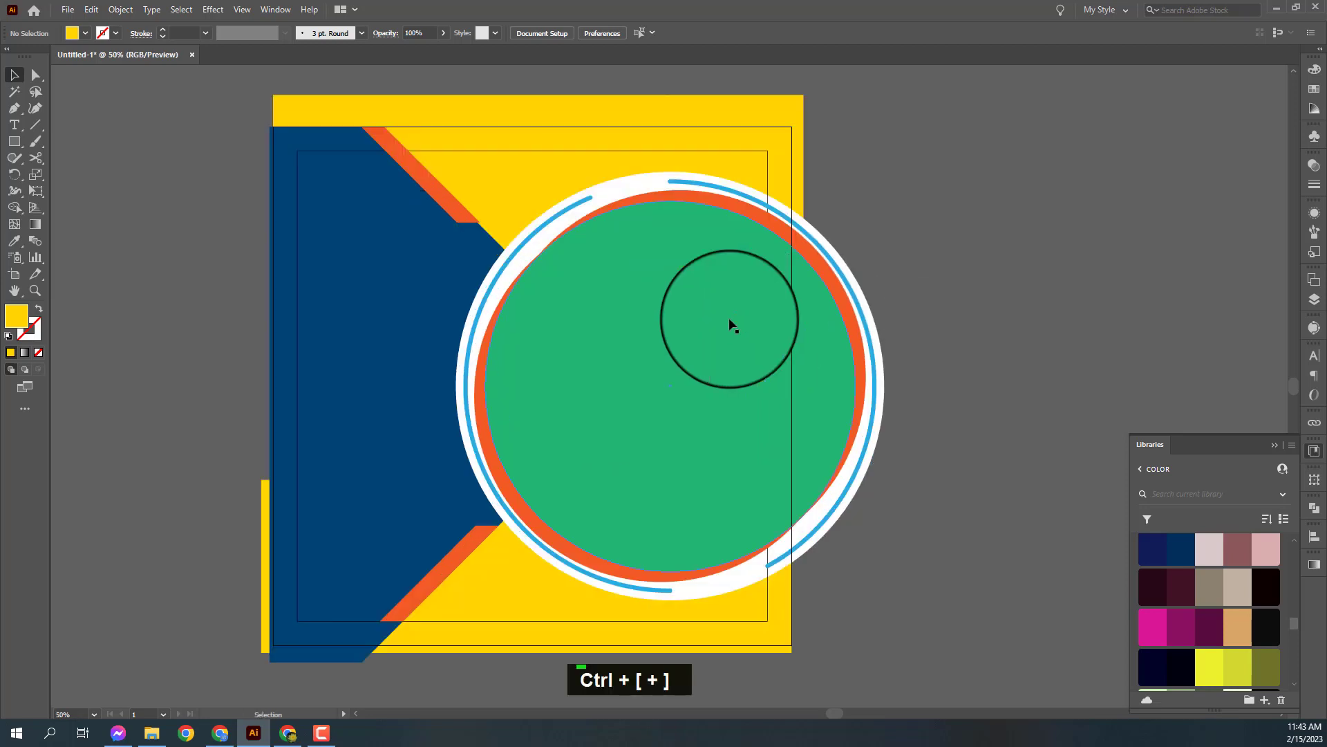
Subtract the circle from a pasted copy of the blue panel with Pathfinder Minus Front.
left_click(551, 336)
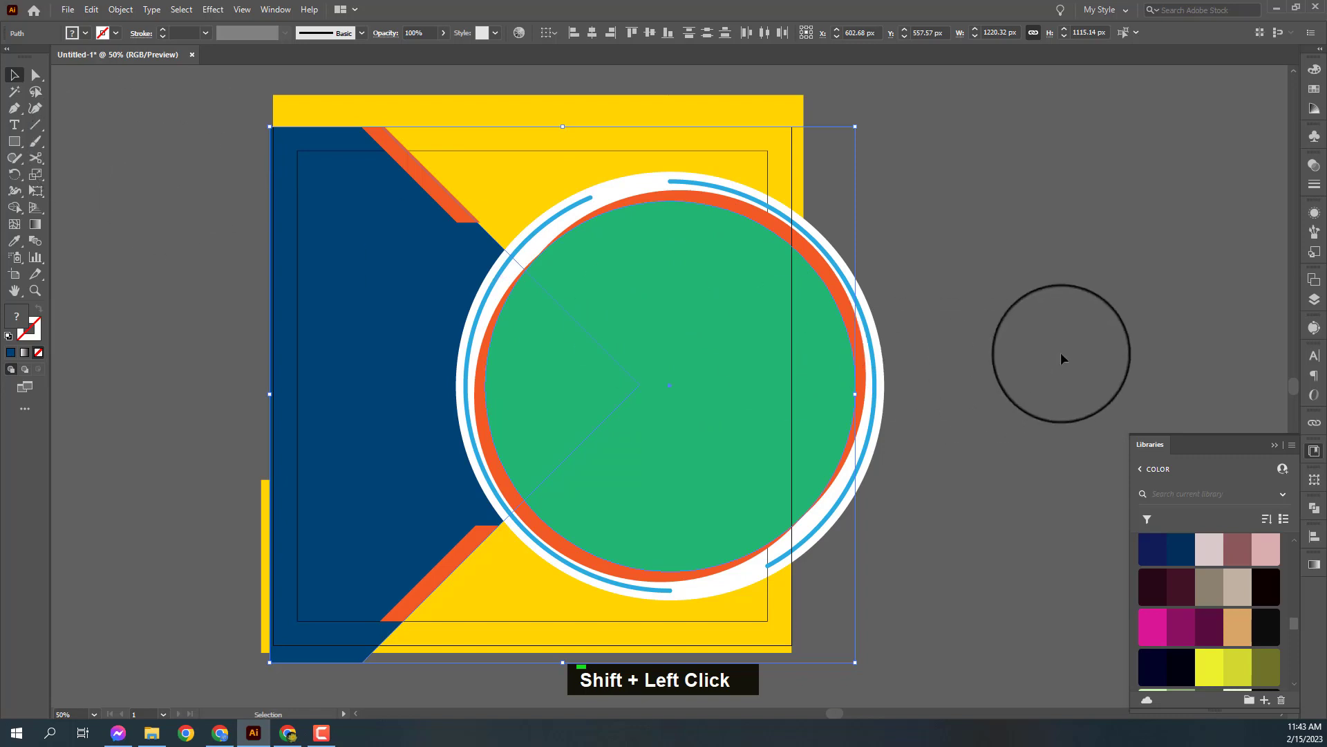
key("ctrl+c")
key("ctrl+f")
left_click(434, 295)
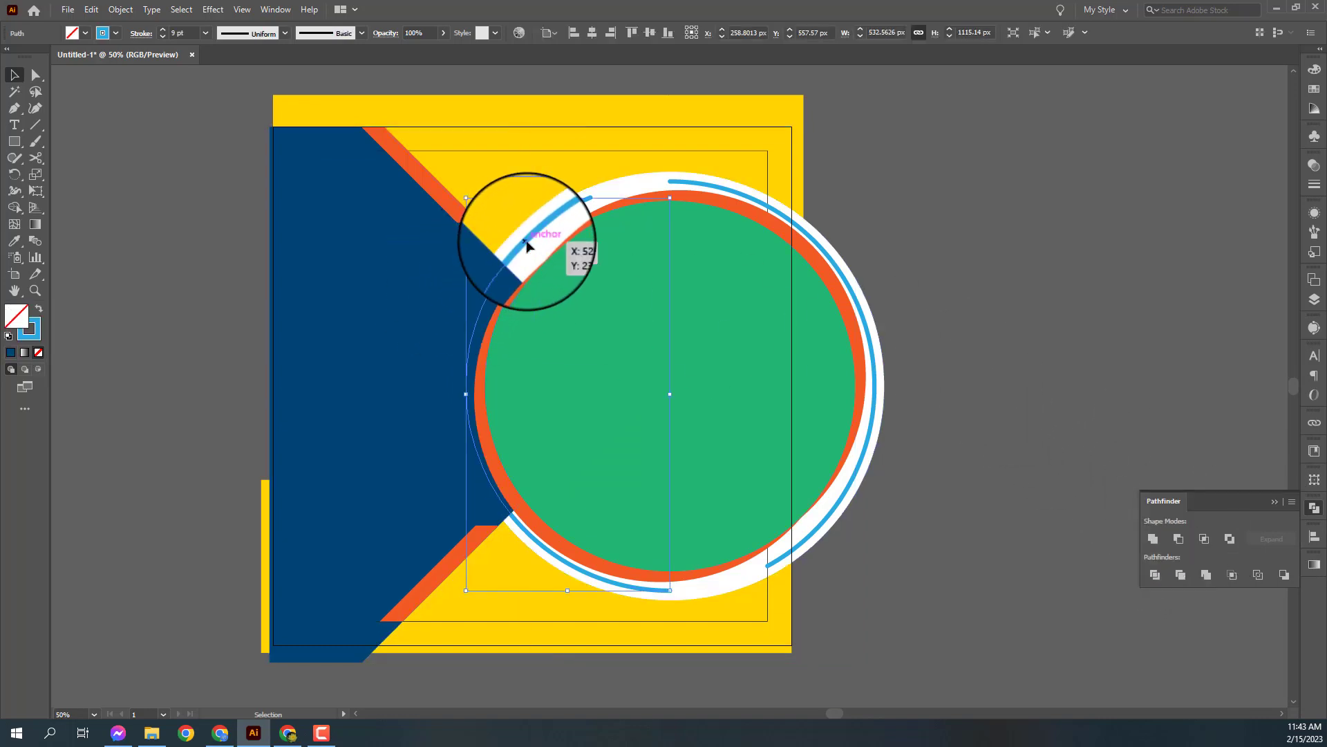
key("ctrl+[")
key("ctrl+shift+[")
key("ctrl+shift+]")
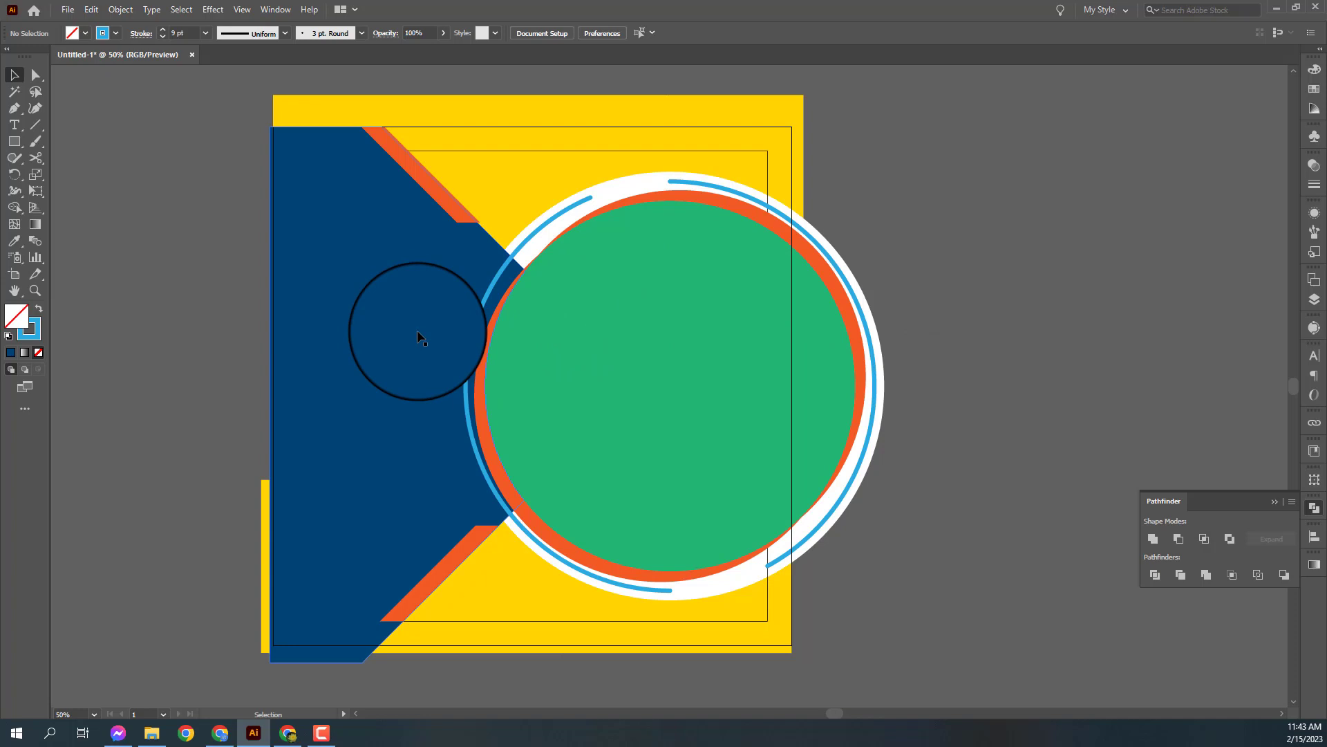
key("ctrl+z")
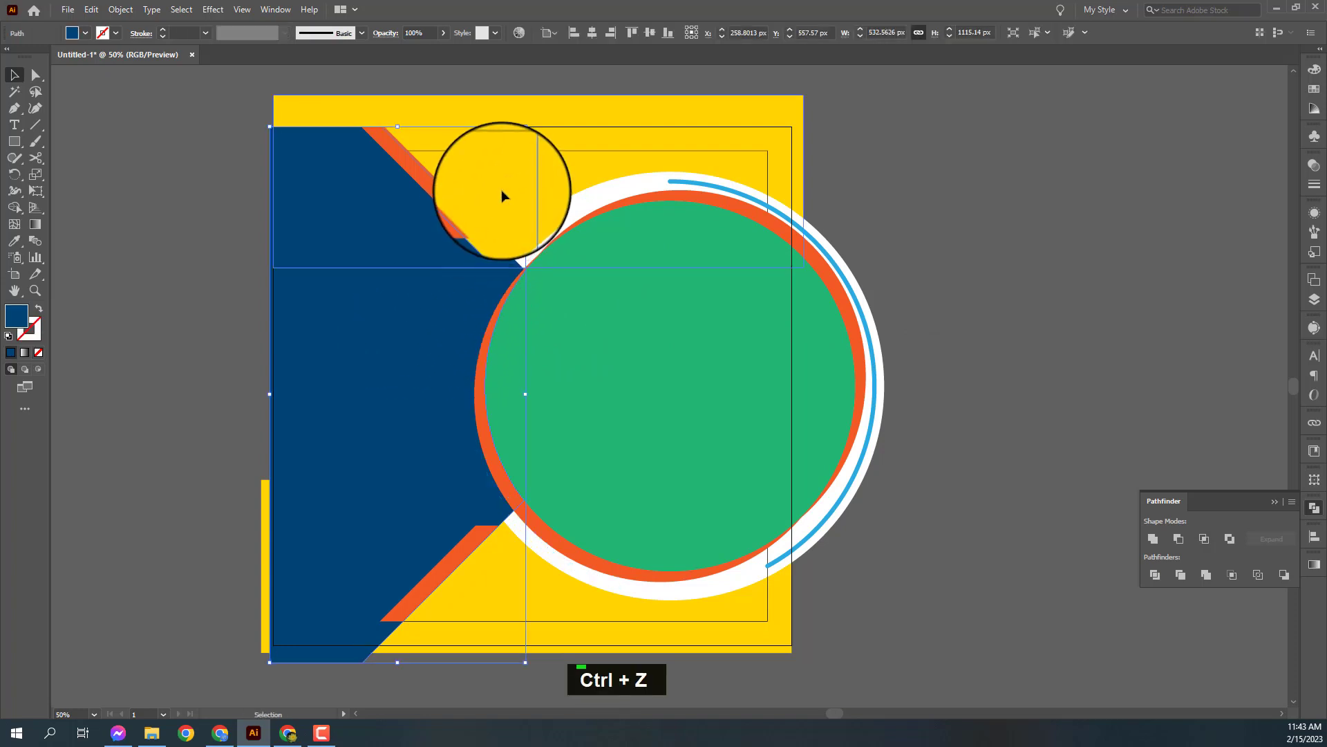
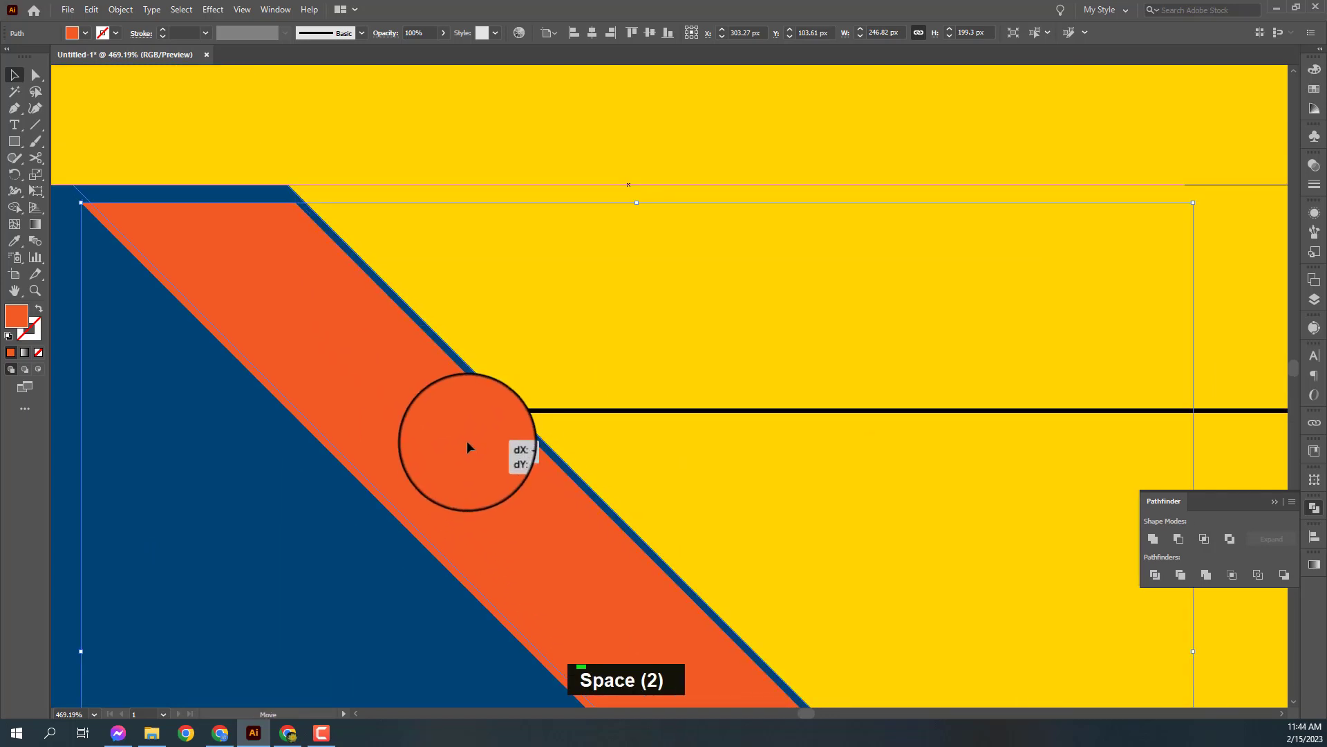
Nudge the top orange stripe to follow the navy panel's diagonal edge.
key("space")
key("ctrl+-")
key("ctrl+-")
key("ctrl+-")
key("ctrl+-")
key("space")
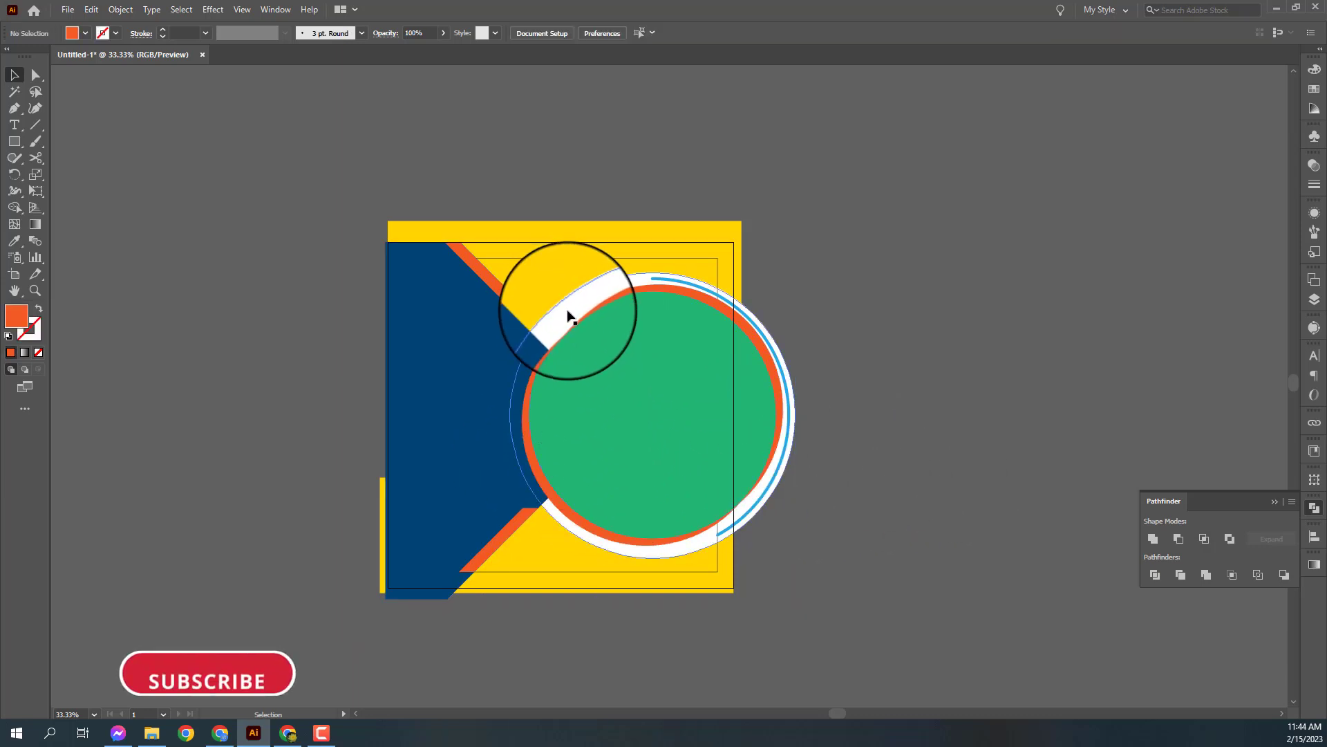
Check the ring path in Outline view and adjust it so it wraps unbroken around the green circle.
key("ctrl+[")
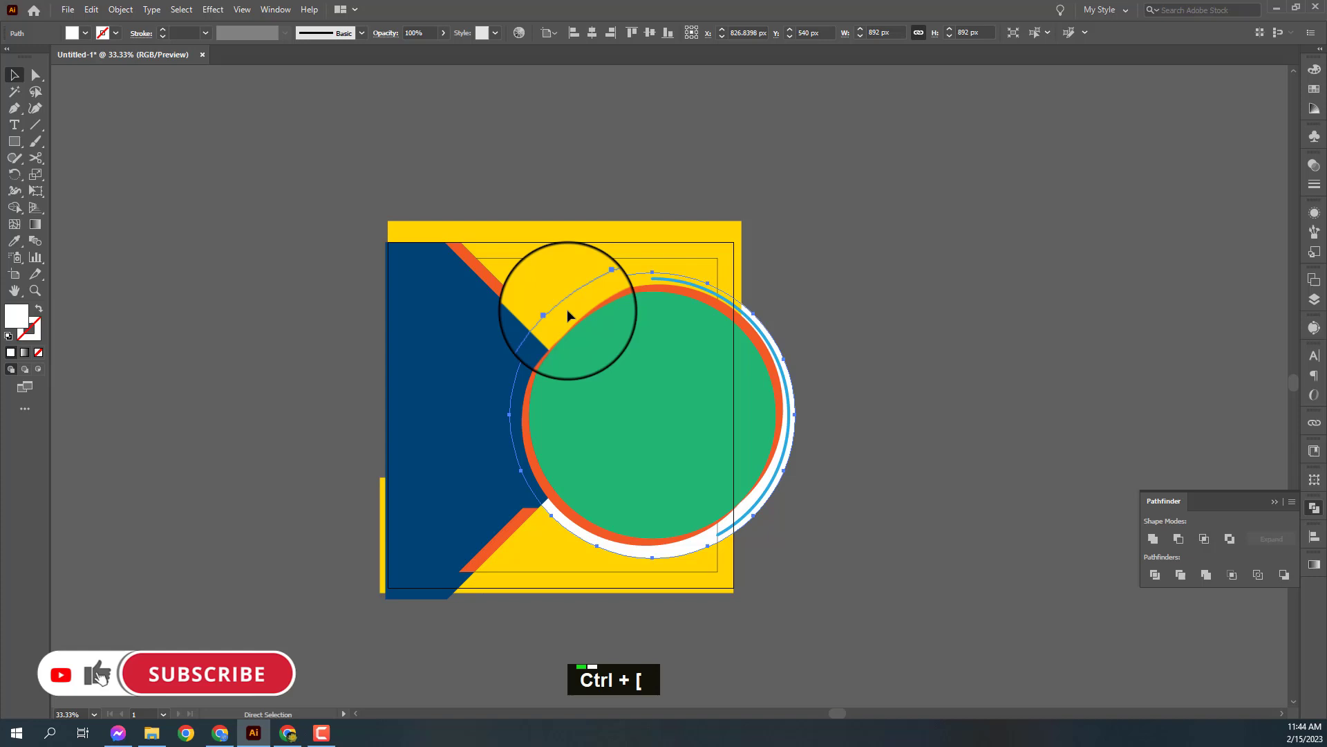
key("ctrl+]")
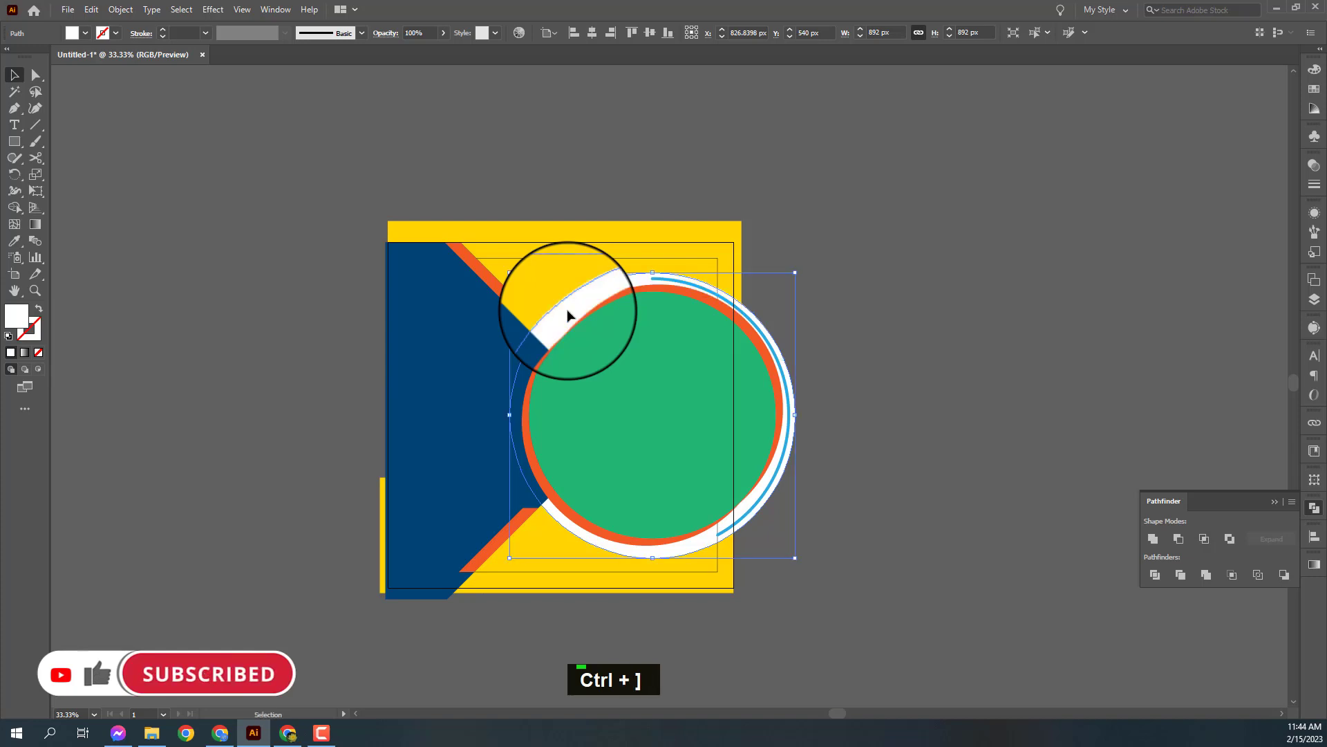
key("ctrl+y")
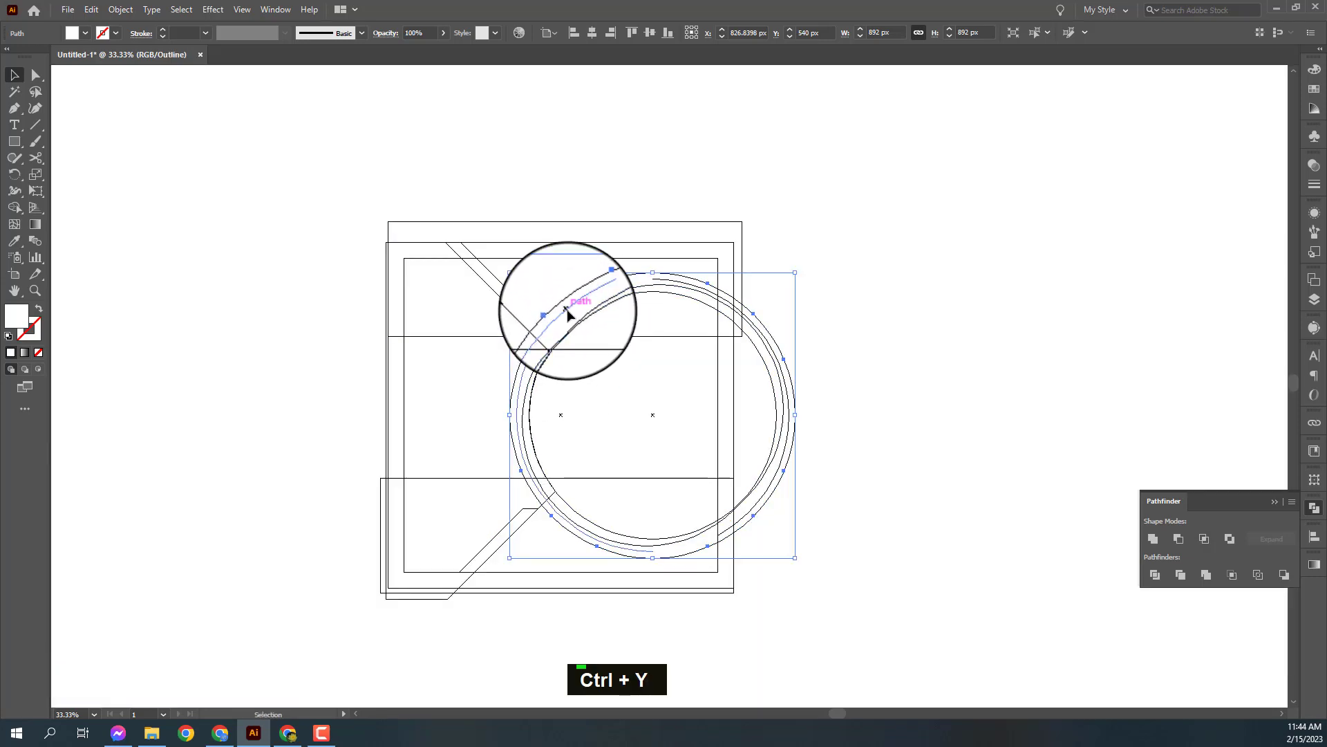
key("ctrl+y")
key("ctrl+]")
key("ctrl+]")
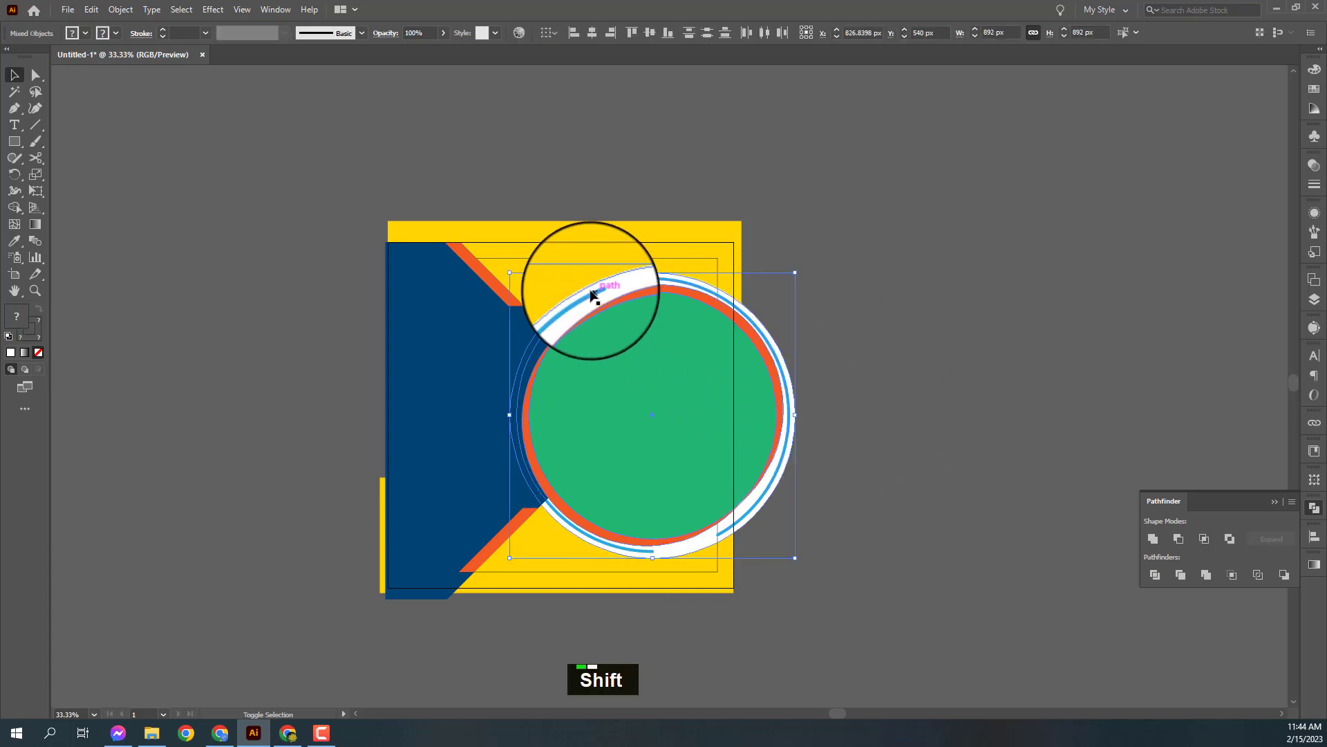
Select the green circle and browse Downloads in the Place dialog for the businessman photo.
left_click(595, 294)
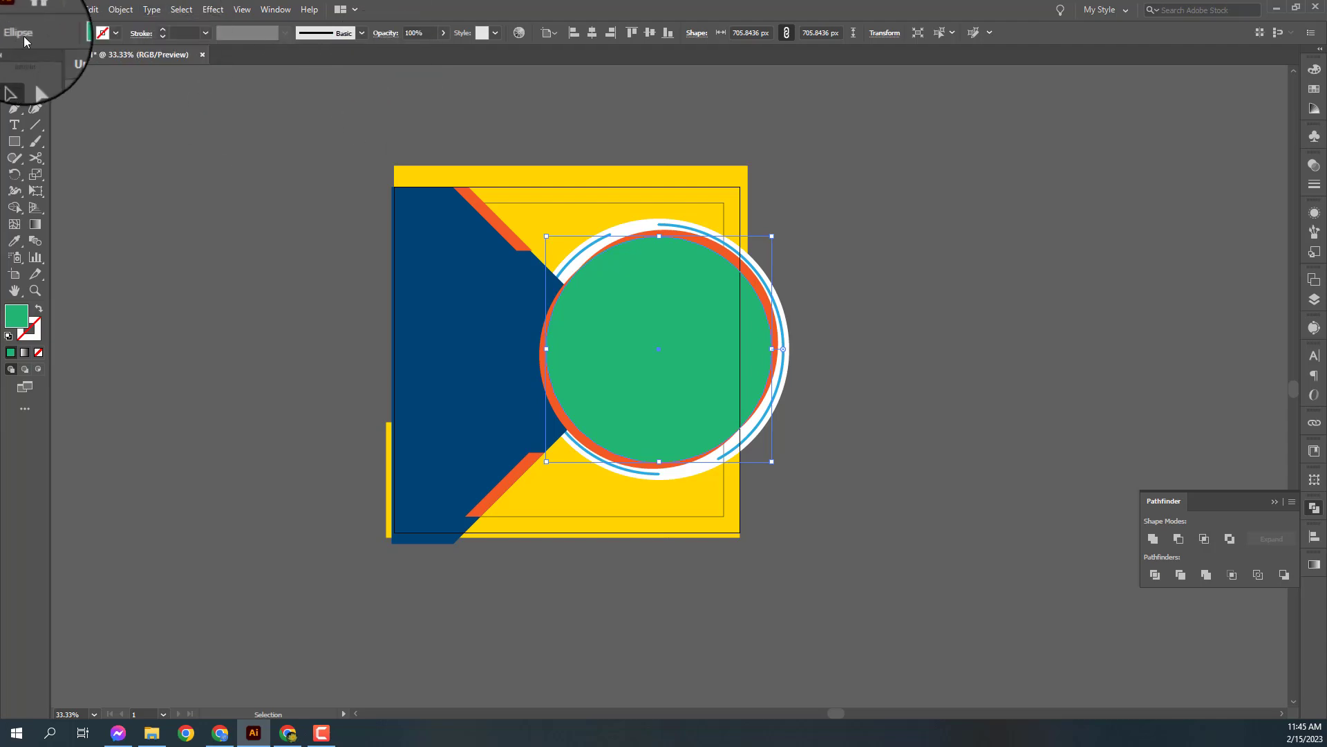
key("Delete")
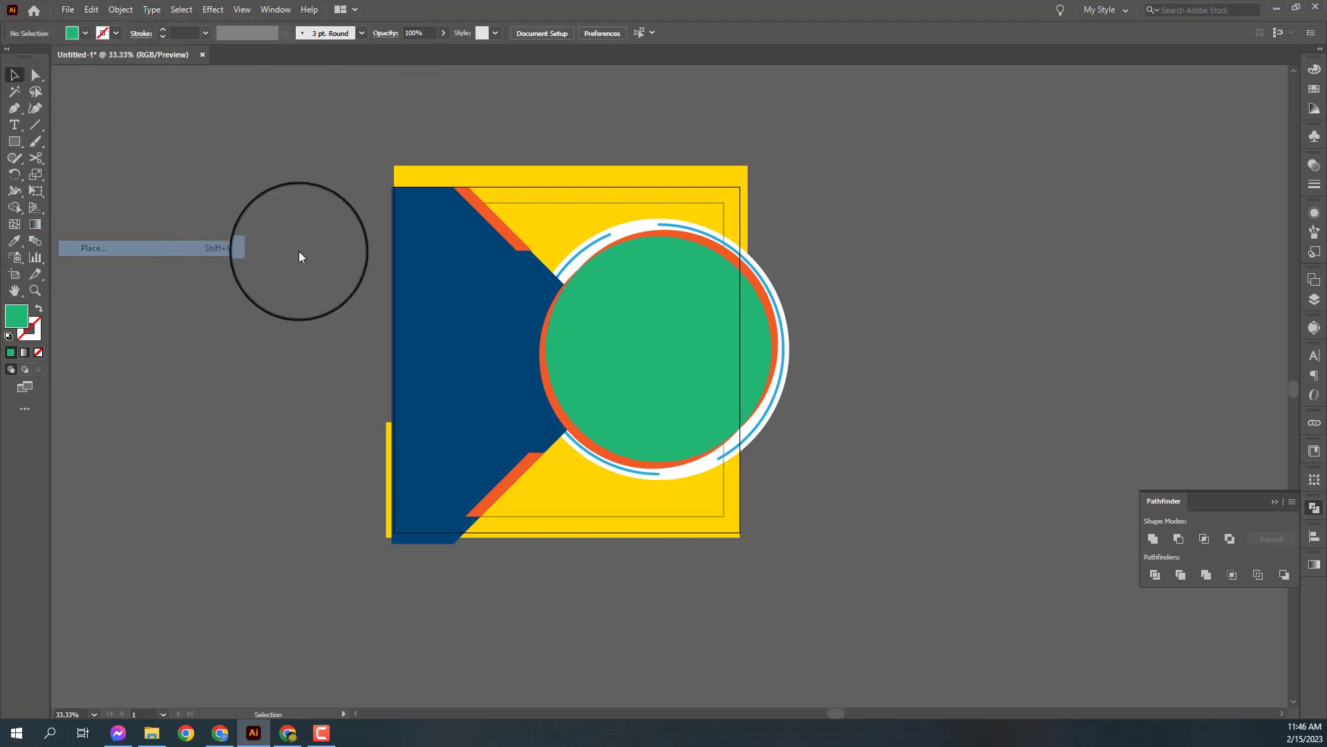
scroll("down", 3)
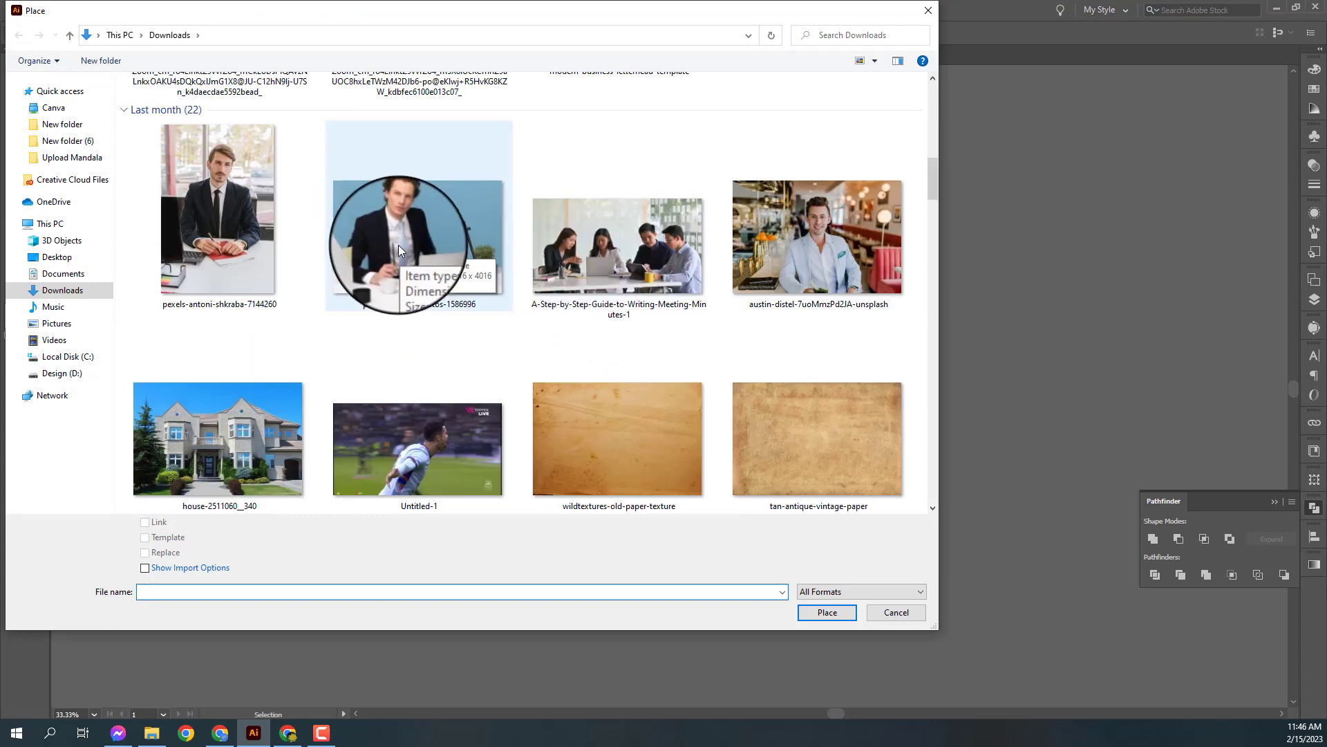
Place the desk photo, reflect it horizontally and send it behind the green circle.
double_click(403, 250)
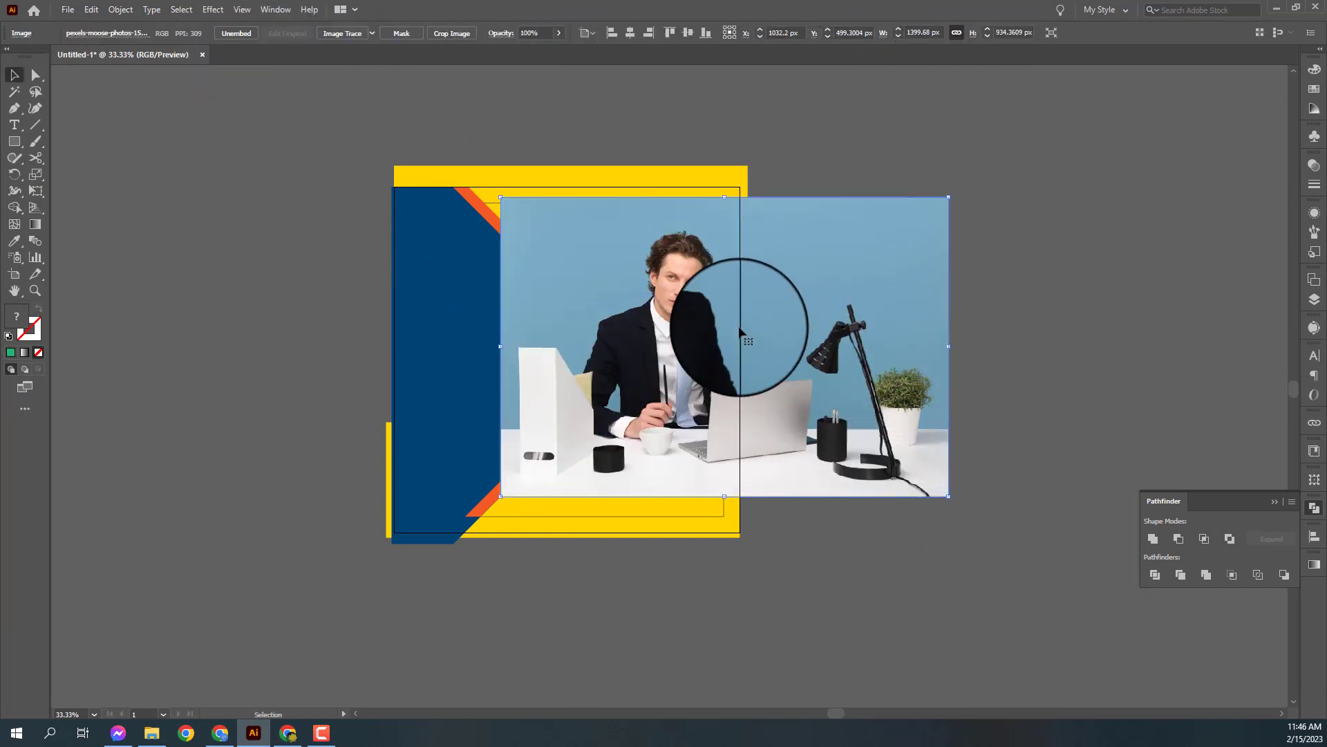
right_click(745, 327)
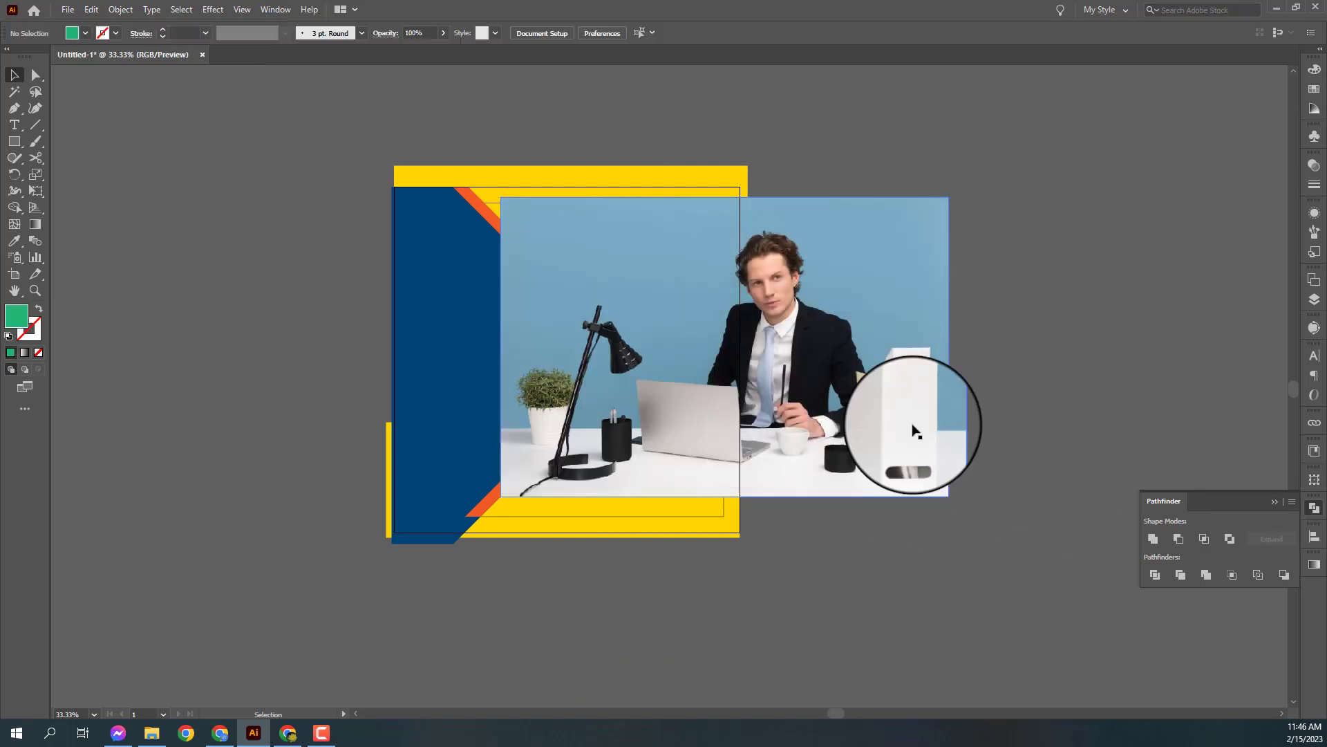
right_click(776, 412)
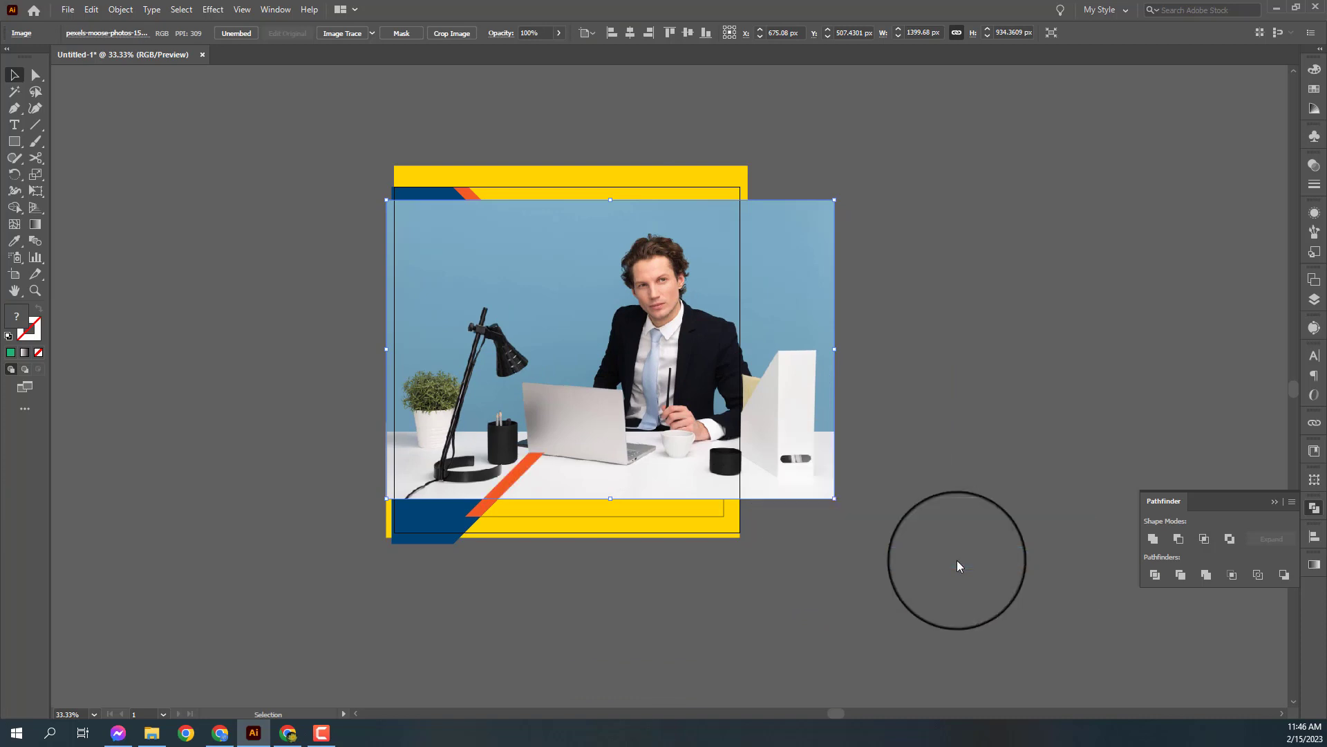
key("ctrl+[")
key("ctrl+[")
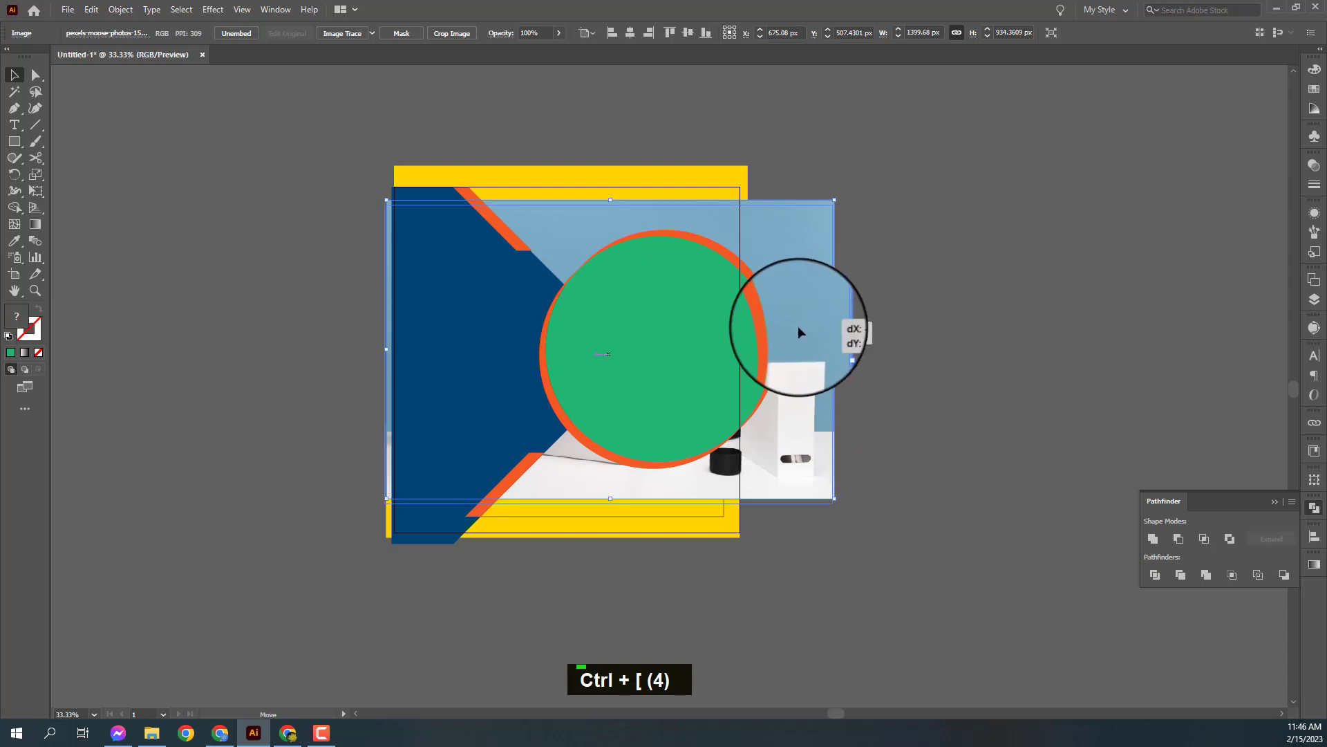
Clip the photo inside the green circle with a clipping mask.
left_click(674, 327)
right_click(673, 334)
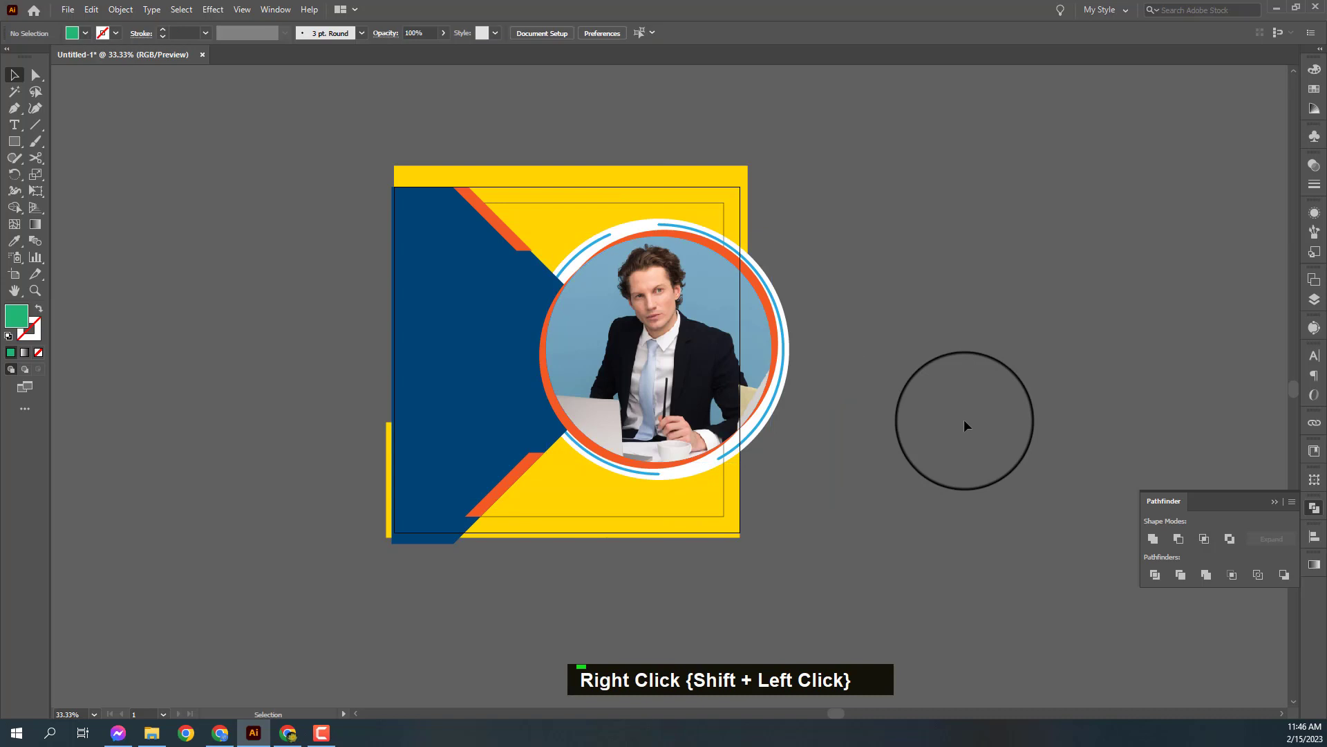
Add a 1080 x 1080 px yellow square, undo its clipping mask and move it aside.
key("ctrl+z")
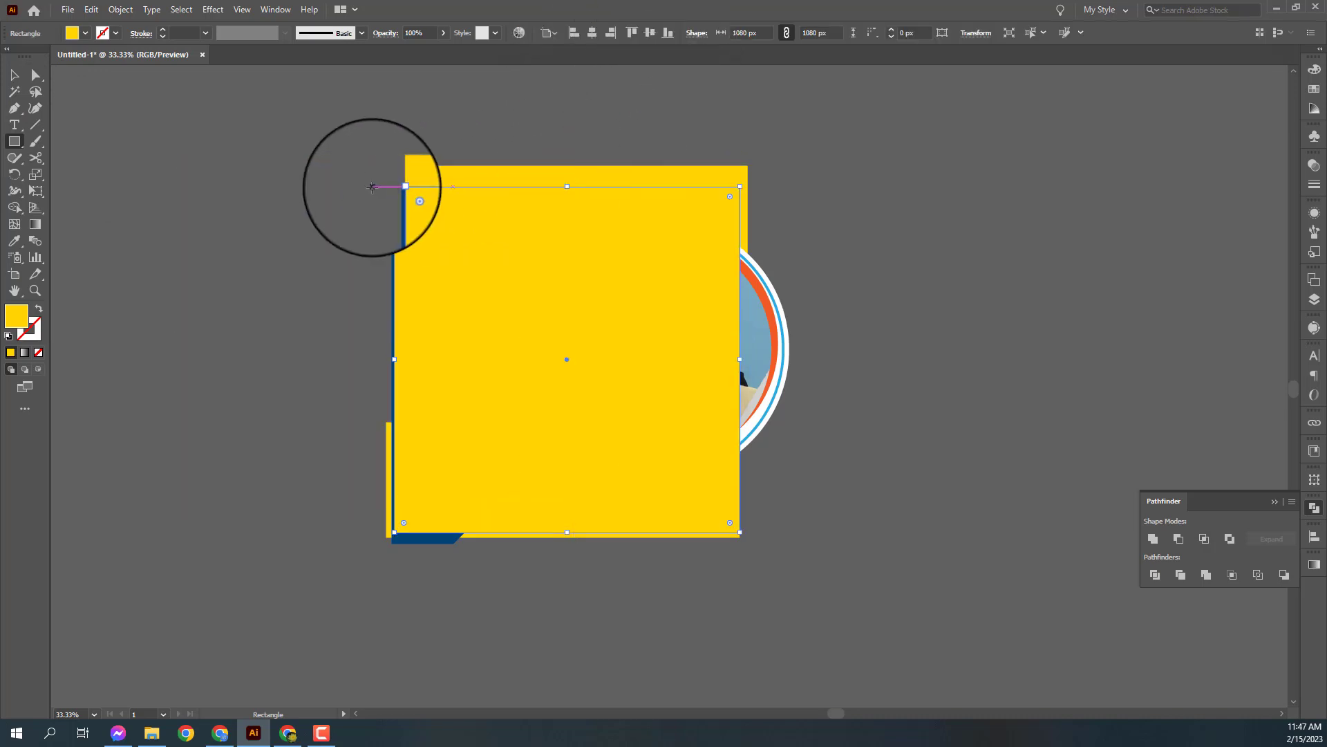
type("v")
right_click(631, 394)
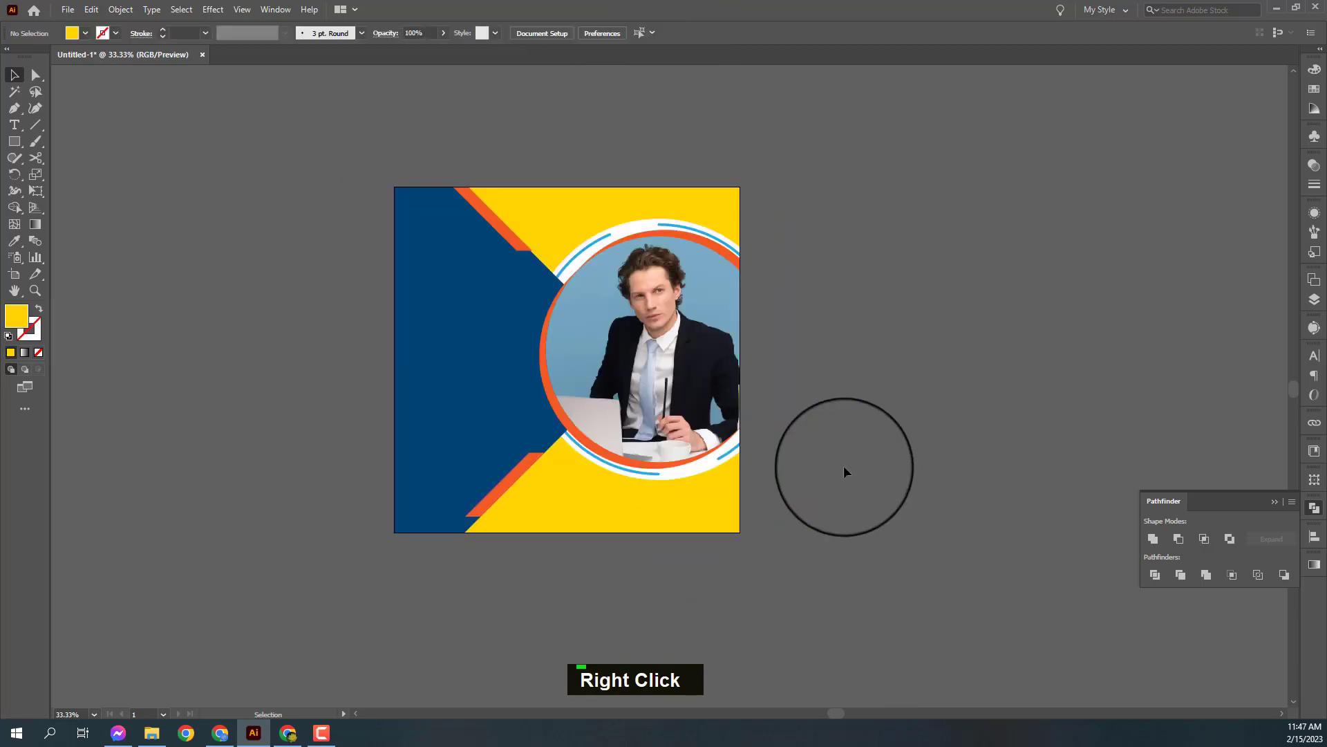
key("ctrl+z")
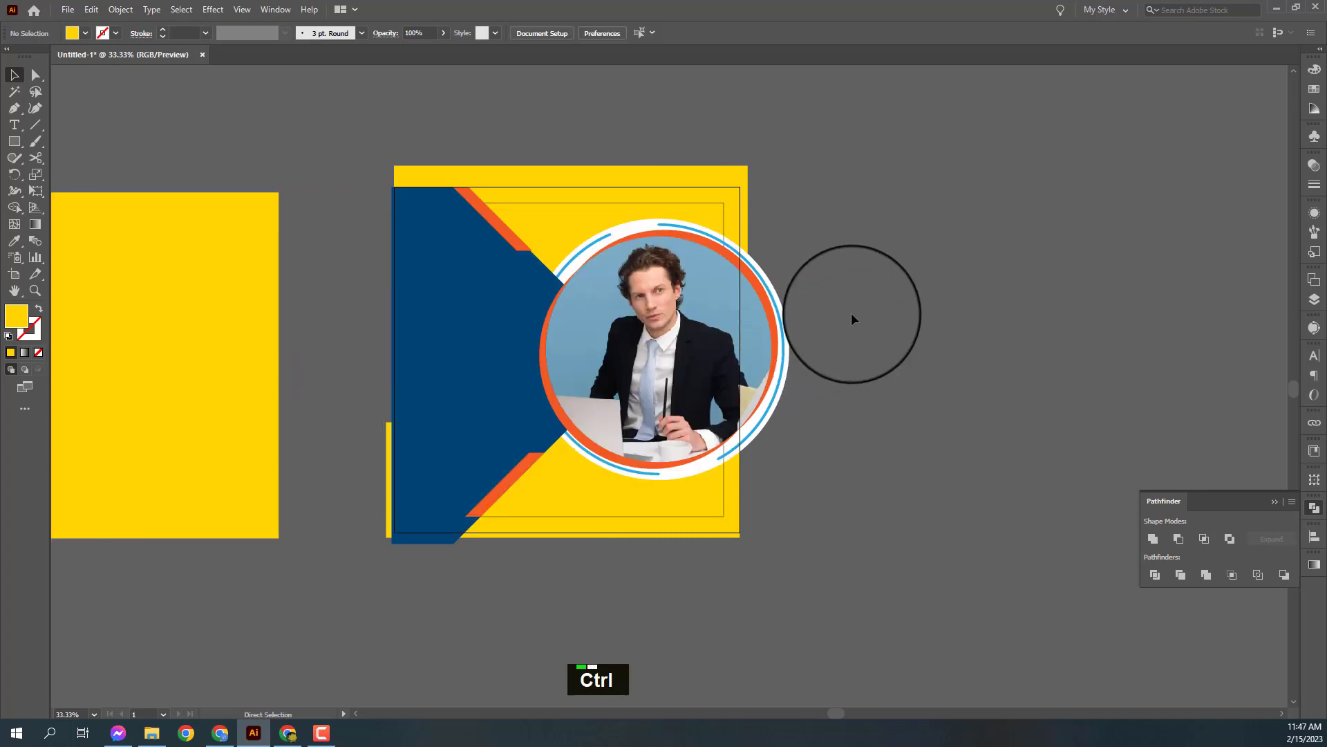
Give the new horizontal line a dashed stroke with 0 dash, round caps and white colour.
key("space")
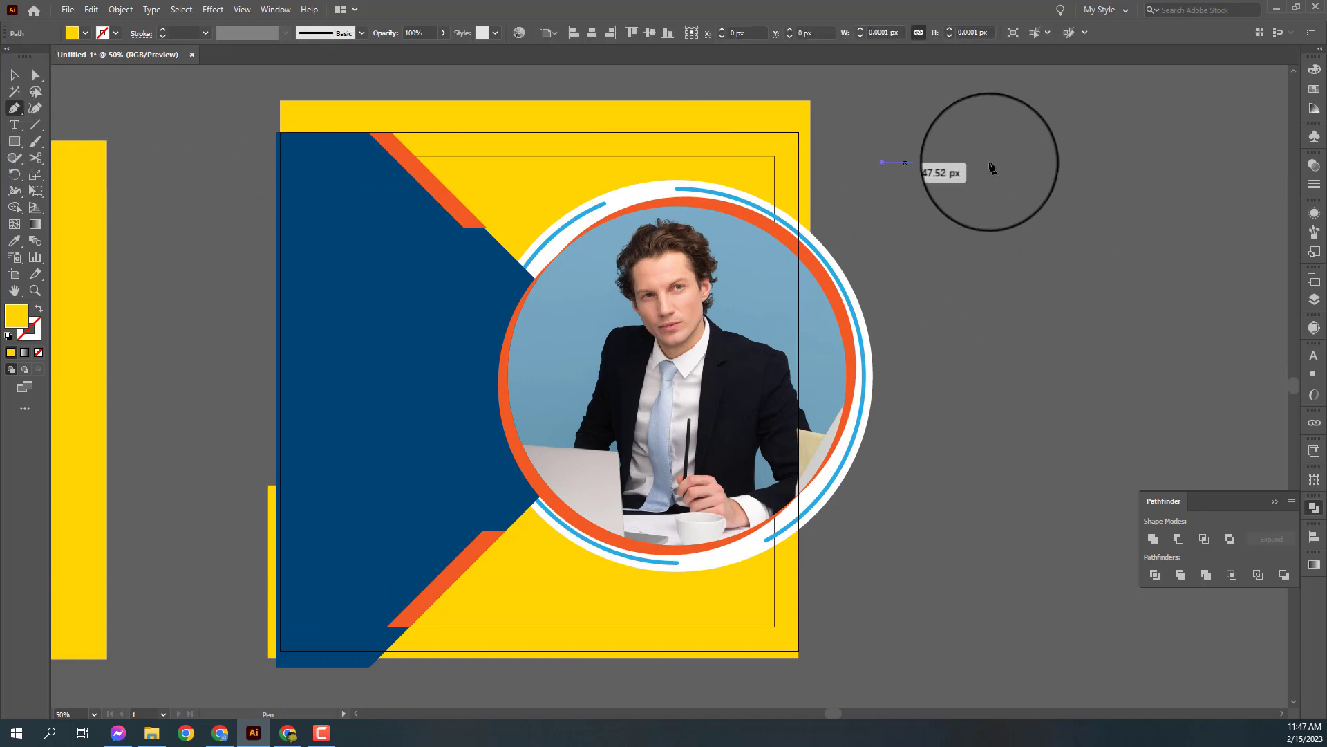
left_click(1058, 162)
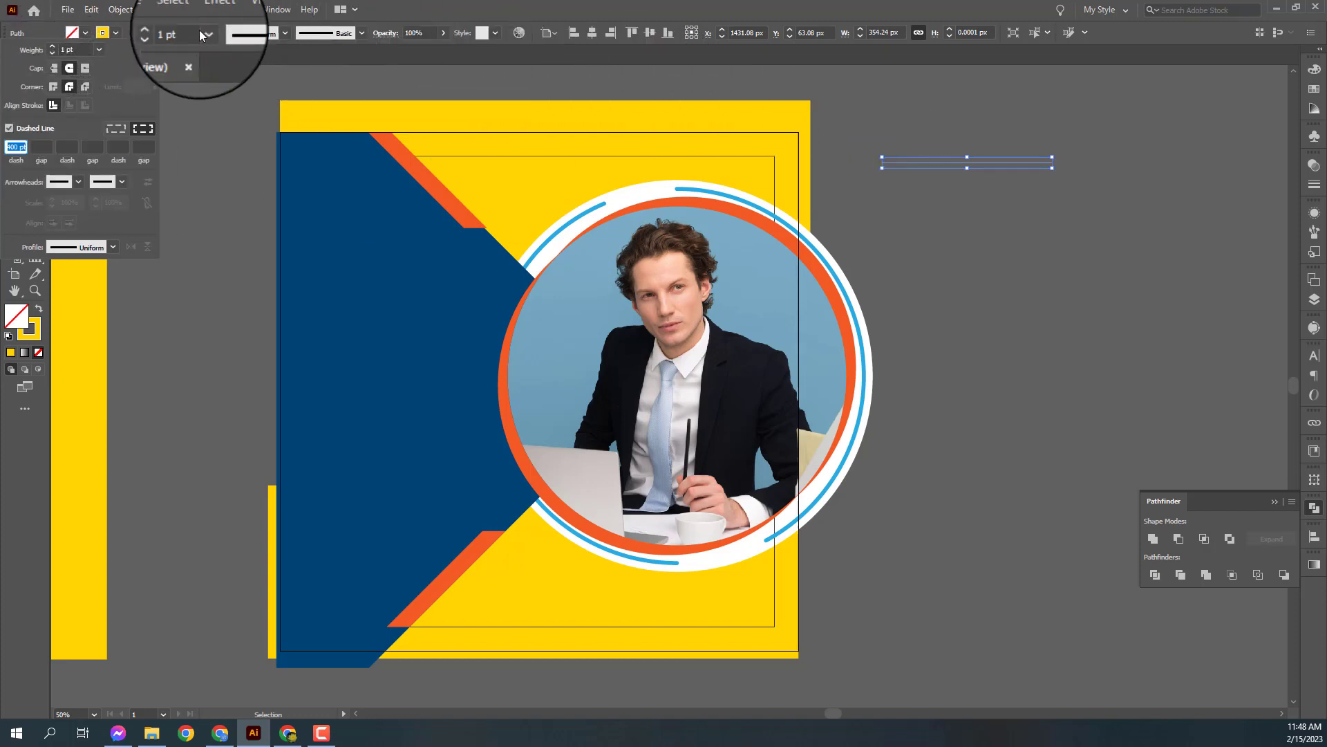
type("0|")
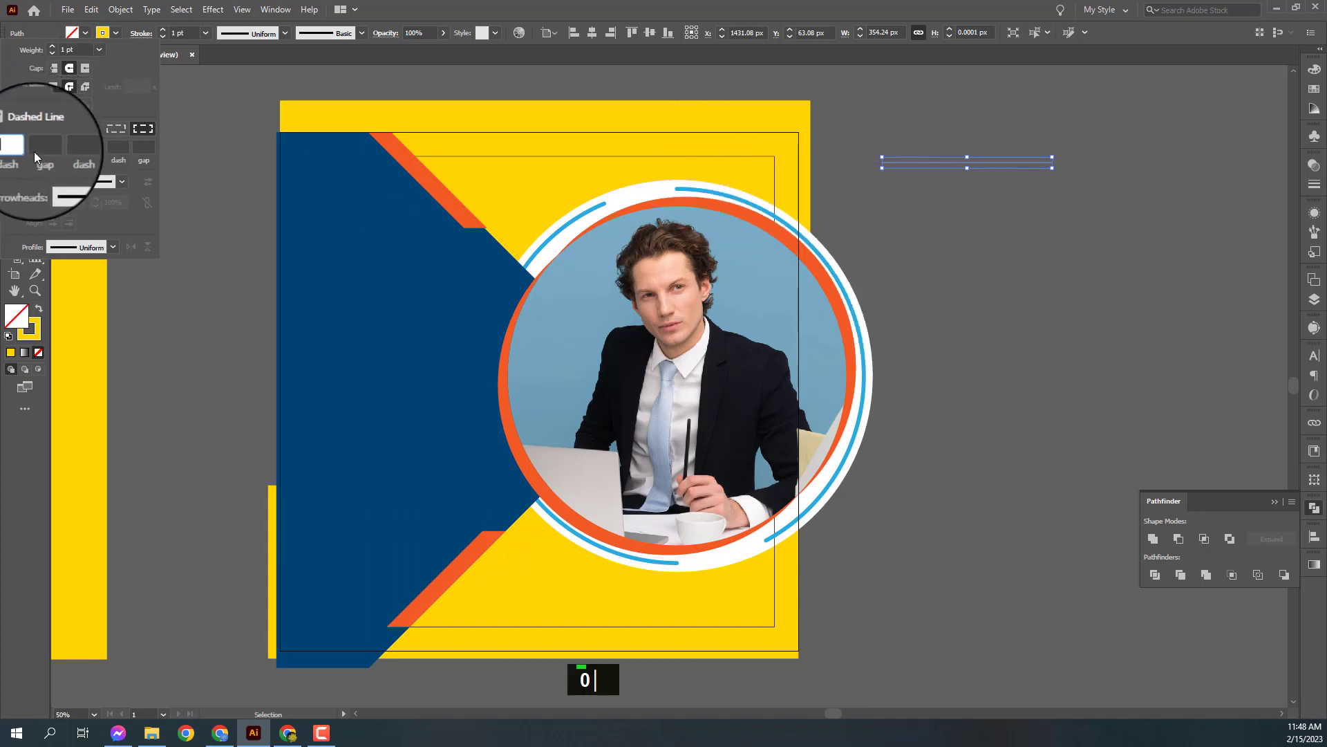
scroll("up", 3)
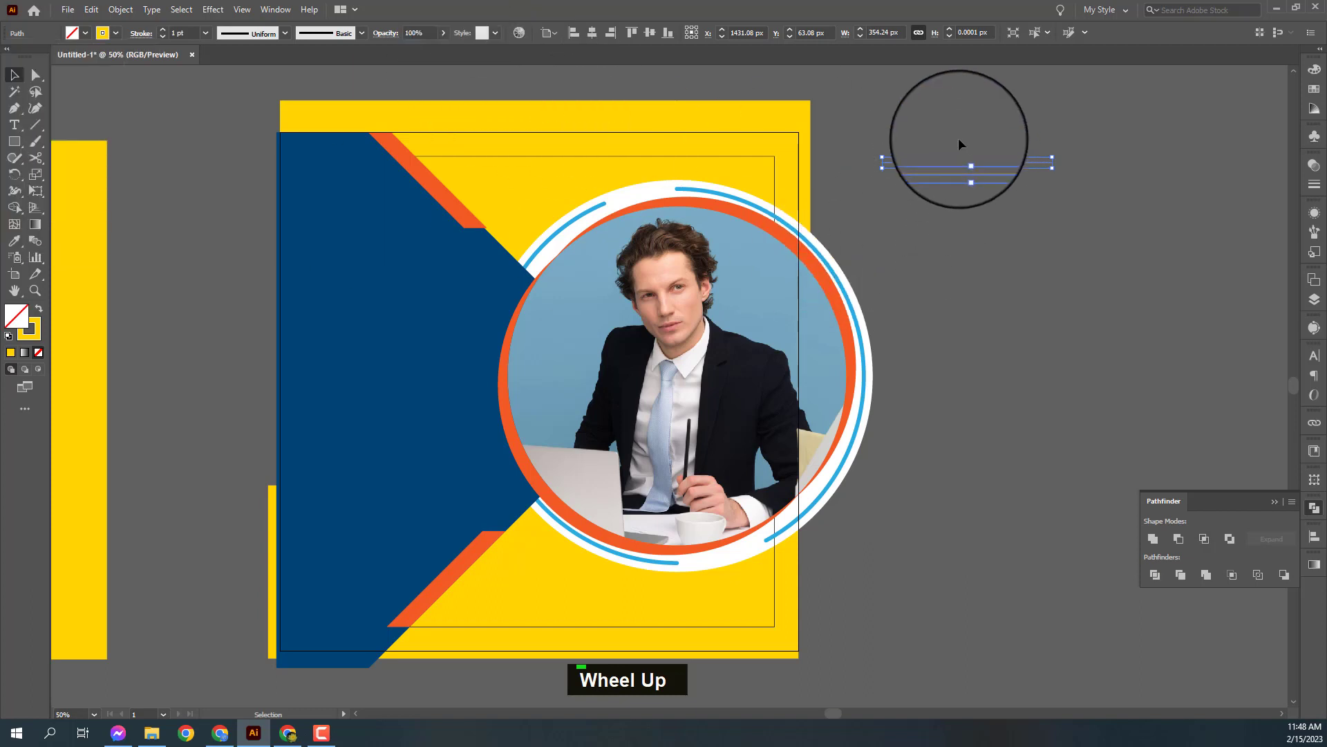
type("1080 1080")
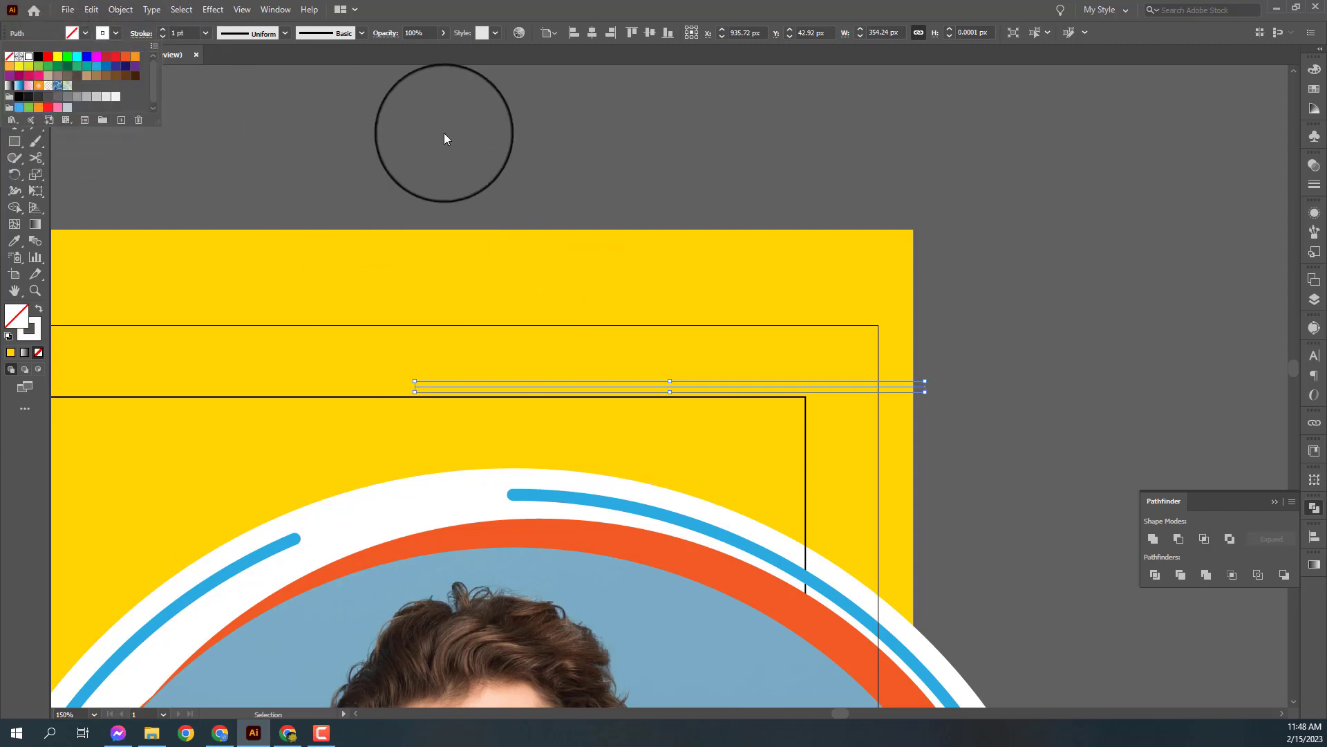
Raise the stroke to 6 pt and copy the dotted row down twice for three rows.
scroll("up", 3)
key("ctrl+-")
key("ctrl+-")
key("ctrl+-")
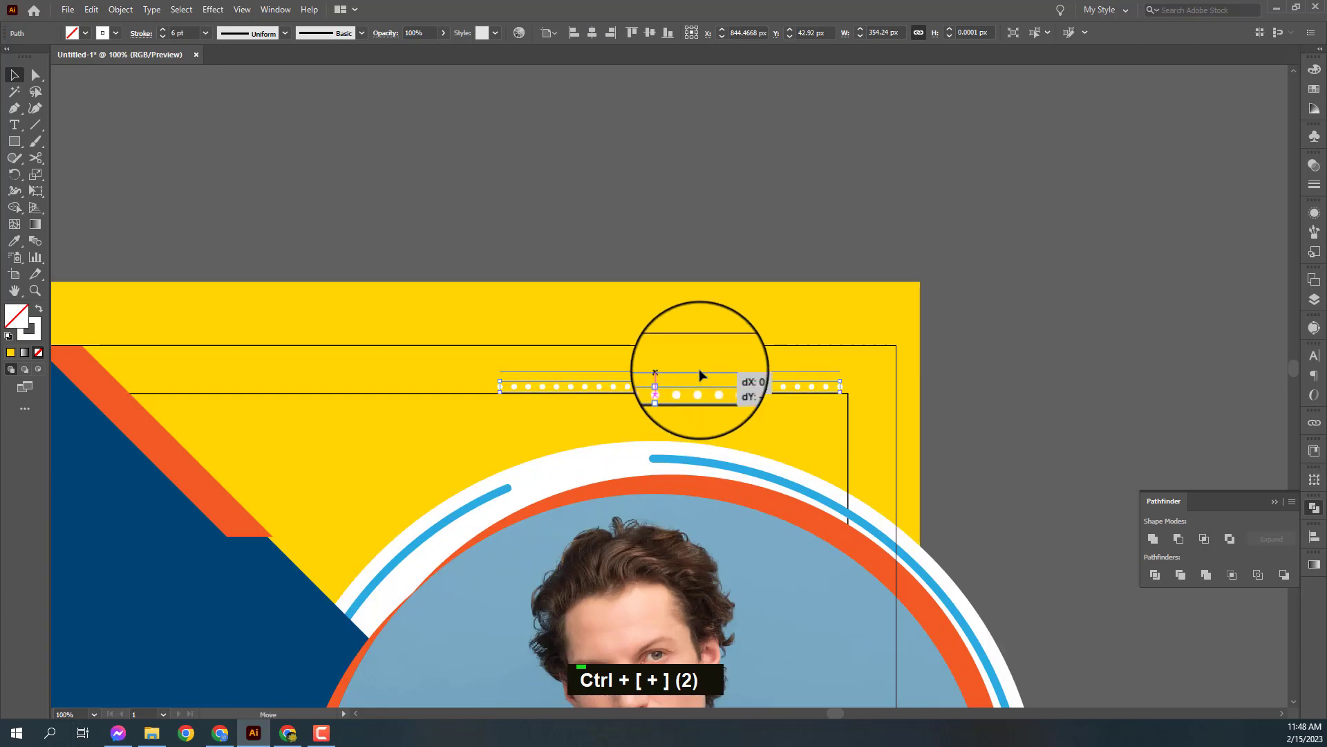
left_click(705, 369)
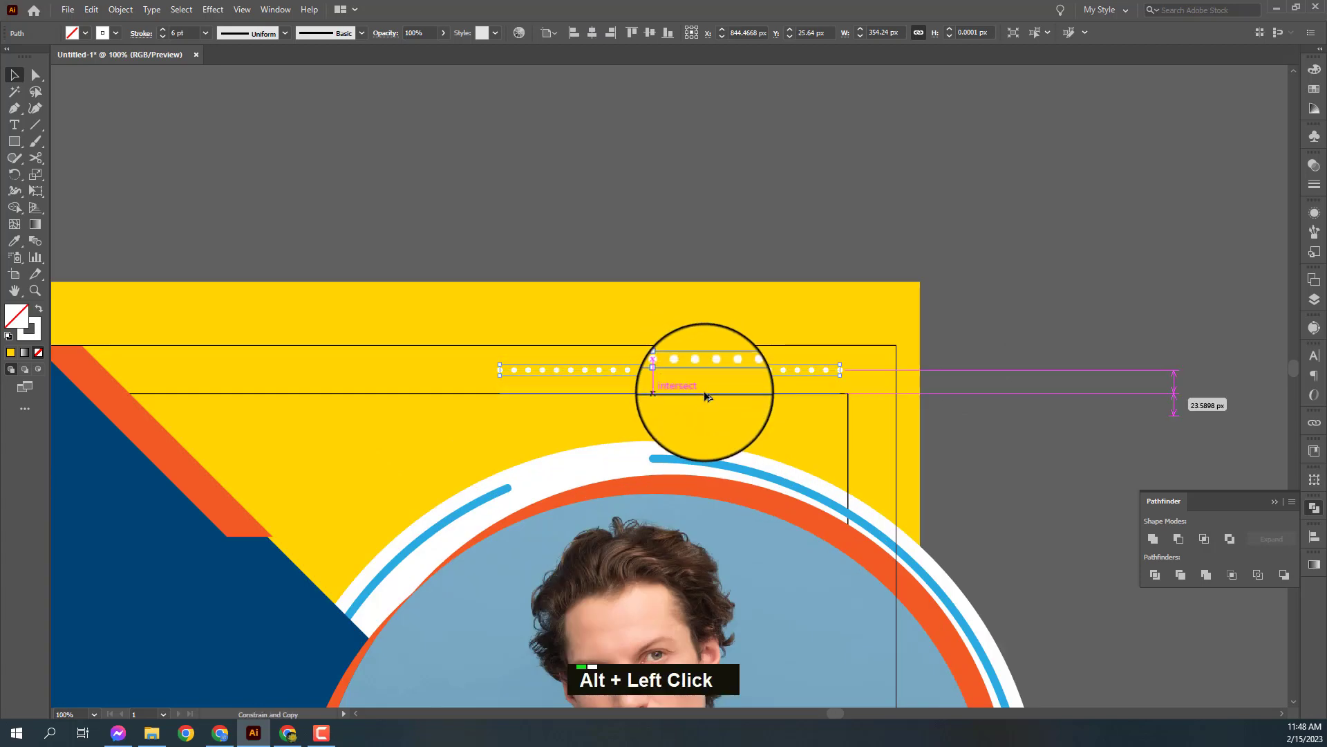
key("ctrl+d")
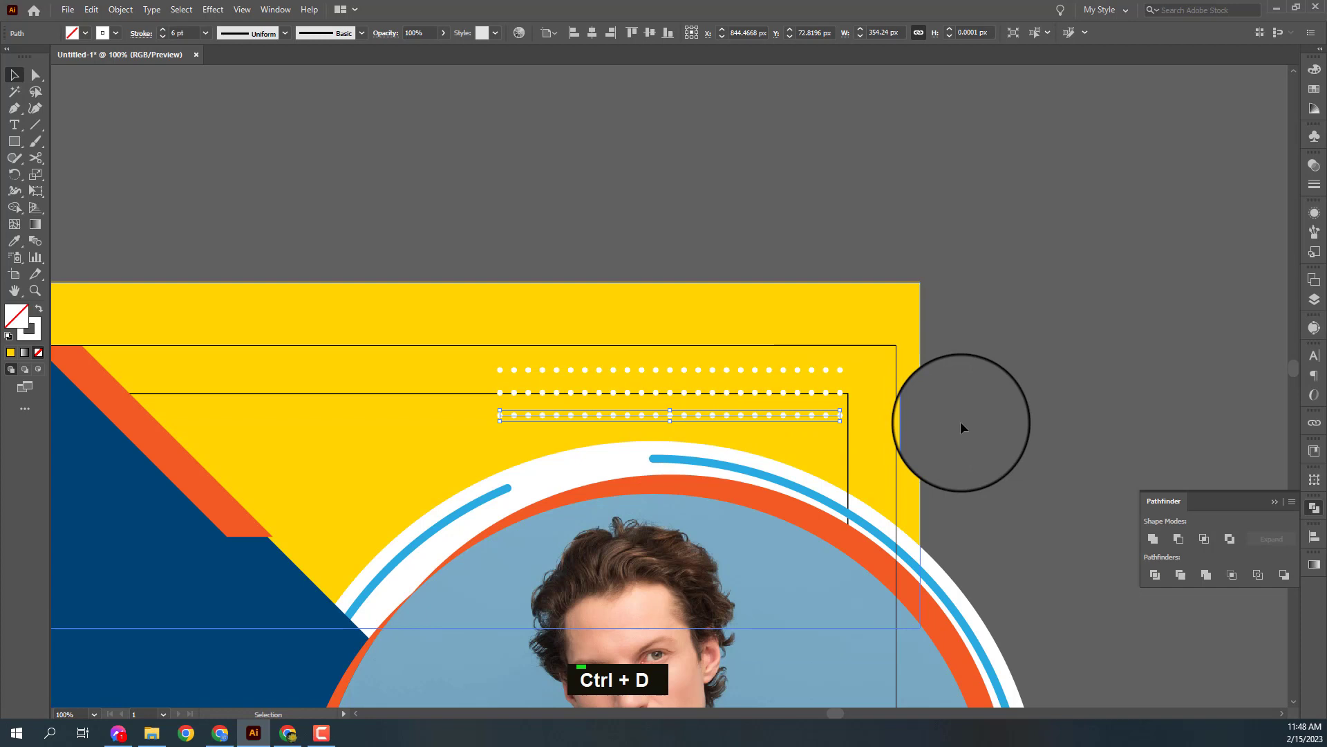
Select the three dot rows and group them in the top yellow band.
key("ctrl+-")
key("ctrl+-")
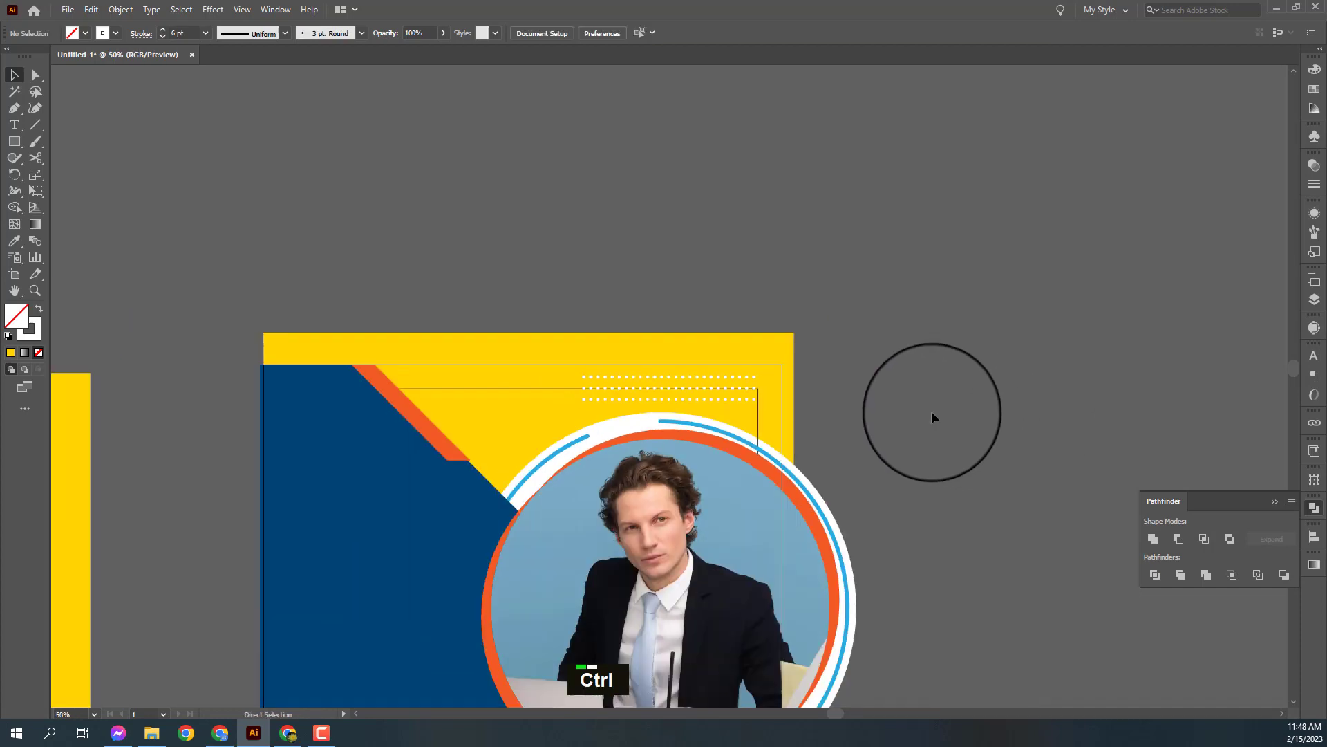
key("ctrl+z")
left_click(808, 390)
key("ctrl+-")
key("ctrl+-")
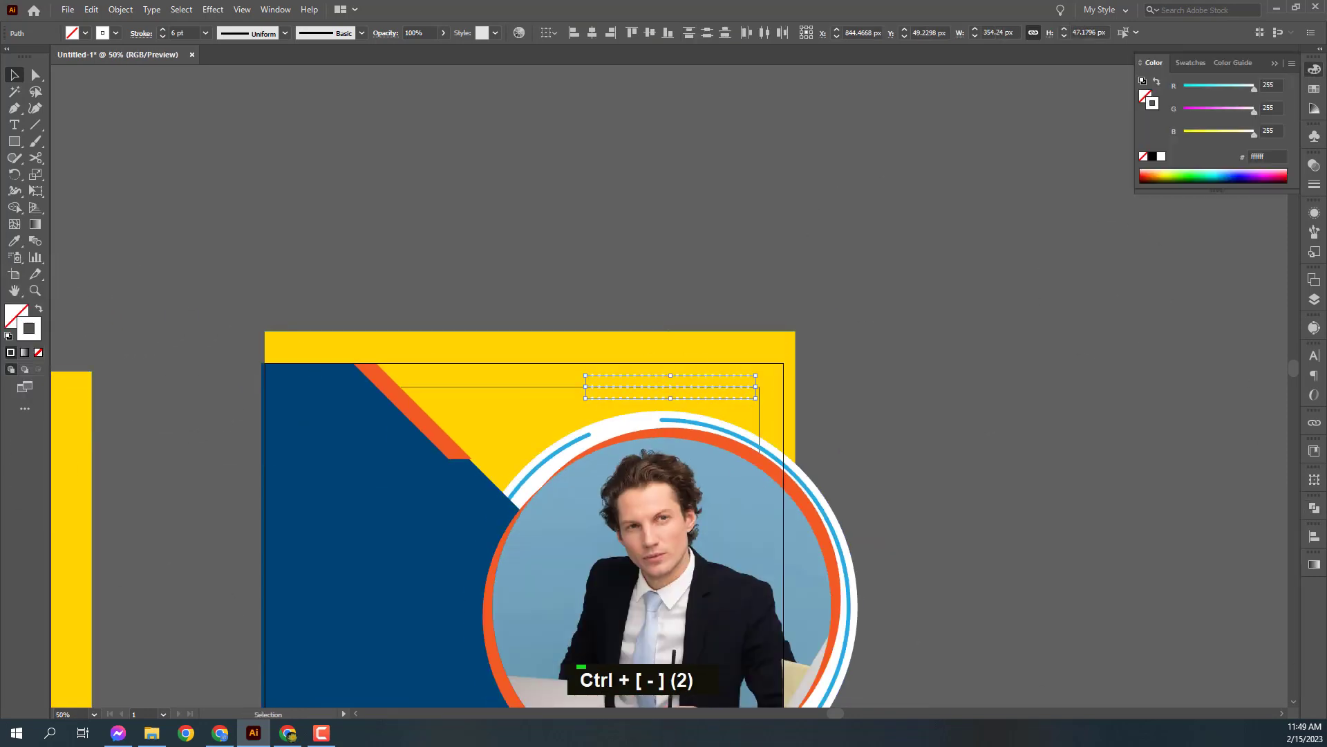
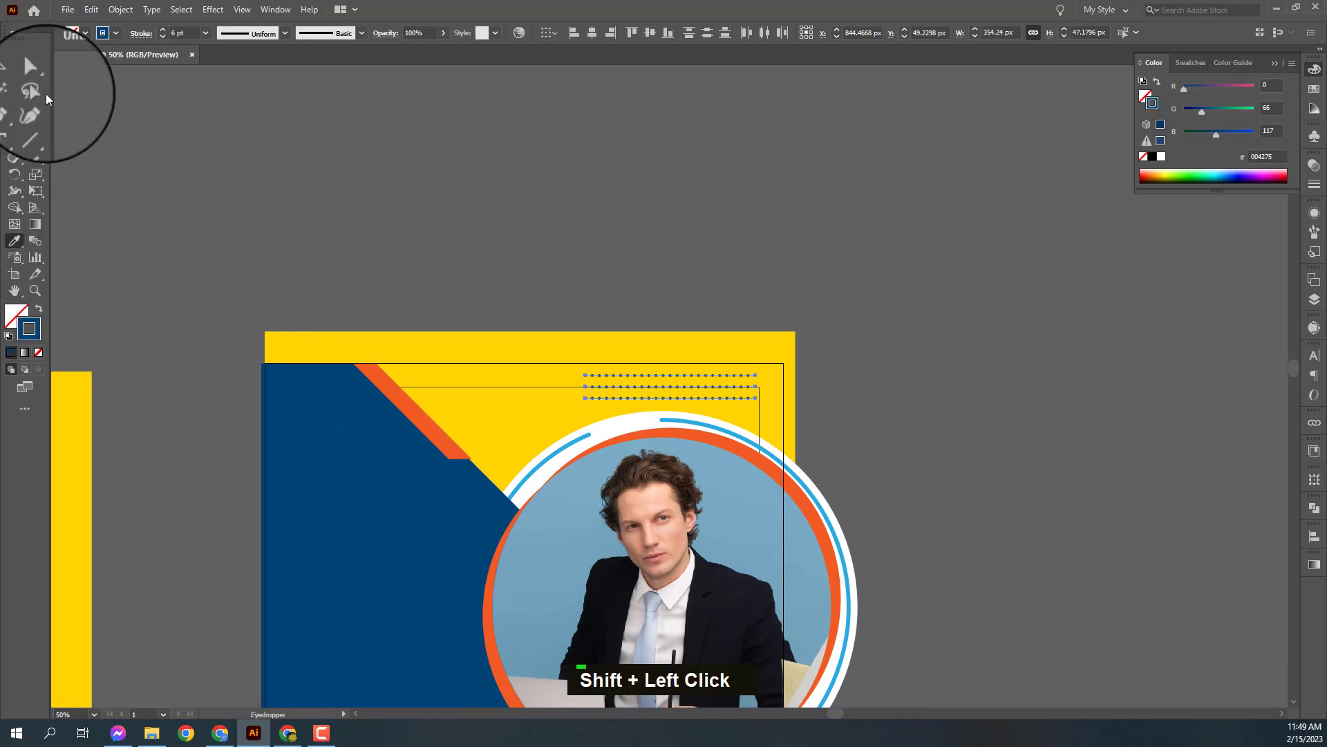
Make the dots dark blue with 9 pt weight, 16 pt gap and shorter lines.
key("ctrl+-")
key("space")
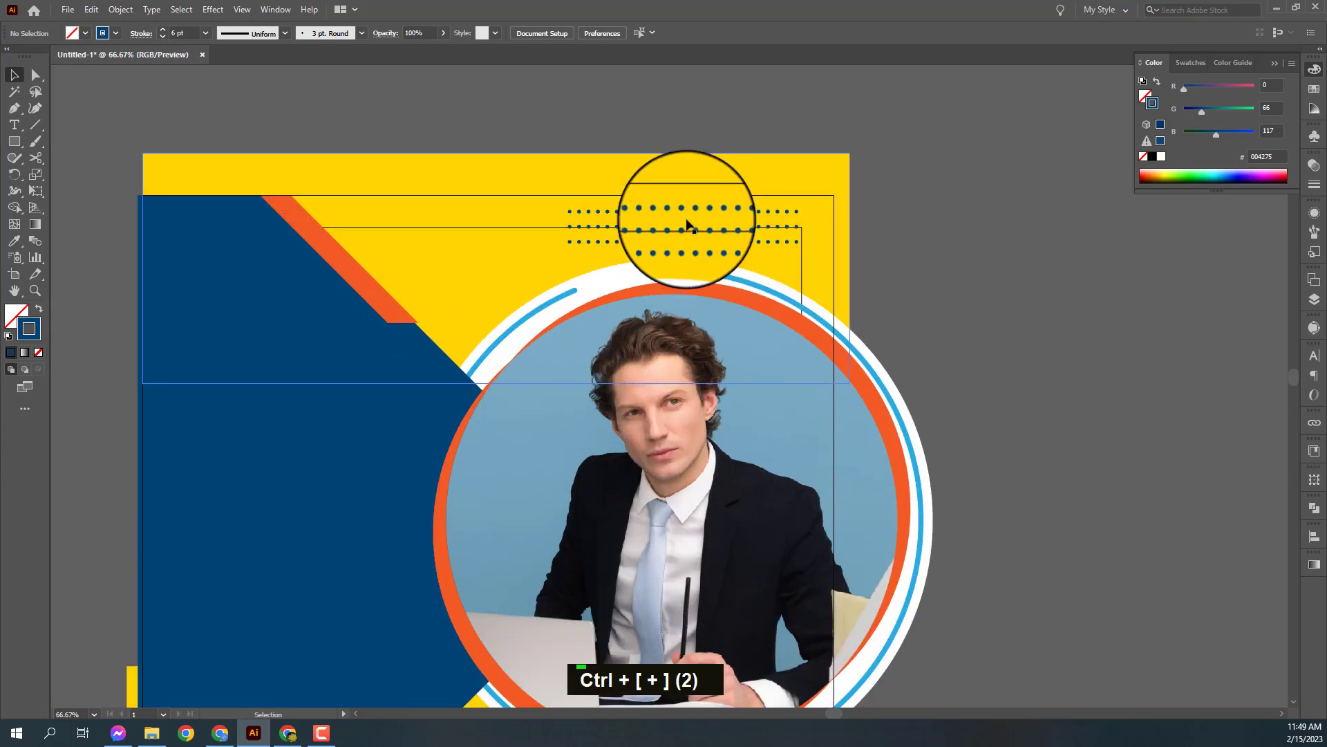
left_click(700, 234)
scroll("up", 3)
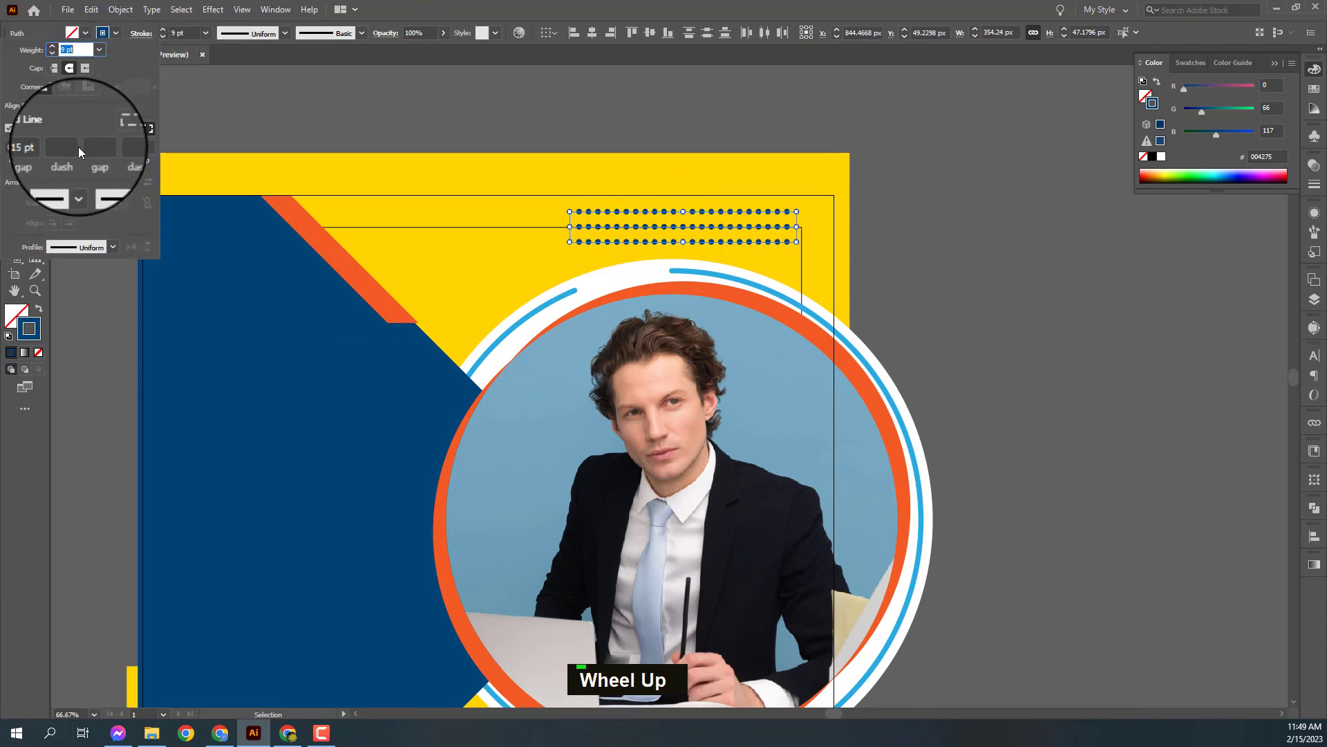
scroll("down", 3)
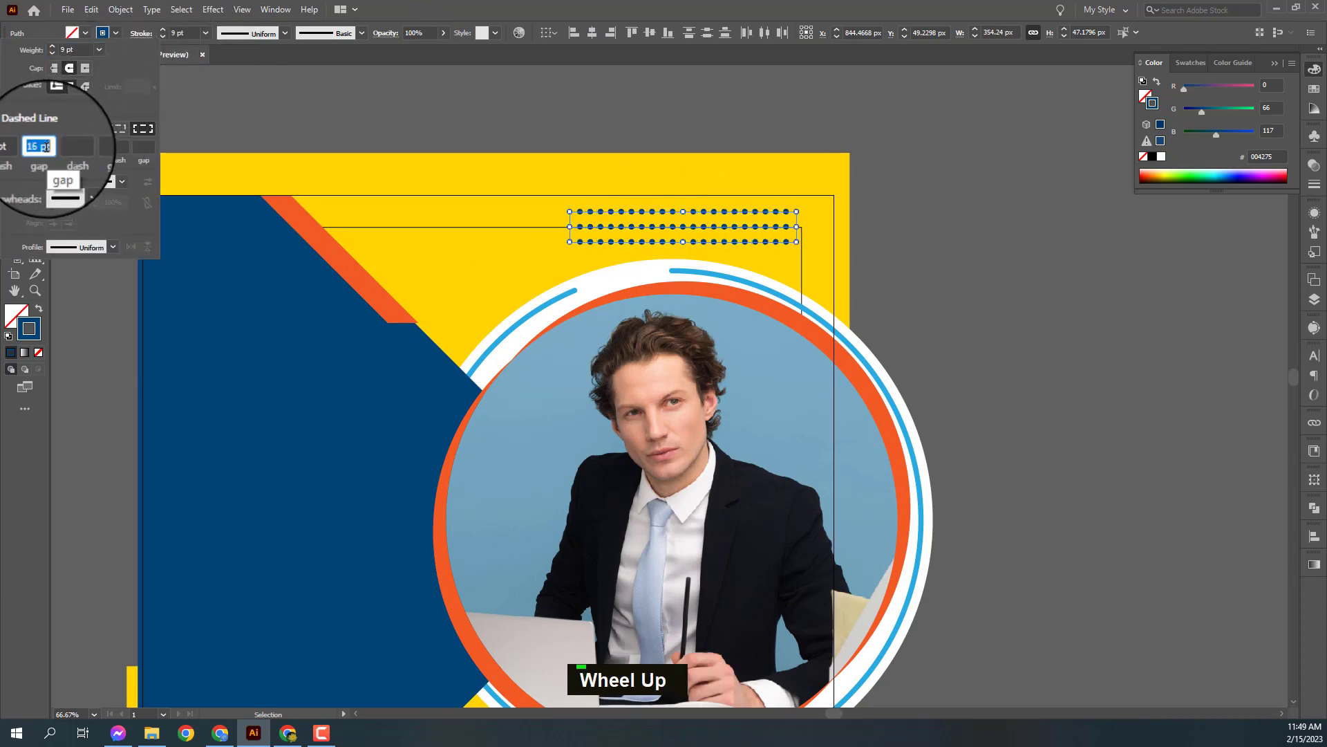
scroll("down", 3)
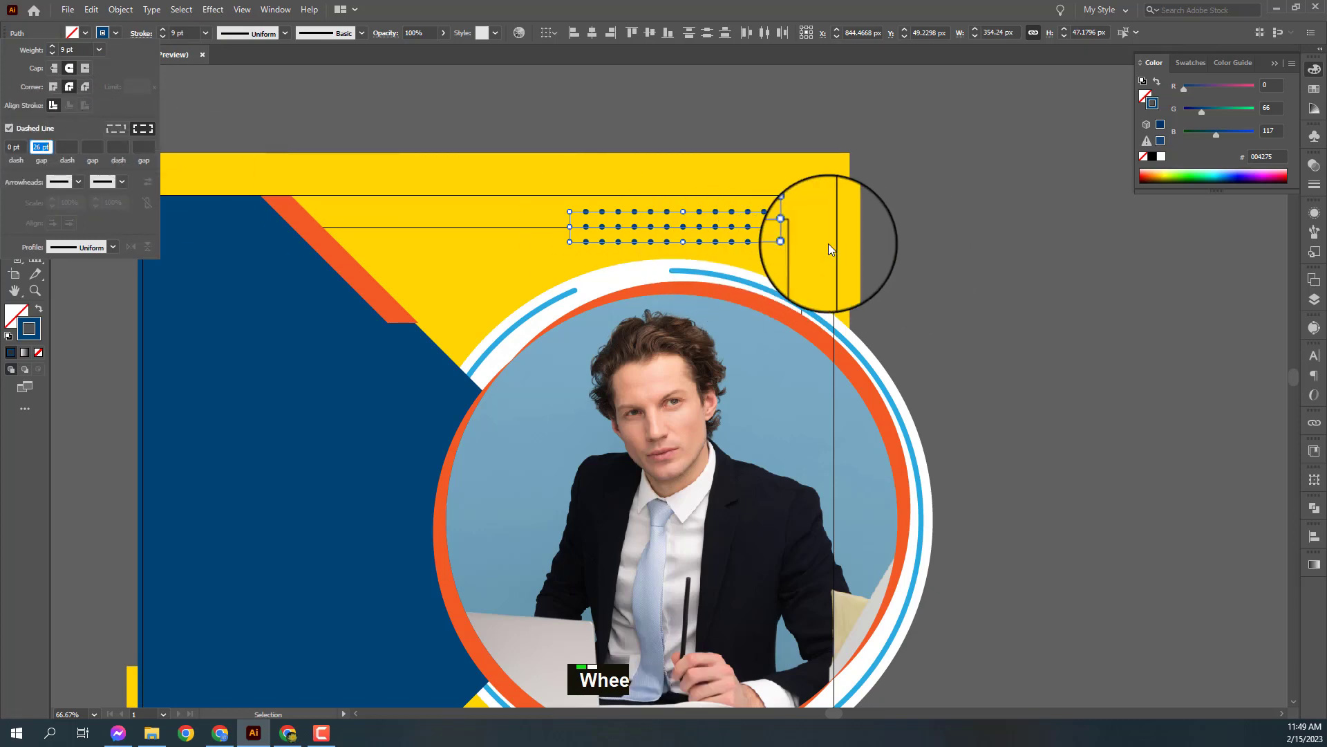
Copy the dot rows and paste a duplicate near the flyer's lower left.
key("ctrl+g")
key("ctrl+-")
key("ctrl+-")
key("space")
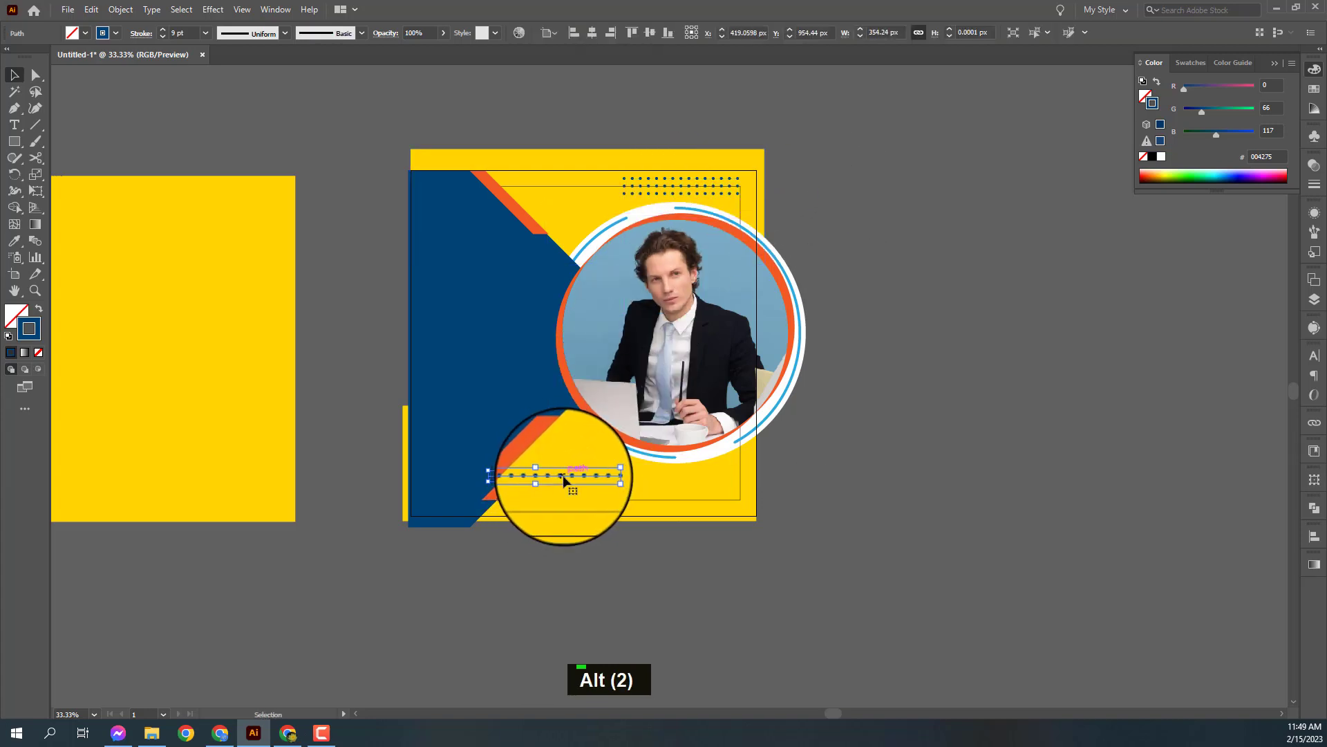
Undo the accidental green fill on the photo and regroup the top dot rows.
key("ctrl+z")
key("ctrl+space")
double_click(580, 313)
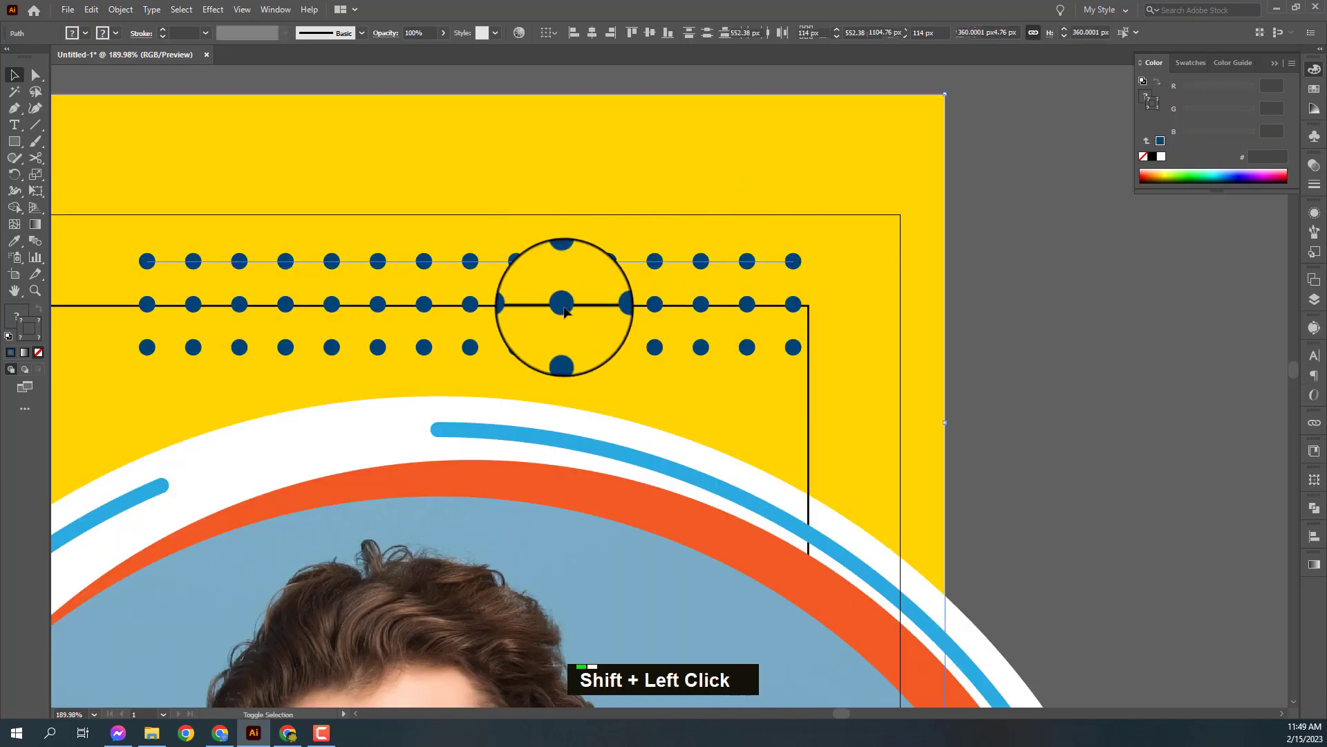
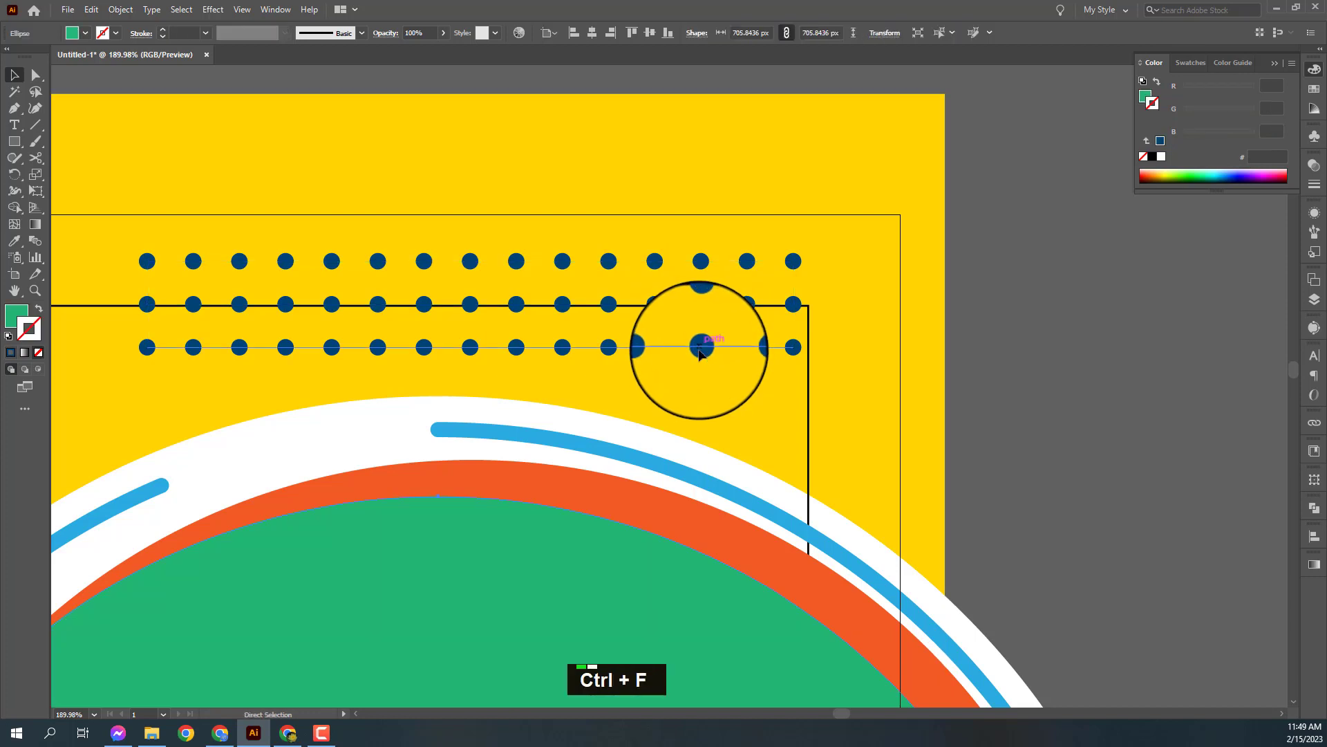
key("ctrl+z")
key("ctrl+g")
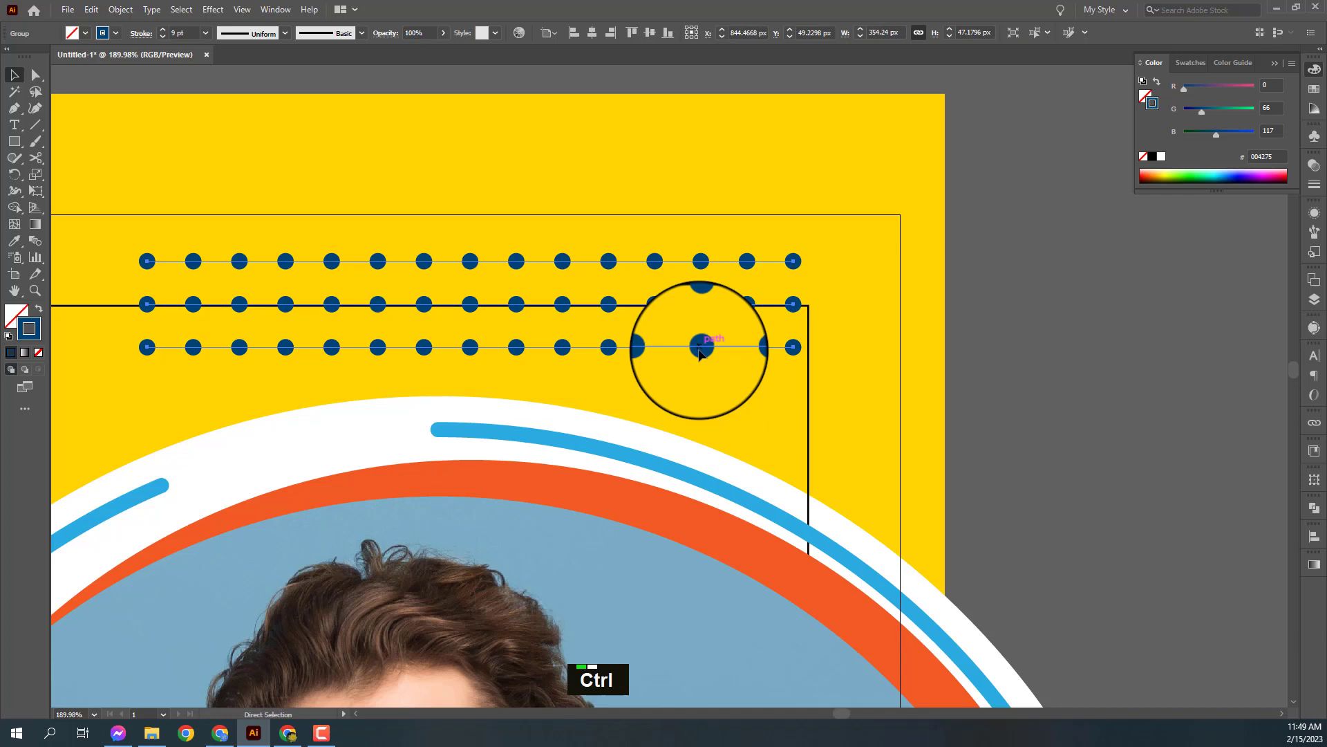
Alt-drag a copy of the dot rows group down above the bottom orange stripe.
key("ctrl+-")
key("ctrl+-")
key("ctrl+-")
key("space")
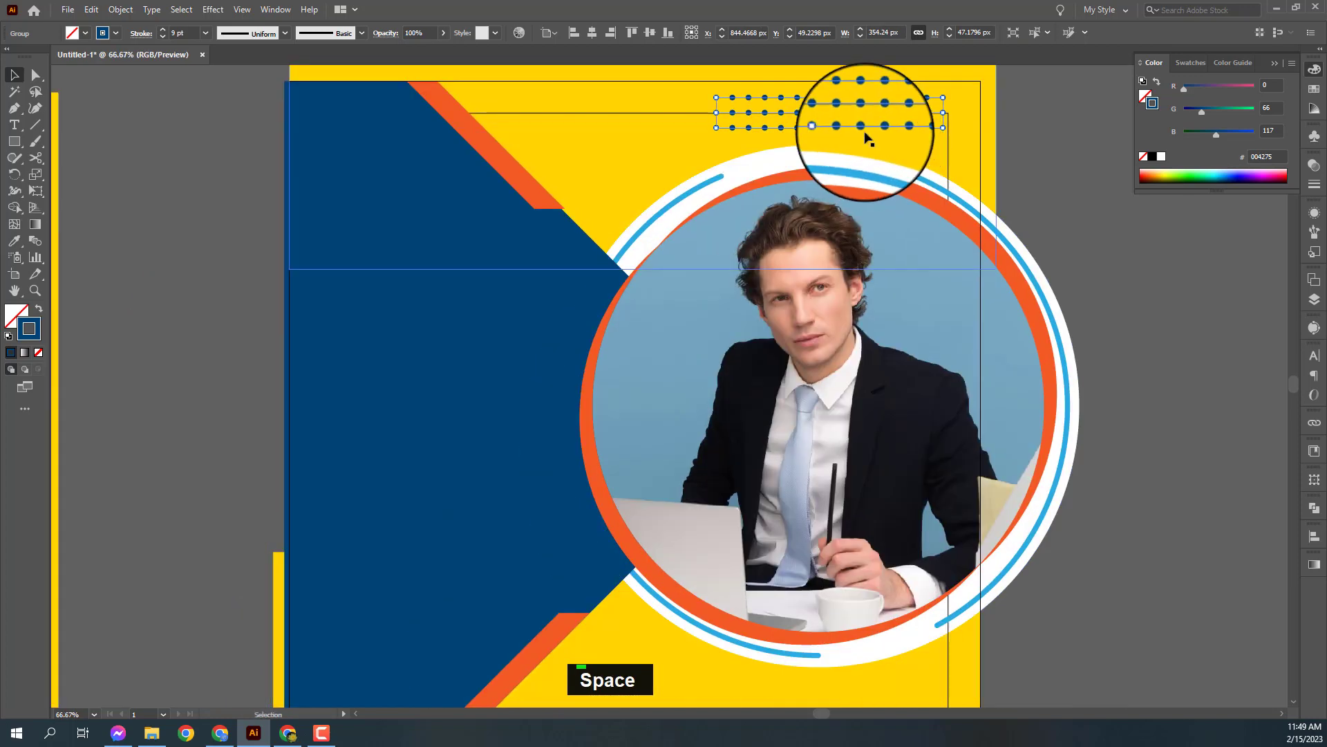
key("s")
scroll("down", 3)
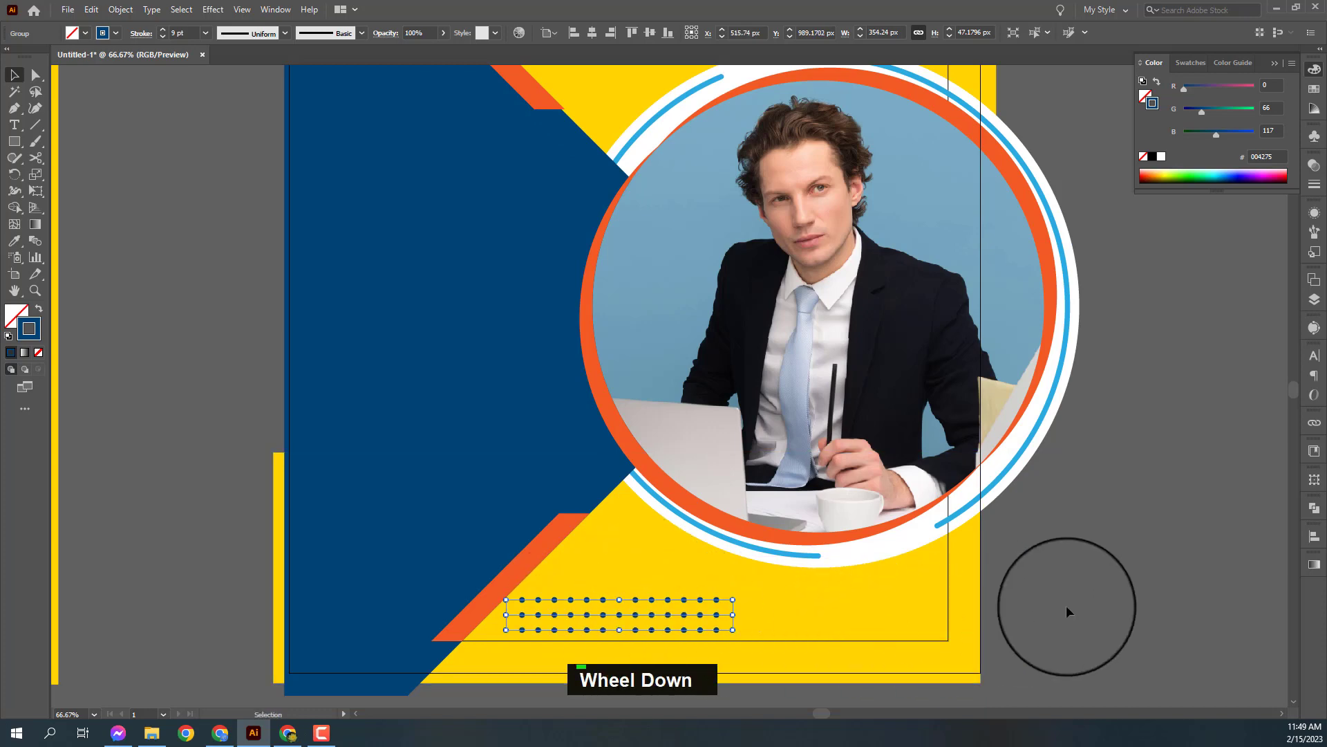
key("space")
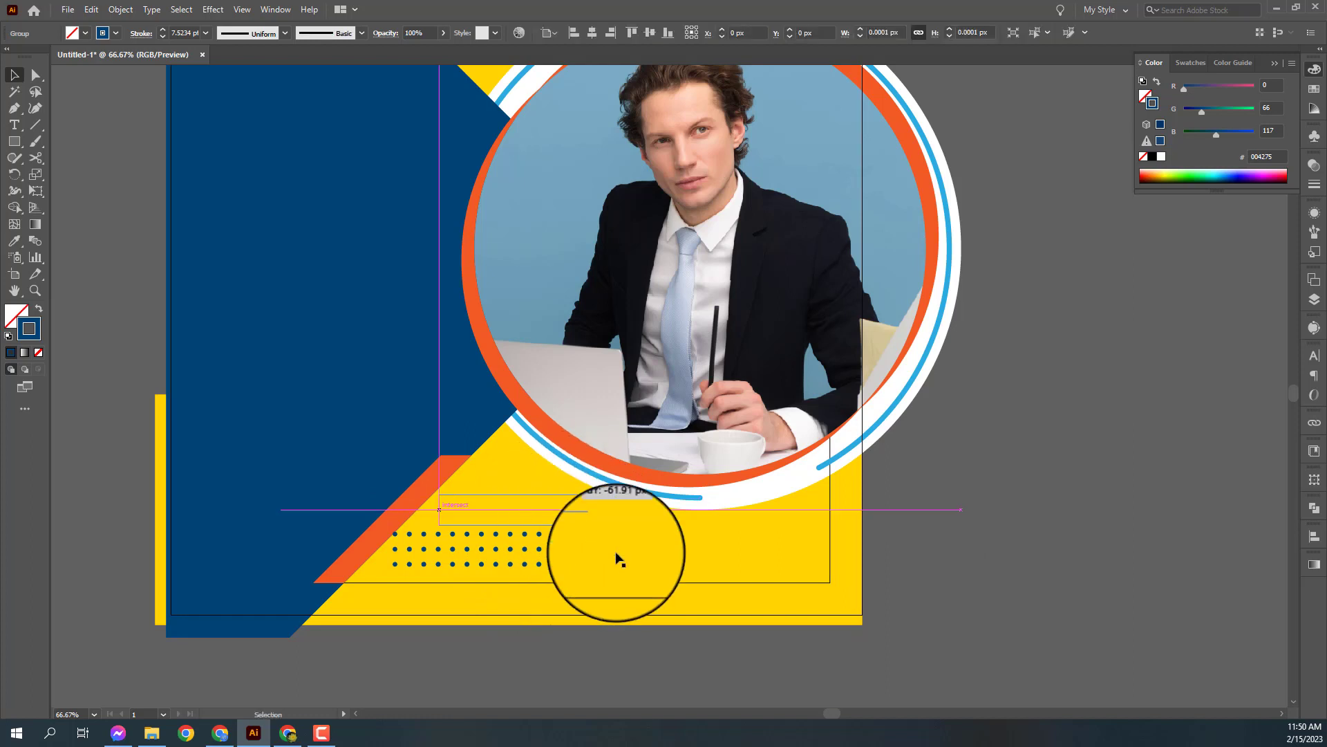
Duplicate and nudge the lower dot rows into four staggered rows along the diagonal stripe.
key("space")
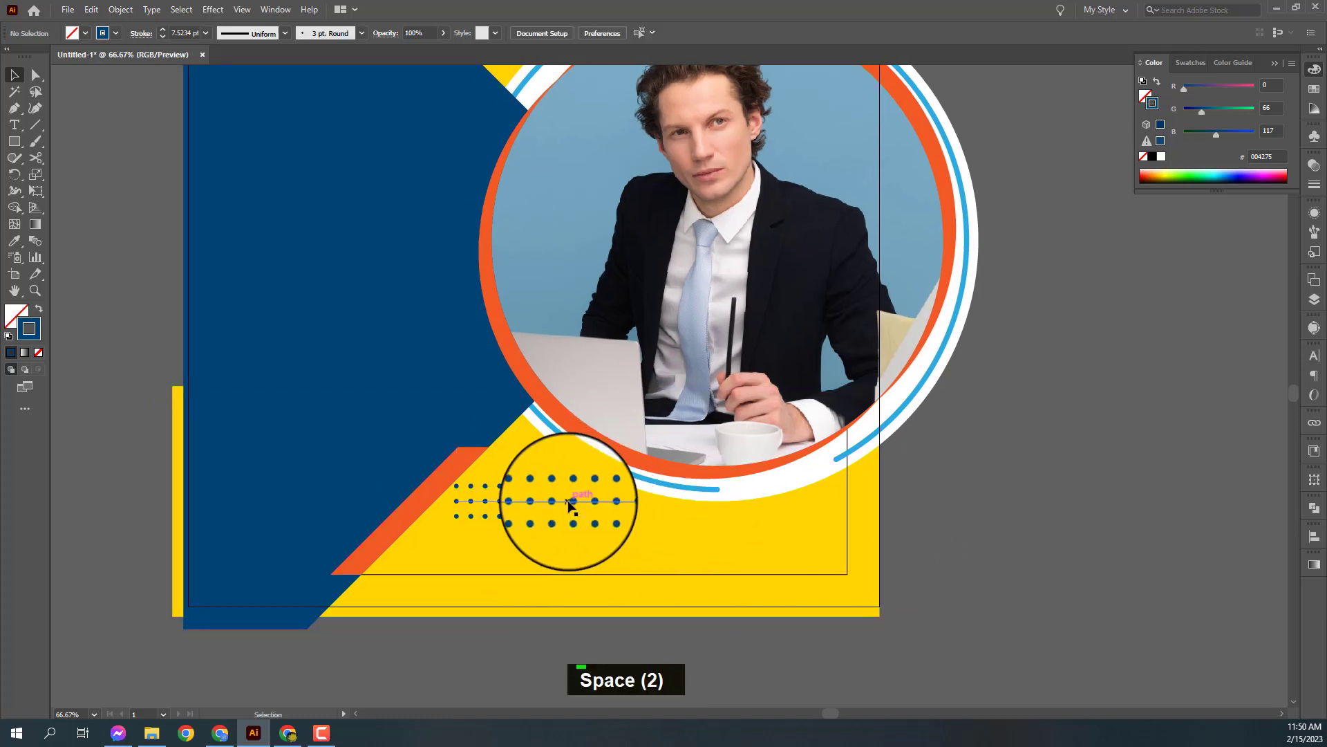
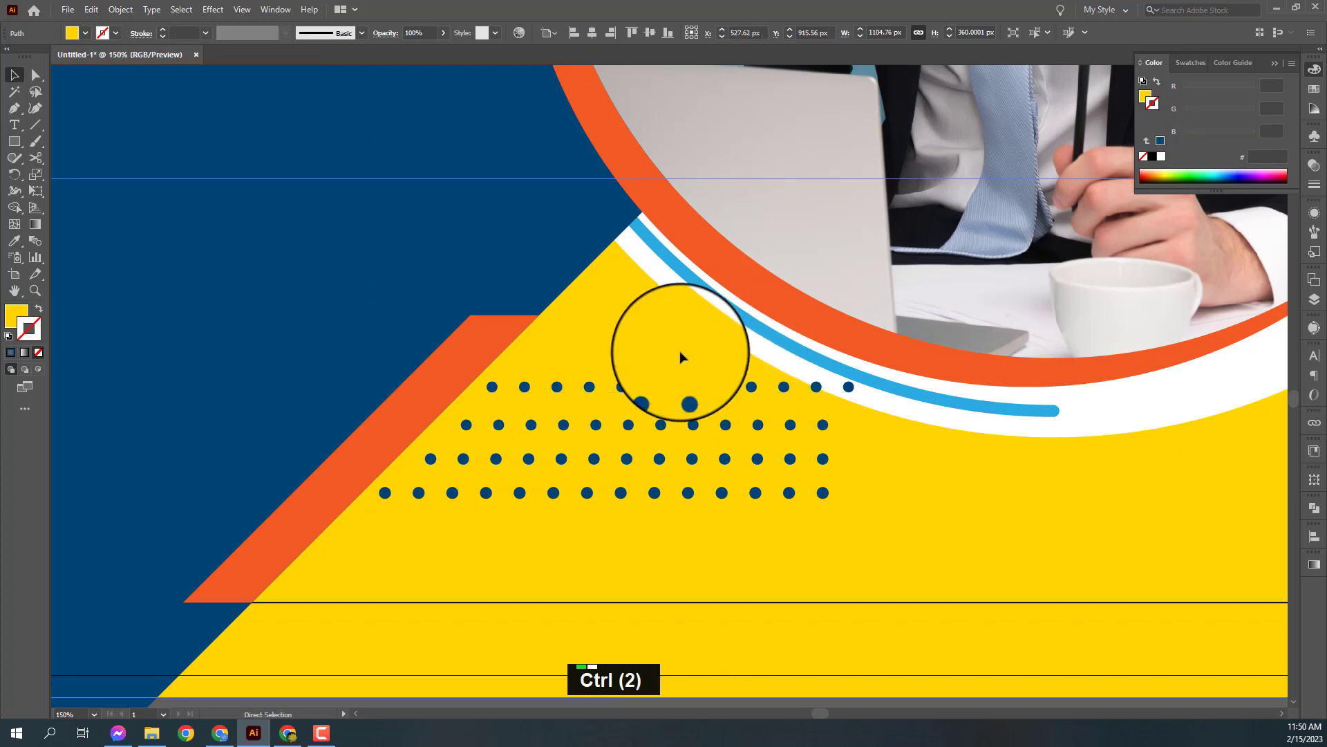
key("ctrl+]")
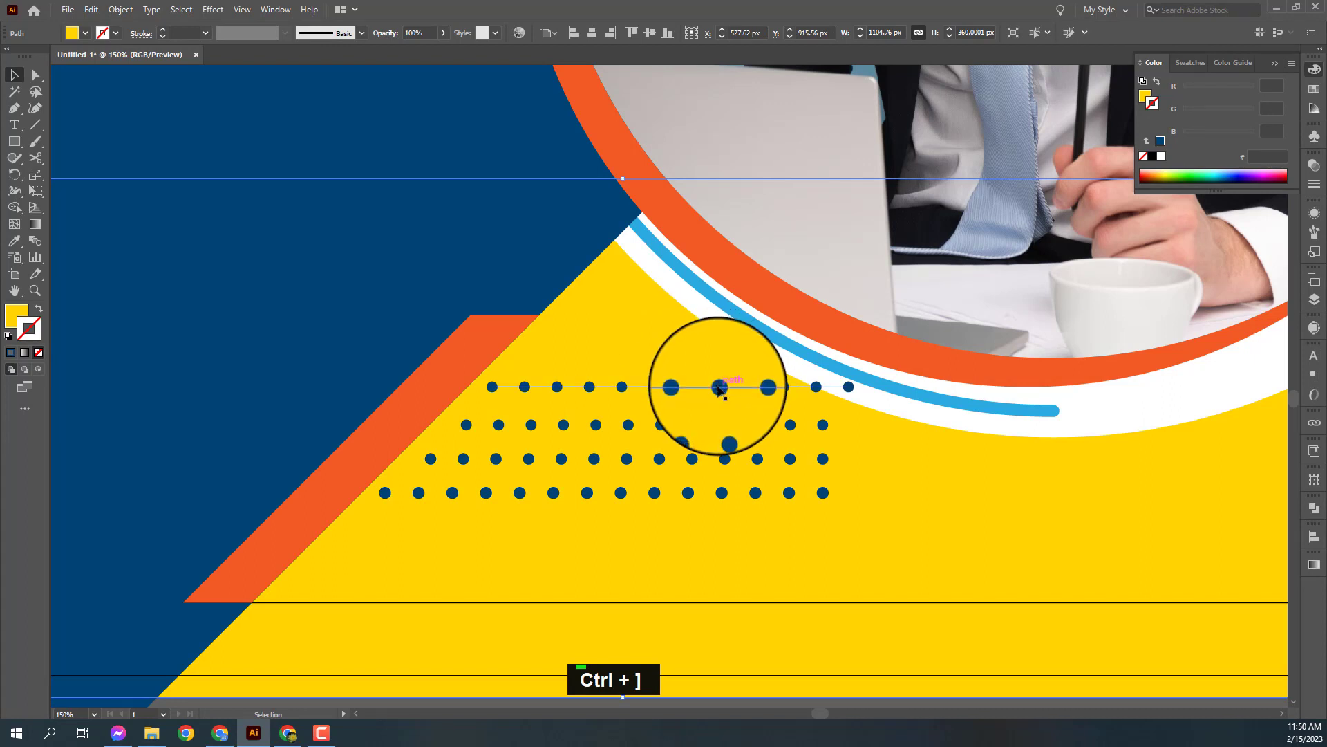
key("ctrl+[")
key("ctrl+[")
key("ctrl+[")
key("ctrl+[")
key("ctrl+[")
Deselect the arranged dots and zoom out to view the whole flyer.
key("ctrl+-")
key("ctrl+-")
key("space")
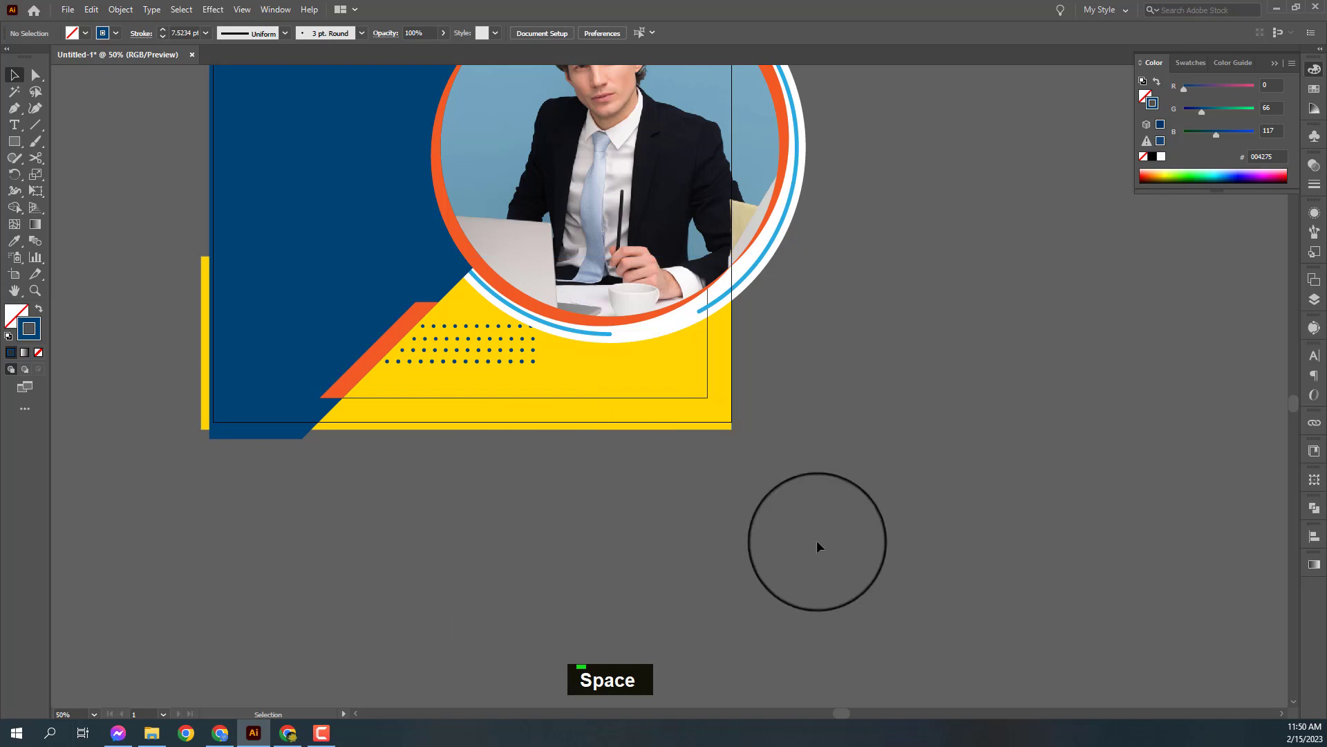
Paste the 1080 px background square in front, select all and make a clipping mask.
scroll("up", 3)
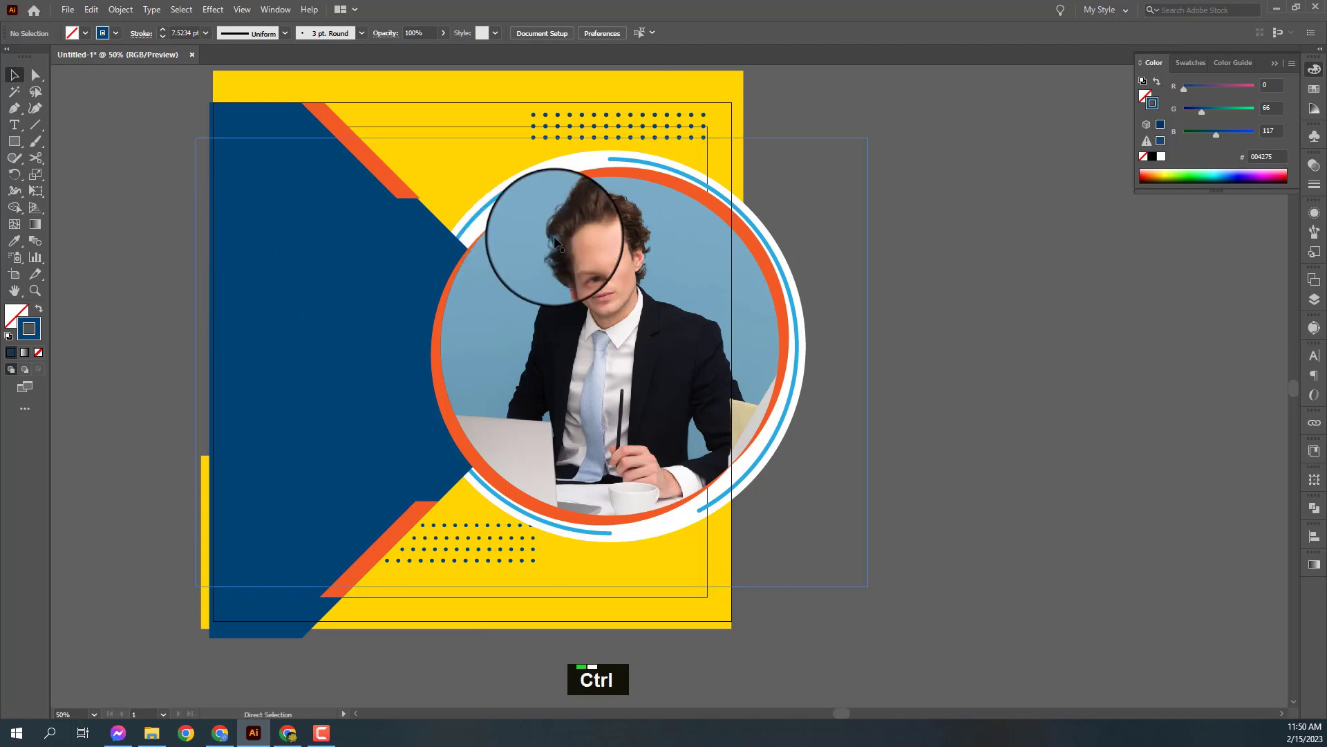
key("ctrl+-")
key("space")
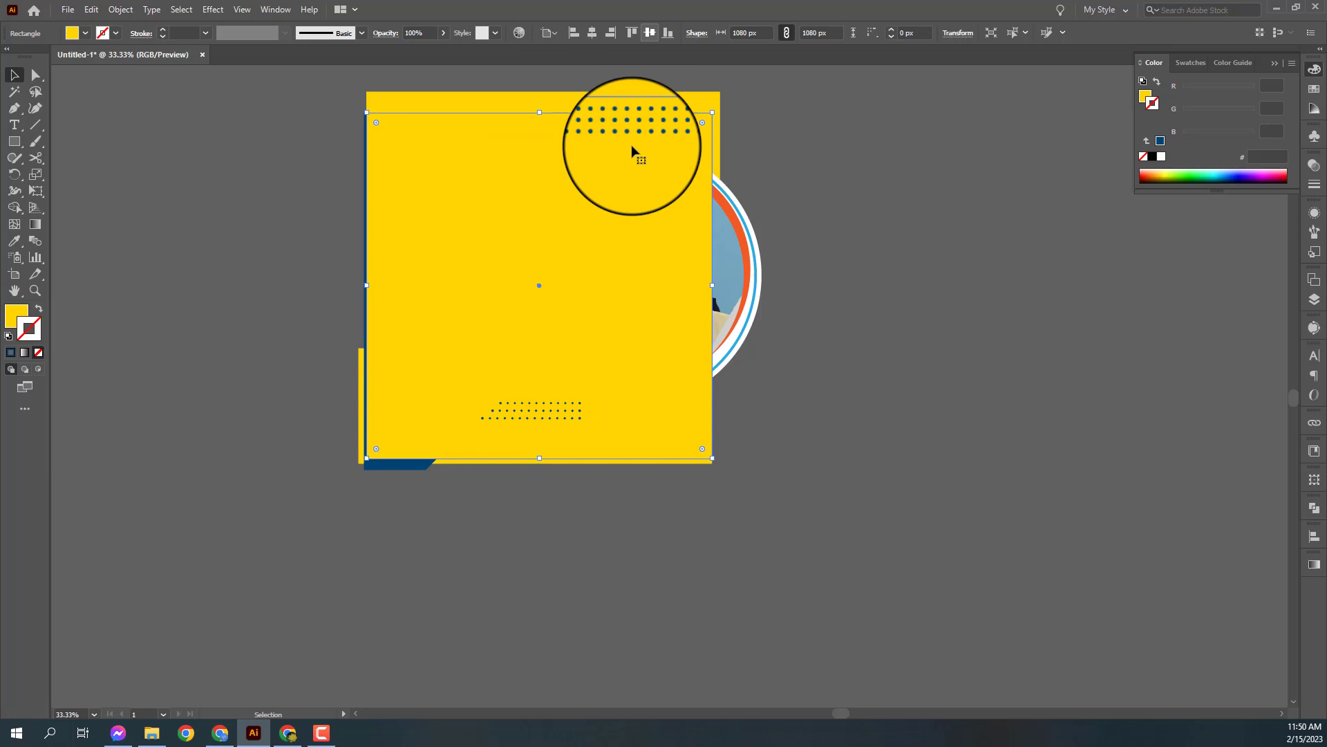
right_click(607, 202)
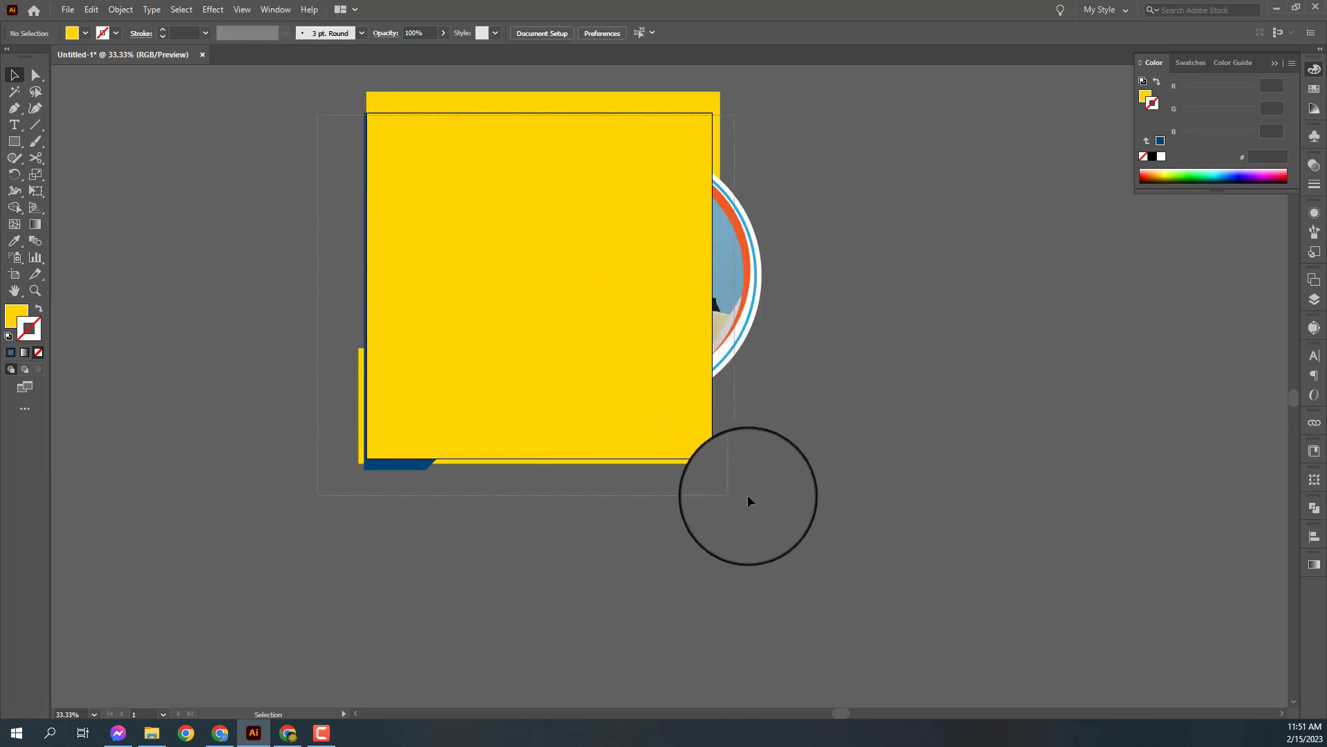
right_click(633, 233)
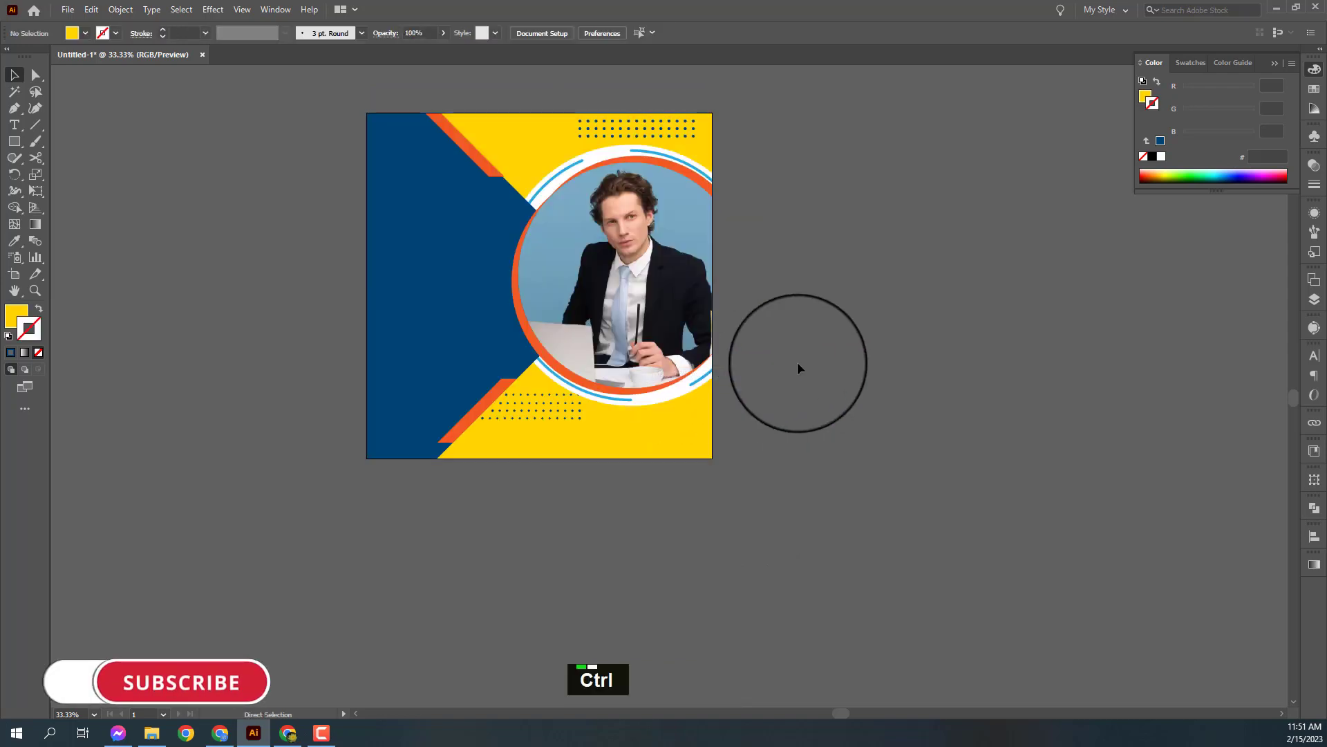
Type 'Call Now' with the Type tool and set it to Montserrat Bold at 24 pt.
key("space")
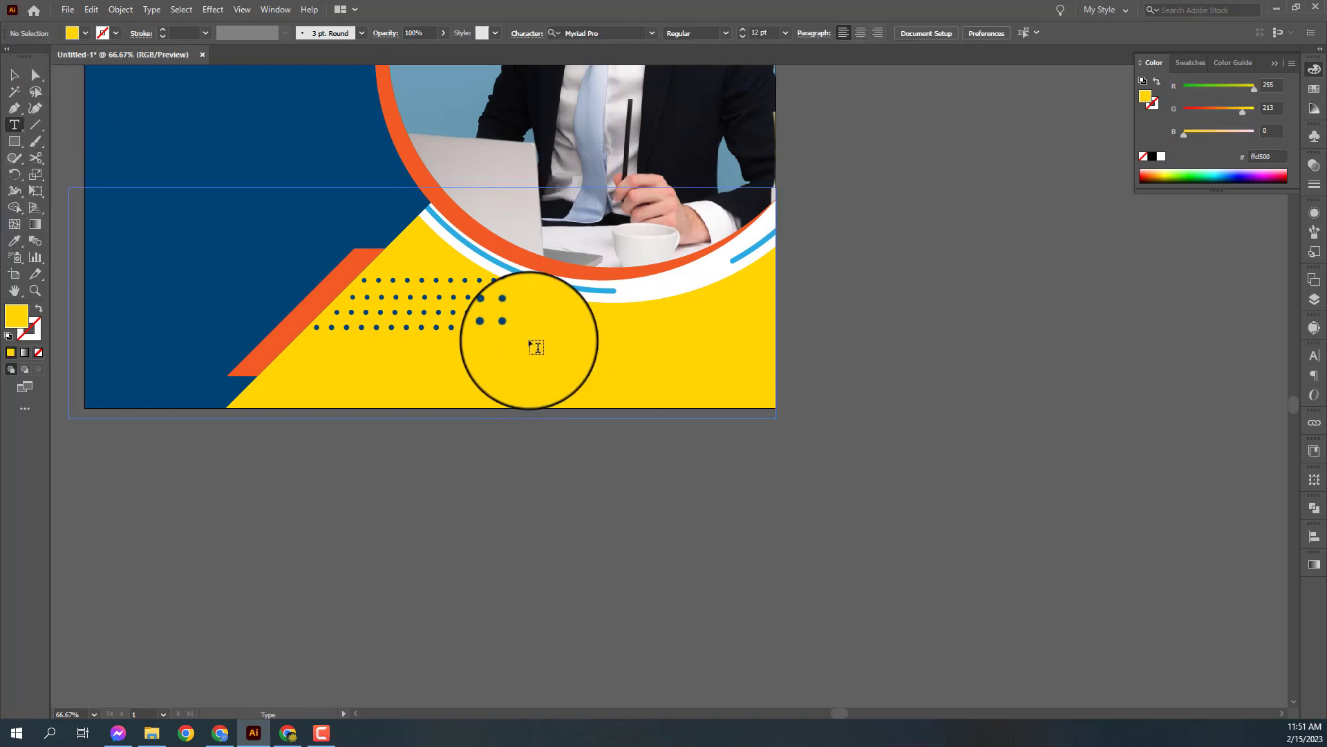
type("cll")
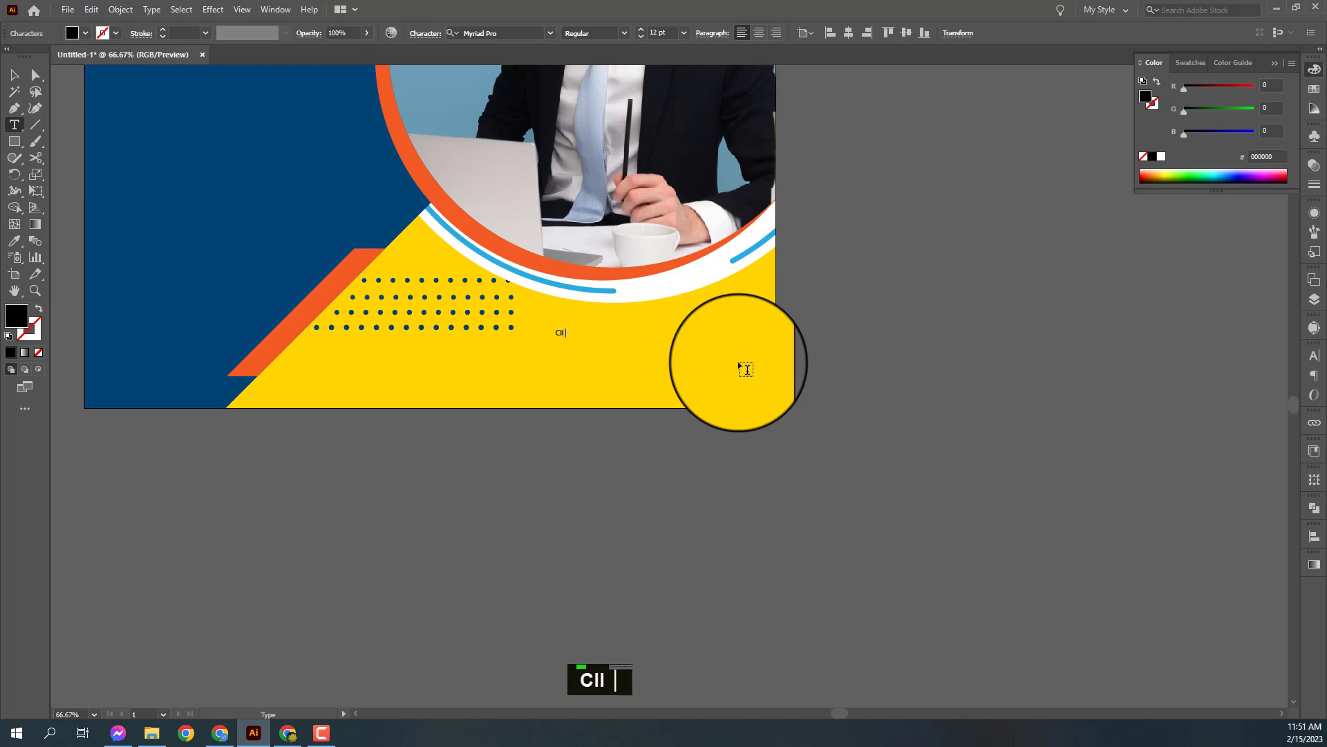
type("all now")
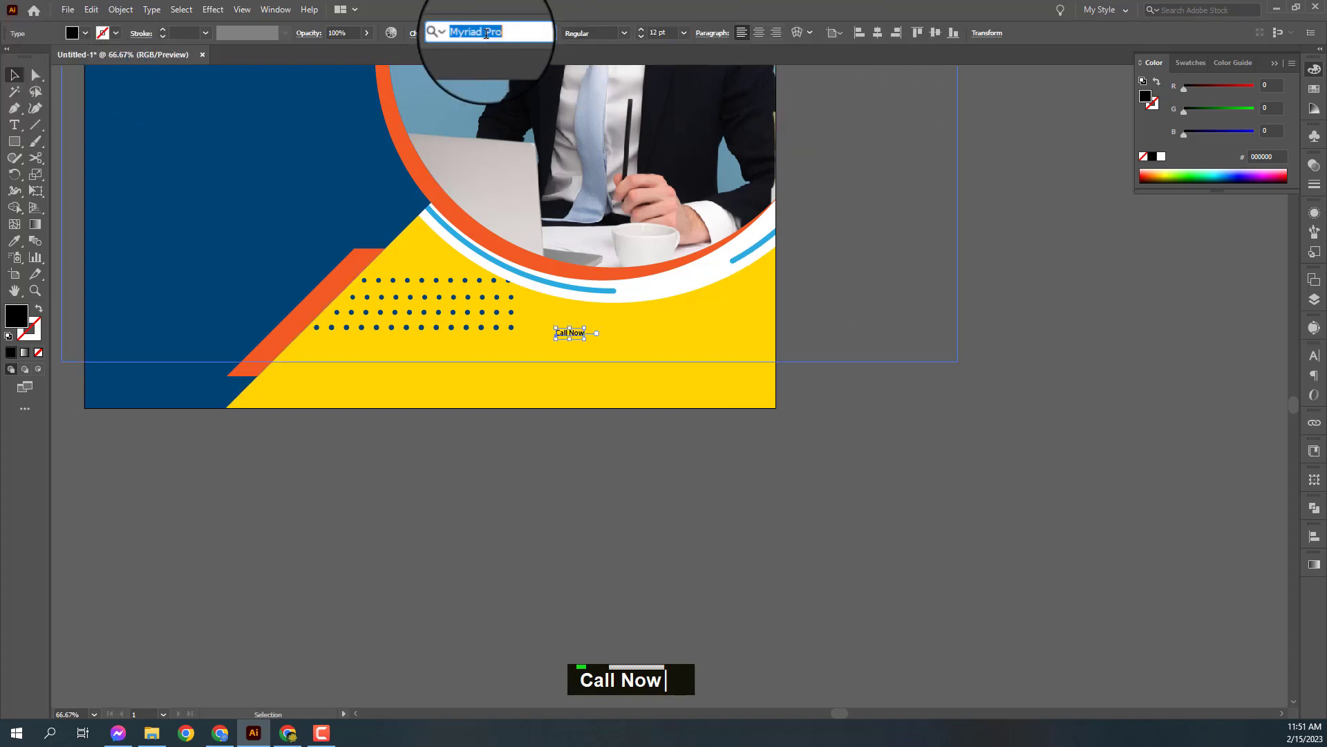
type("mon")
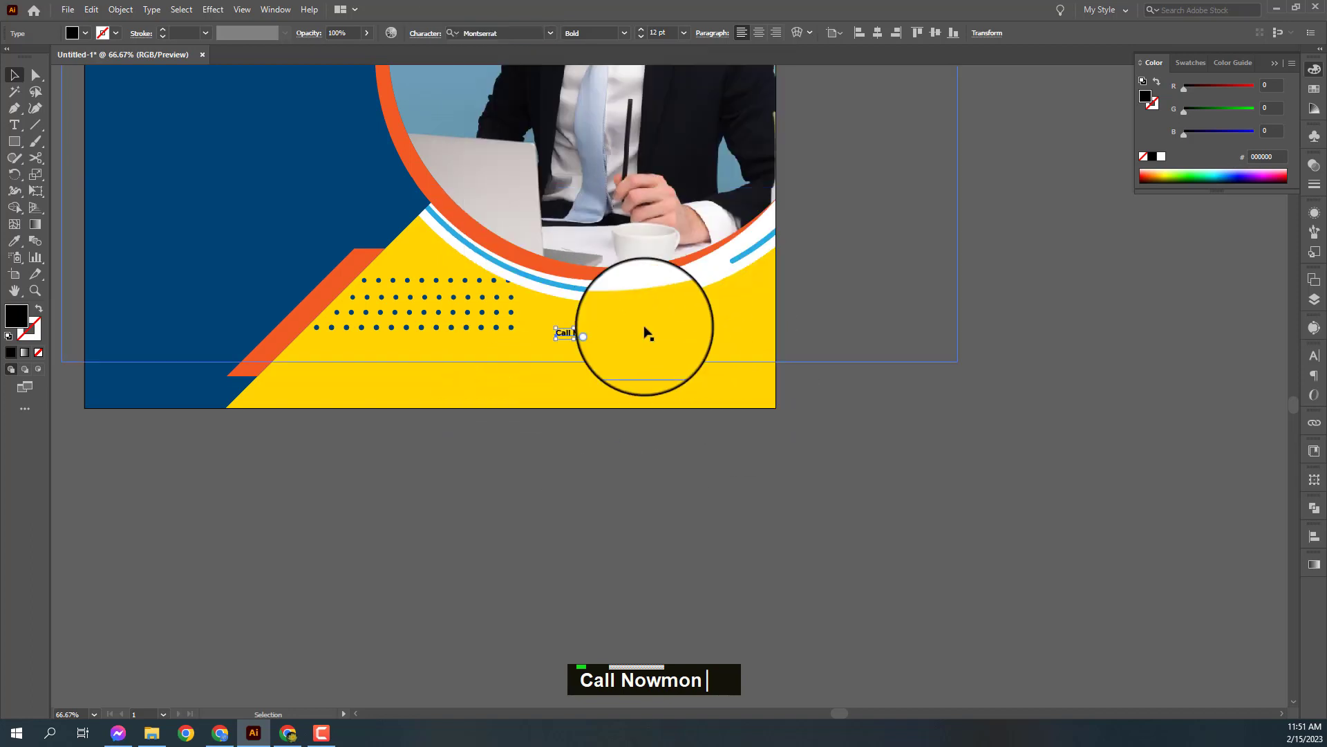
type("24")
key("Return")
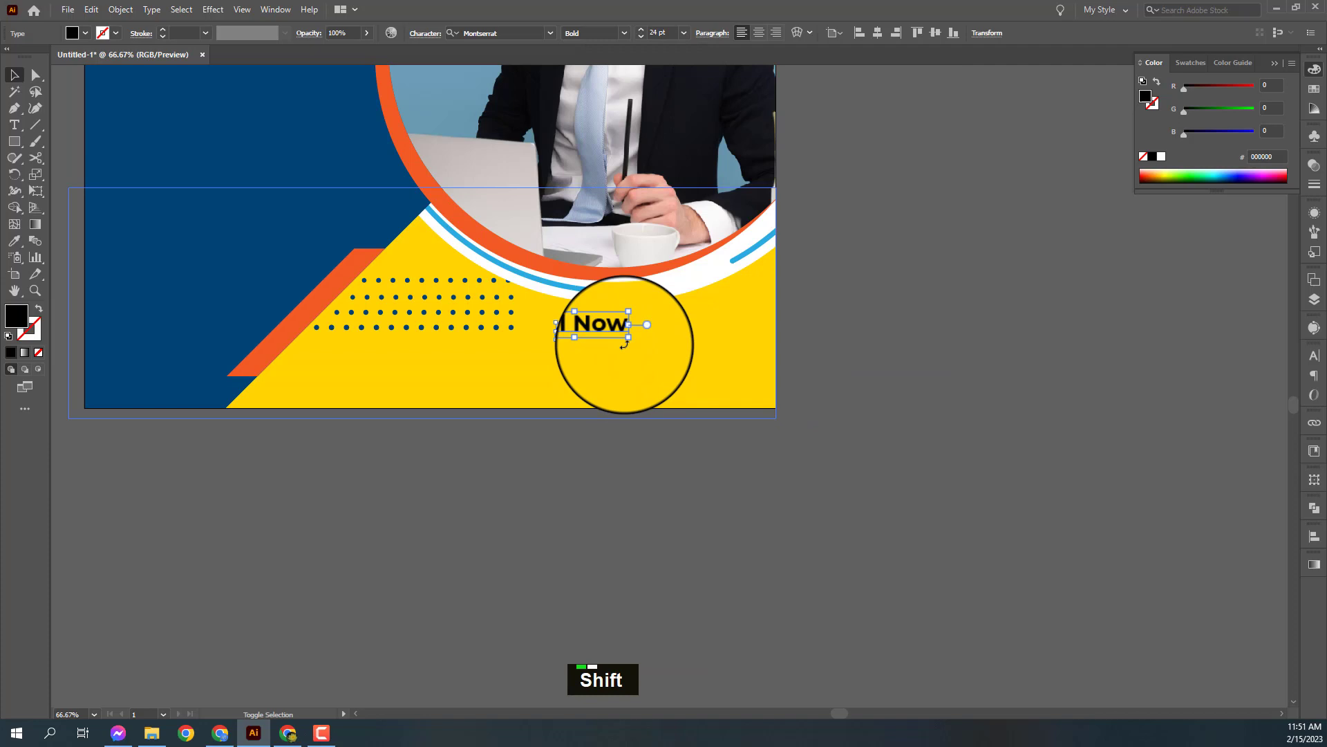
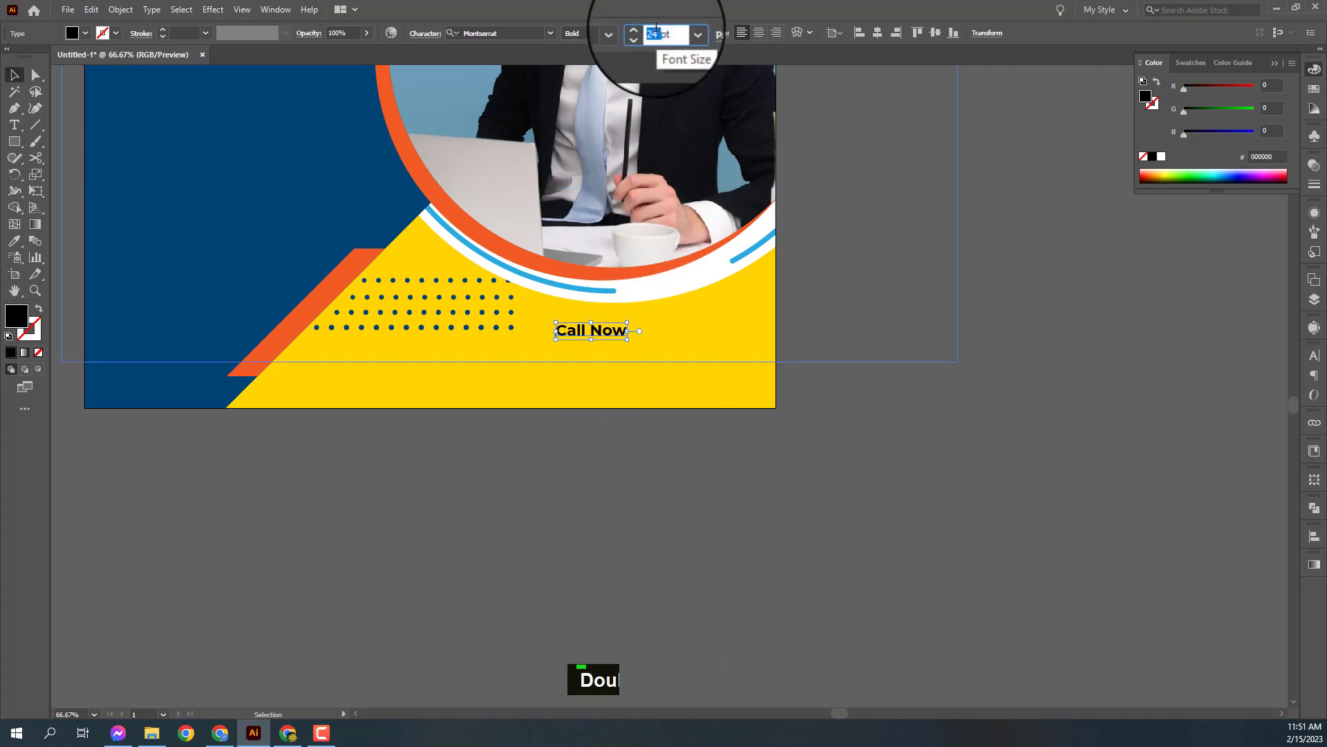
Raise the Call Now text to 36 pt and move it right of the lower dots.
type("36")
key("Return")
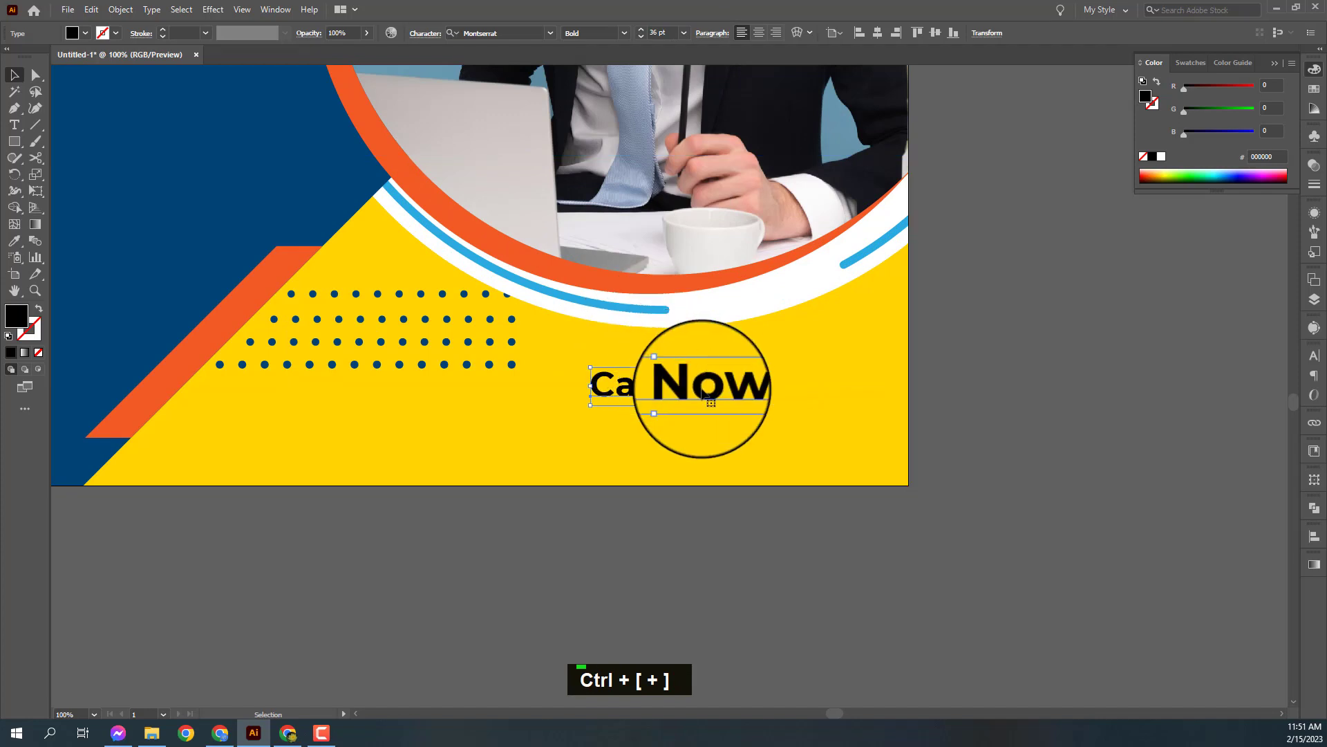
left_click(506, 357)
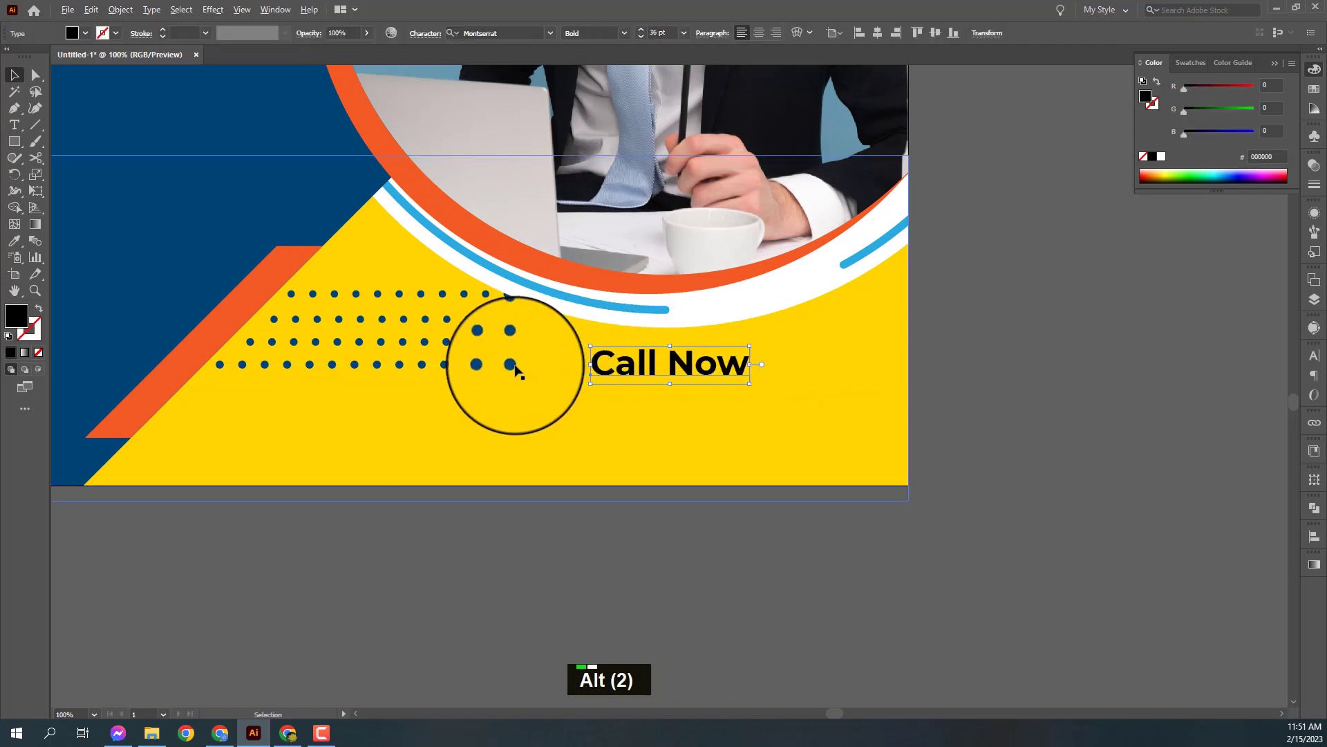
key("ctrl+-")
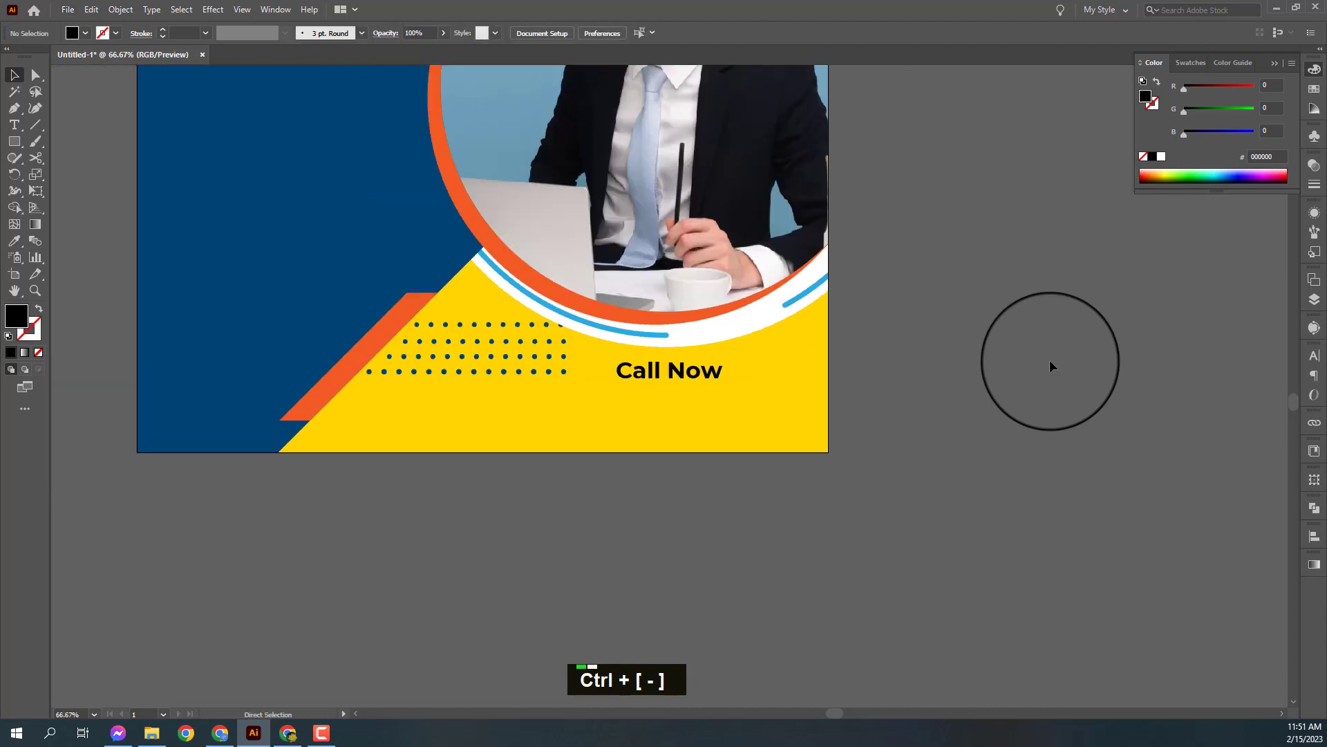
Draw a rectangle behind Call Now, fill it with the sampled orange and bring the text above it.
key("ctrl+y")
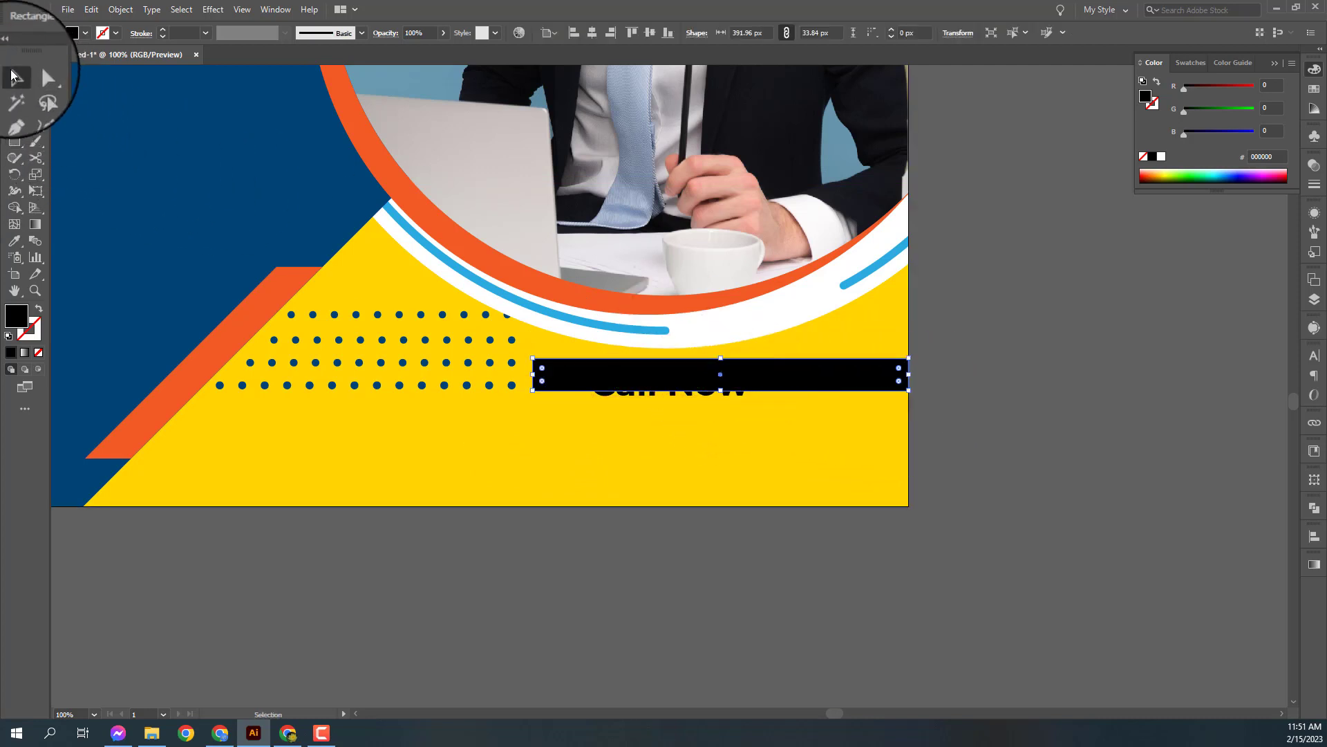
type("i")
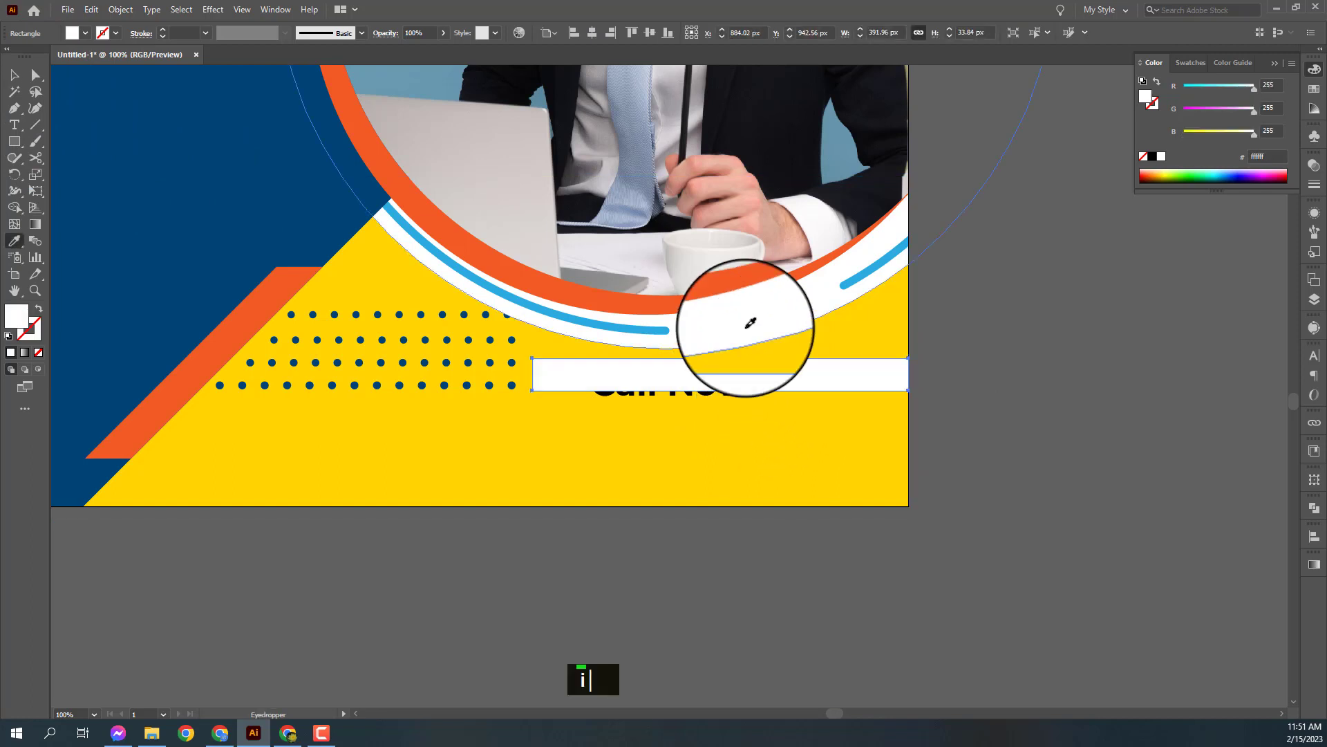
type("v")
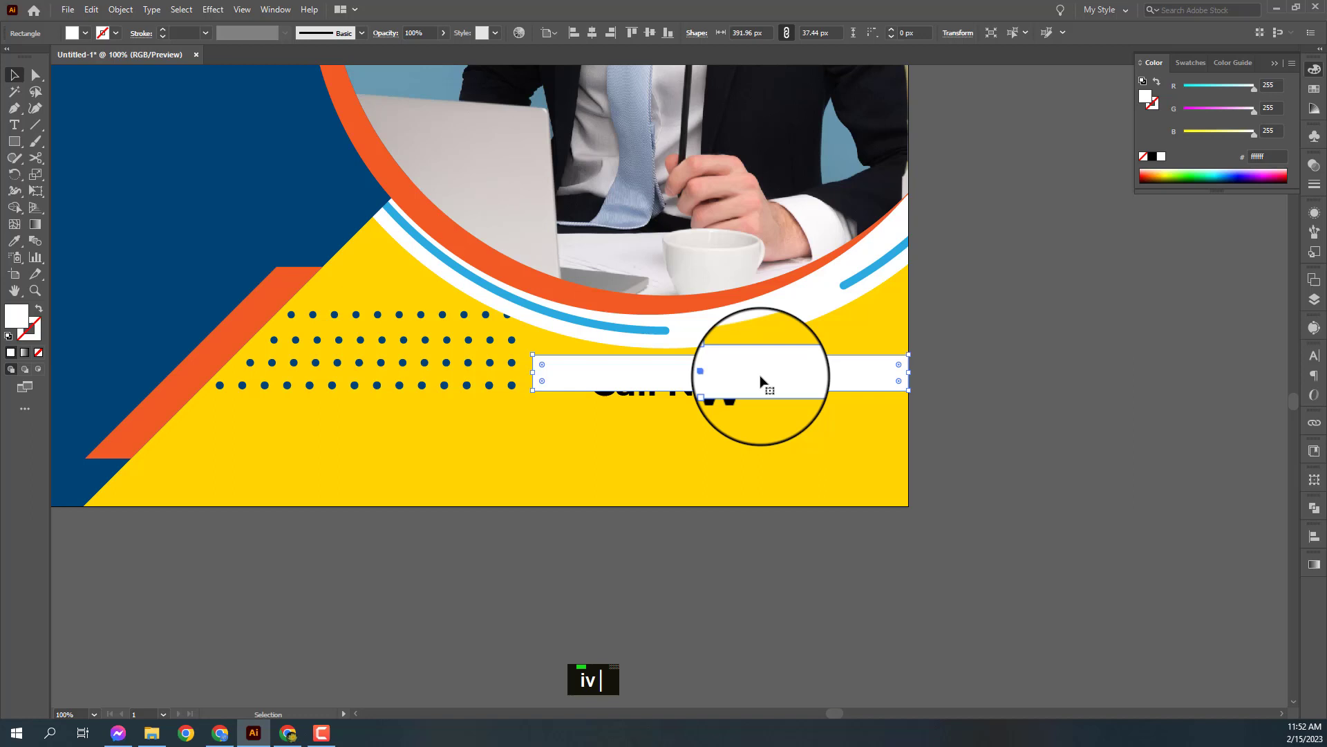
type("i")
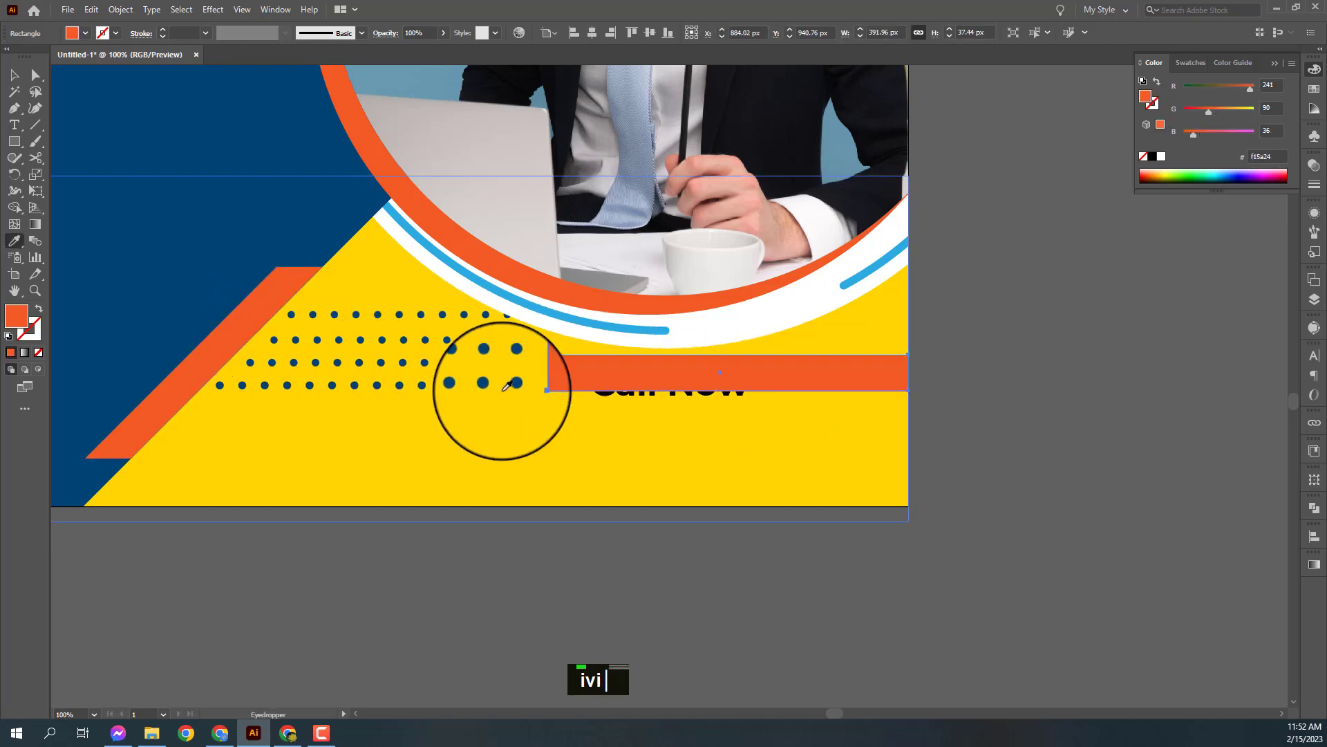
type("v")
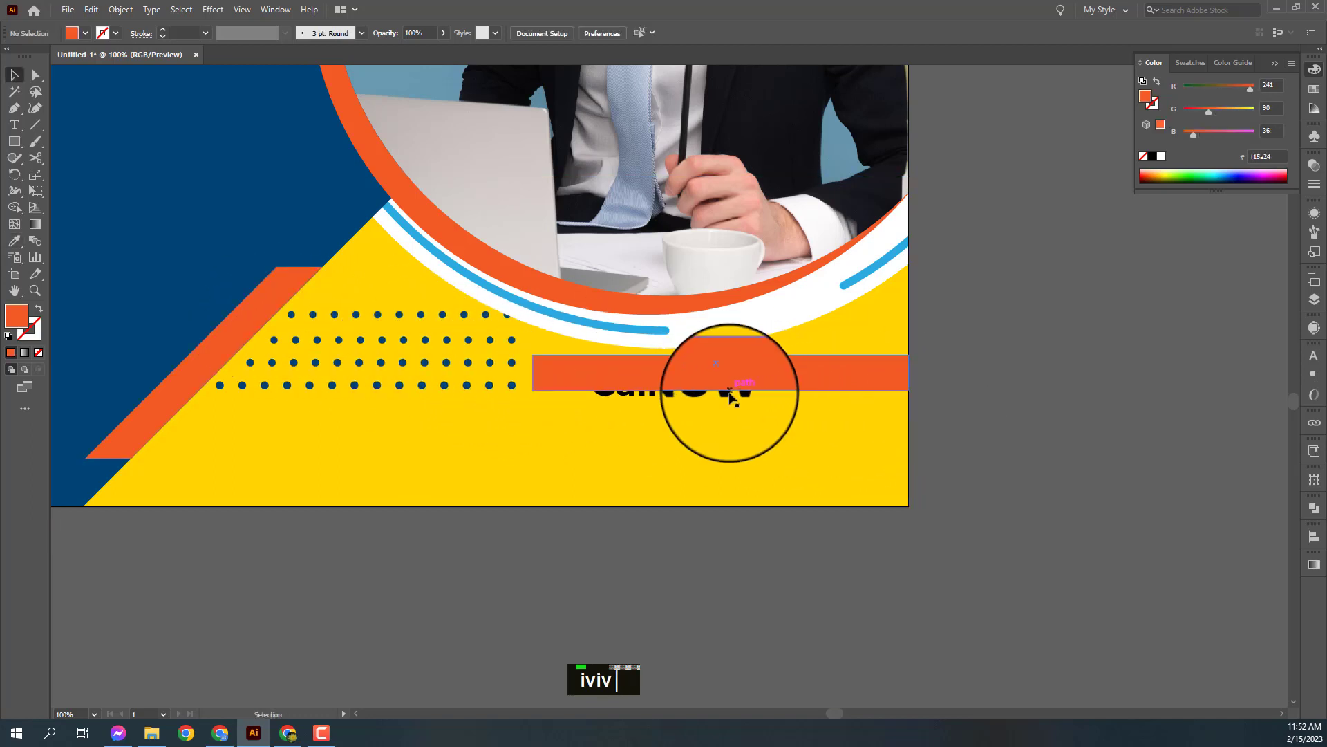
type("||")
key("ctrl+]")
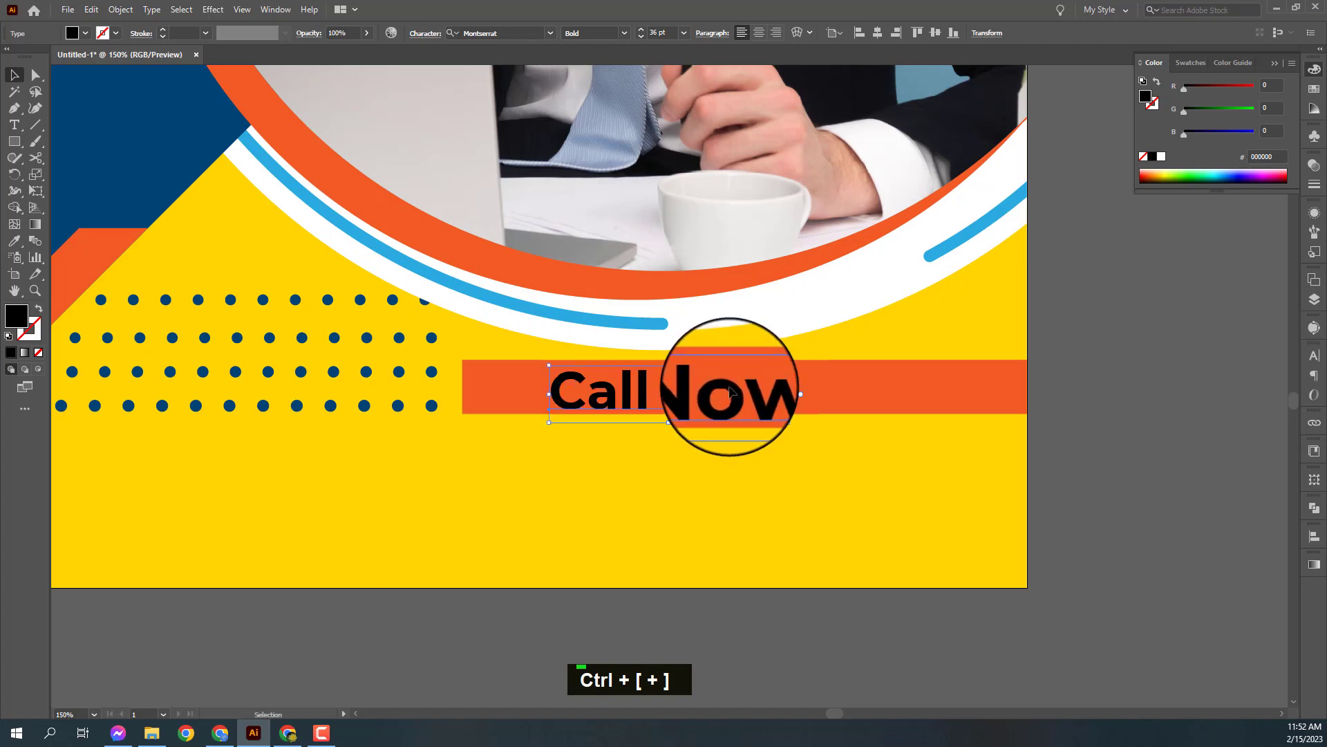
Round the bar's left corners with Direct Selection so it runs to the flyer's right edge.
type("a|")
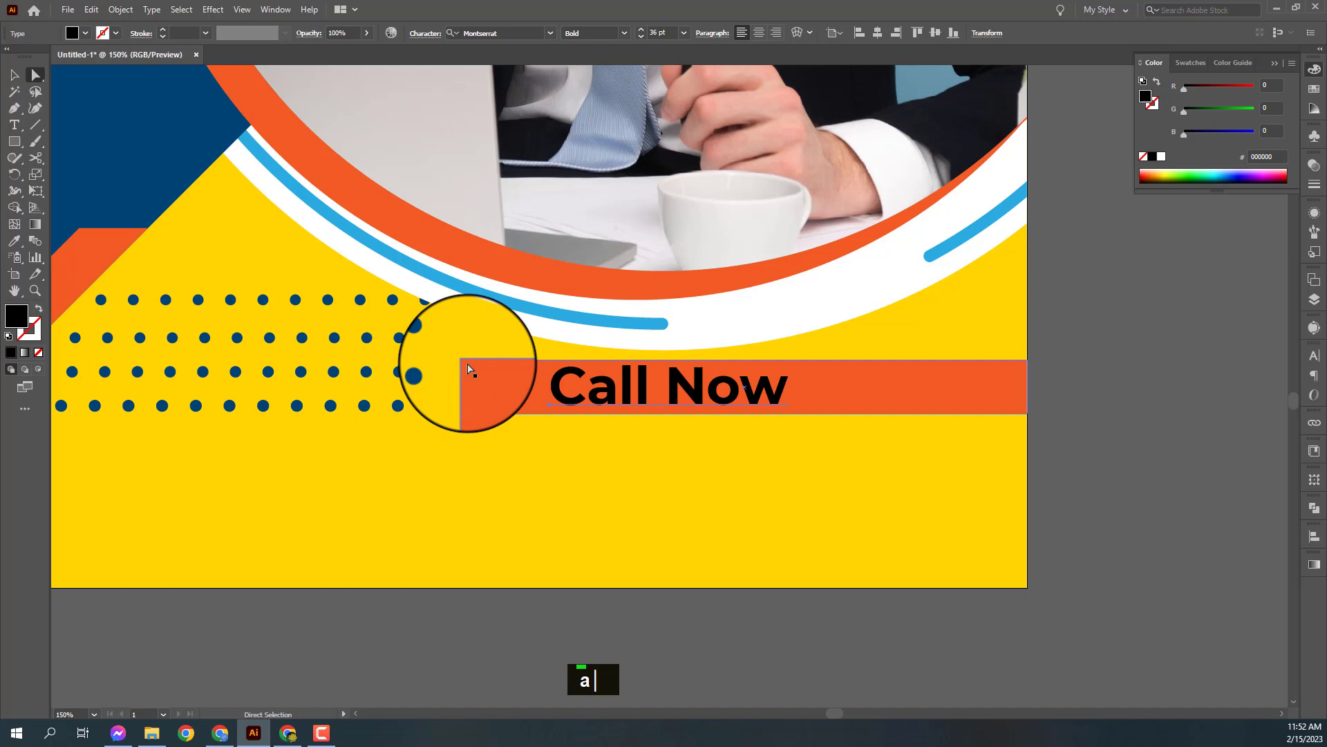
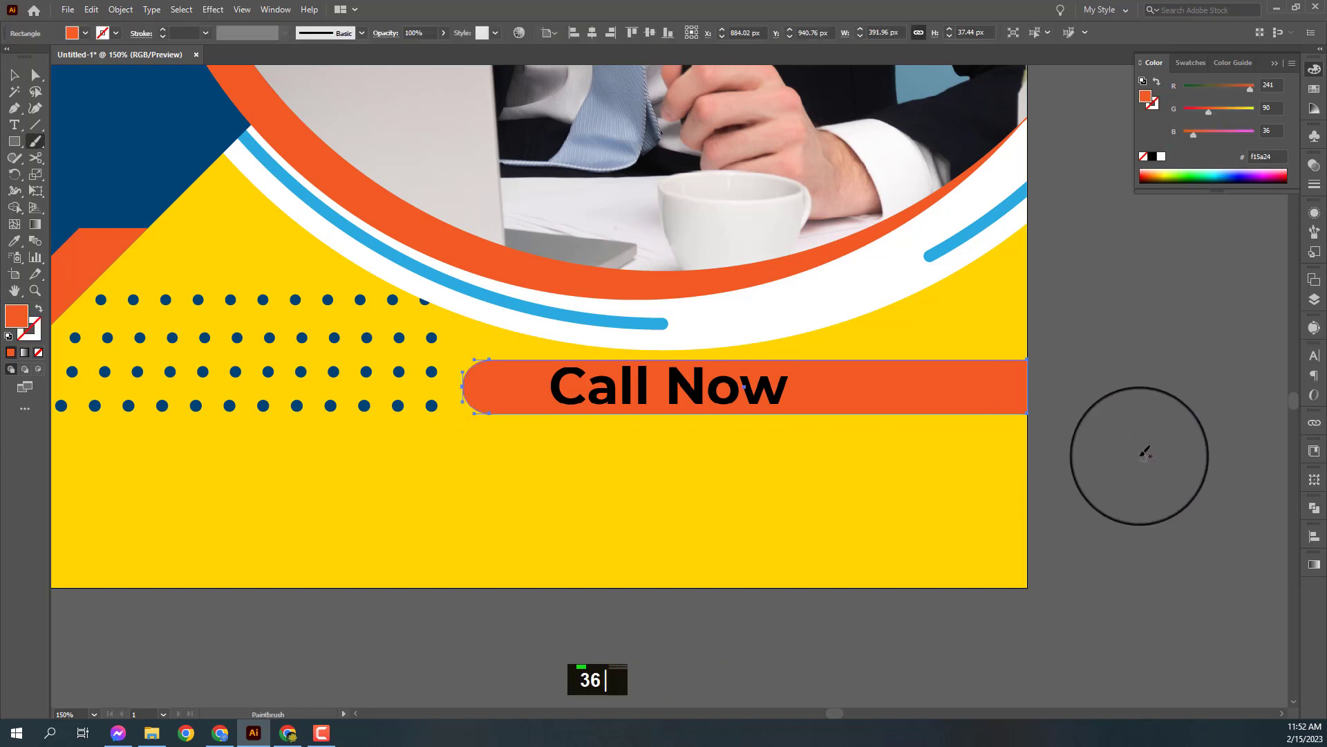
type("v")
key("ctrl+-")
key("ctrl+-")
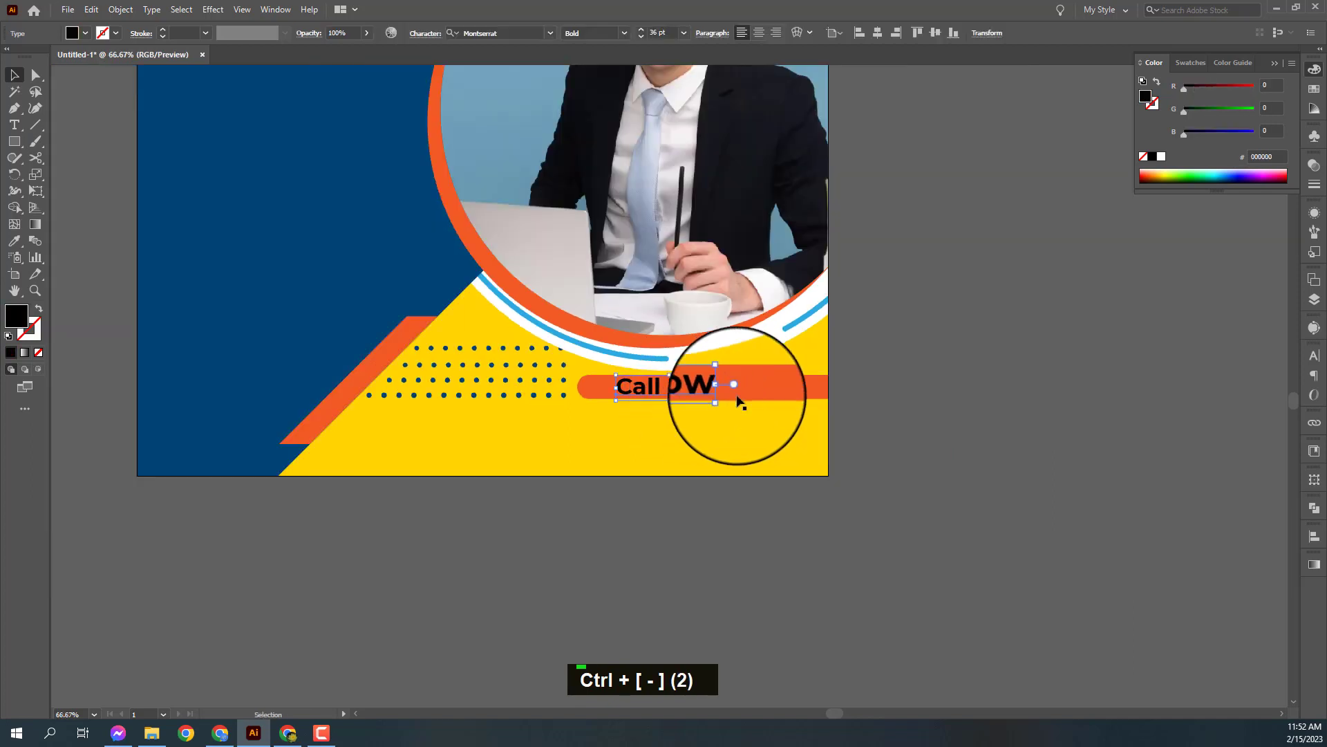
key("ctrl+z")
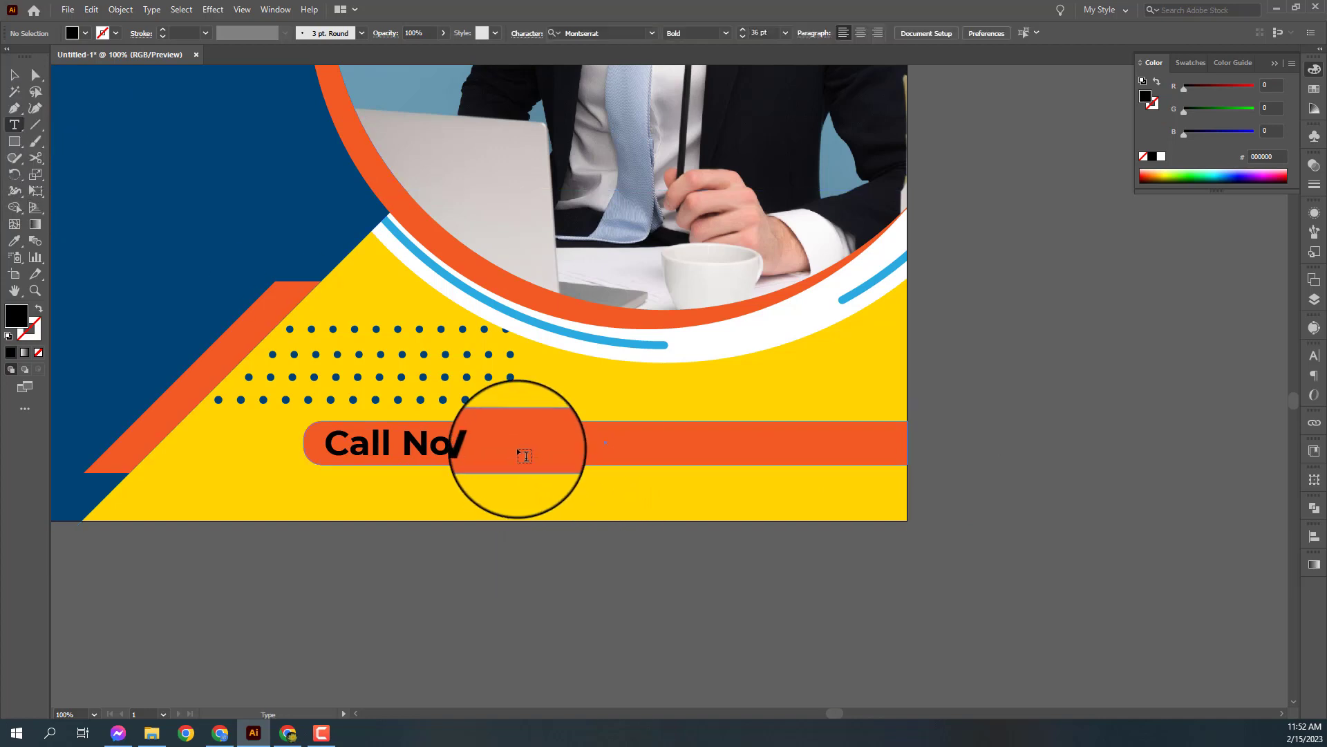
key("ctrl+z")
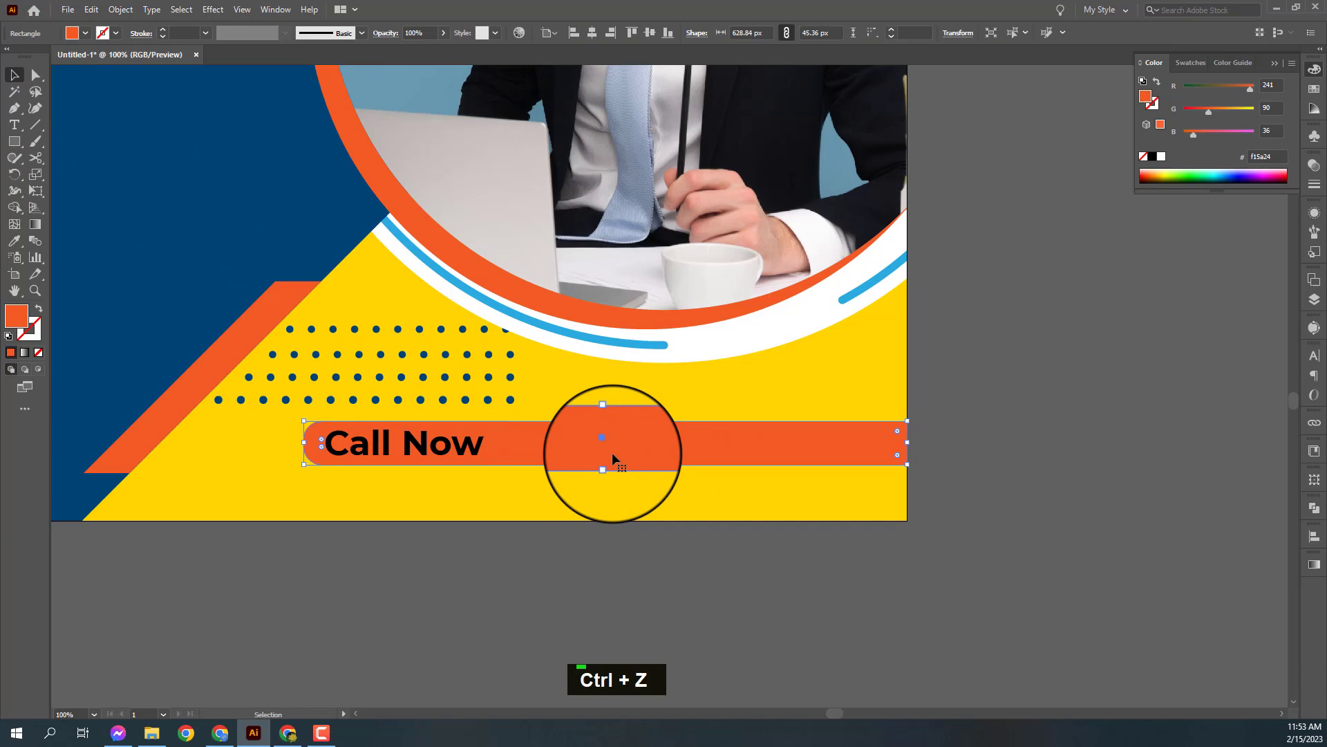
key("ctrl+y")
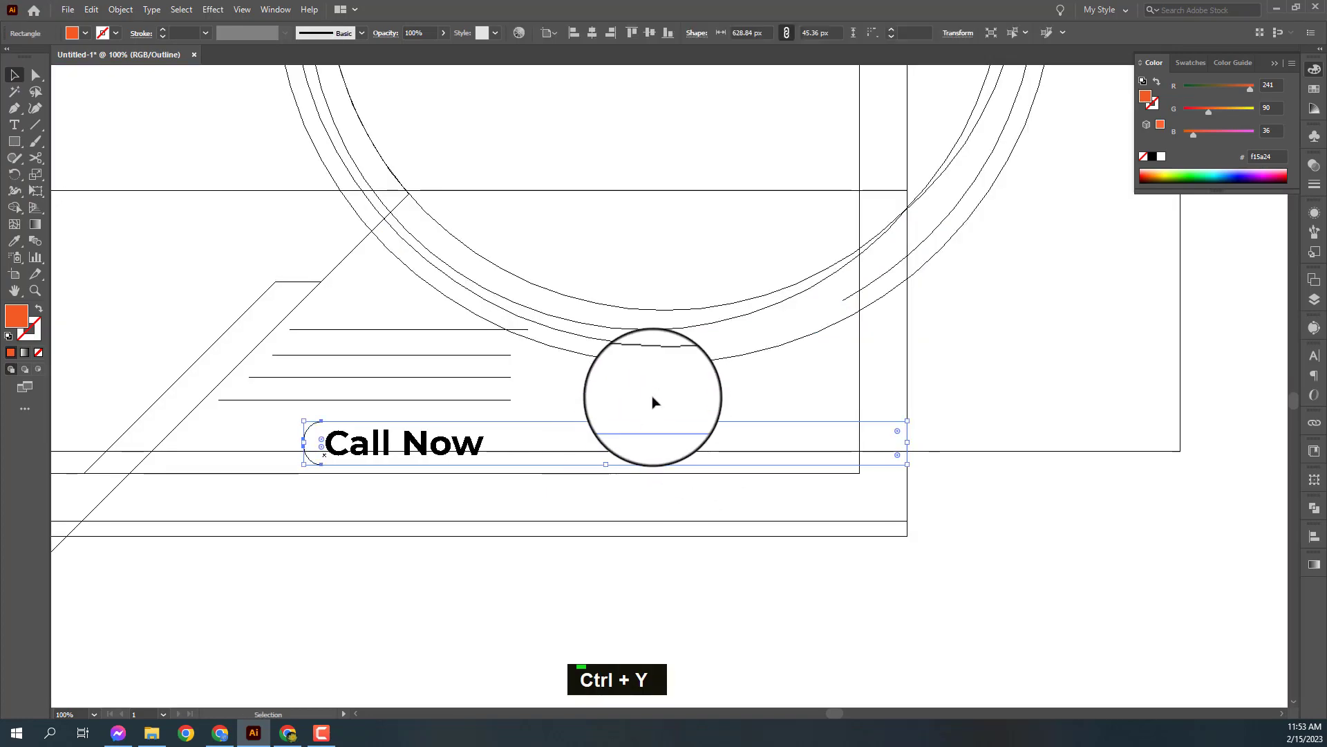
key("ctrl+y")
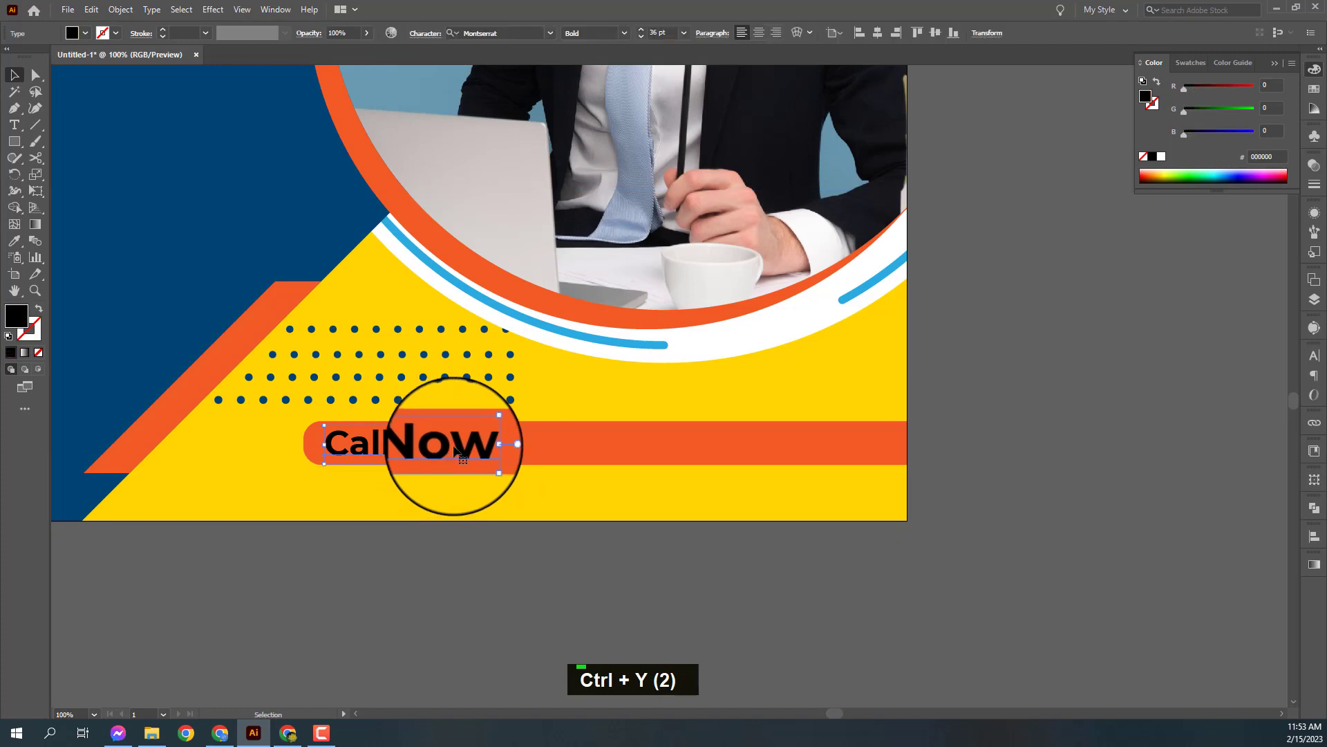
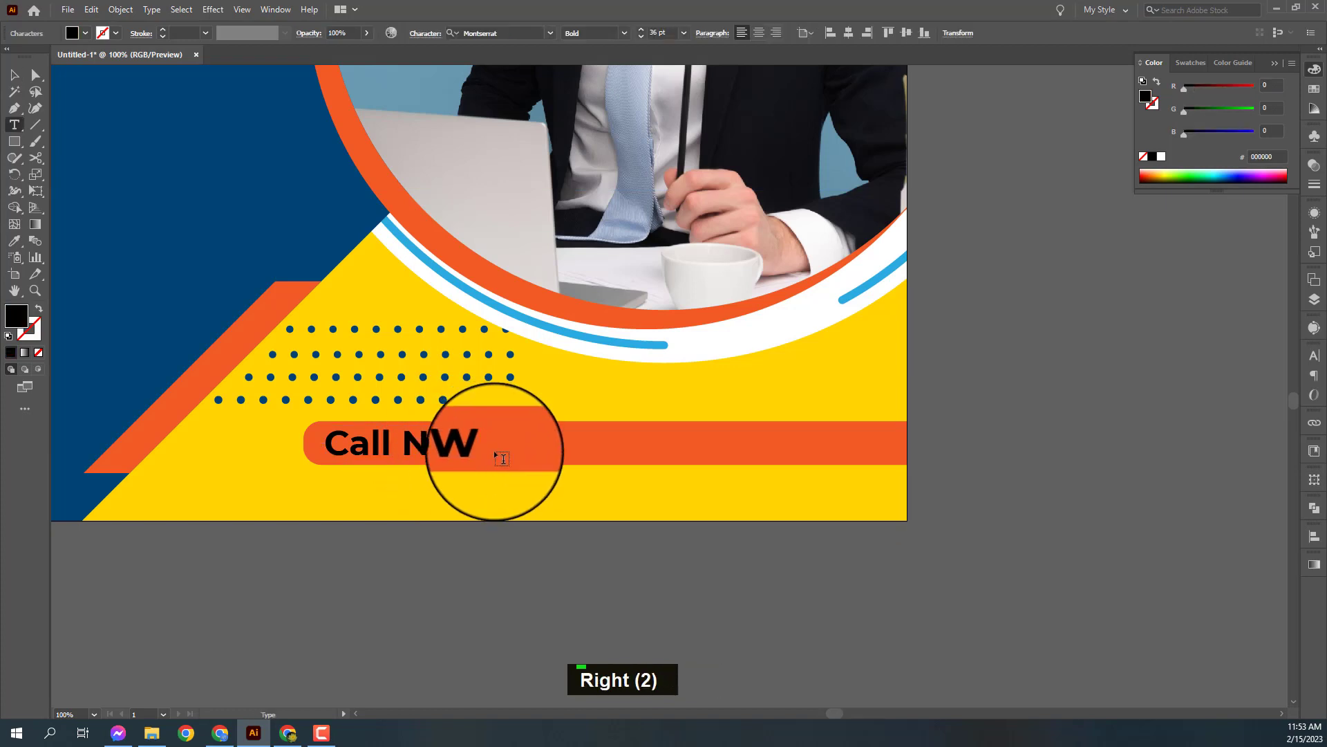
key("shift+;")
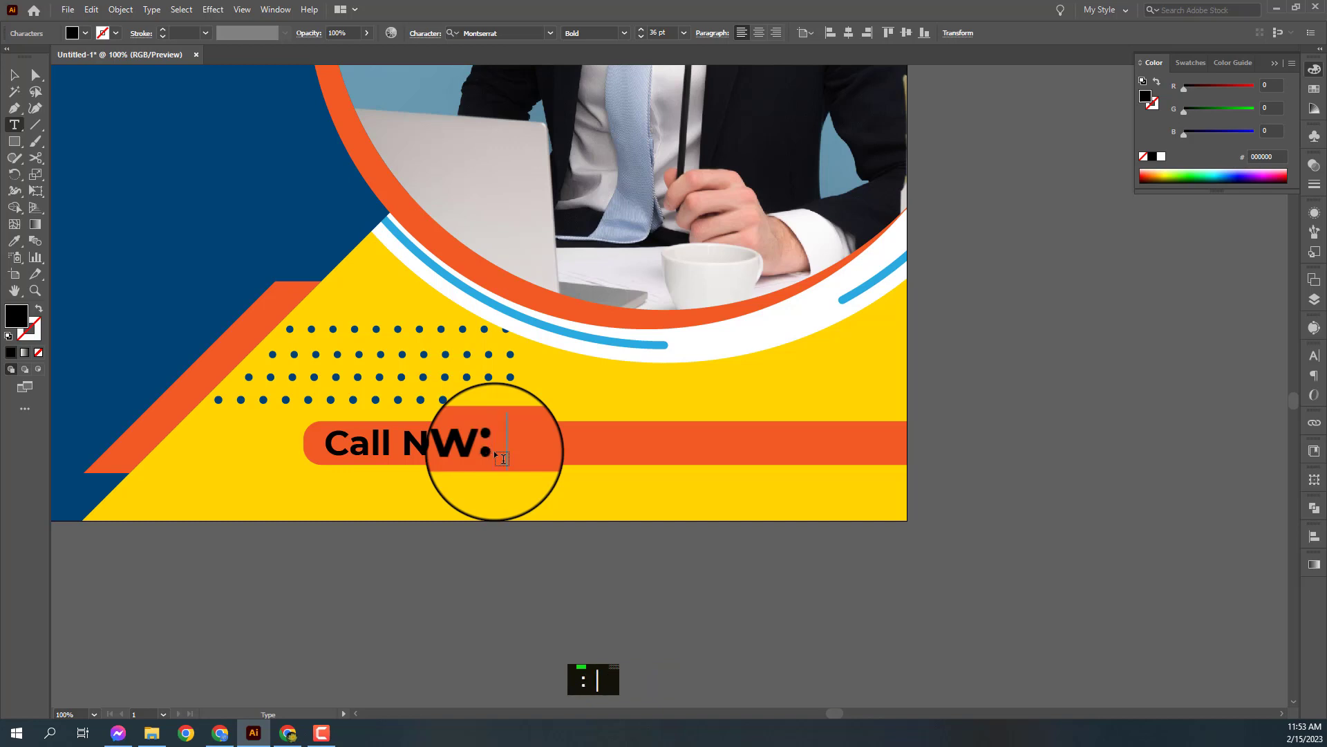
type(": +")
key("ctrl+-")
key("ctrl+-")
Set the Call Now phone text fill to white and deselect with the full flyer in view.
key("space")
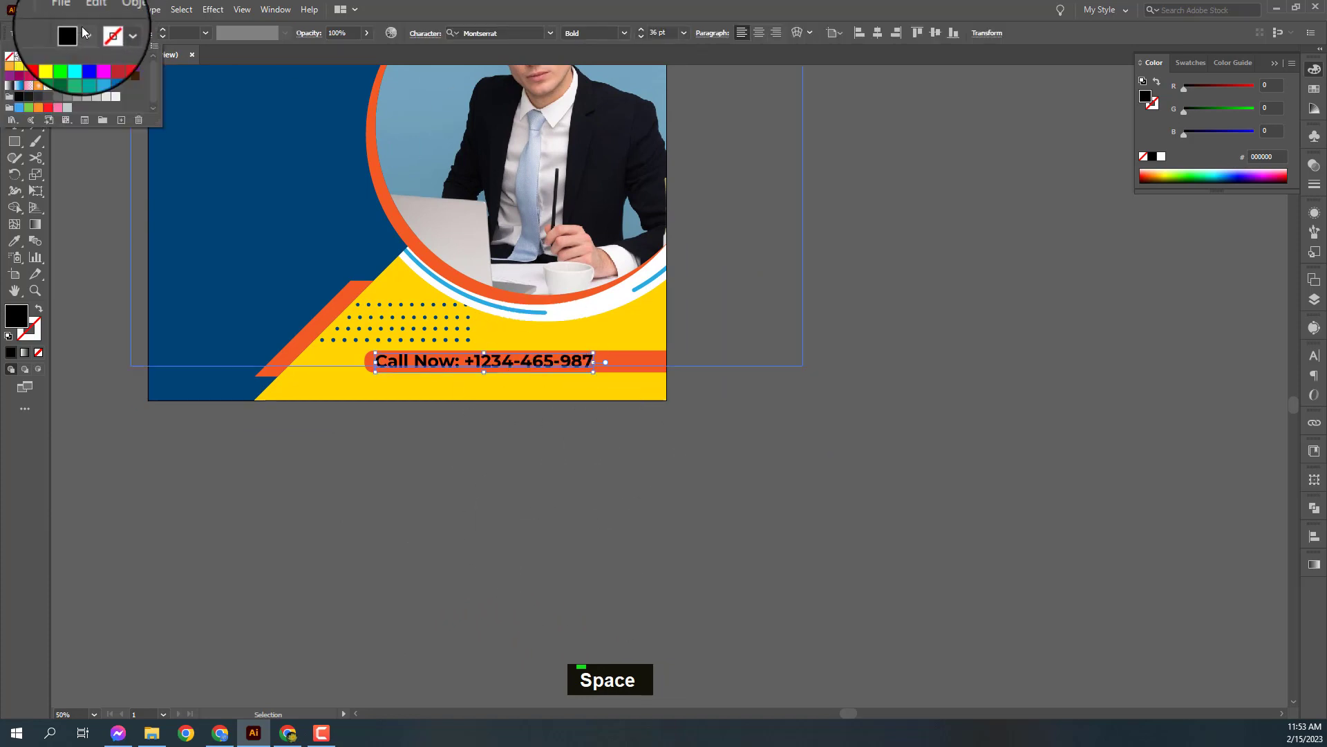
double_click(451, 459)
key("space")
key("space")
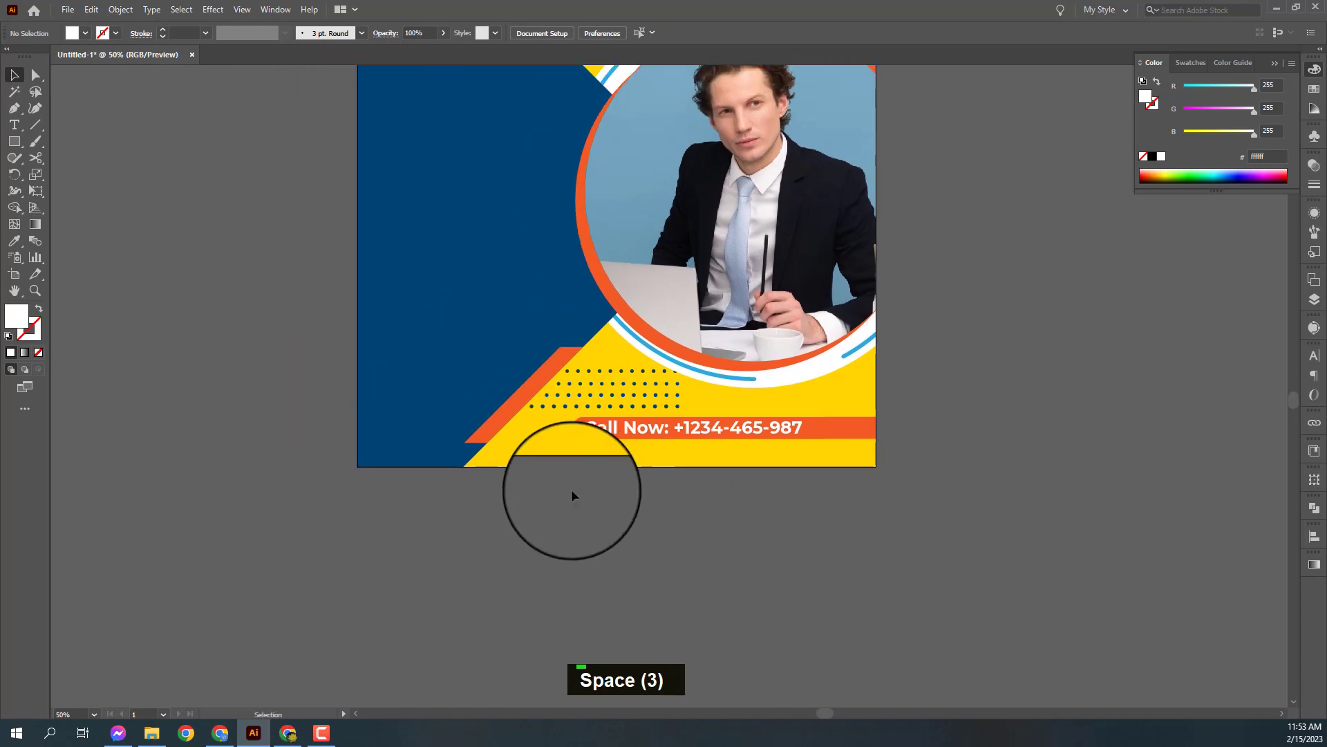
scroll("up", 3)
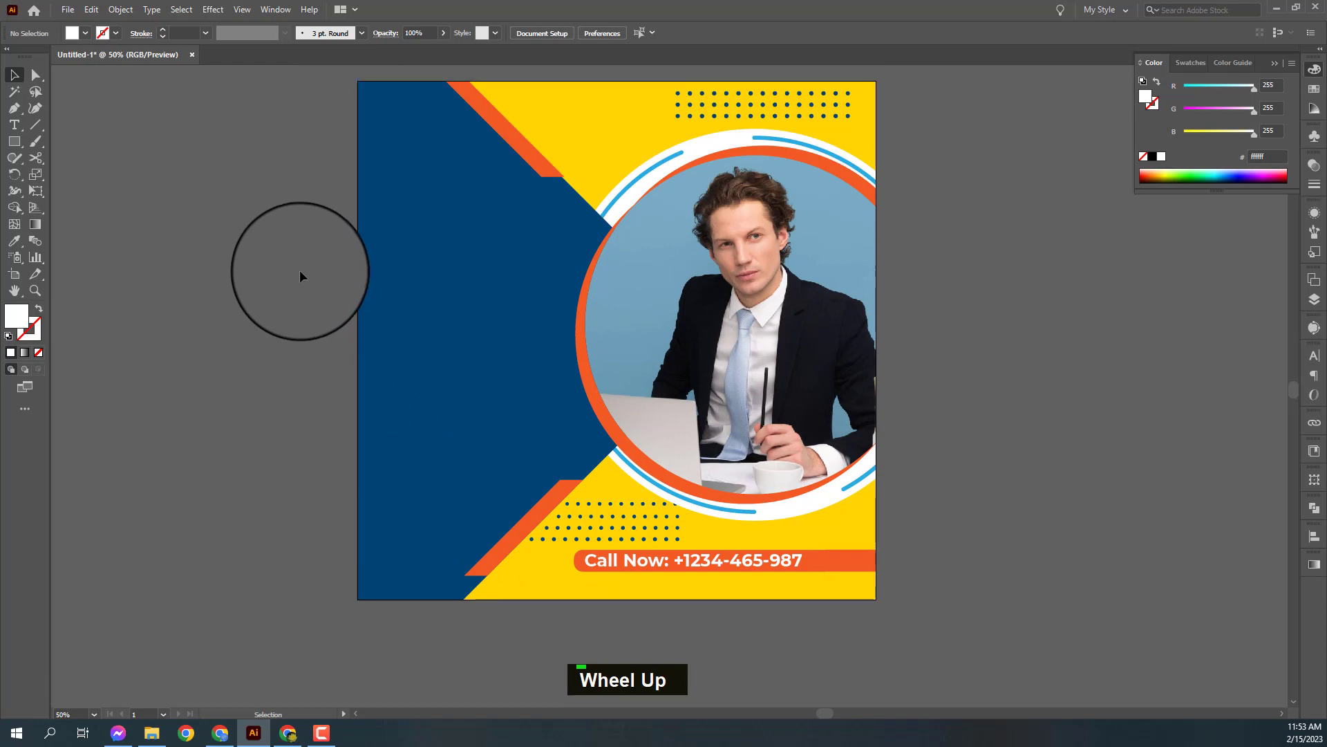
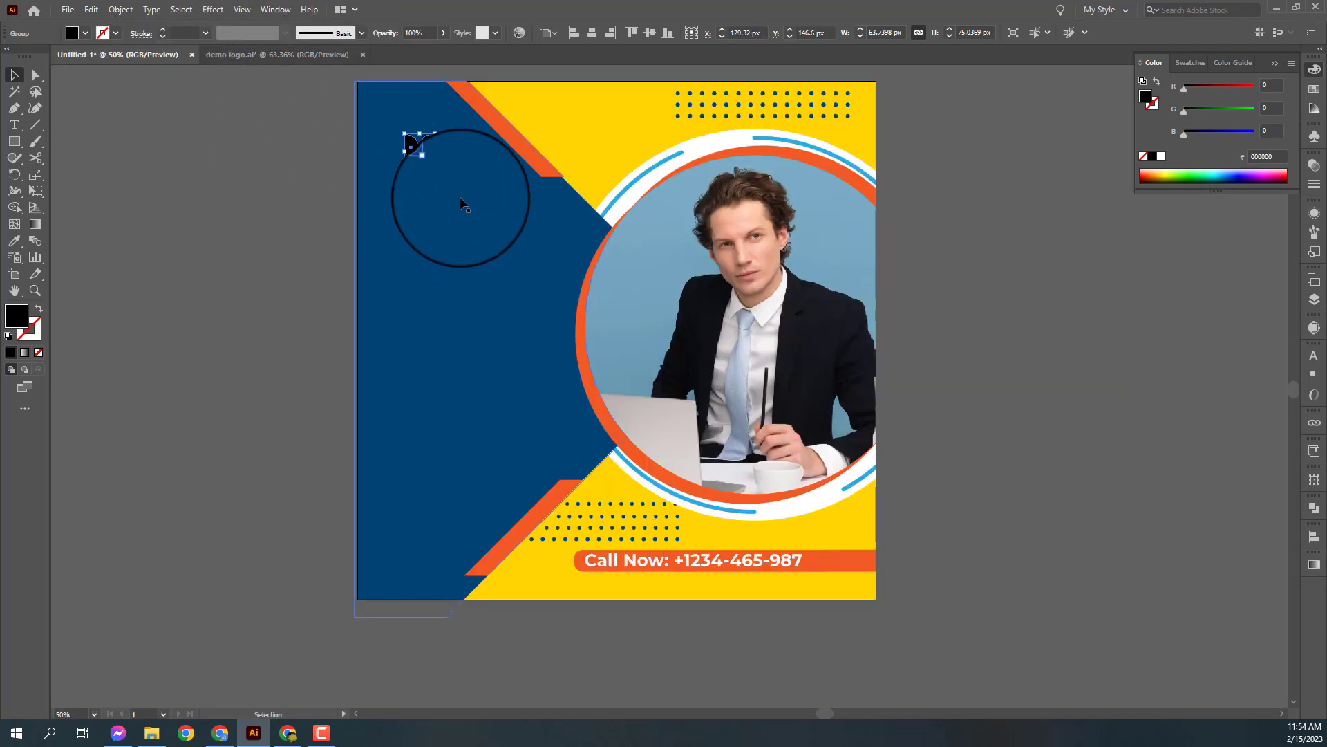
Paste the logo from demo logo.ai, recolour it white with the Eyedropper and place it top-left.
type("i")
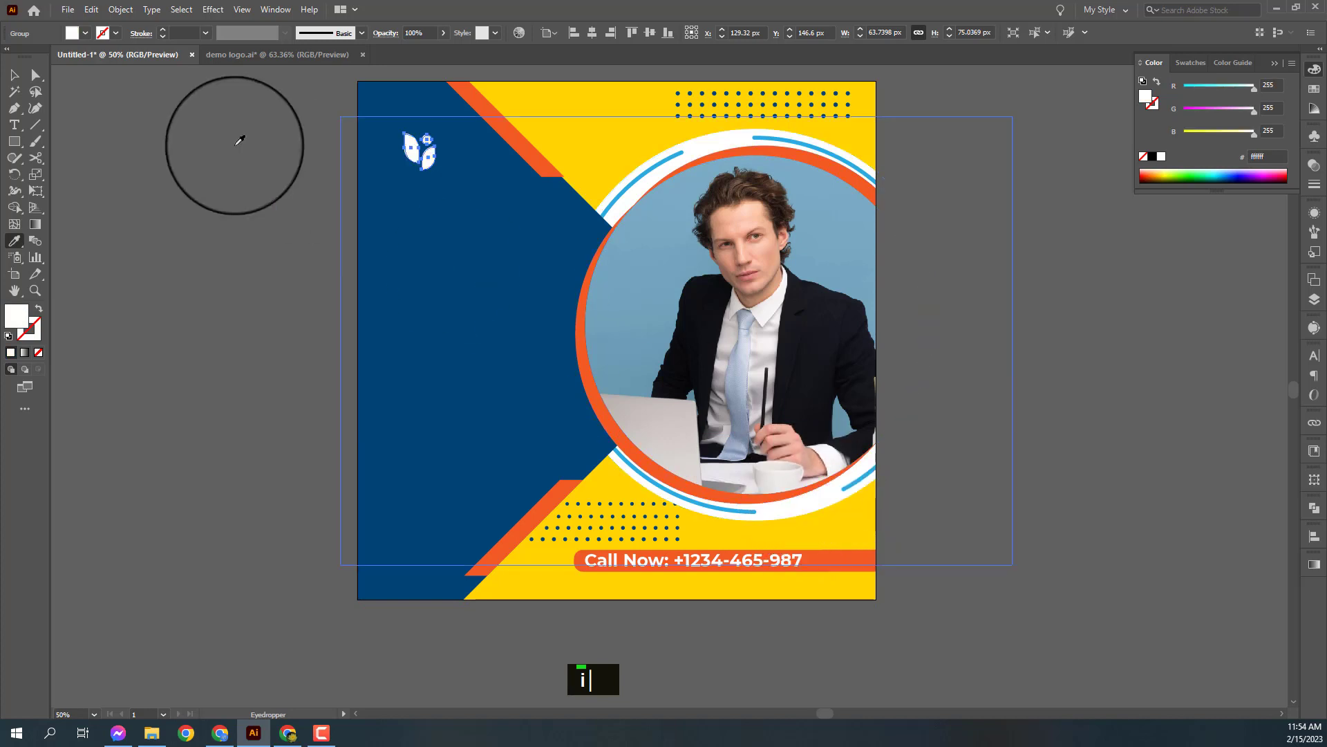
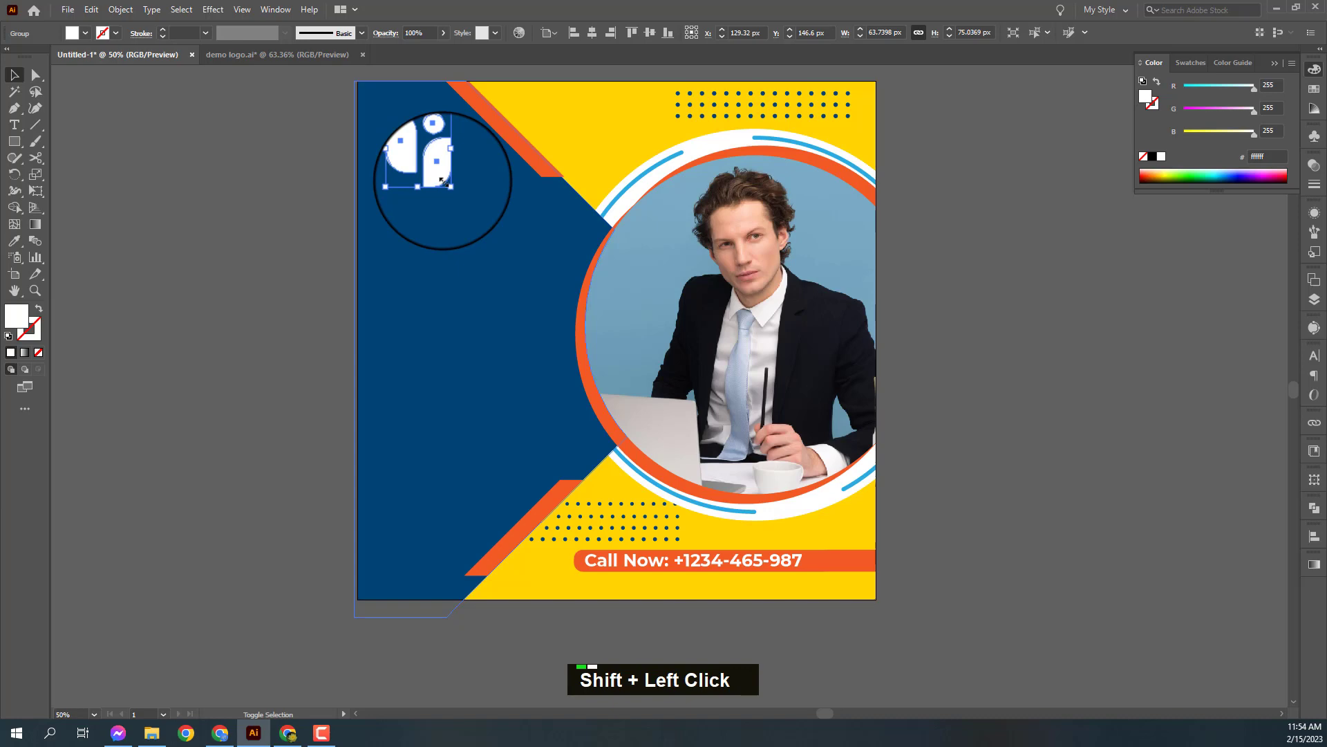
key("ctrl+y")
key("ctrl+y")
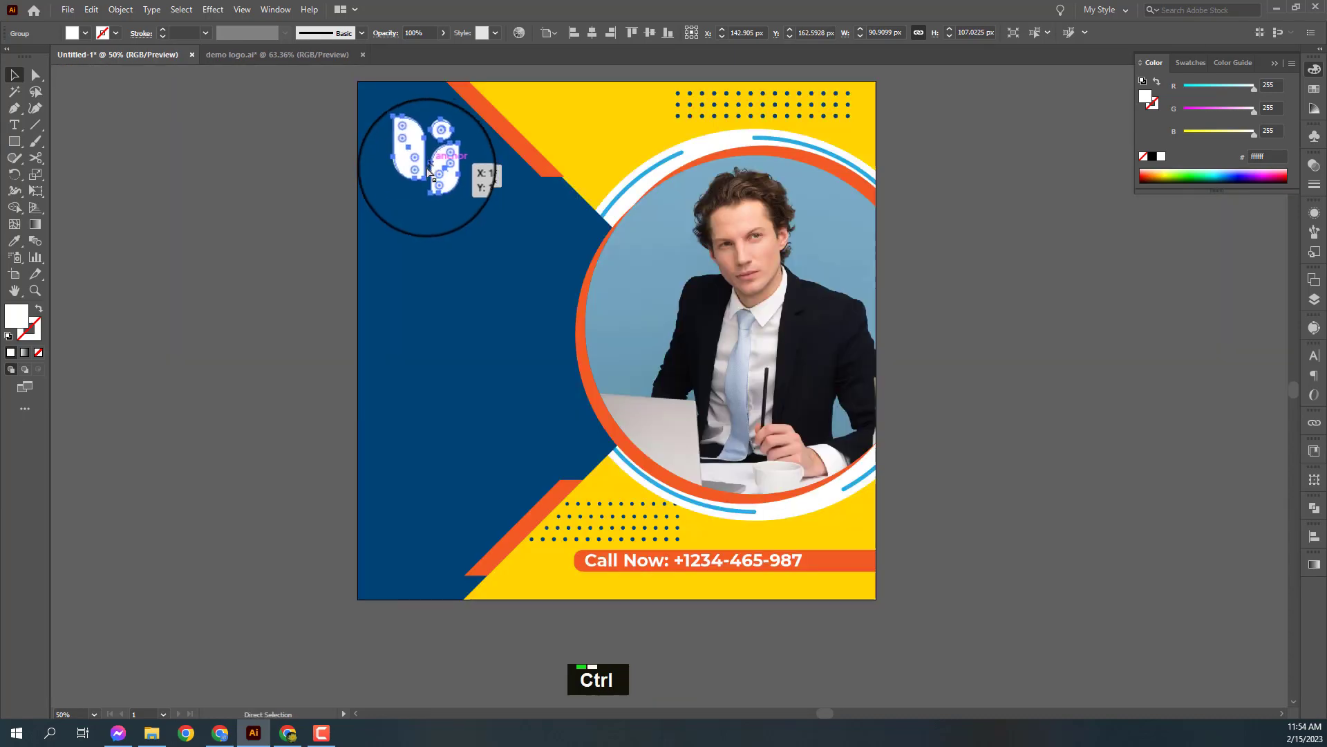
key("ctrl+y")
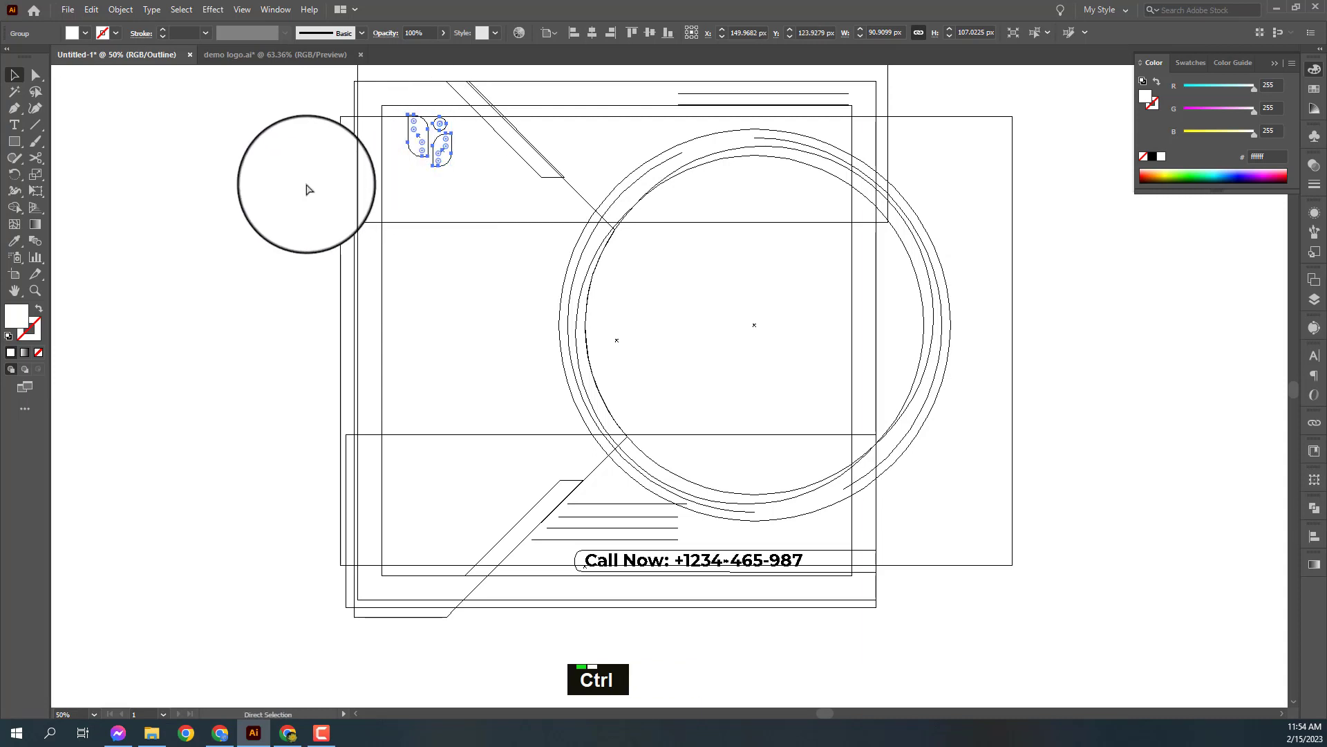
key("ctrl+y")
left_click(817, 590)
Replace the copied text beside the logo by typing 'Business Name'.
double_click(638, 343)
key("BackSpace")
type("bus")
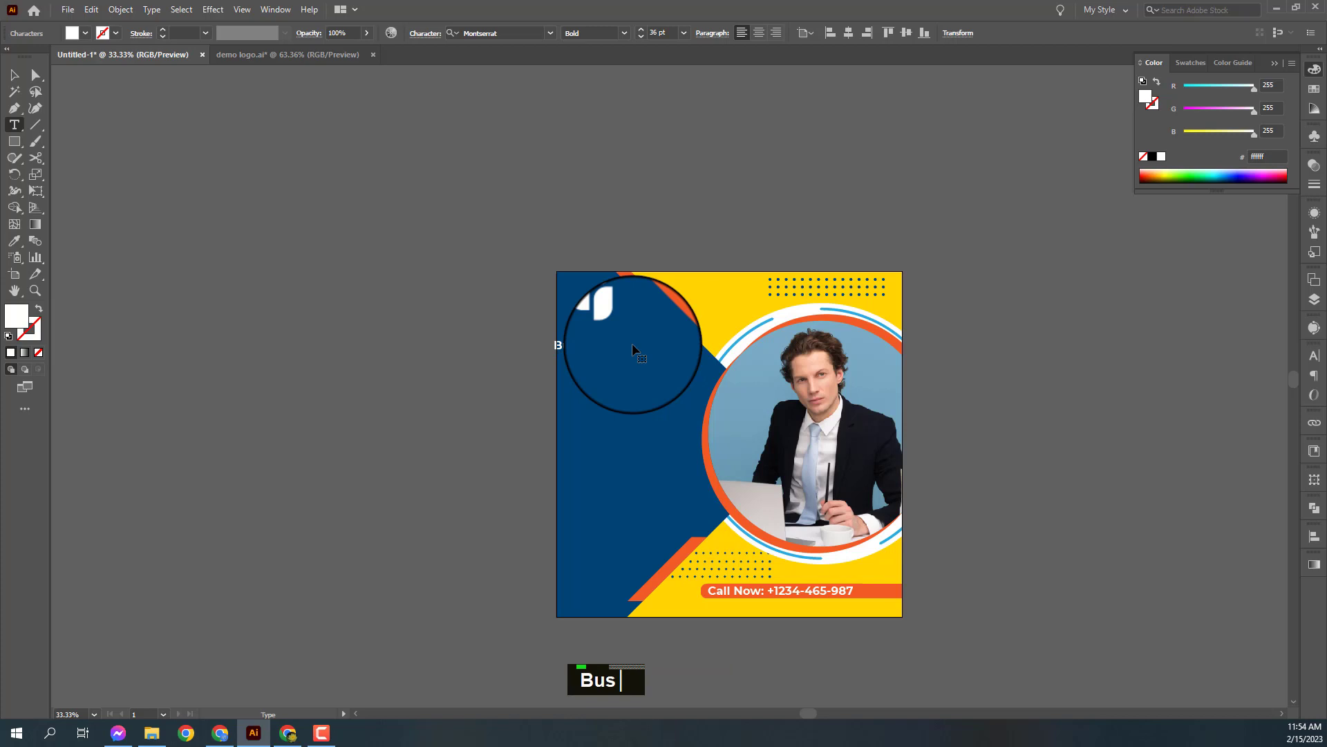
type("ine")
type("ss")
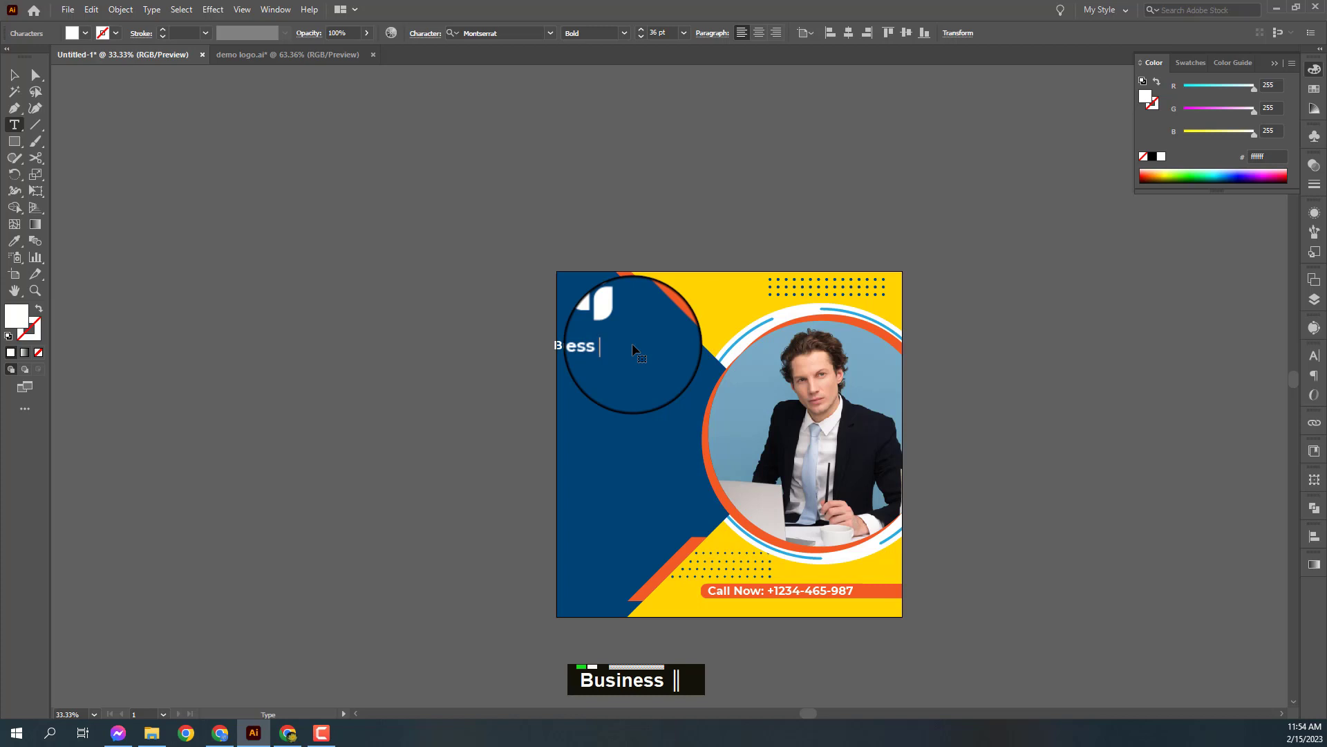
type("nm")
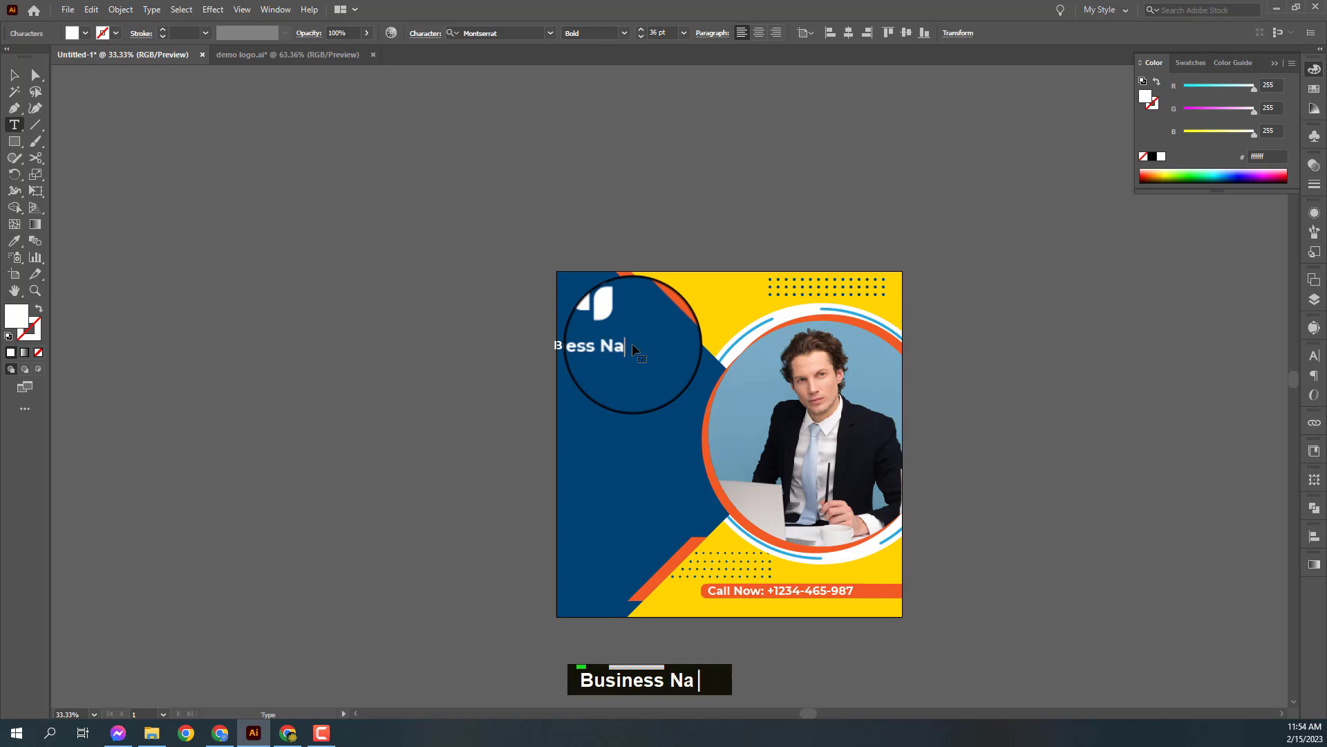
Finish typing Business Name and align it with the logo in outline view.
type("me")
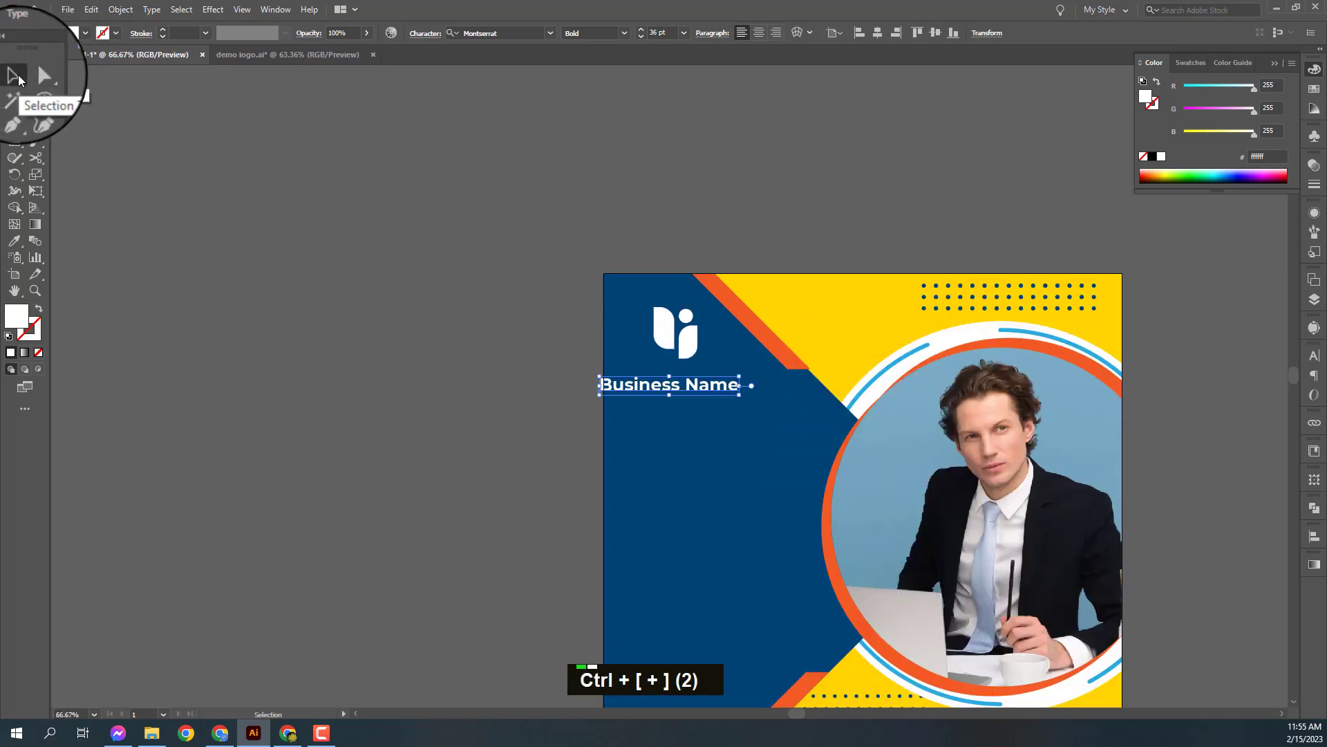
scroll("up", 3)
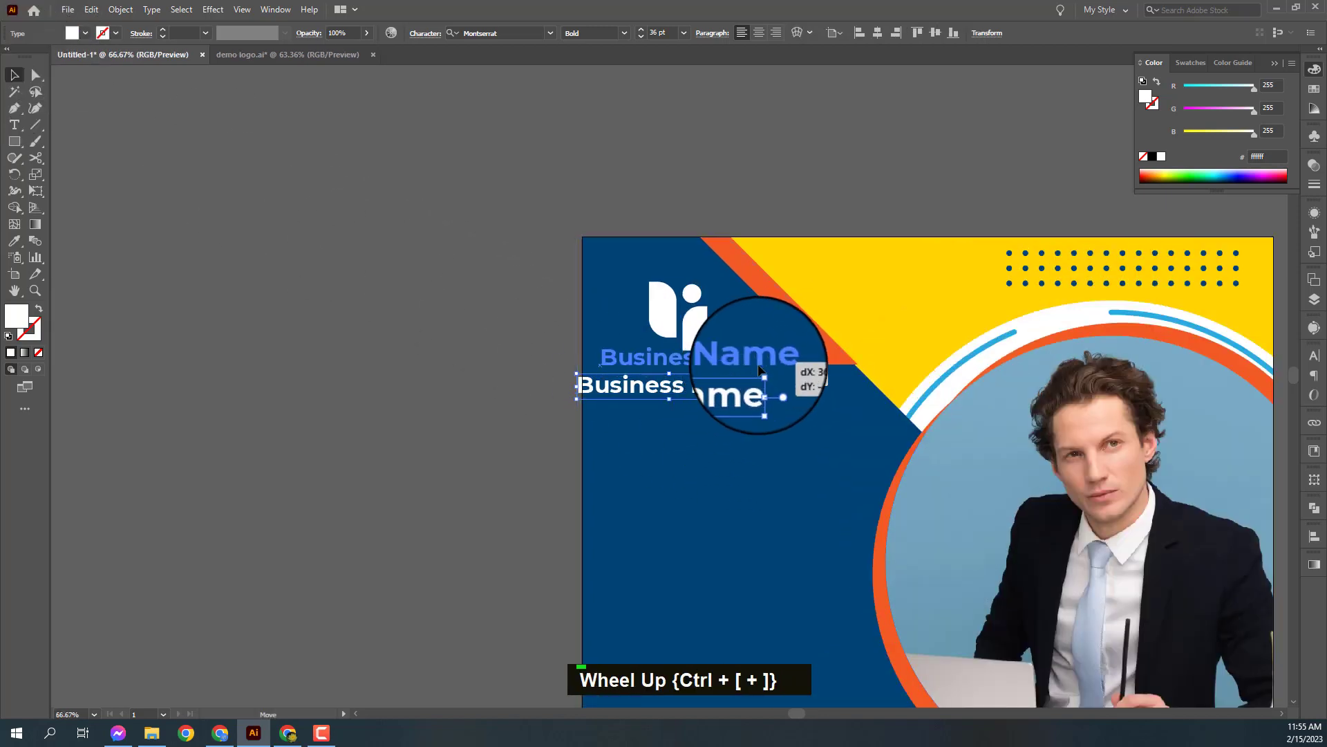
key("ctrl+y")
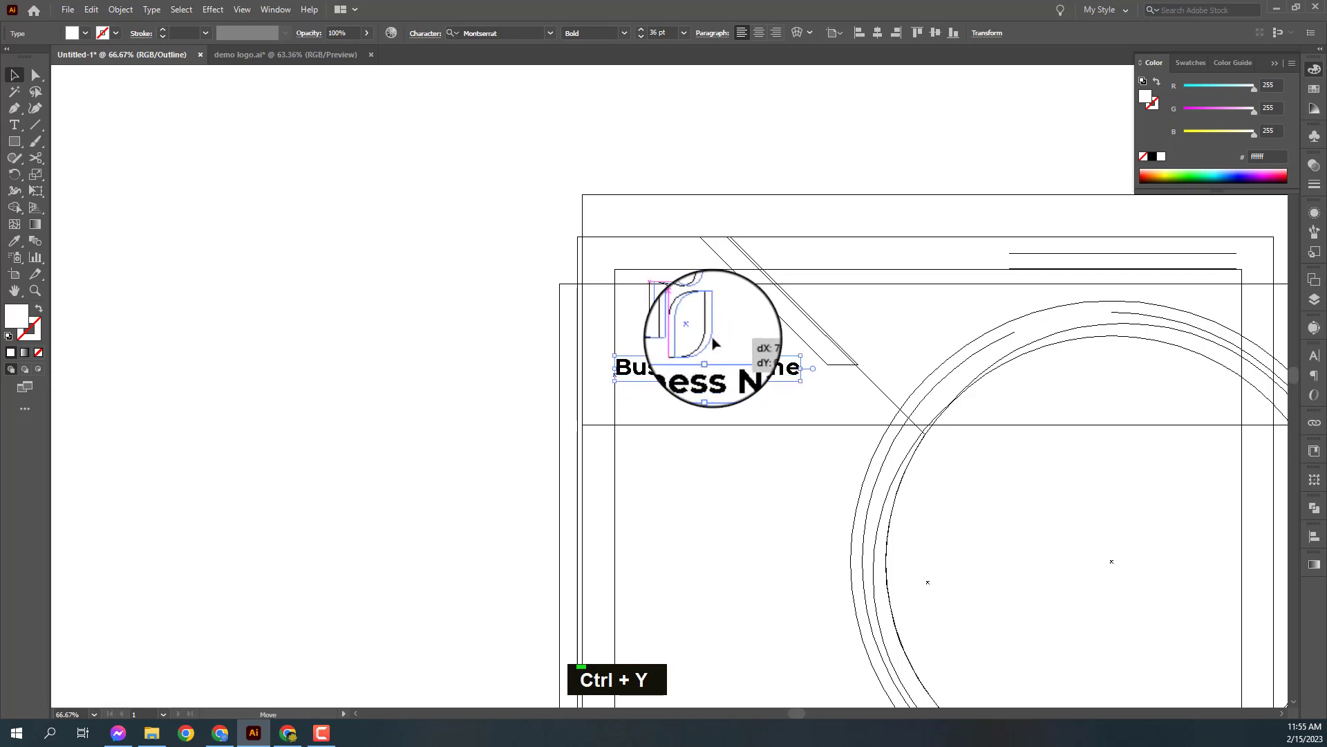
left_click(724, 374)
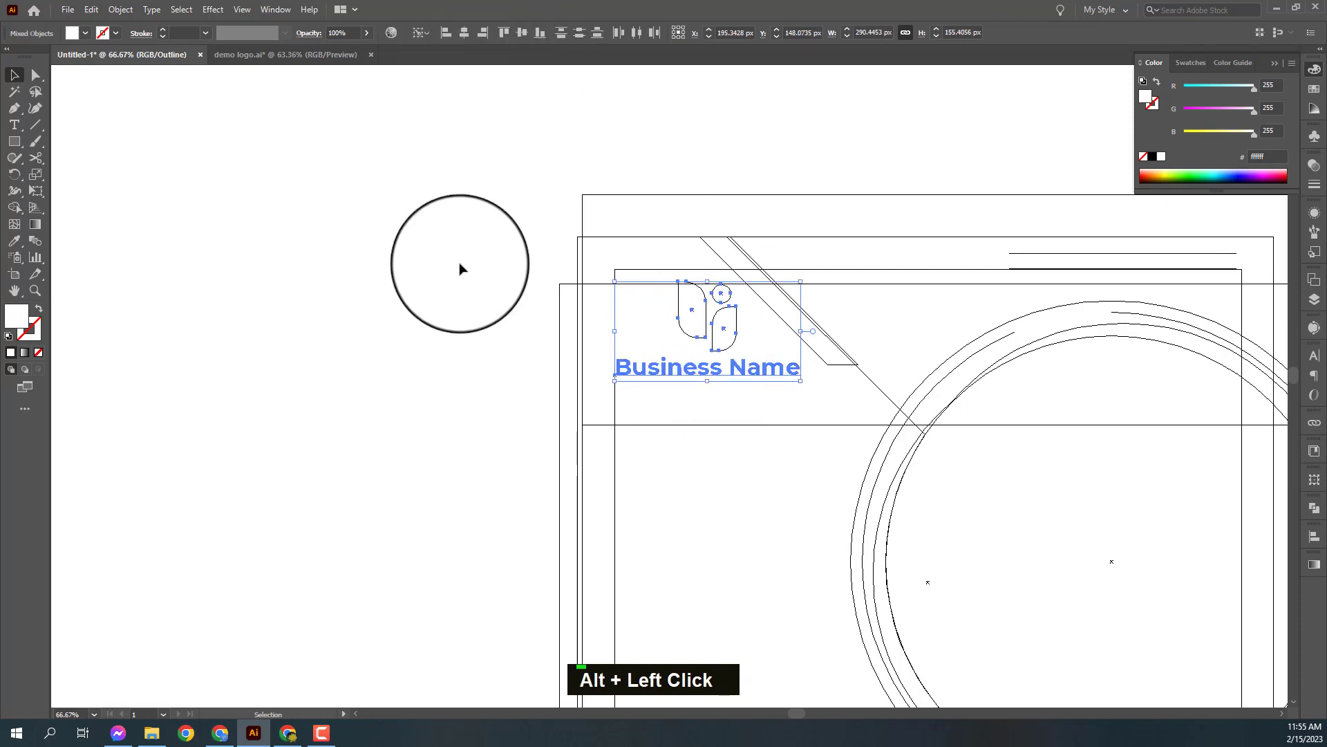
key("ctrl+y")
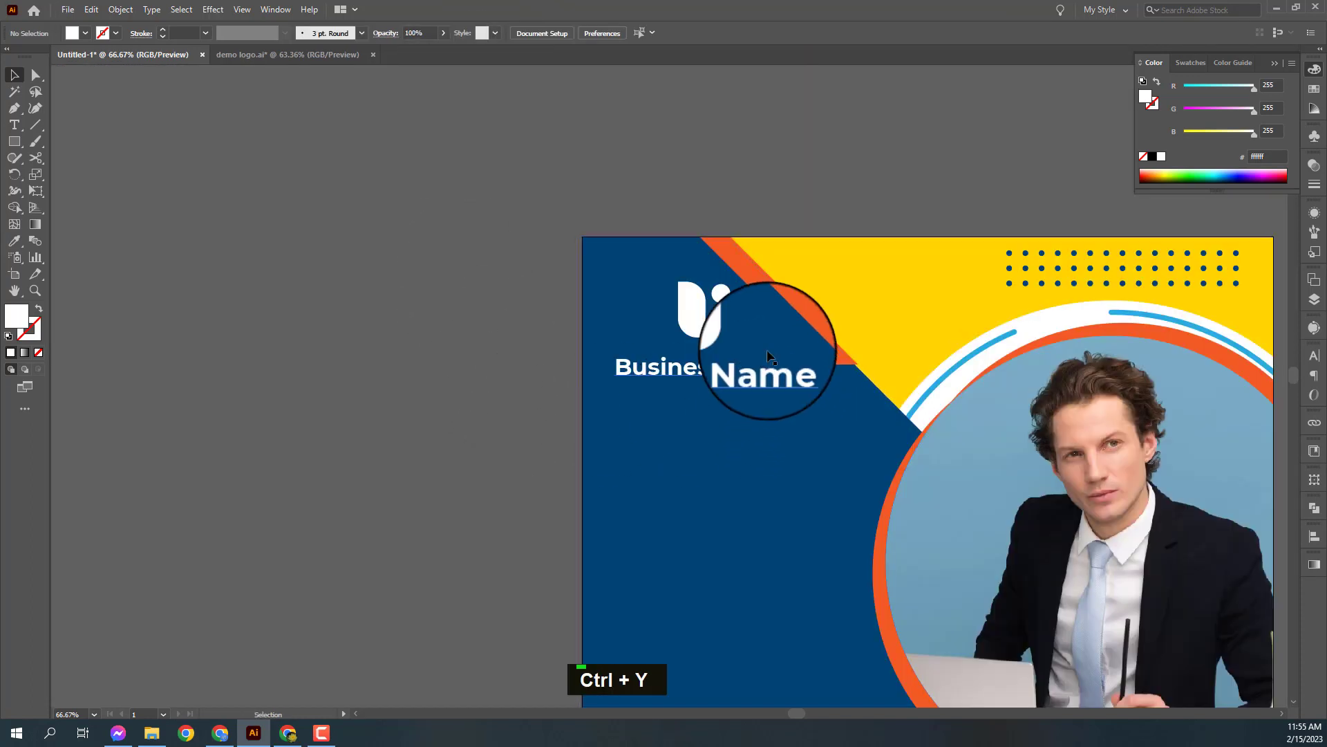
left_click(755, 382)
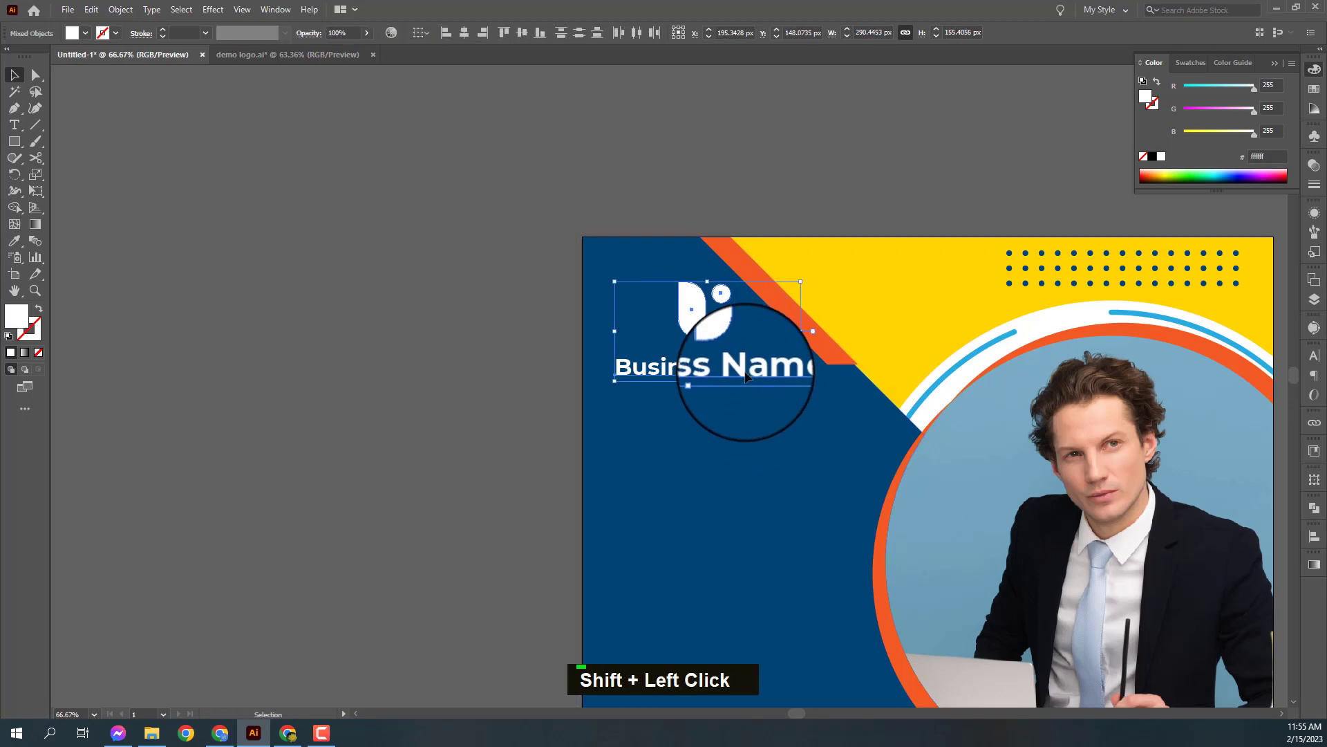
left_click(503, 347)
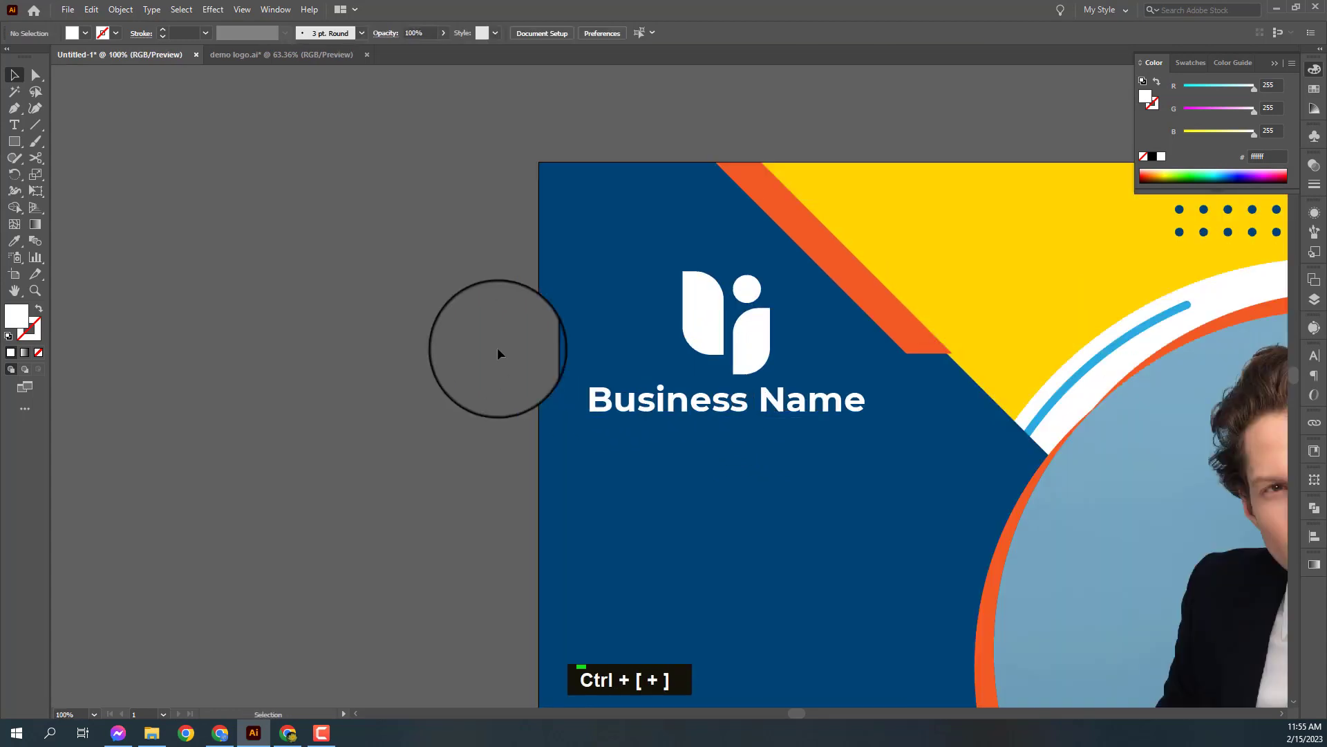
Fill the logo orange and Business Name white with the Eyedropper, centred beneath the logo.
key("space")
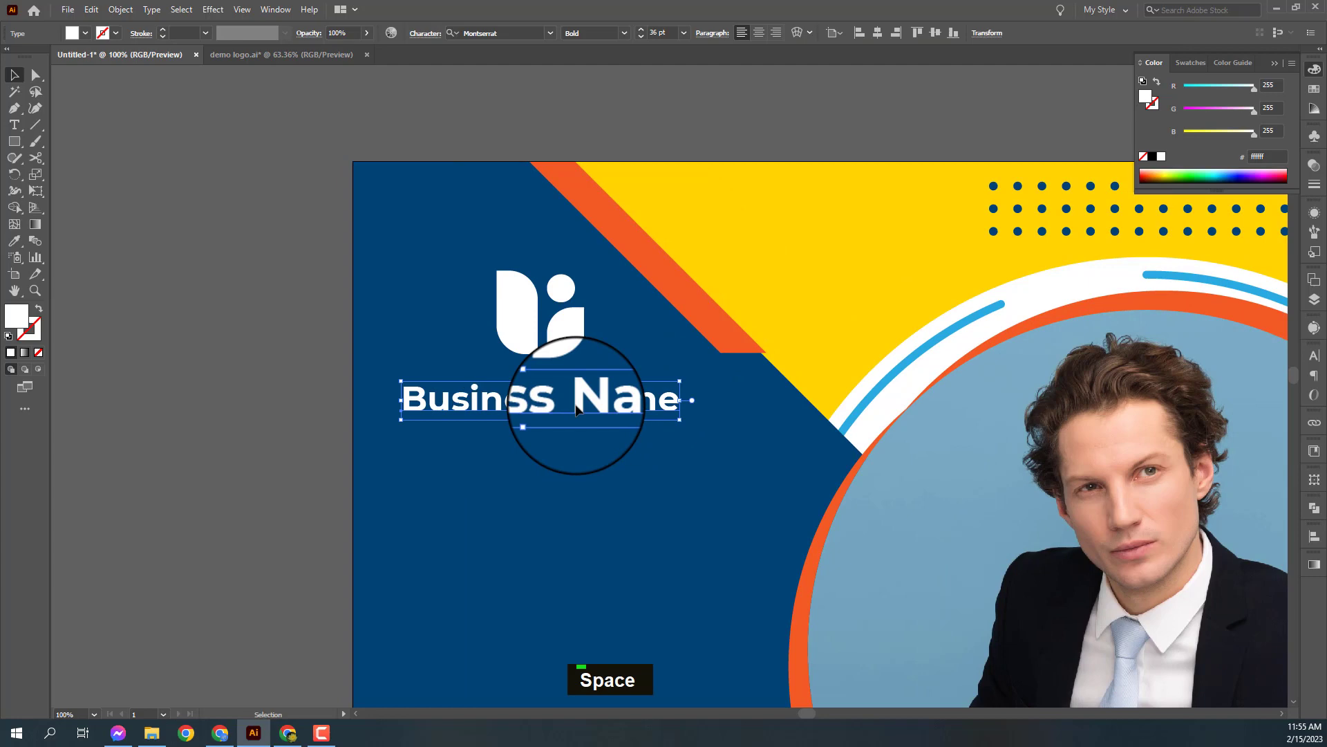
key("ctrl+-")
key("ctrl+-")
key("ctrl+space")
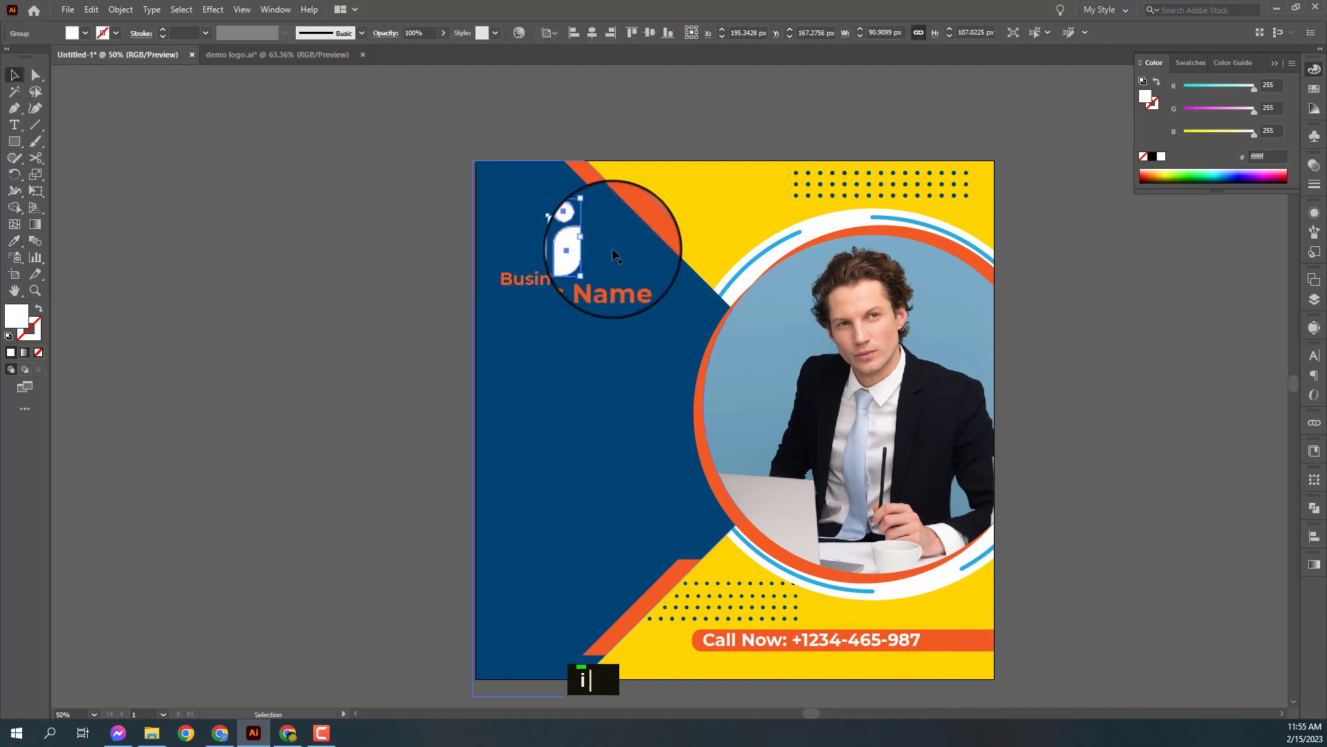
type("y")
type("i")
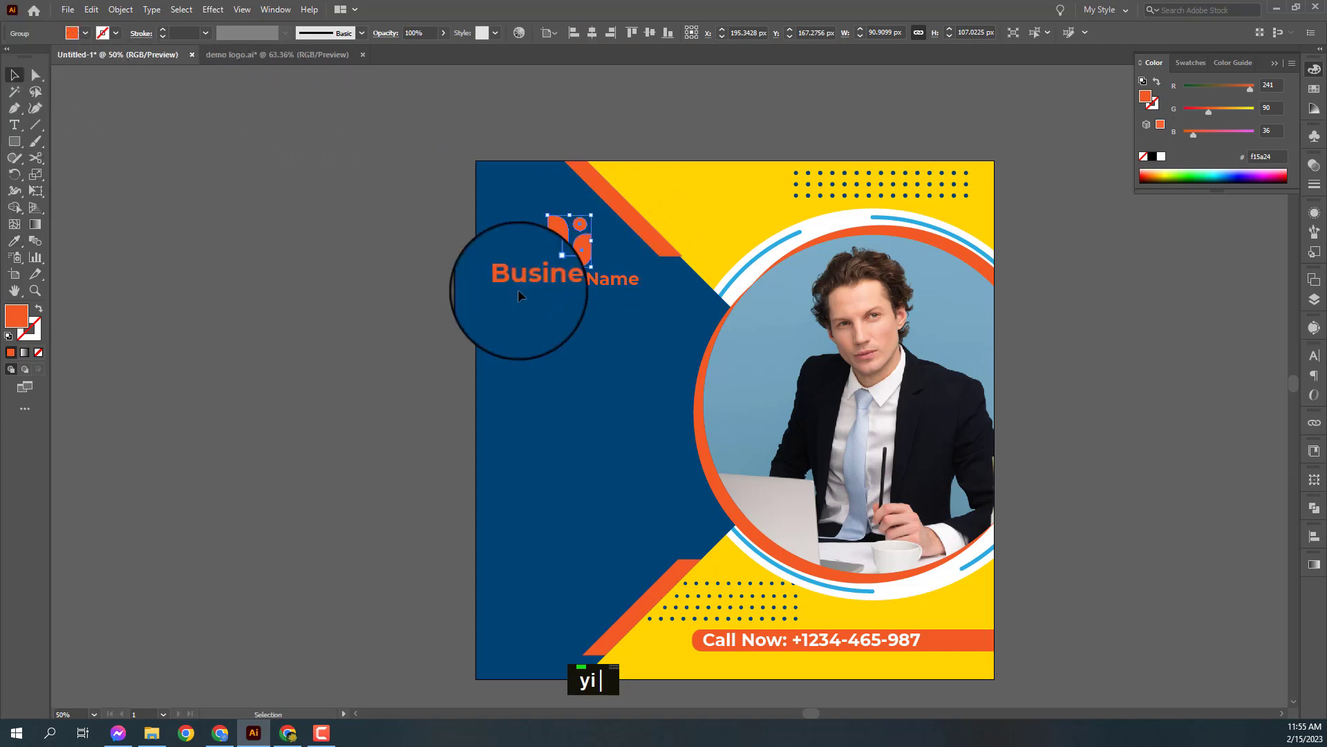
type("i")
type("v")
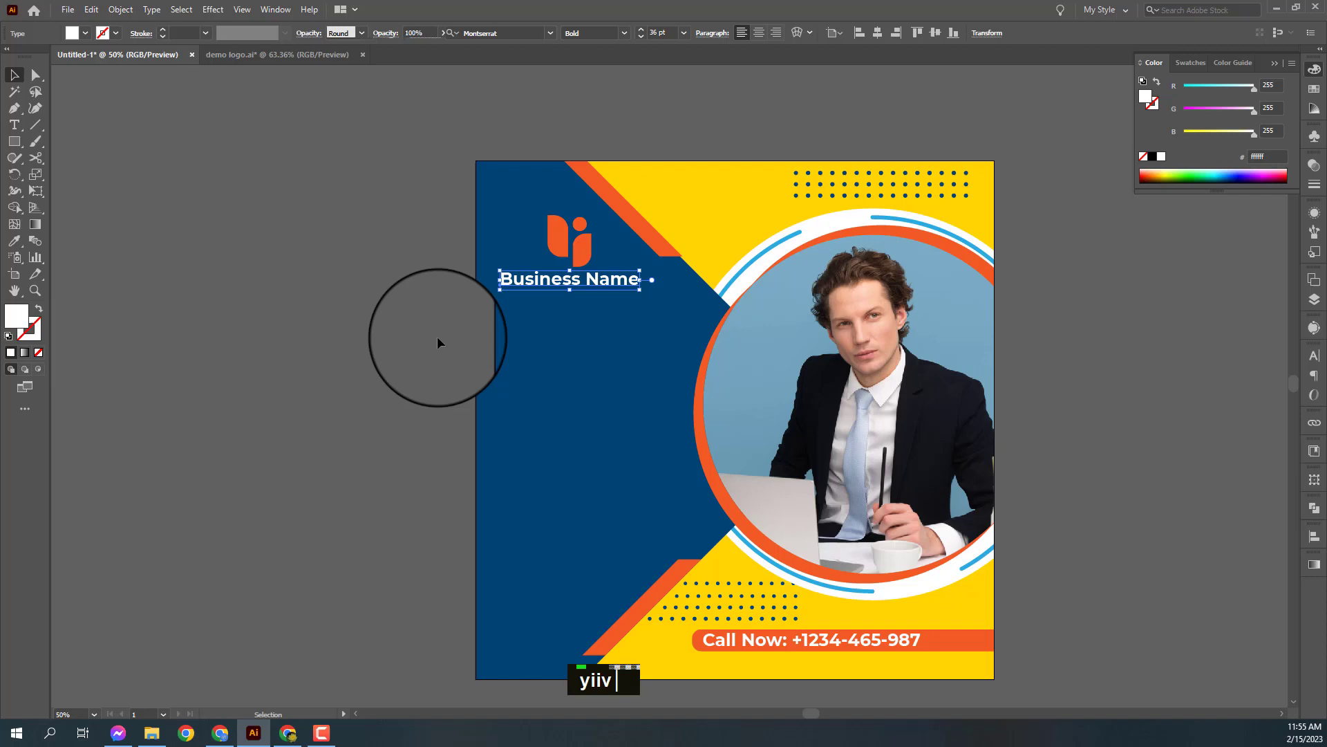
scroll("down", 3)
type("yiiv")
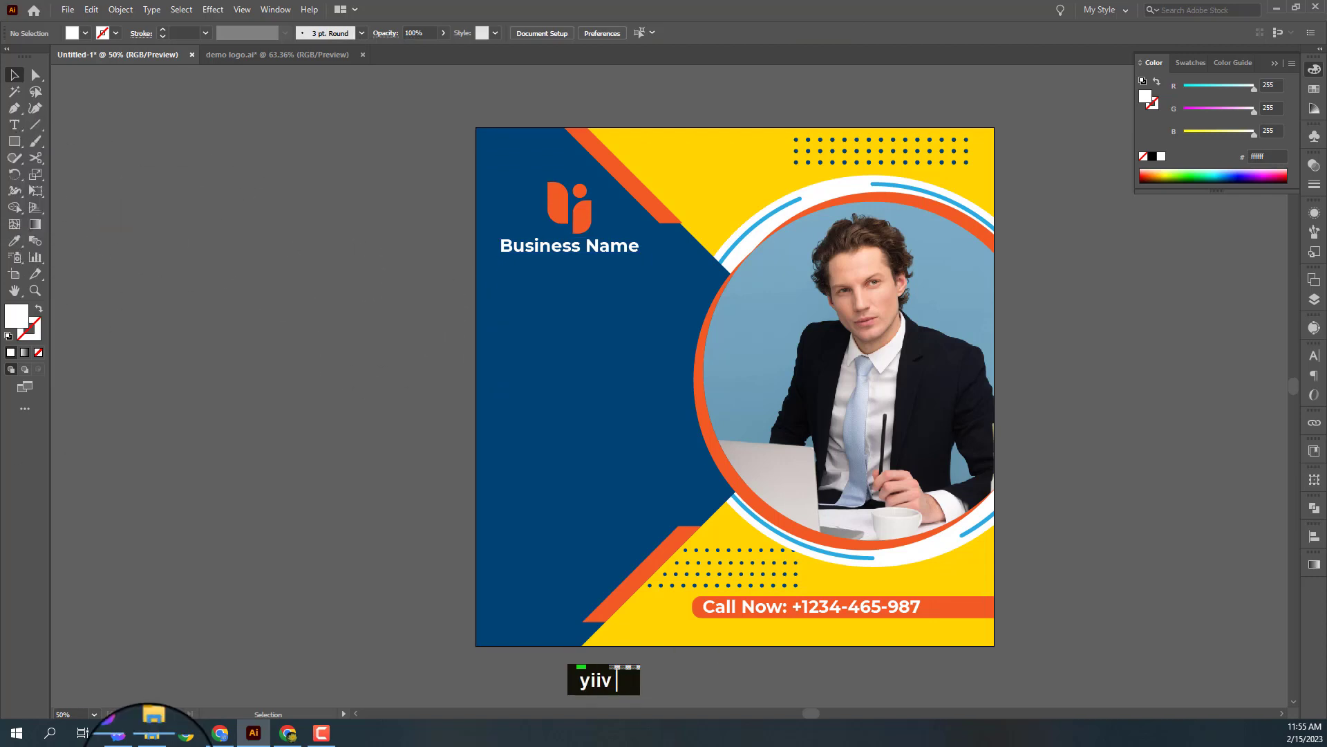
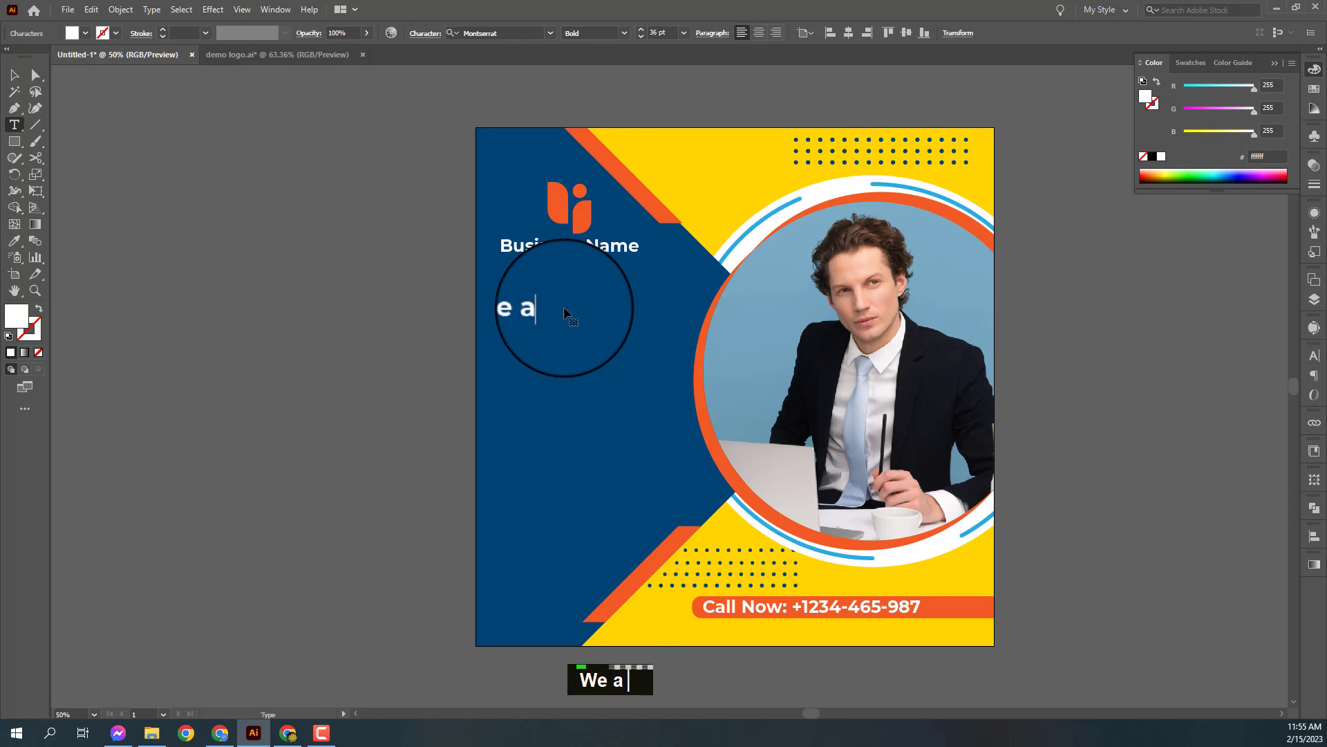
Type the first headline line 'We Are Creative' below Business Name.
type("are")
type("cre")
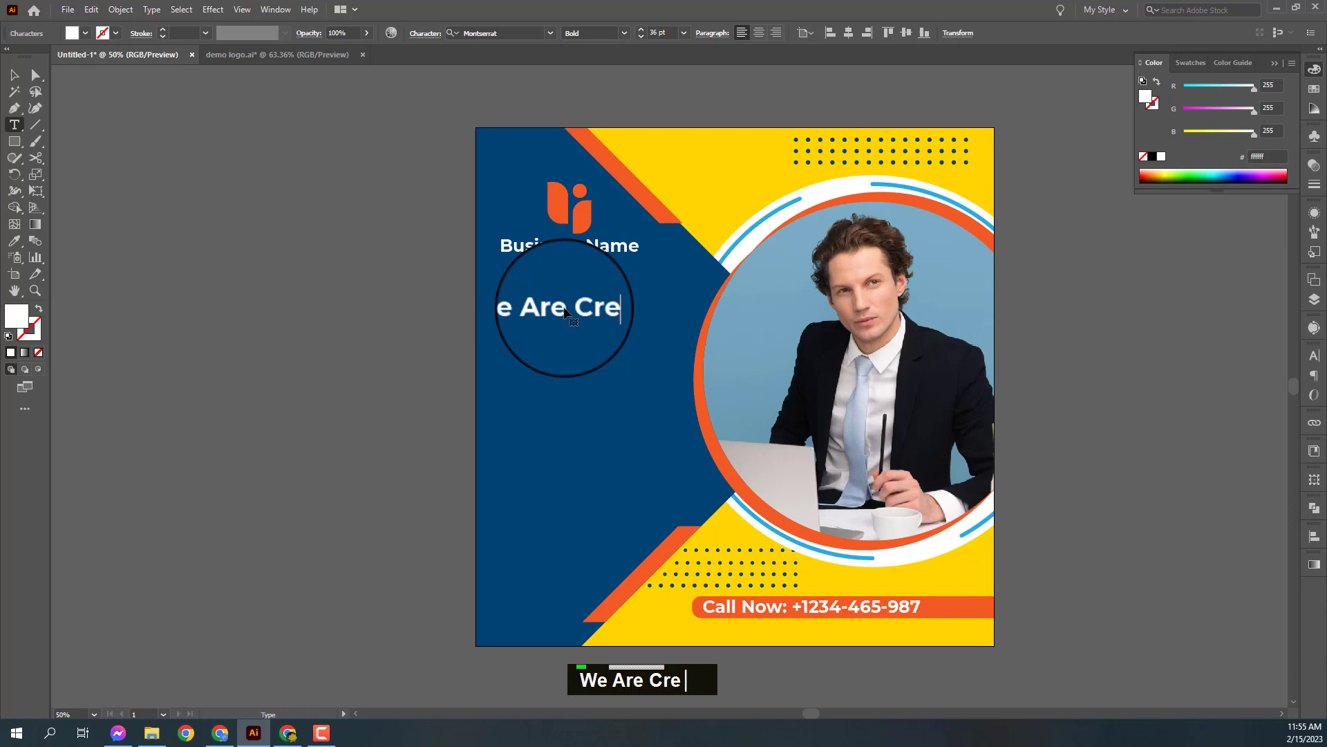
type("a")
type("tiv")
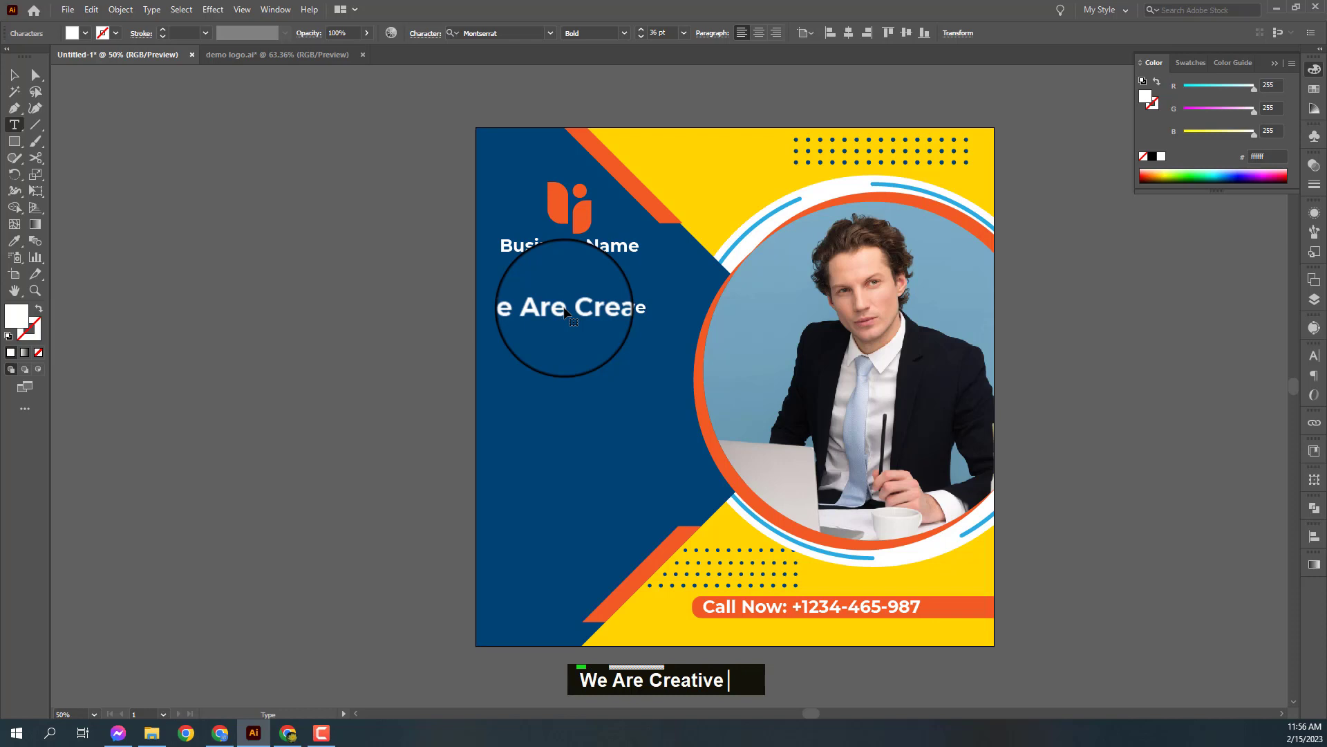
key("Return")
Add the 'Marketing' and 'Agency' lines to complete the three-line headline.
type("mar")
type("ketin")
key("Return")
type("ag")
type("ency")
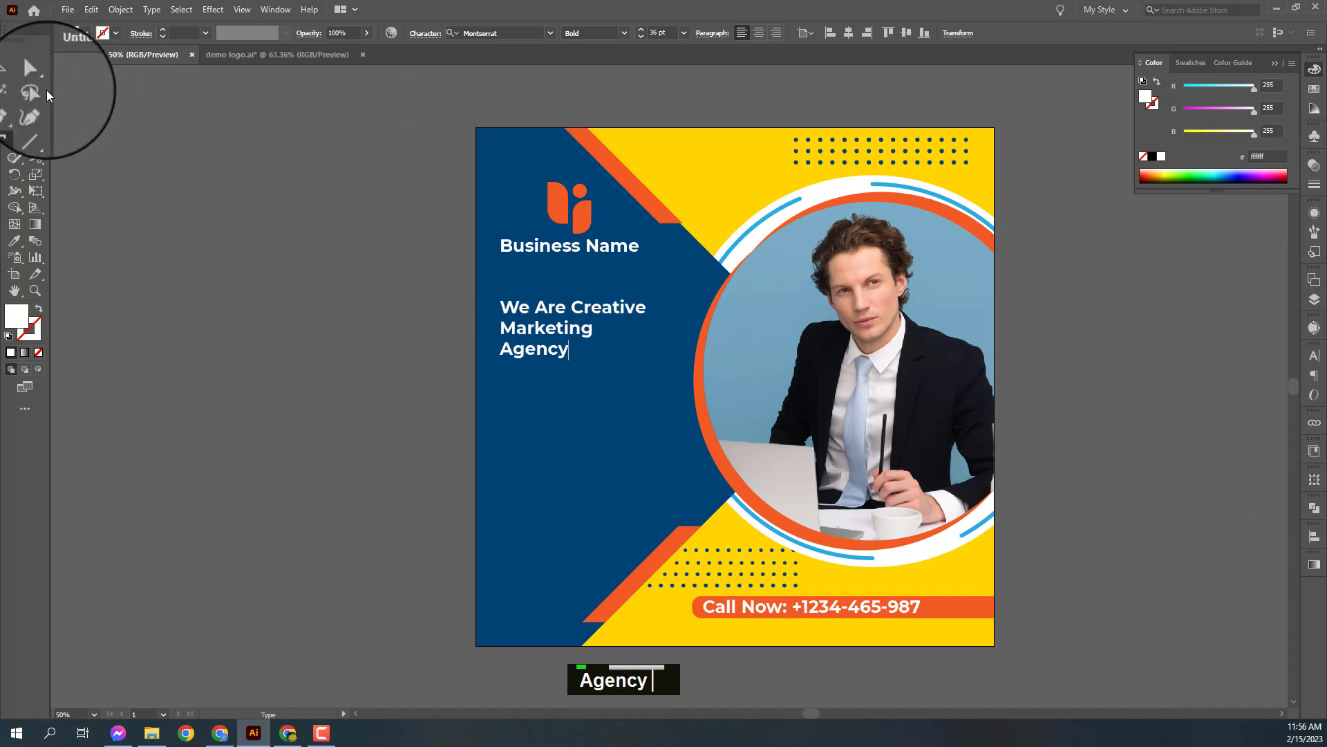
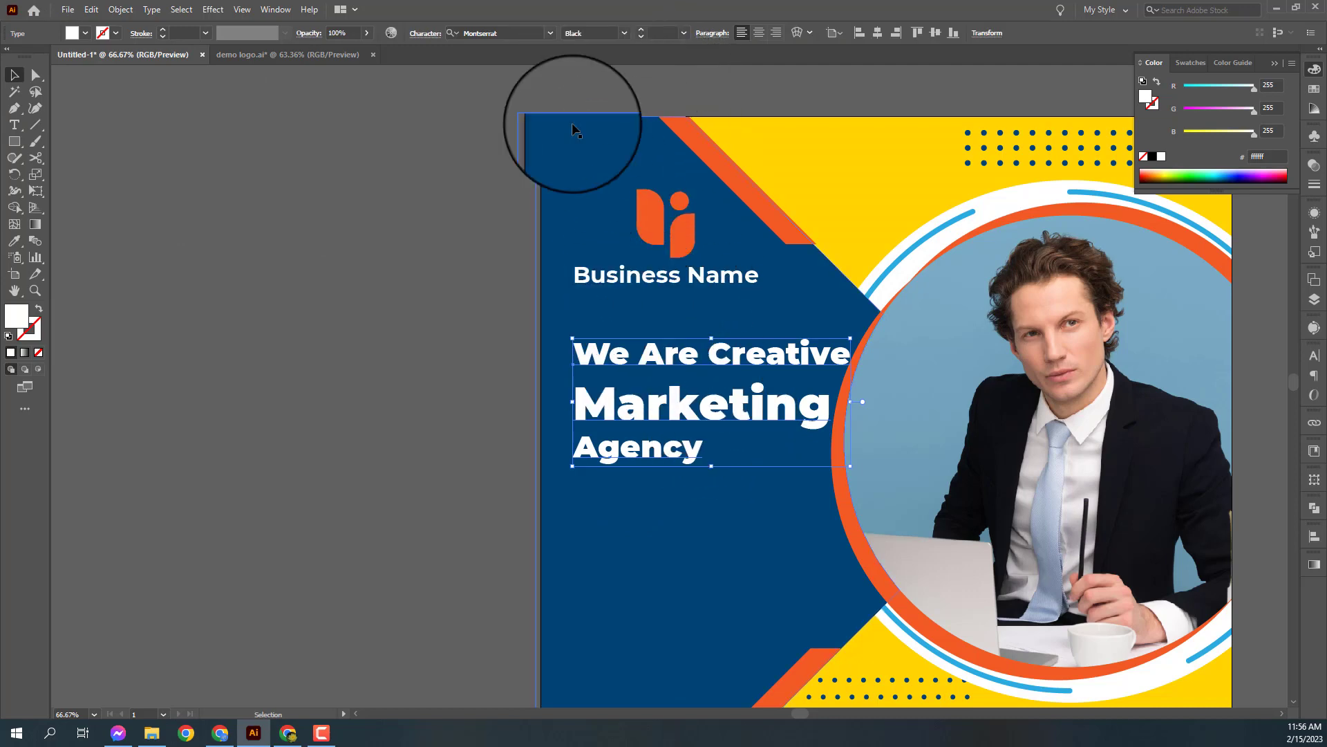
Set the headline font to Poppins by searching 'pop', ready to recolour Marketing orange.
type("pop")
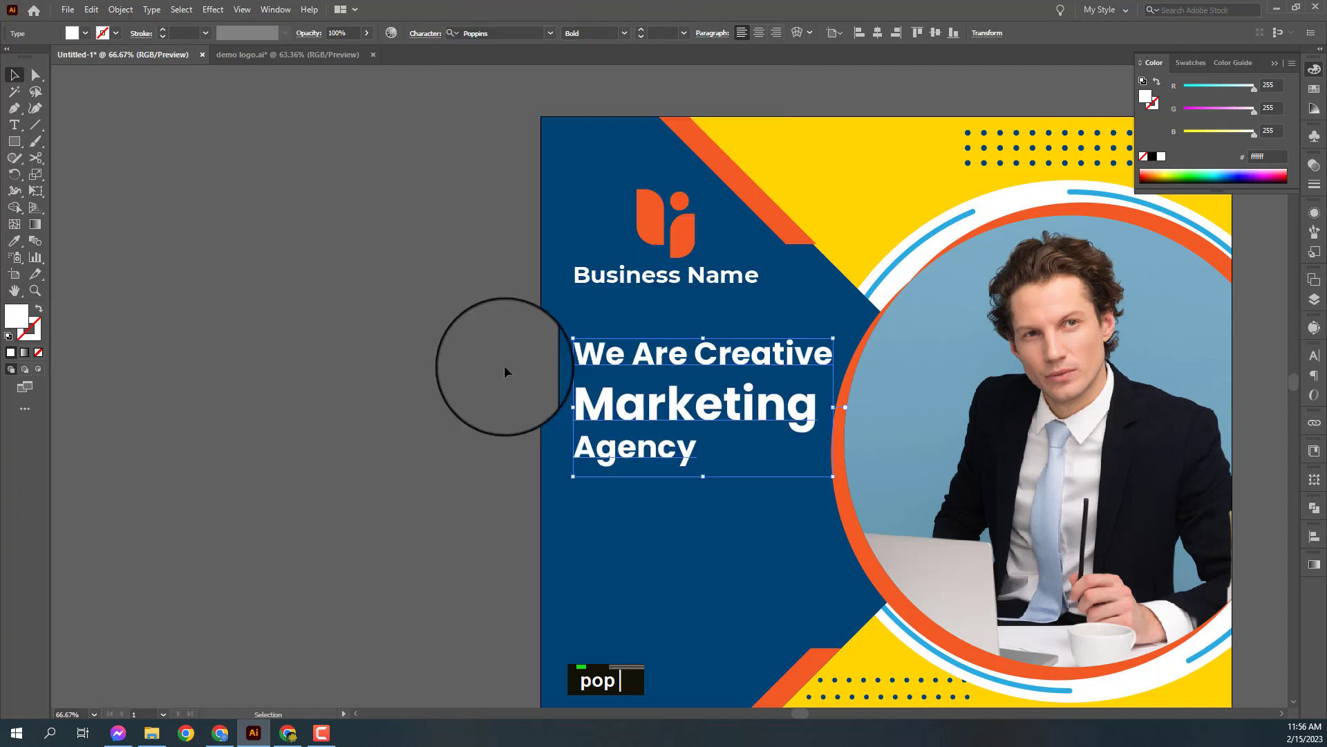
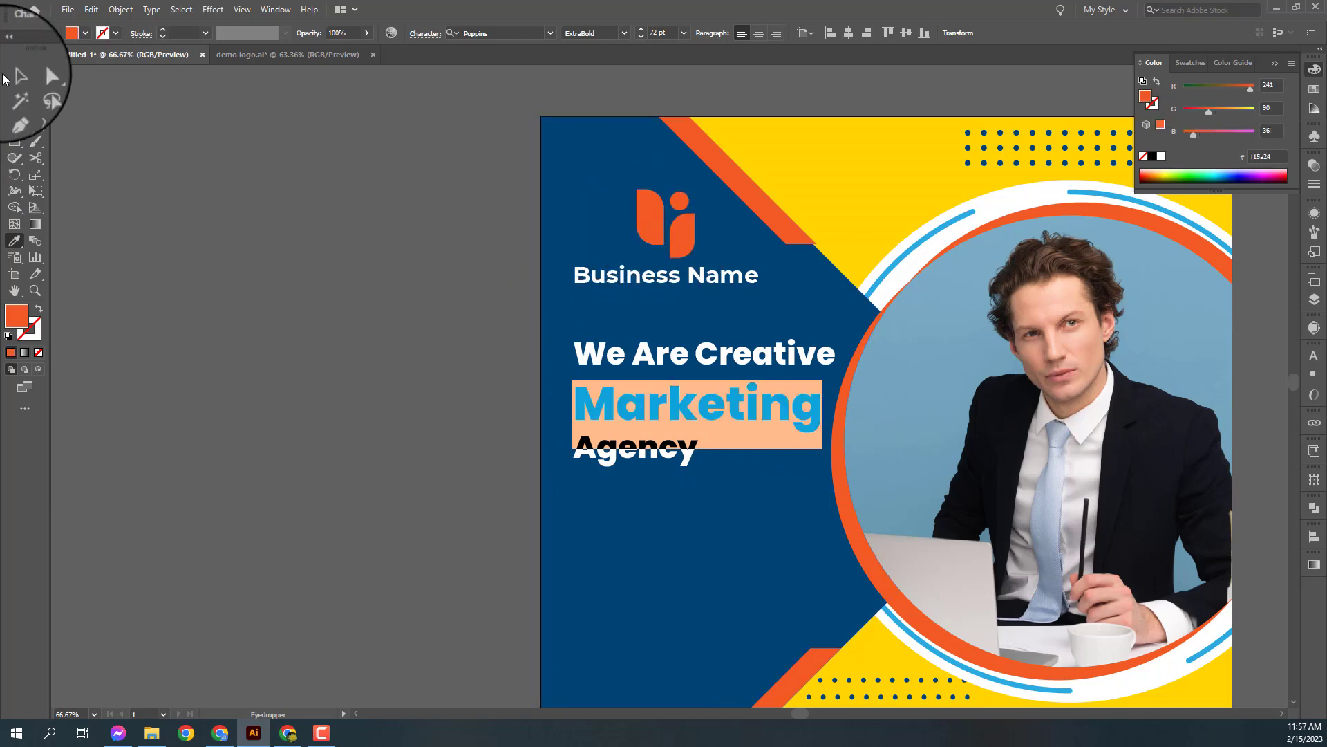
key("ctrl+-")
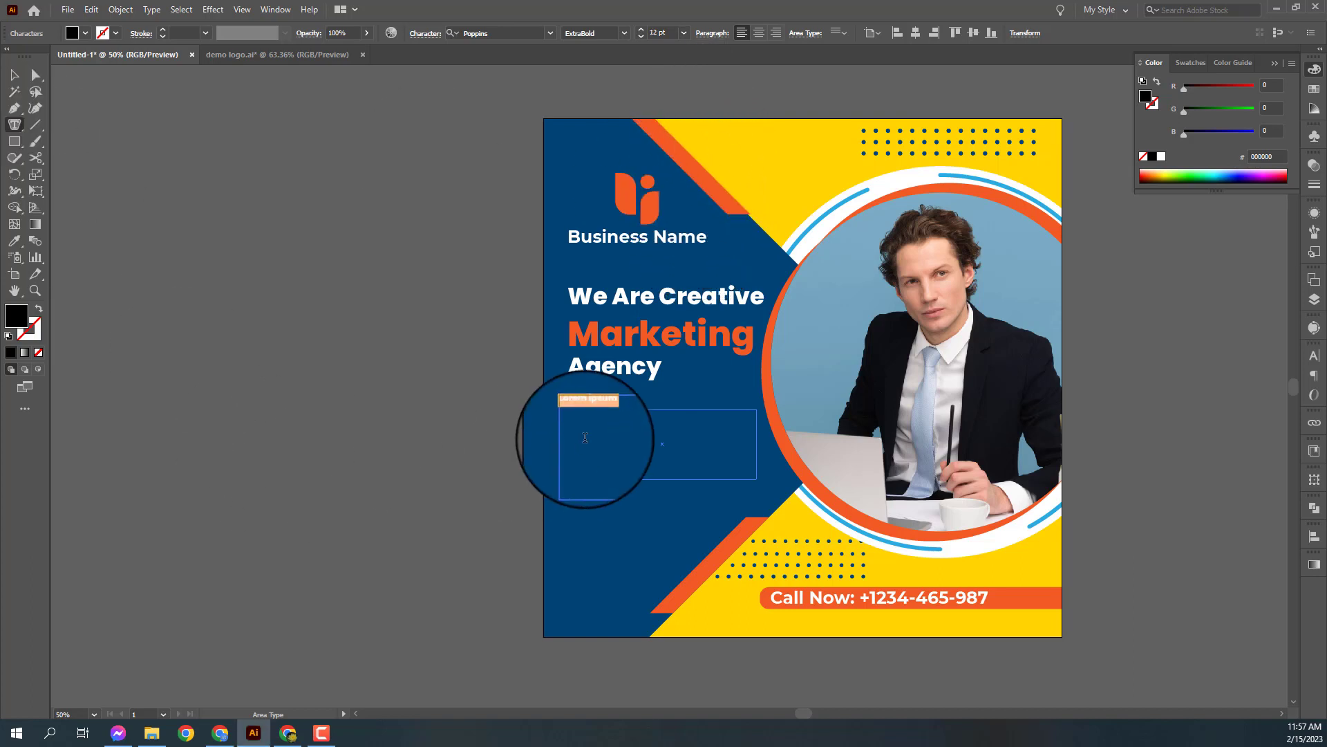
Enter the 'Lorem Ipsum is simply du...' placeholder paragraph into the body text area.
type("Lorem Ipsum is simply du")
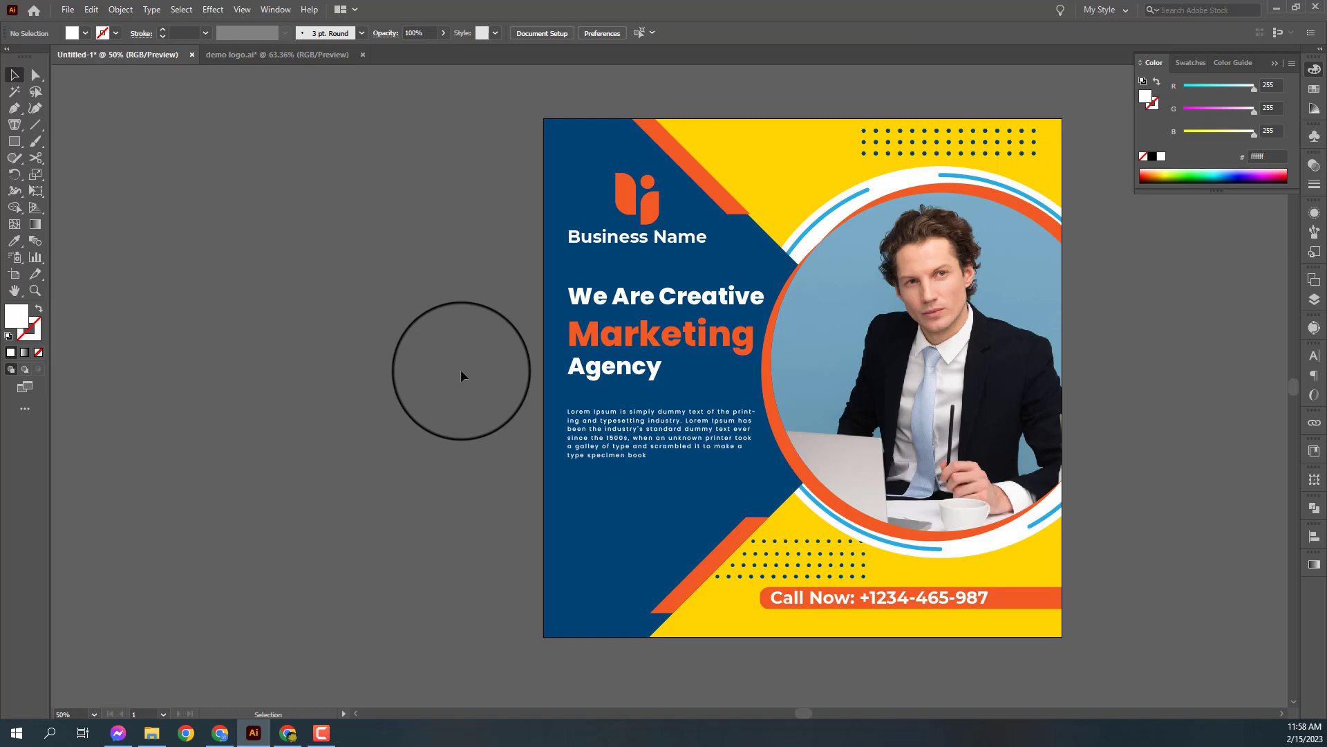
Copy the dot pattern, recolour it white and position it below the body paragraph.
key("ctrl+-")
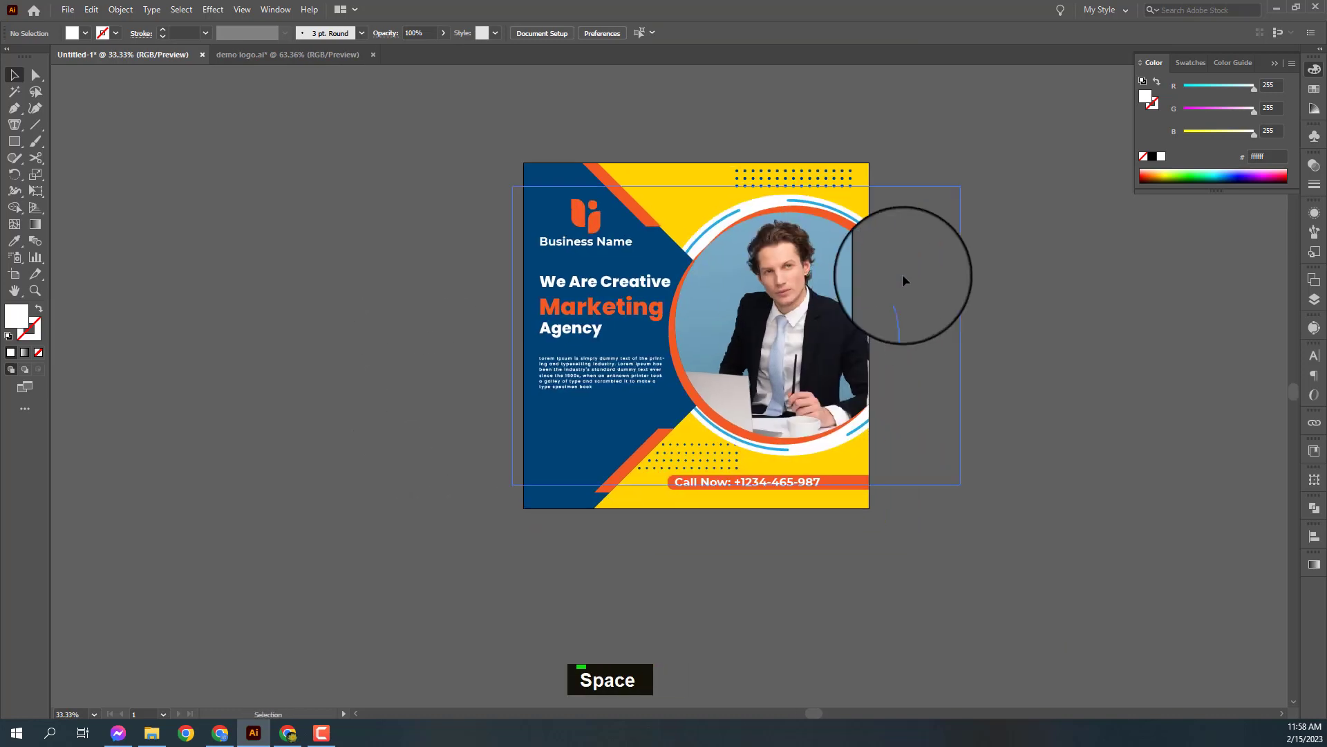
key("space")
key("ctrl+-")
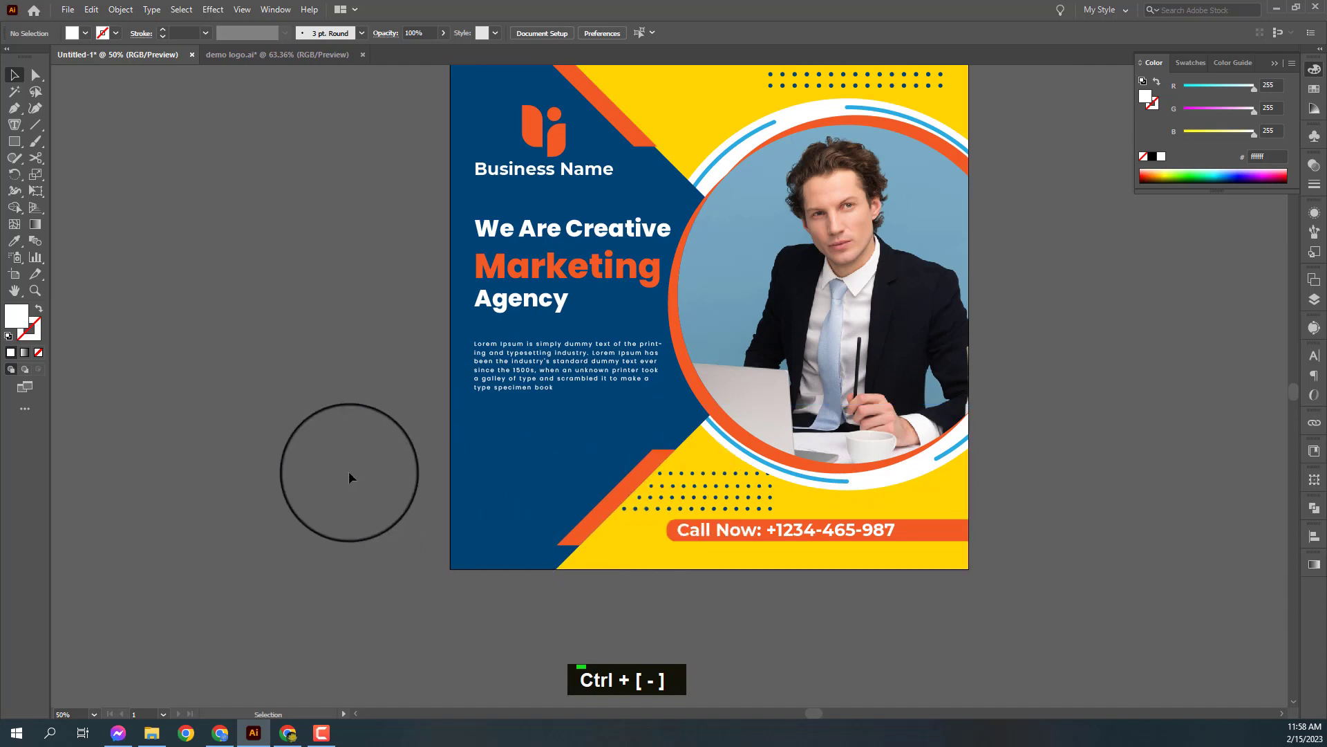
scroll("up", 3)
right_click(813, 121)
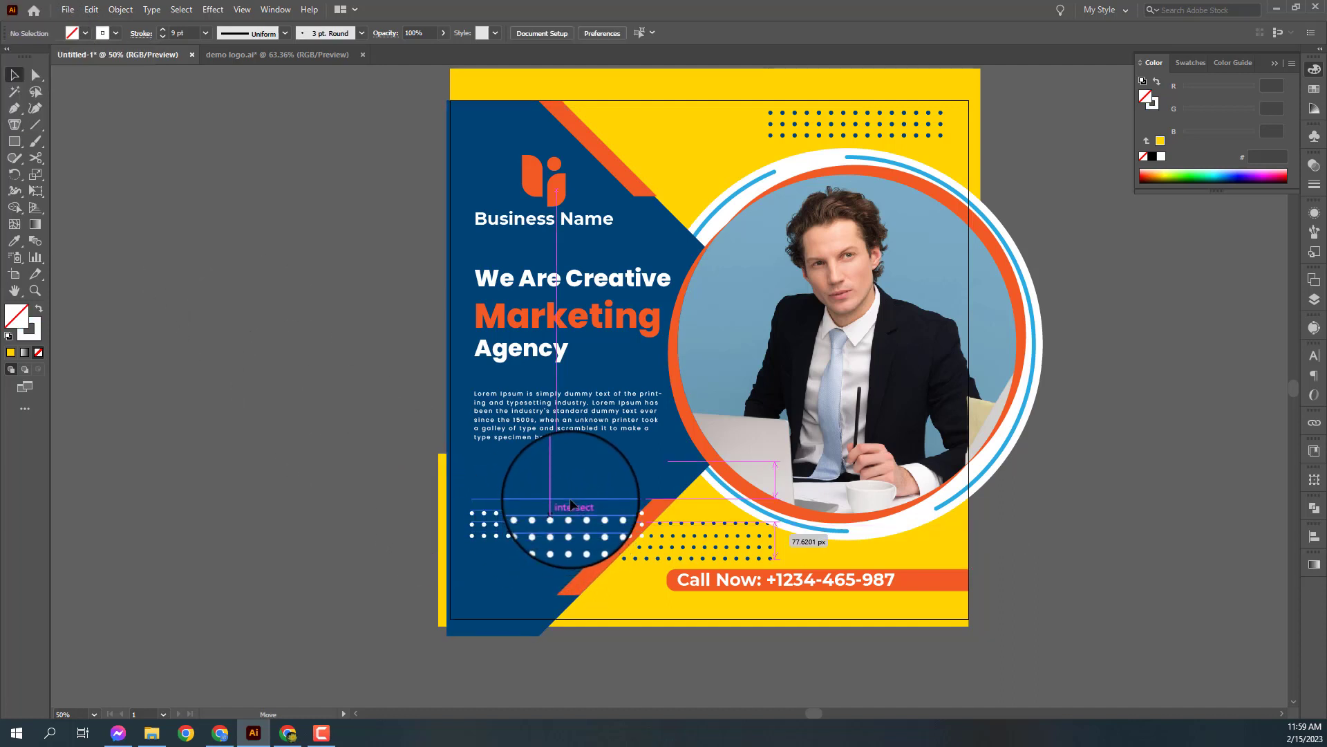
key("space")
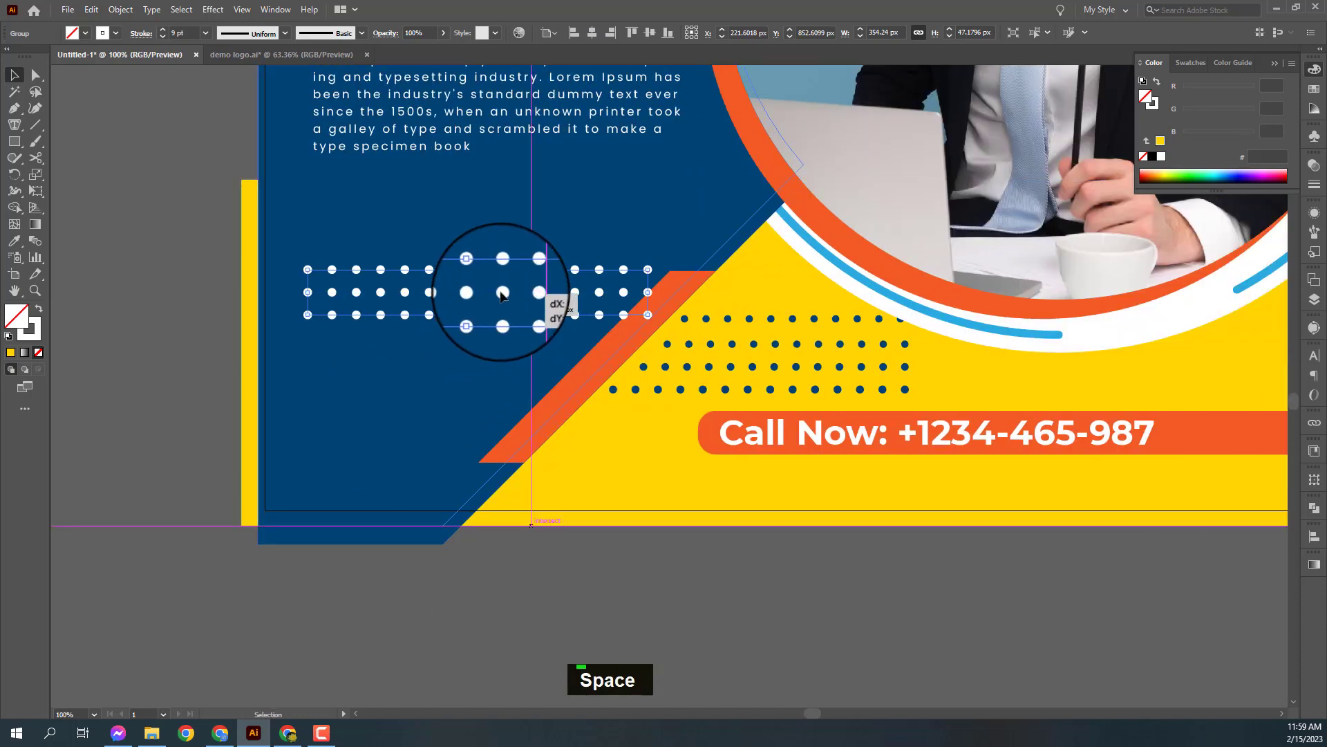
key("ctrl+z")
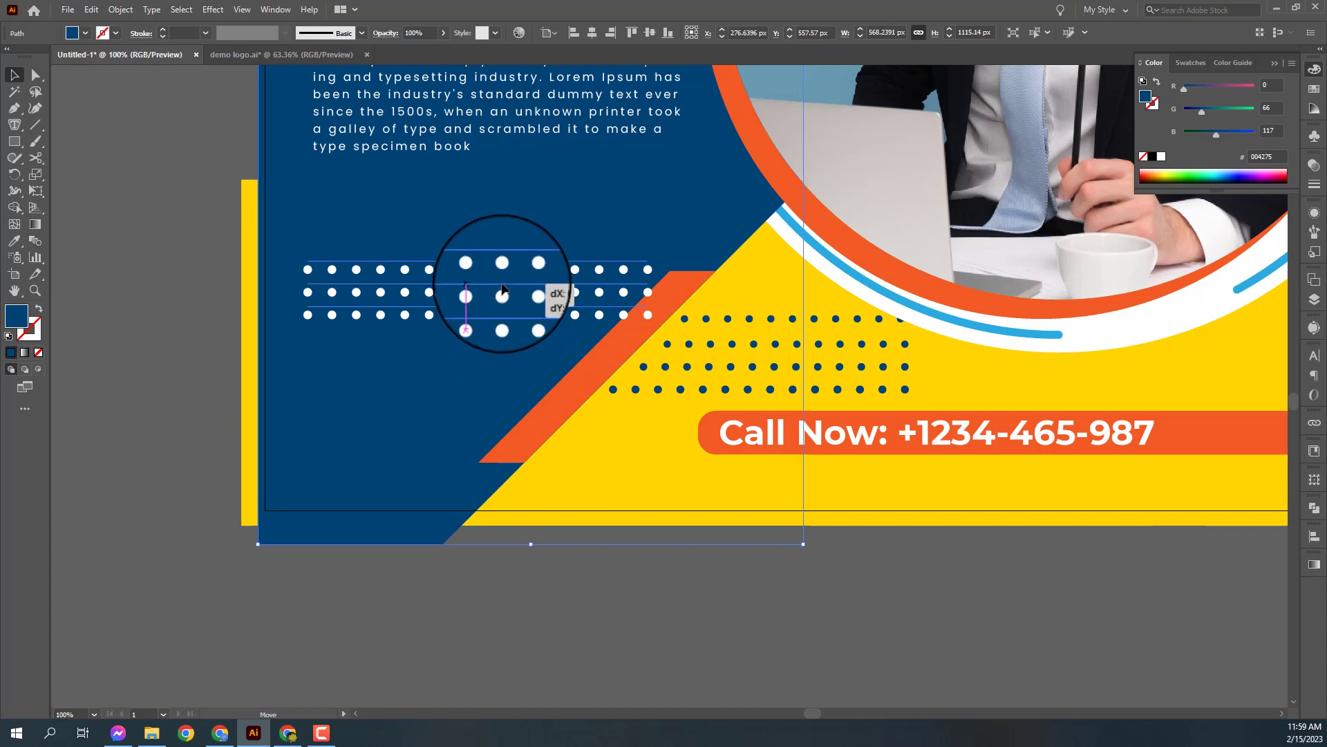
Bring the white dot grid forward so it sits above the navy panel.
key("ctrl+-")
key("ctrl+-")
key("space")
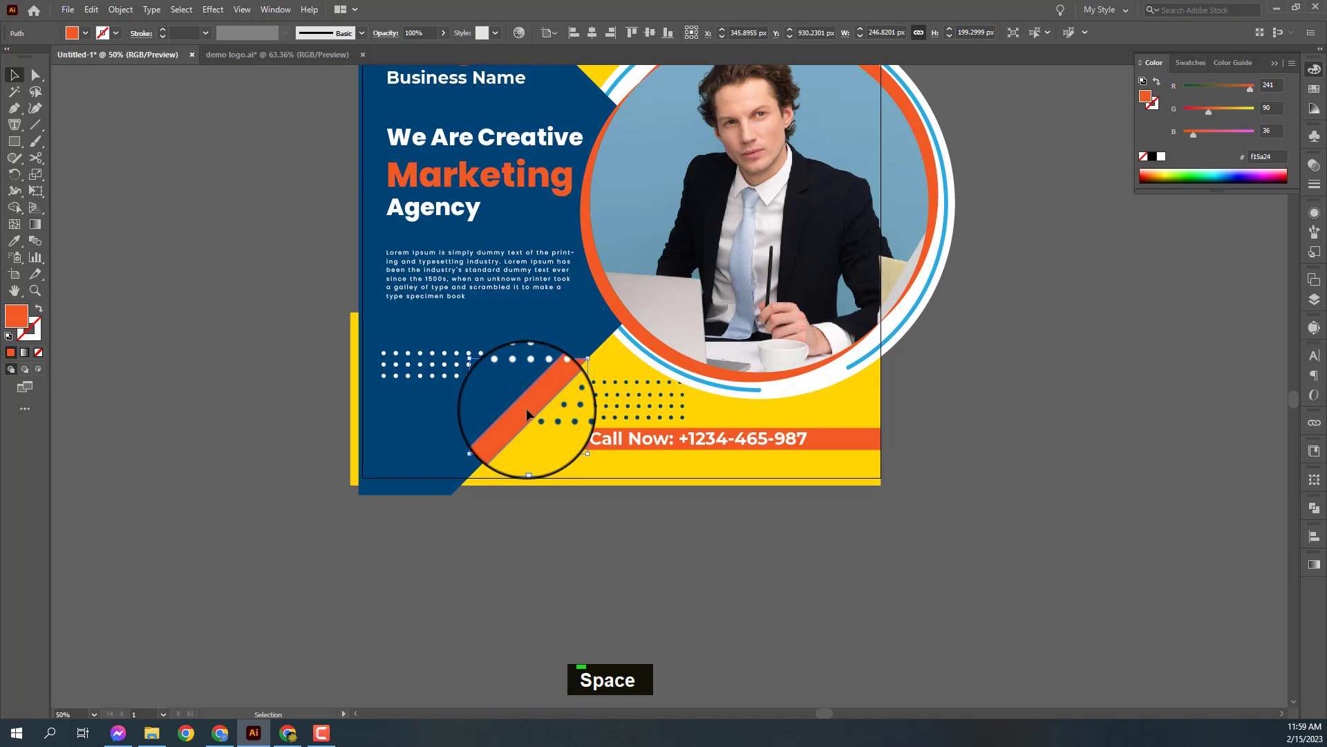
key("ctrl+]")
key("ctrl+]")
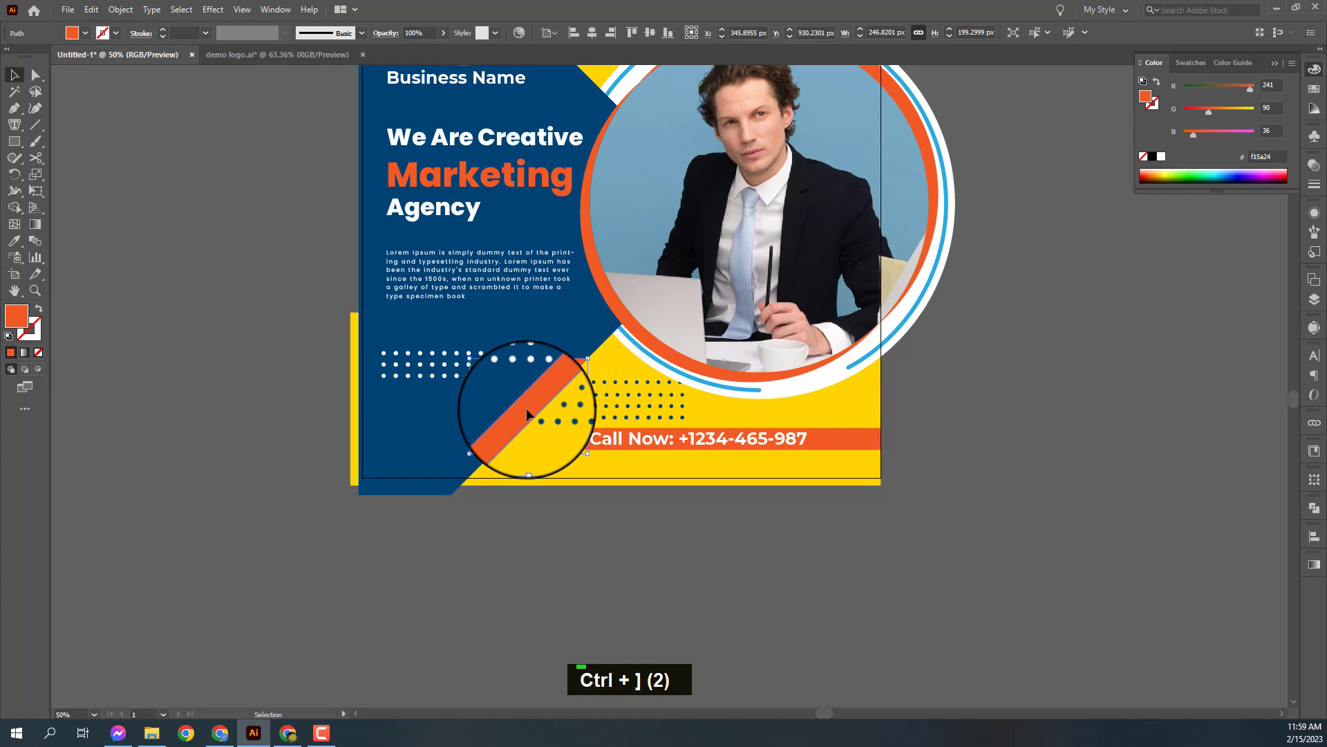
Place a 1080×1080 rectangle over the artboard and clear the stray element for clipping.
key("ctrl+-")
key("space")
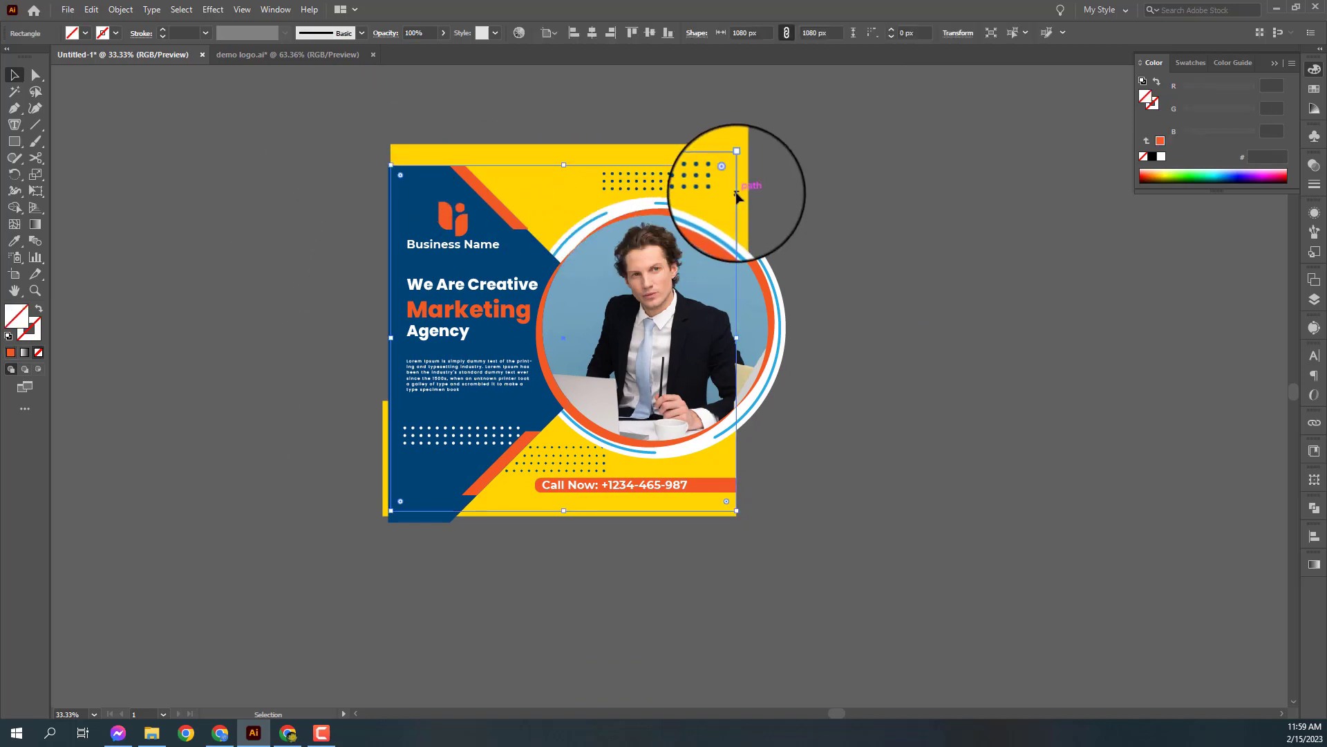
right_click(742, 192)
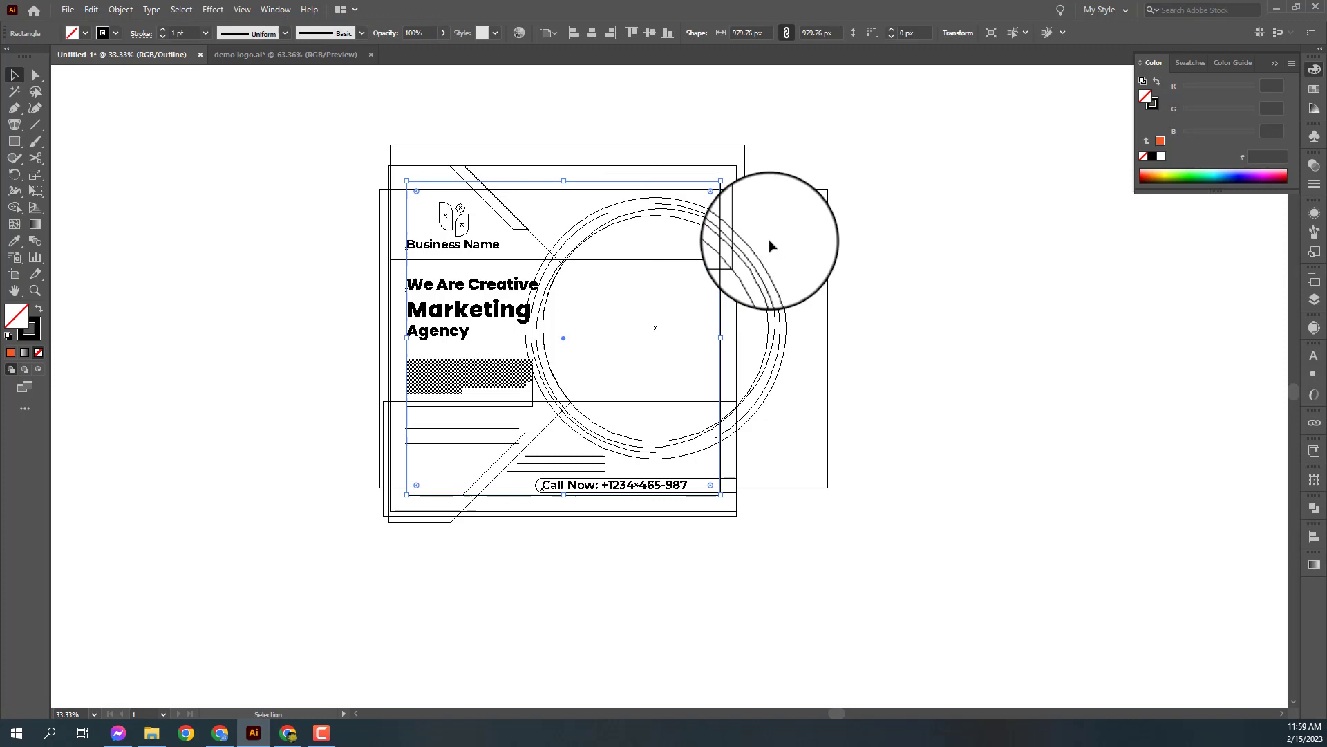
key("Delete")
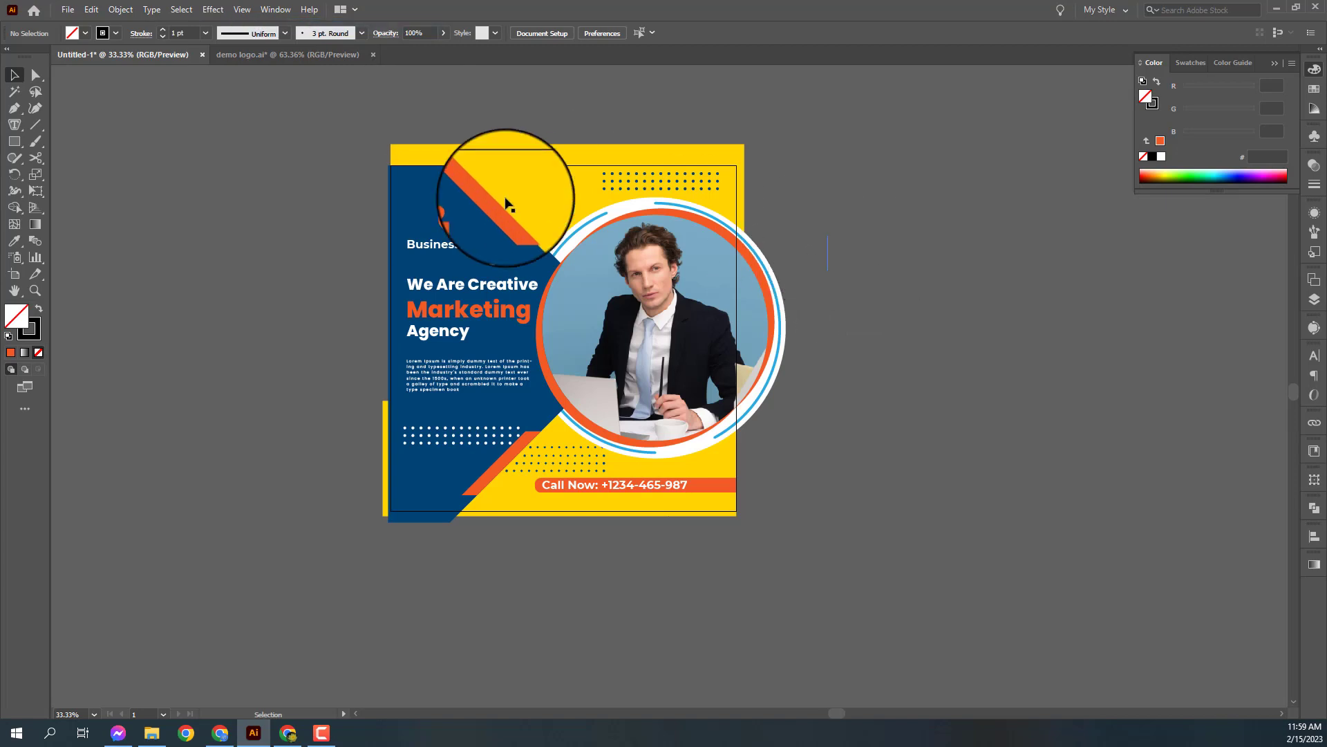
Make the square a clipping mask over all artwork and review the trimmed bottom stripe.
right_click(661, 332)
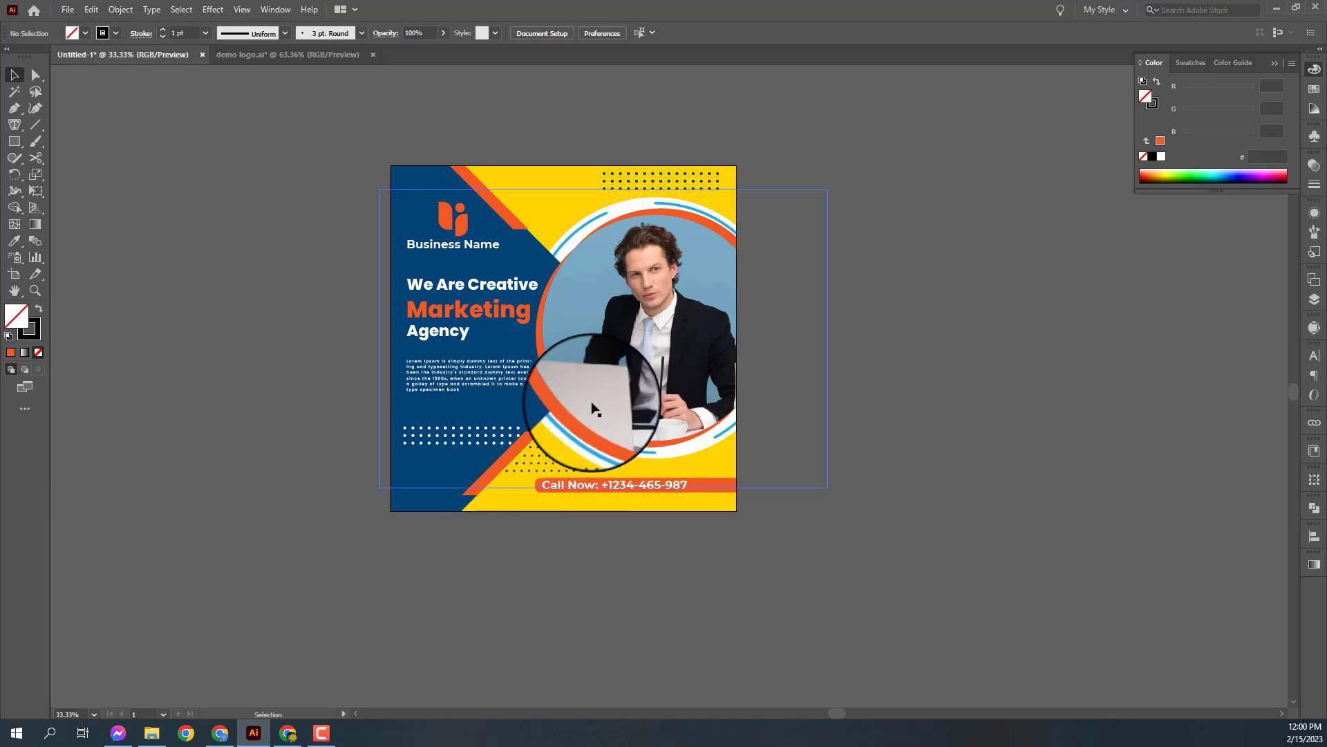
right_click(598, 401)
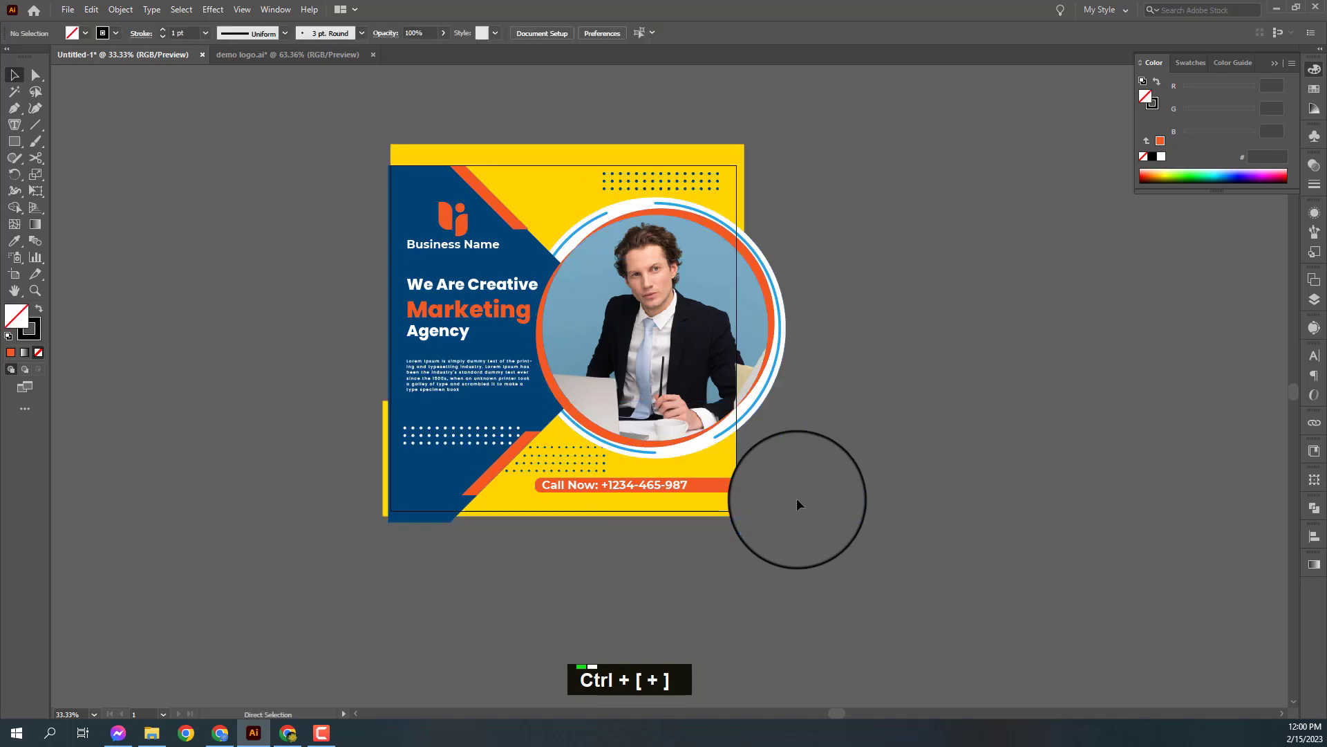
key("space")
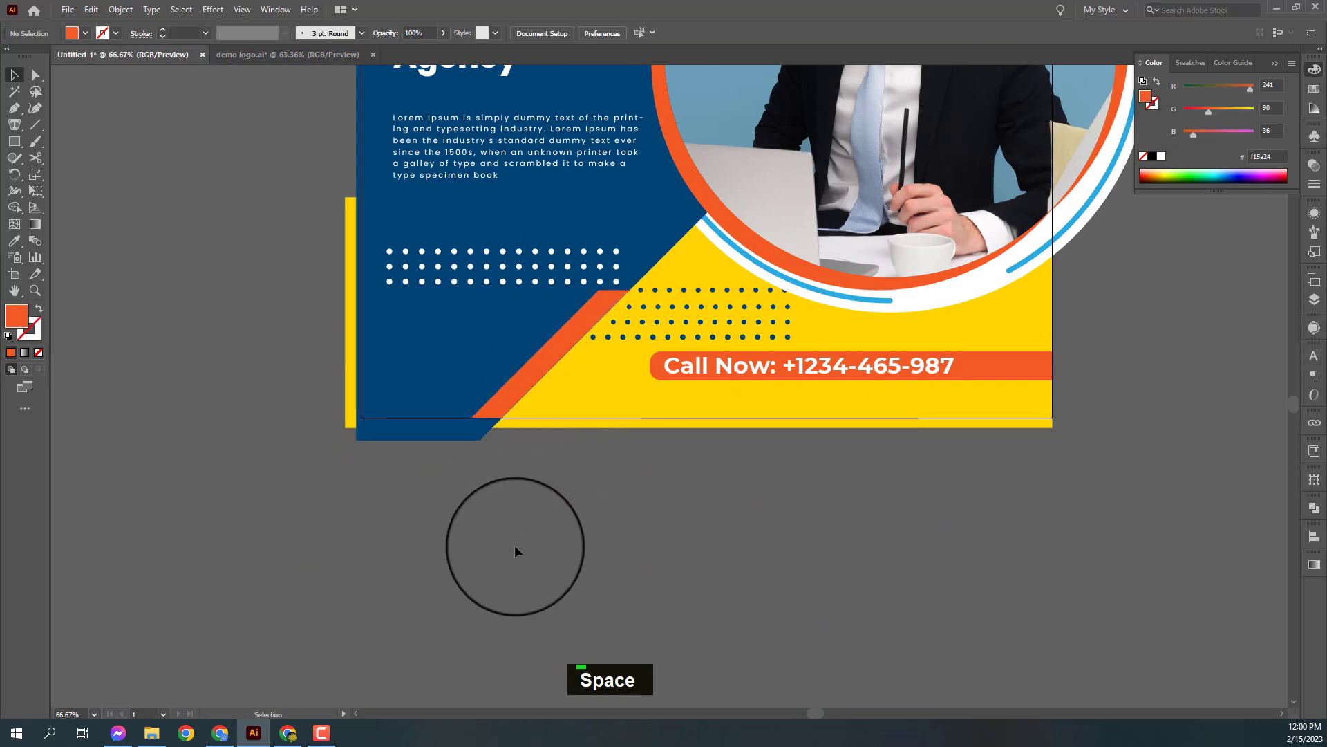
key("ctrl+-")
key("ctrl+-")
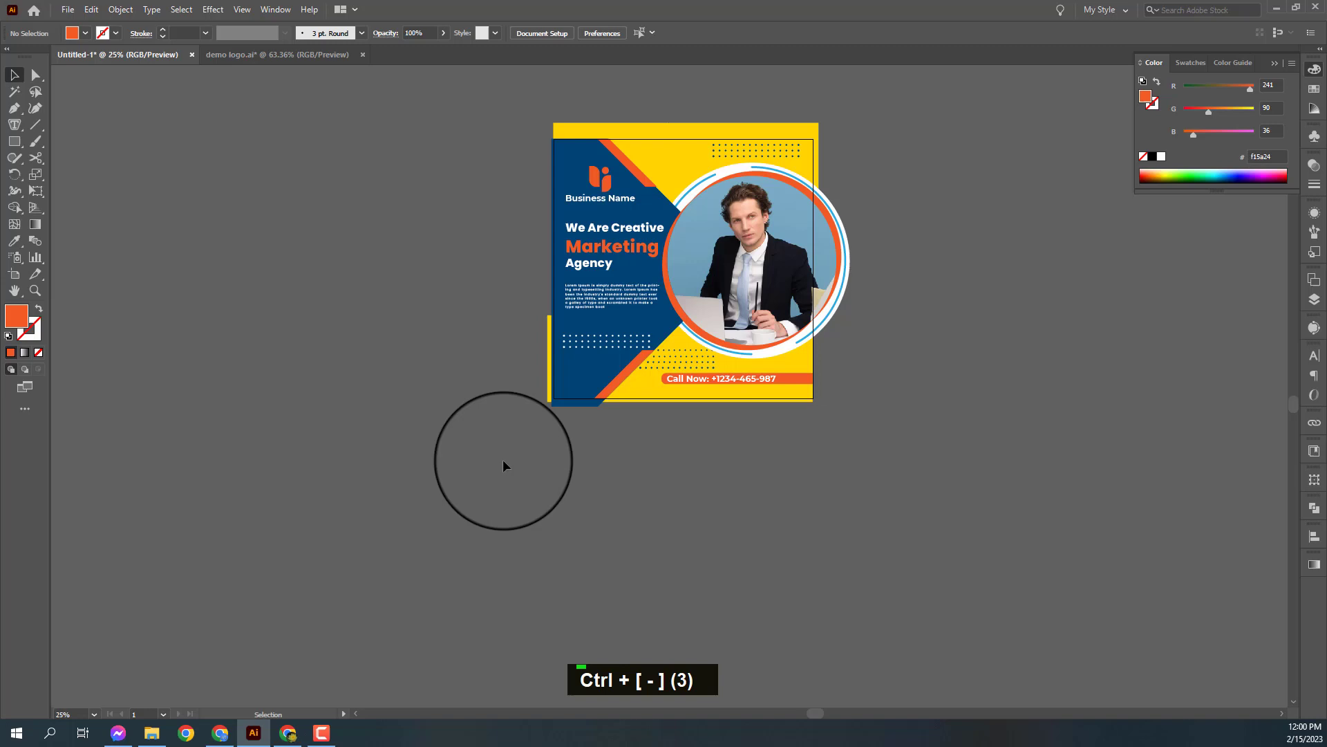